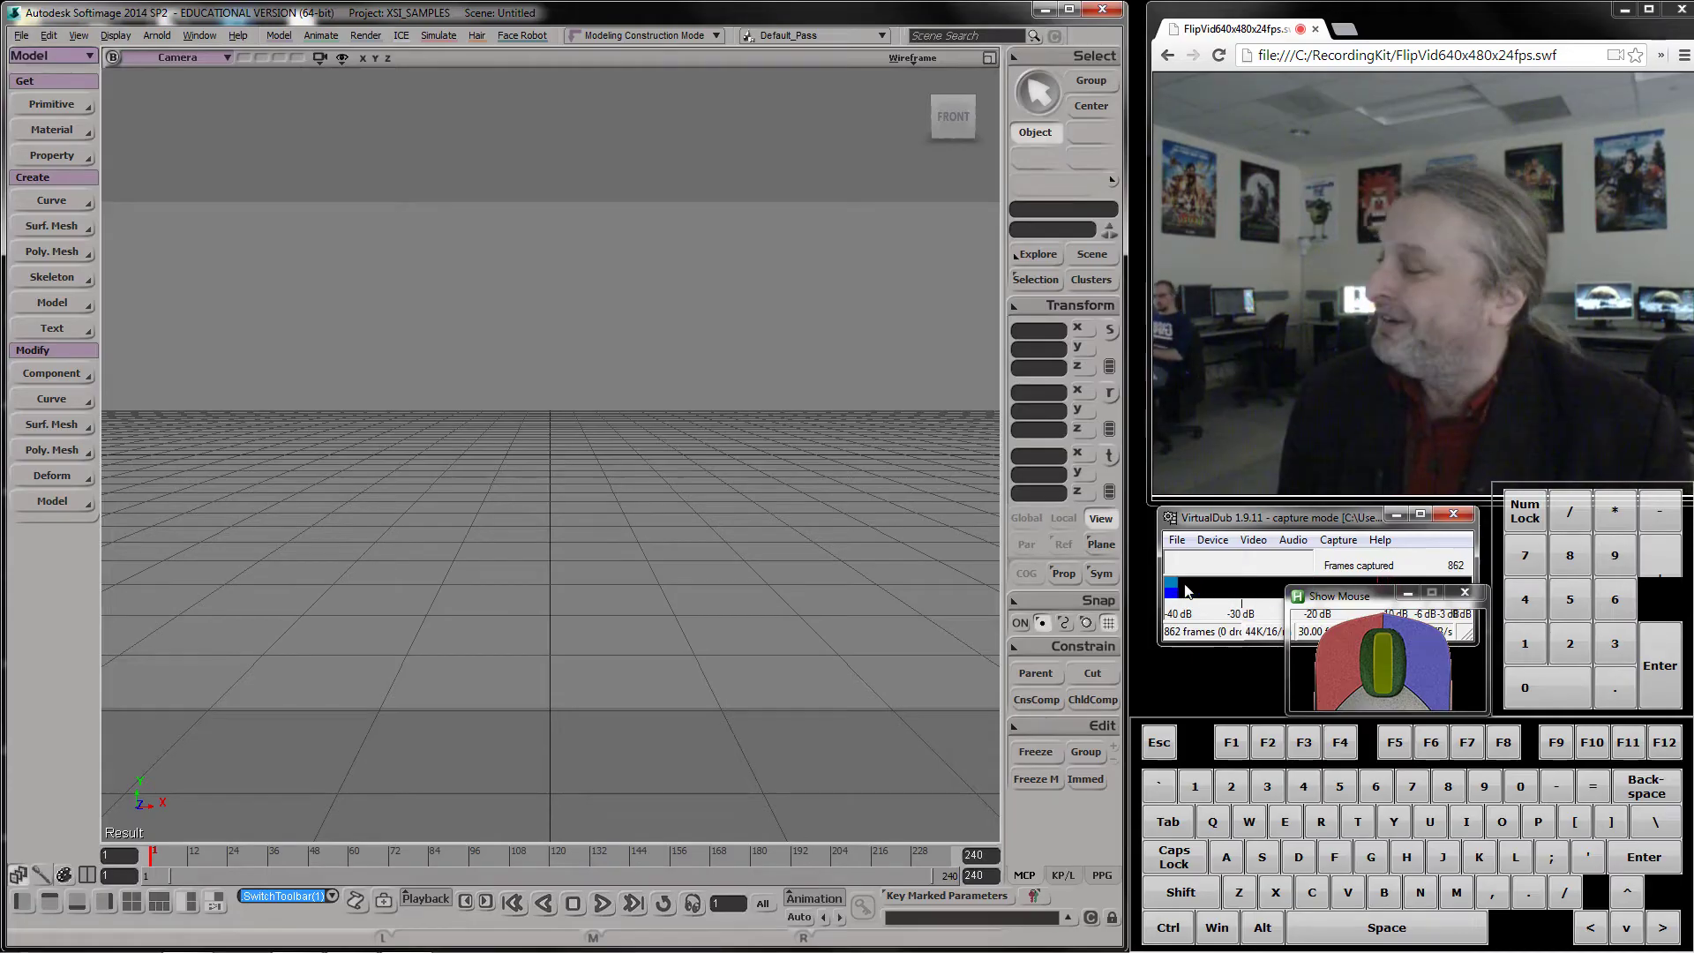
Switch to the ICE layout showing the Explorer, viewport and ICE Tree with Syflex nodes
click(1190, 589)
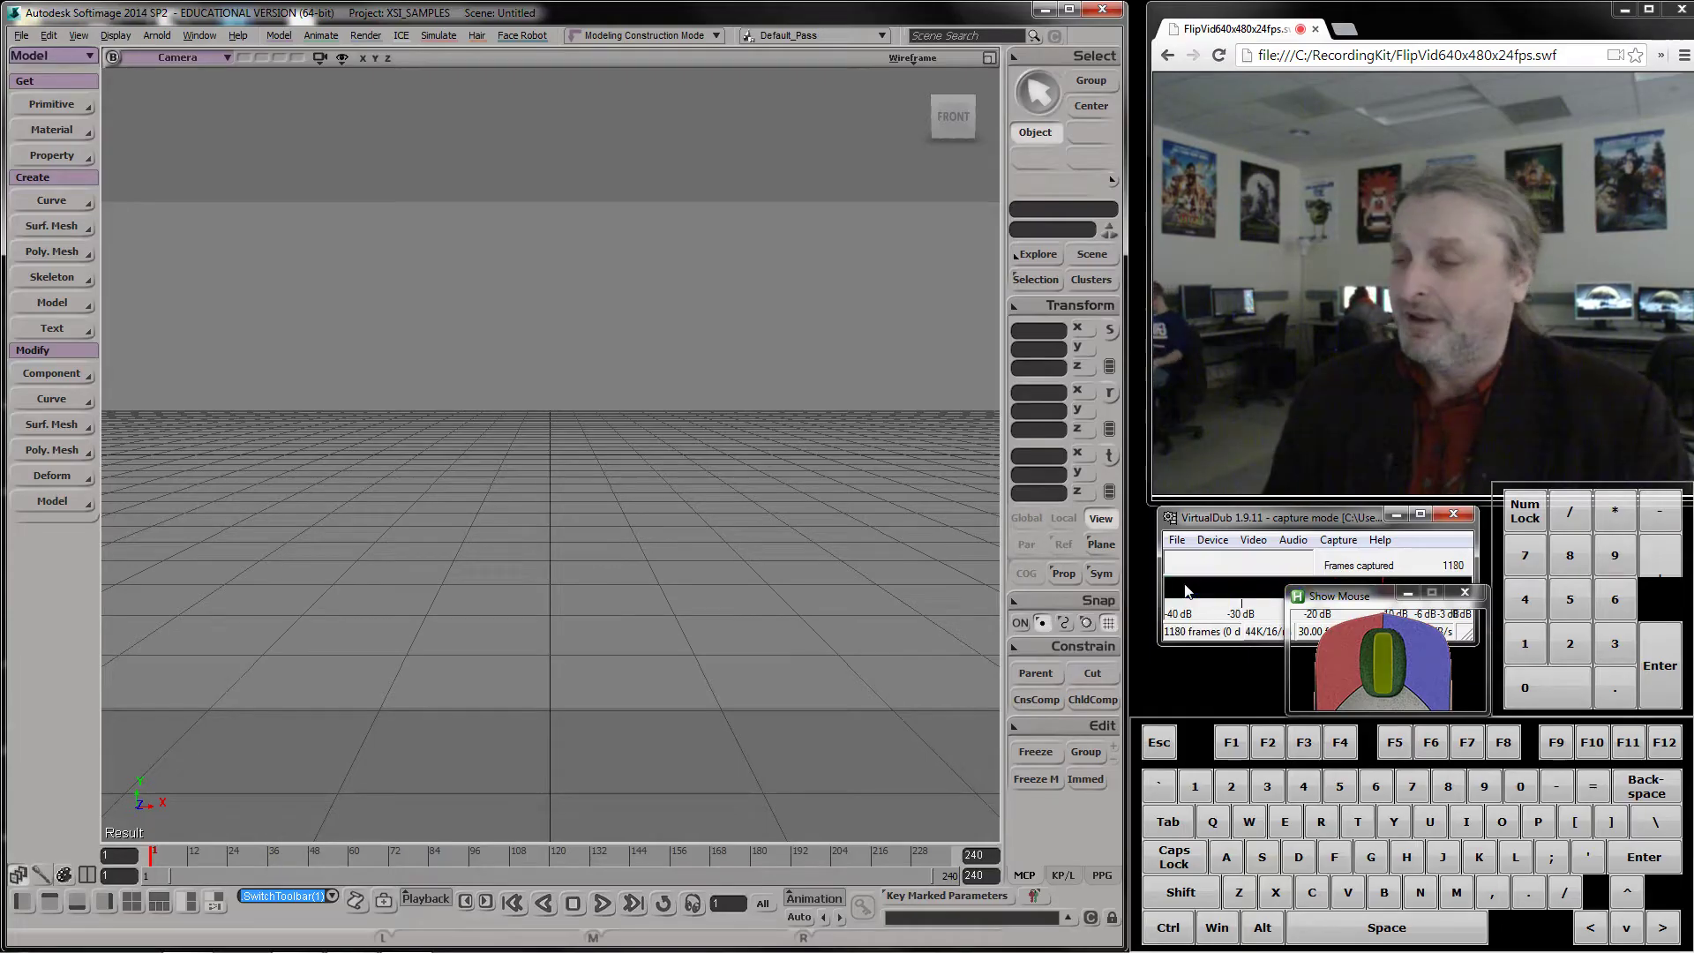
Show the Get > Primitive > Model submenu of sample models
click(58, 60)
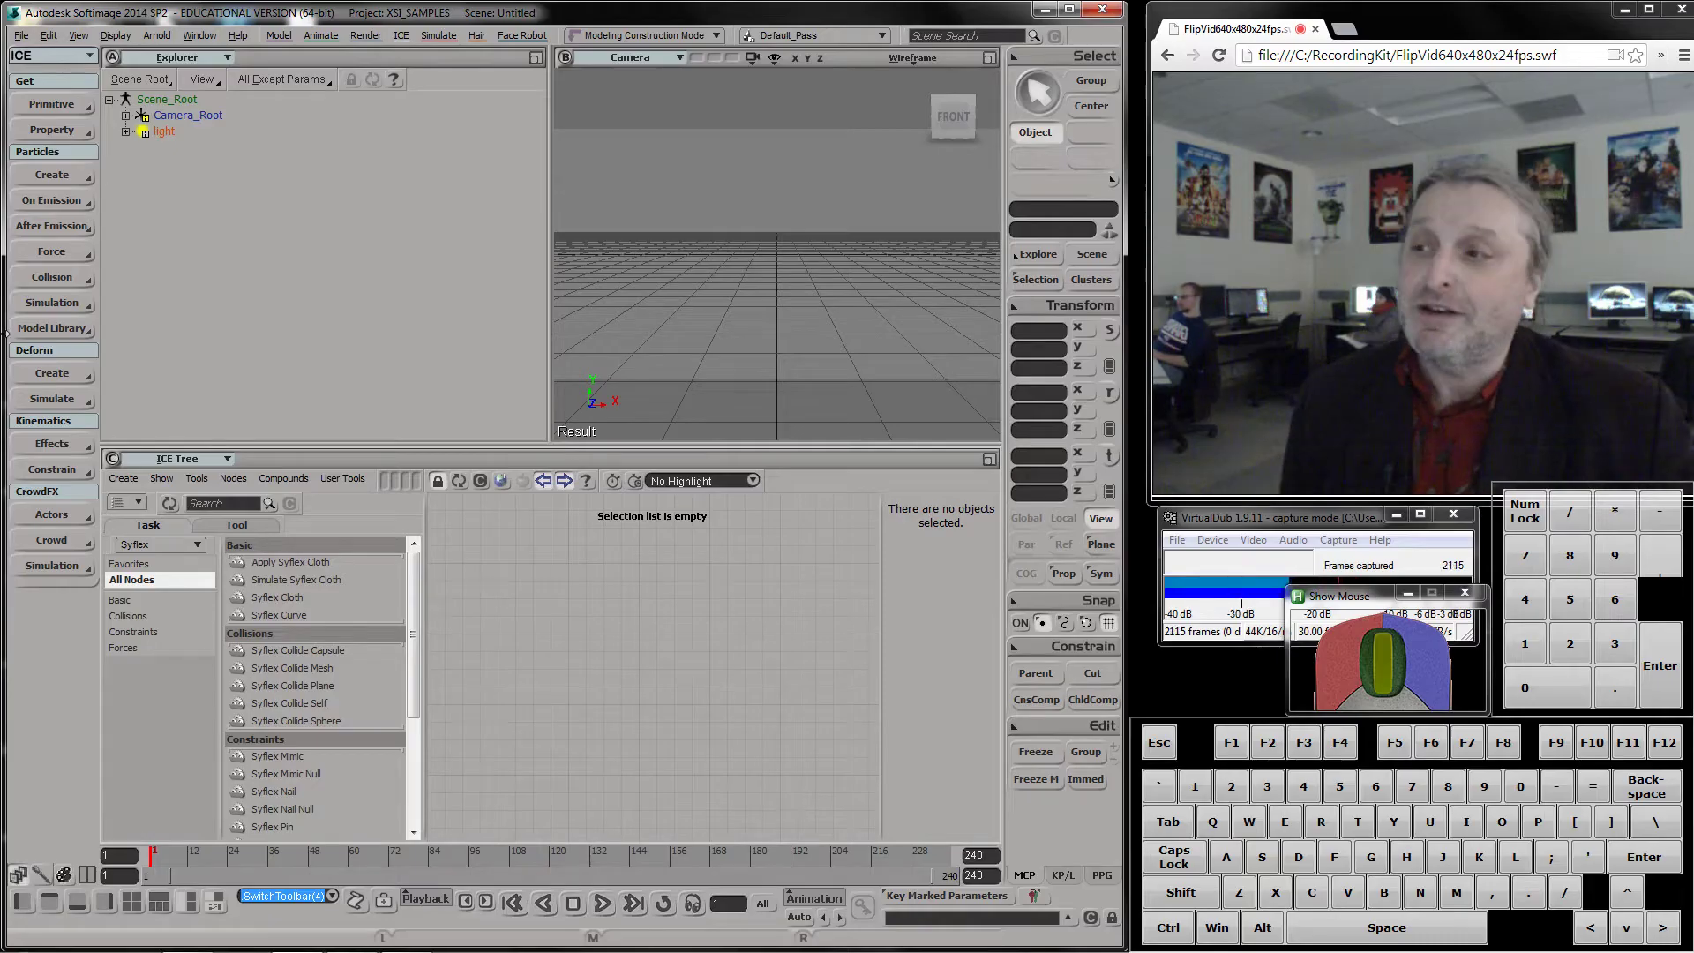
Load the Trex sample model and frame the whole dinosaur from the side
click(30, 113)
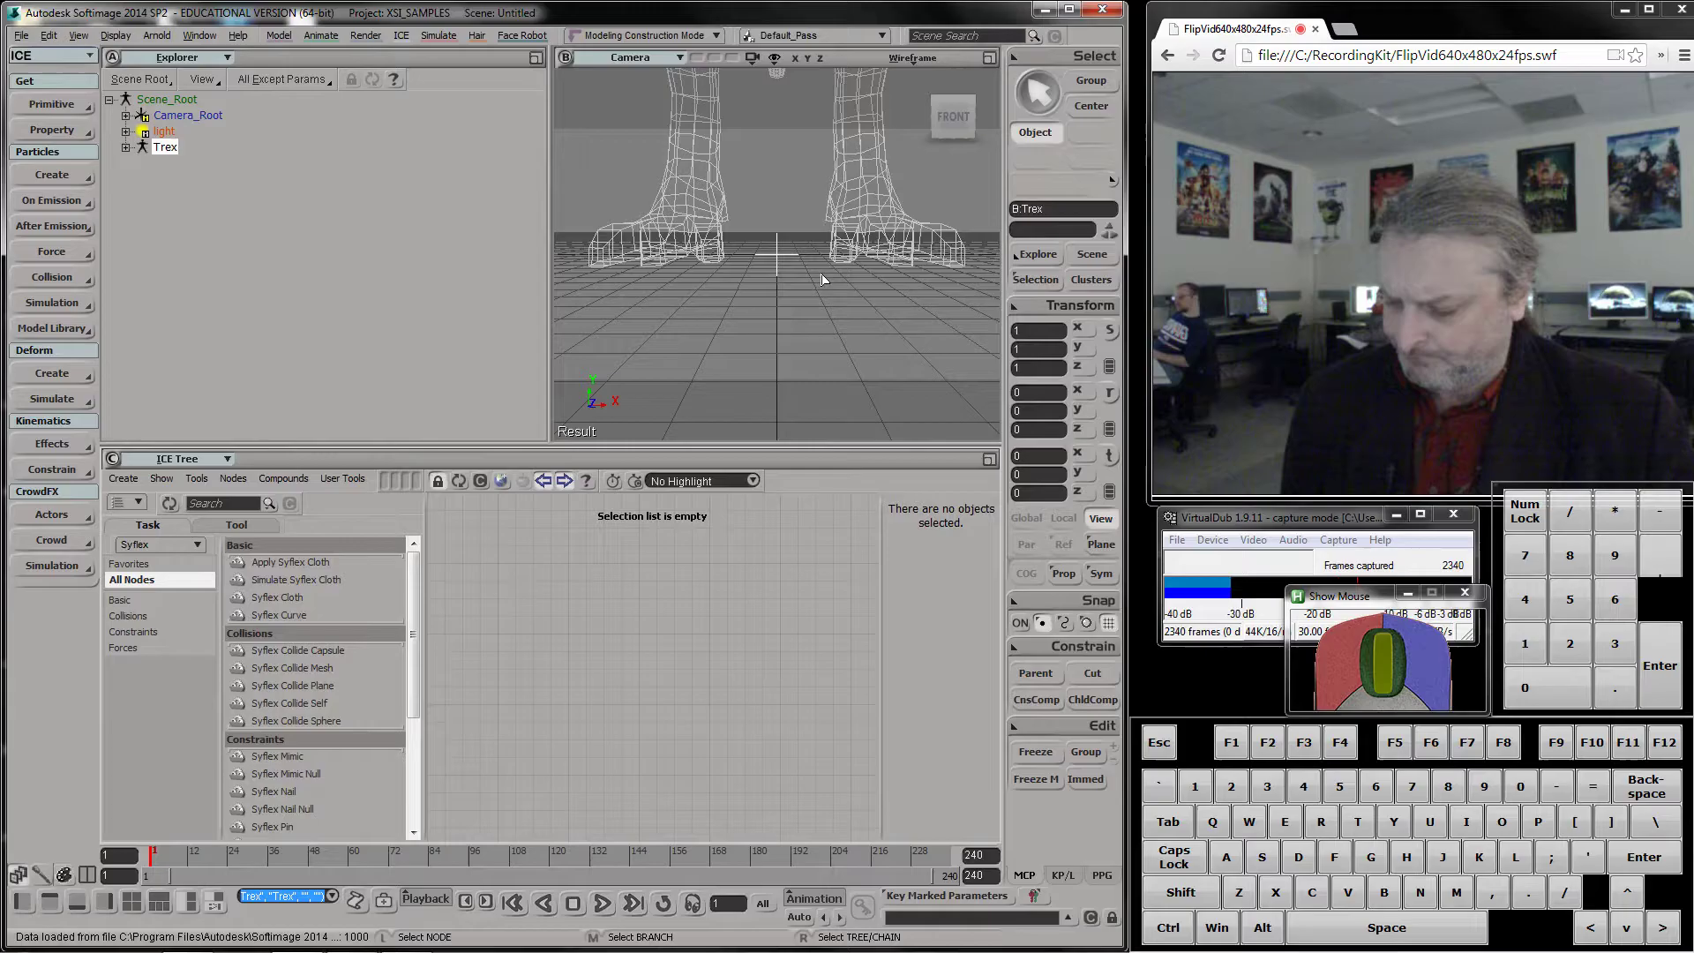
key(a)
key(s)
drag(813, 274, 741, 285)
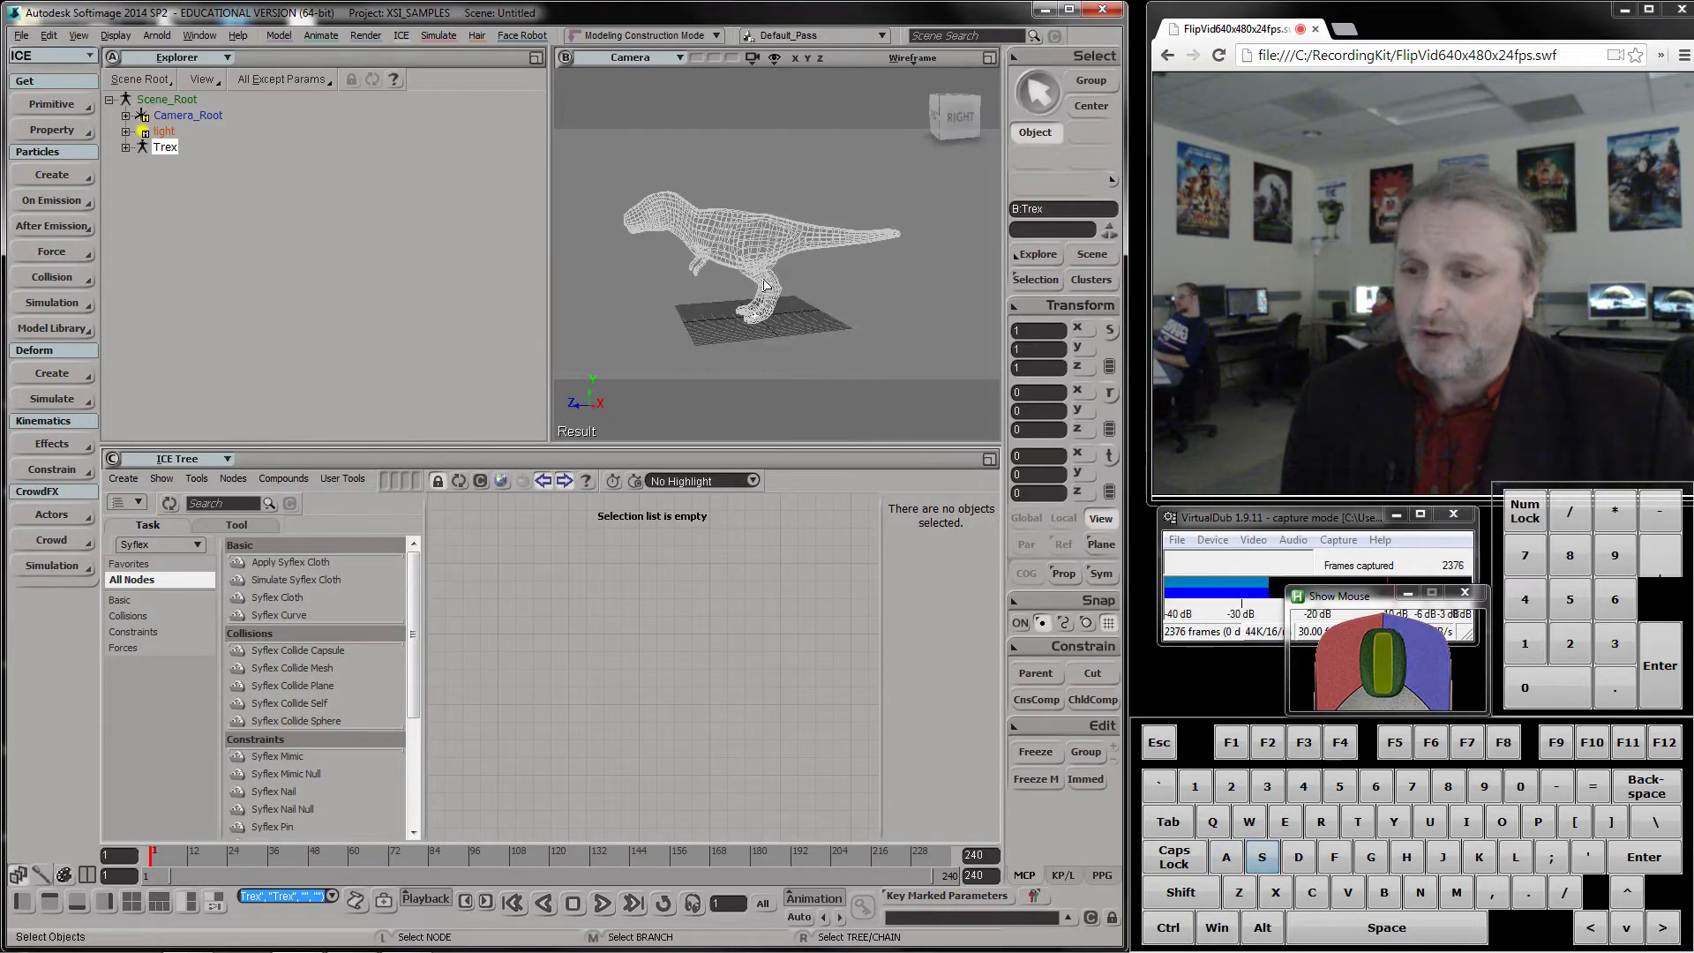
scroll(up, 3)
scroll(down, 3)
key(s)
drag(771, 285, 230, 148)
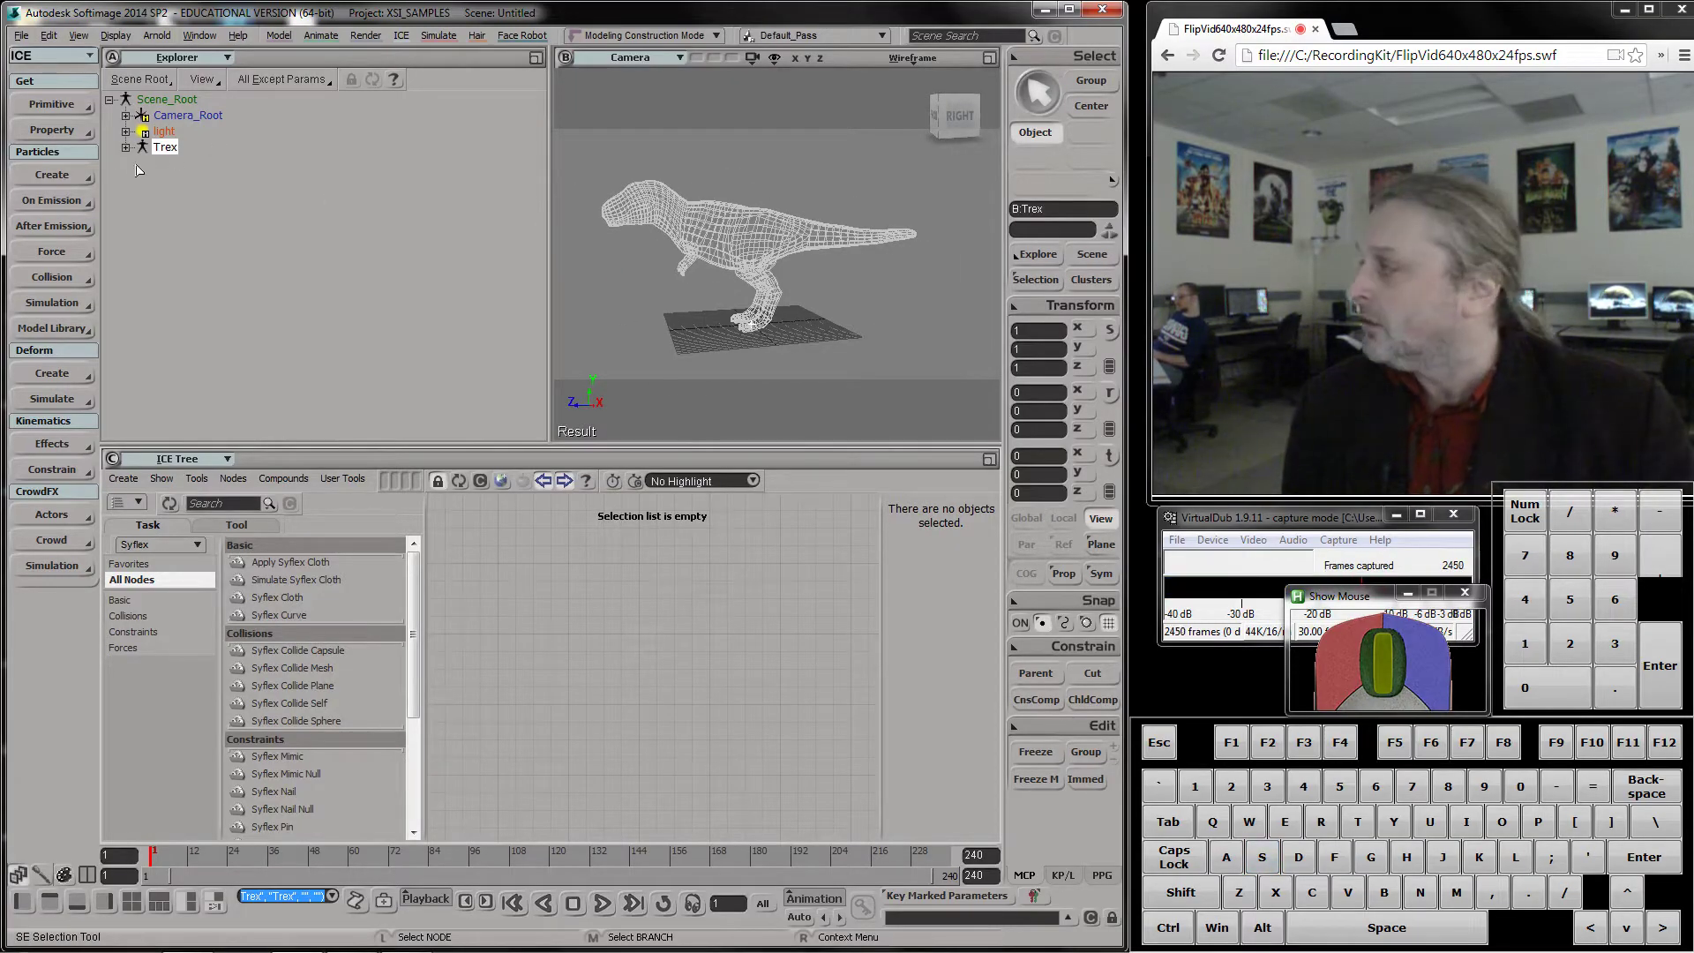
Expand the Trex model in the Explorer and go to the Help resources
click(130, 149)
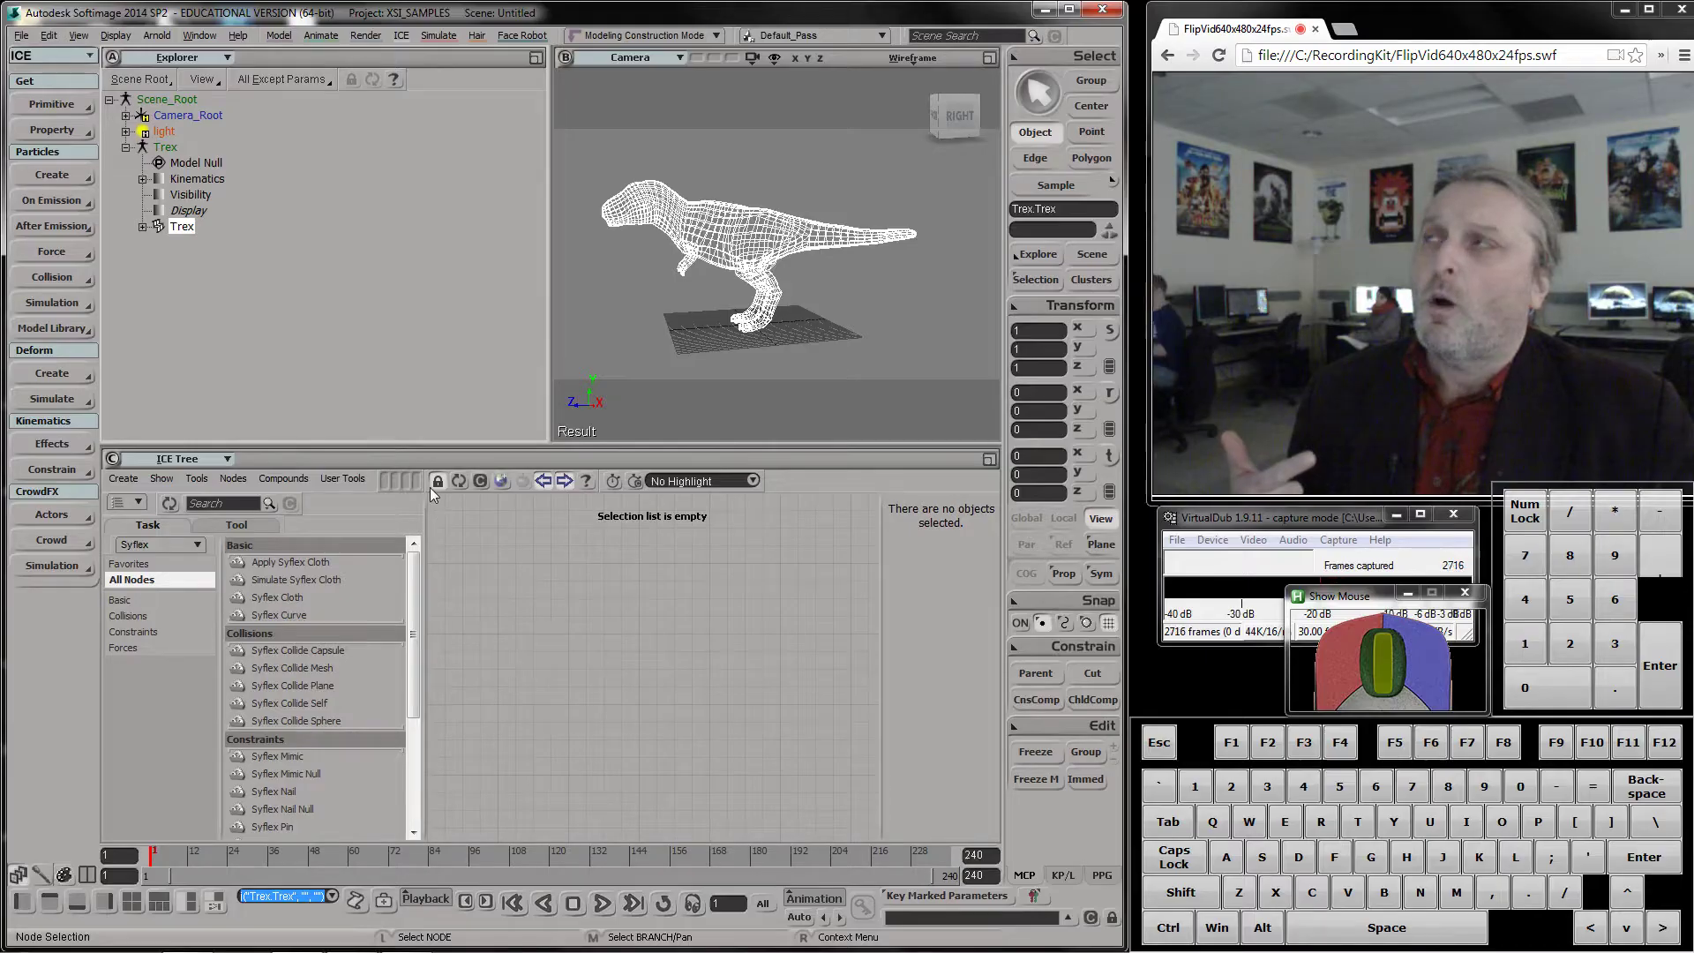
click(248, 43)
Search the Softimage User Guide for 'shatter' and reach the Shattering topics page
click(254, 59)
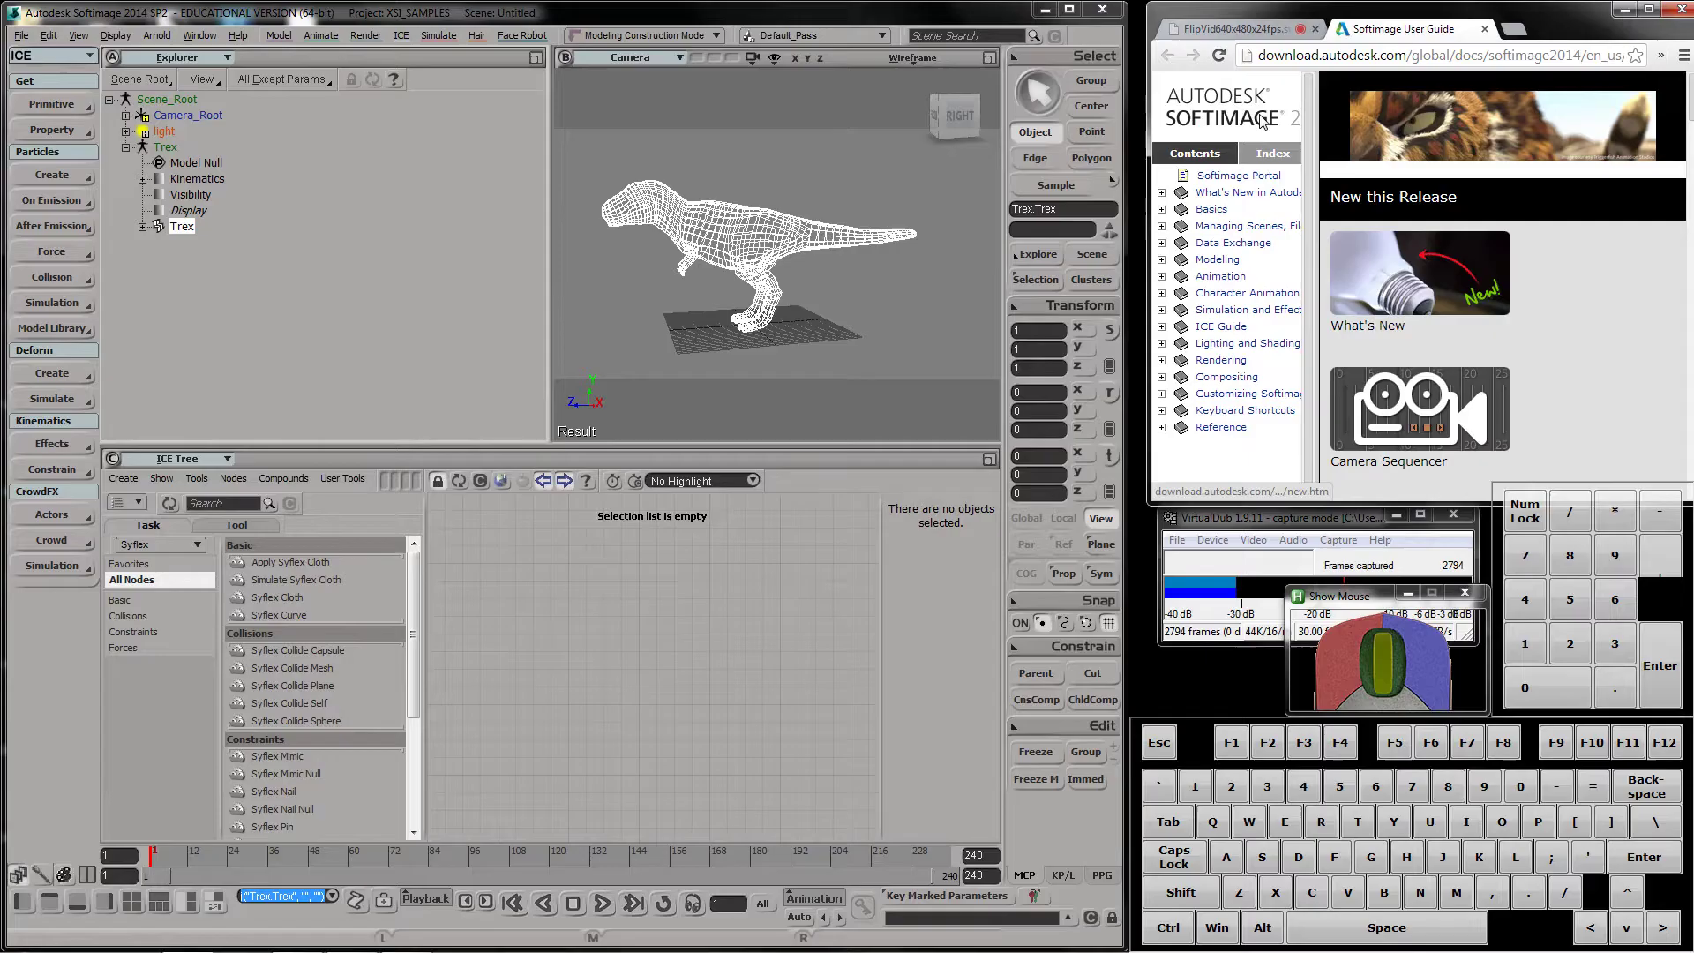
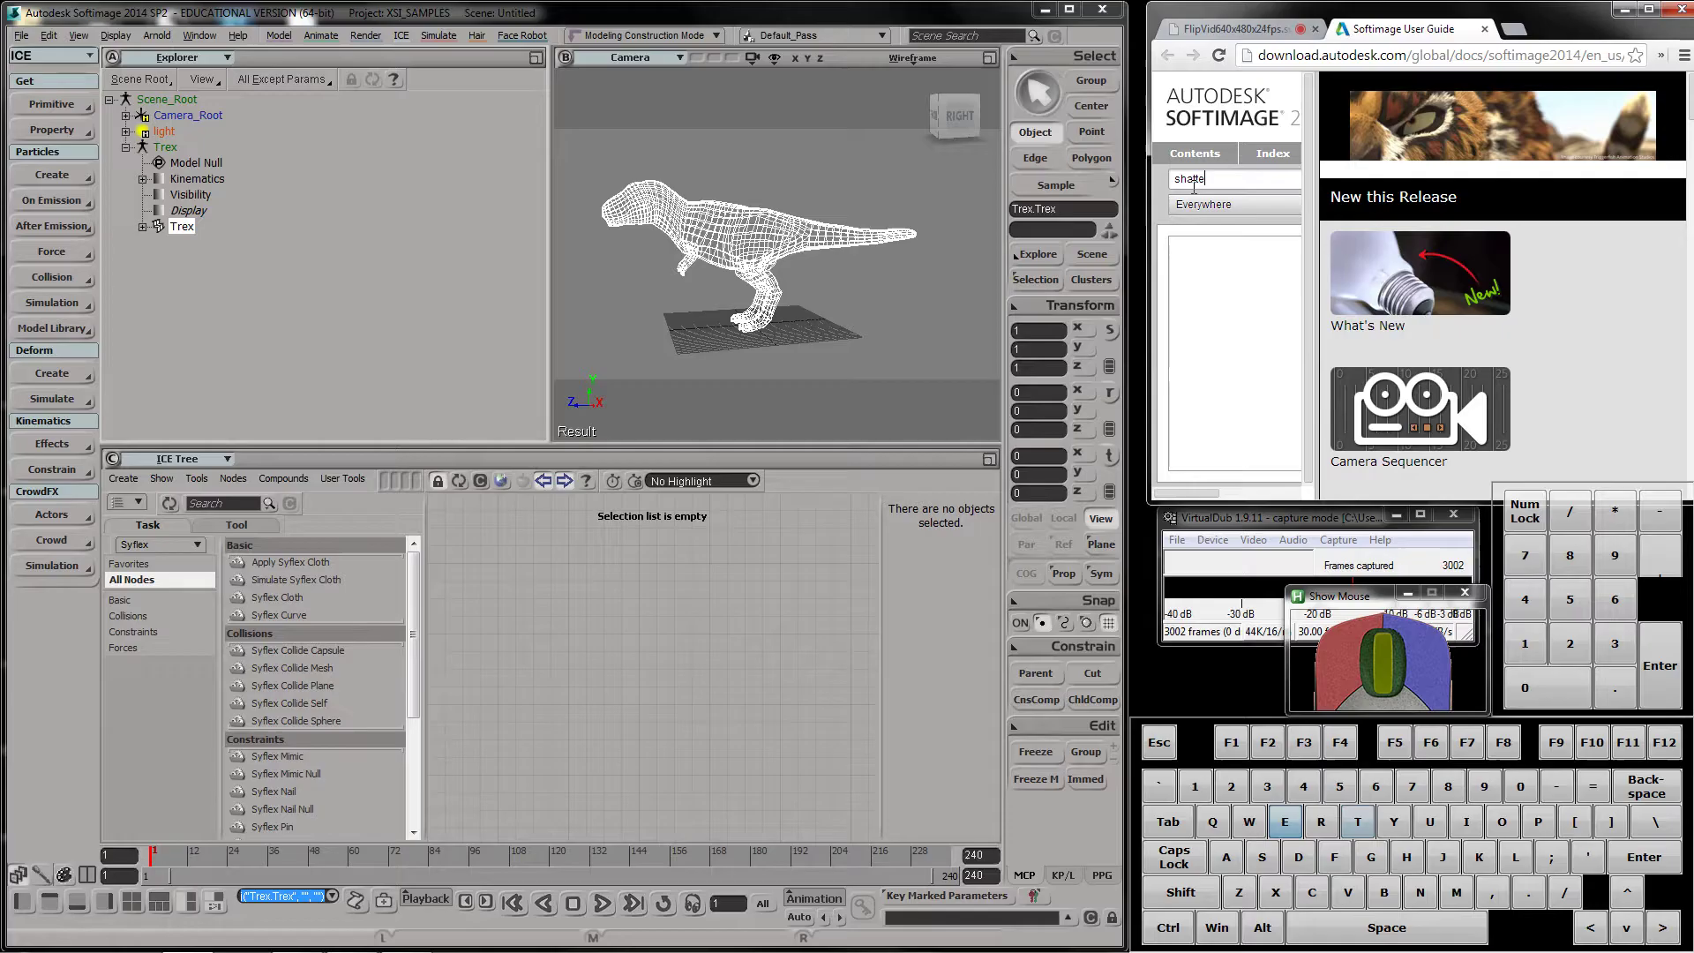
key(Return)
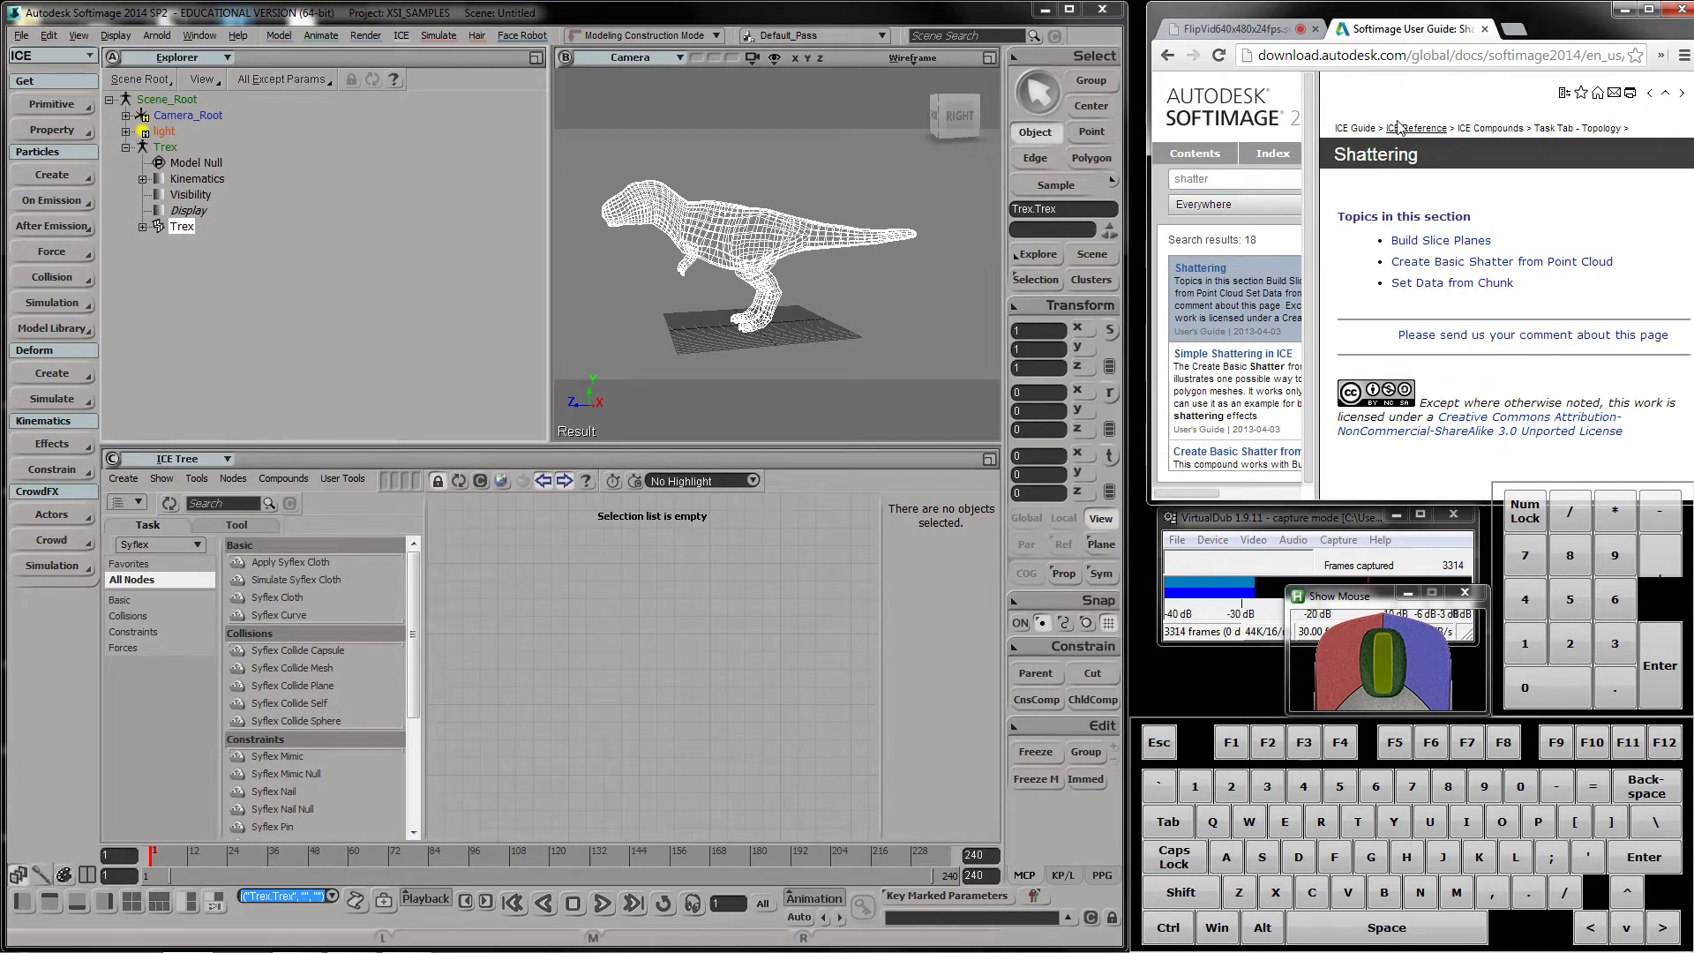
click(1247, 34)
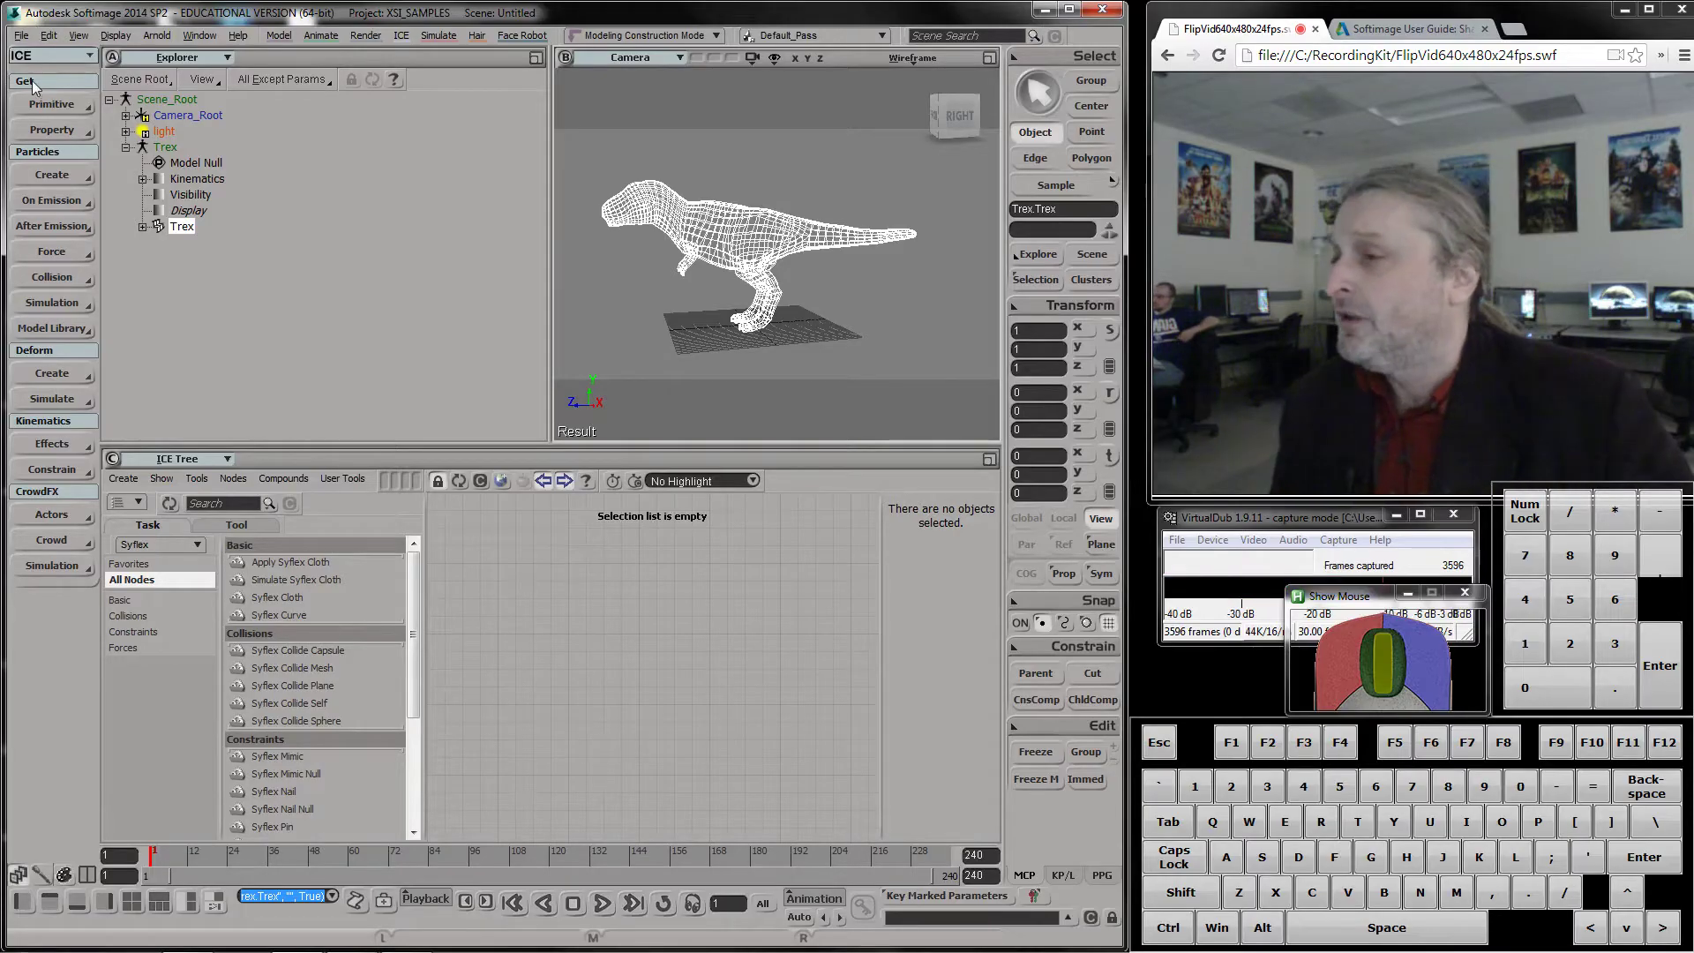
Create an empty polygon mesh and rename it SHatteredTrex
drag(46, 108, 188, 124)
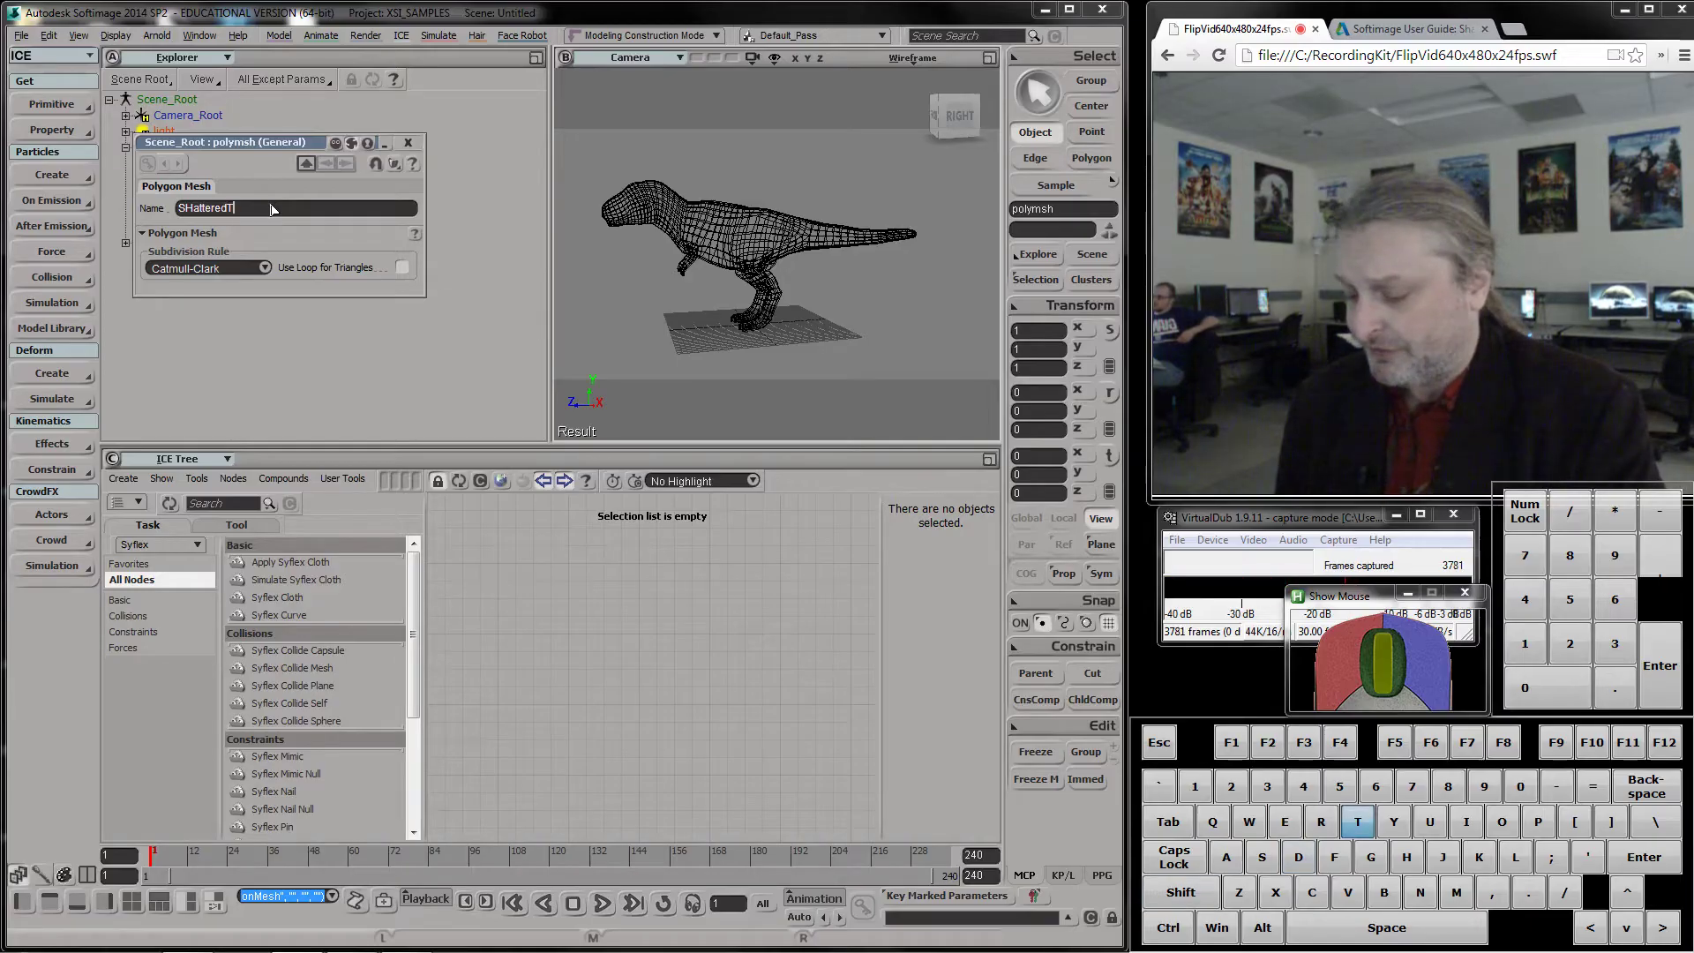
key(Return)
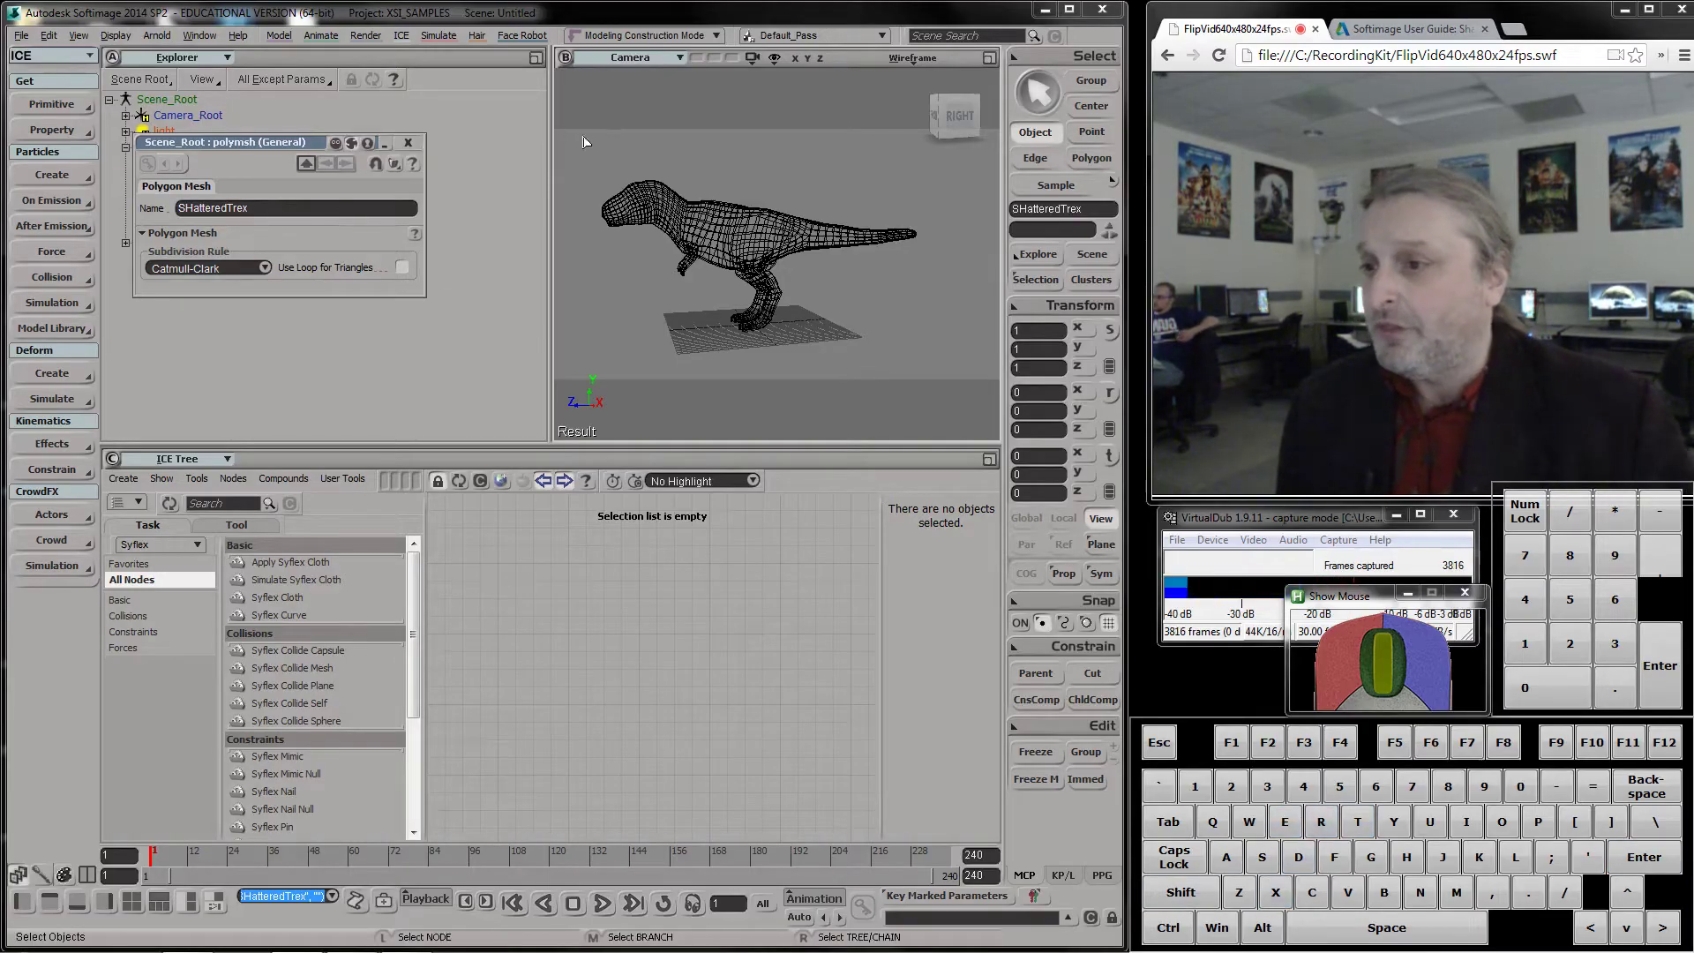
click(417, 144)
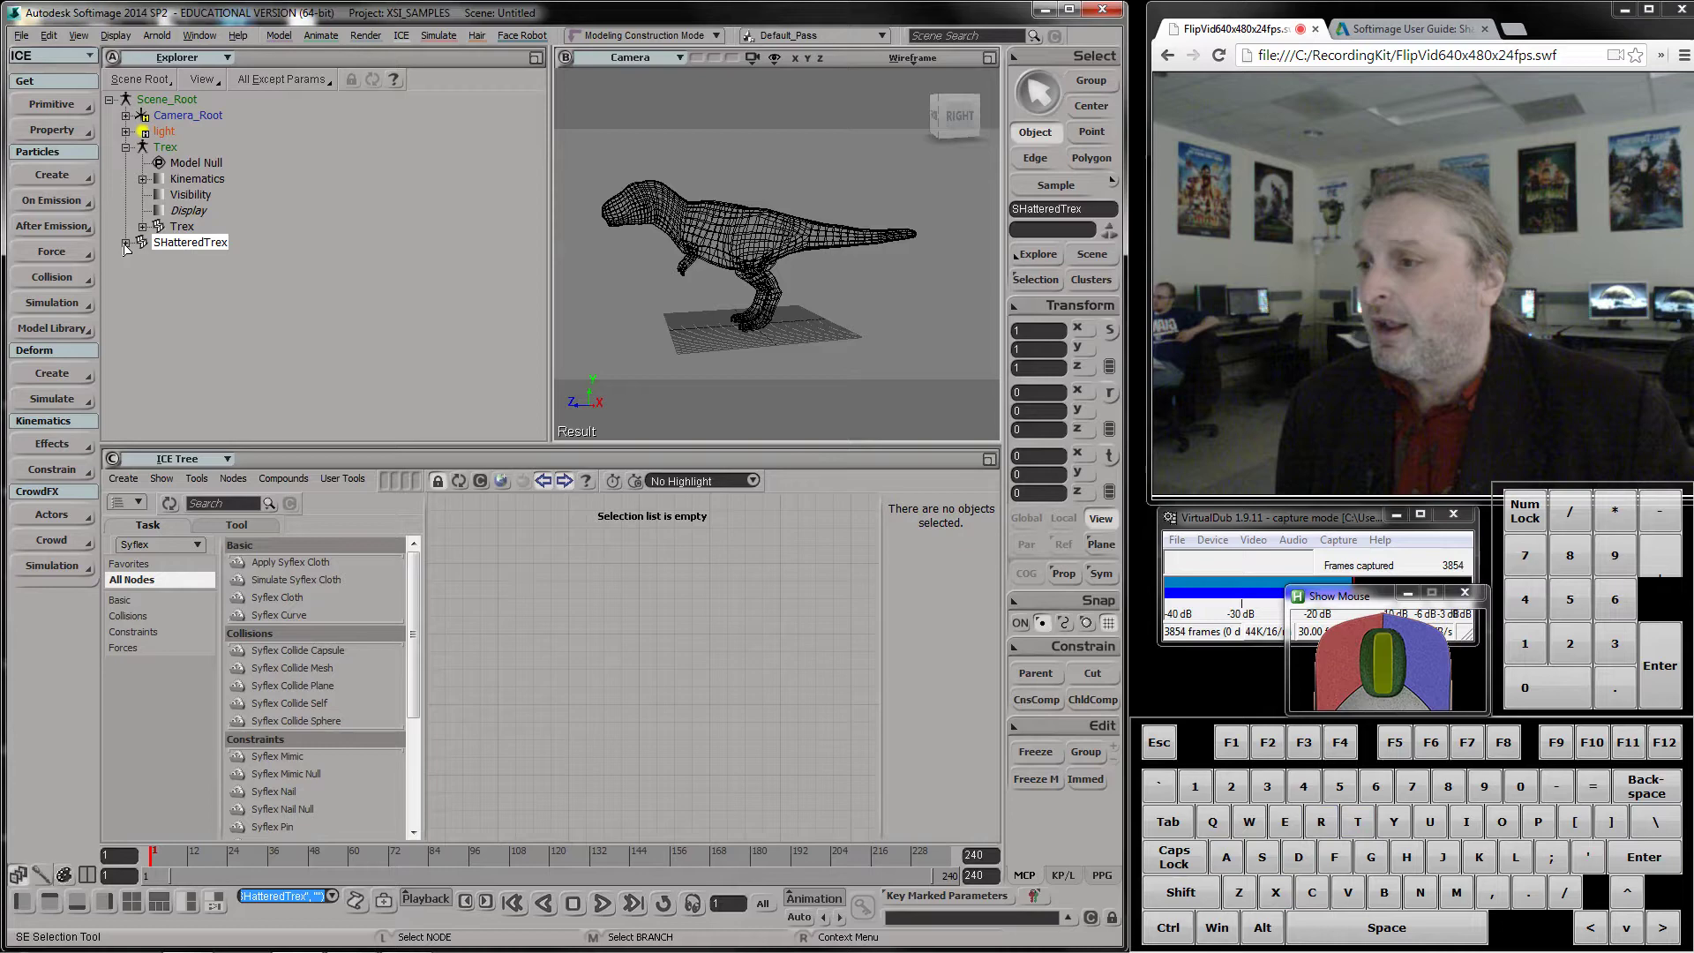
click(124, 245)
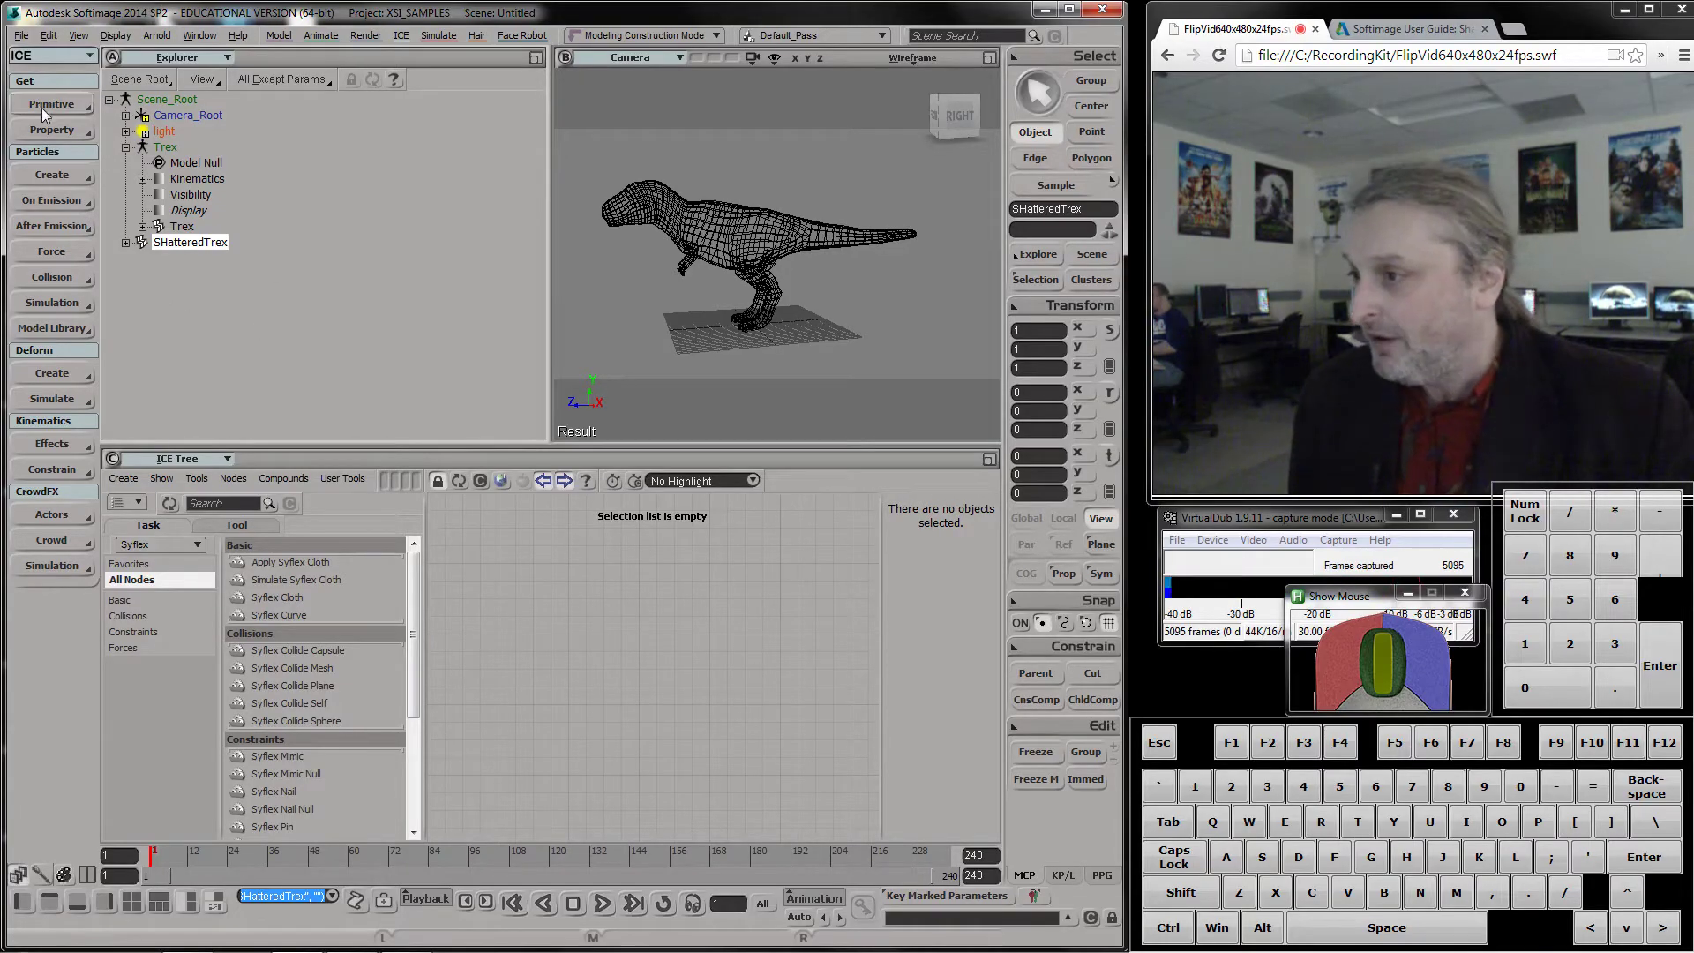
Show the primitive creation list on its Point Cloud types
click(44, 109)
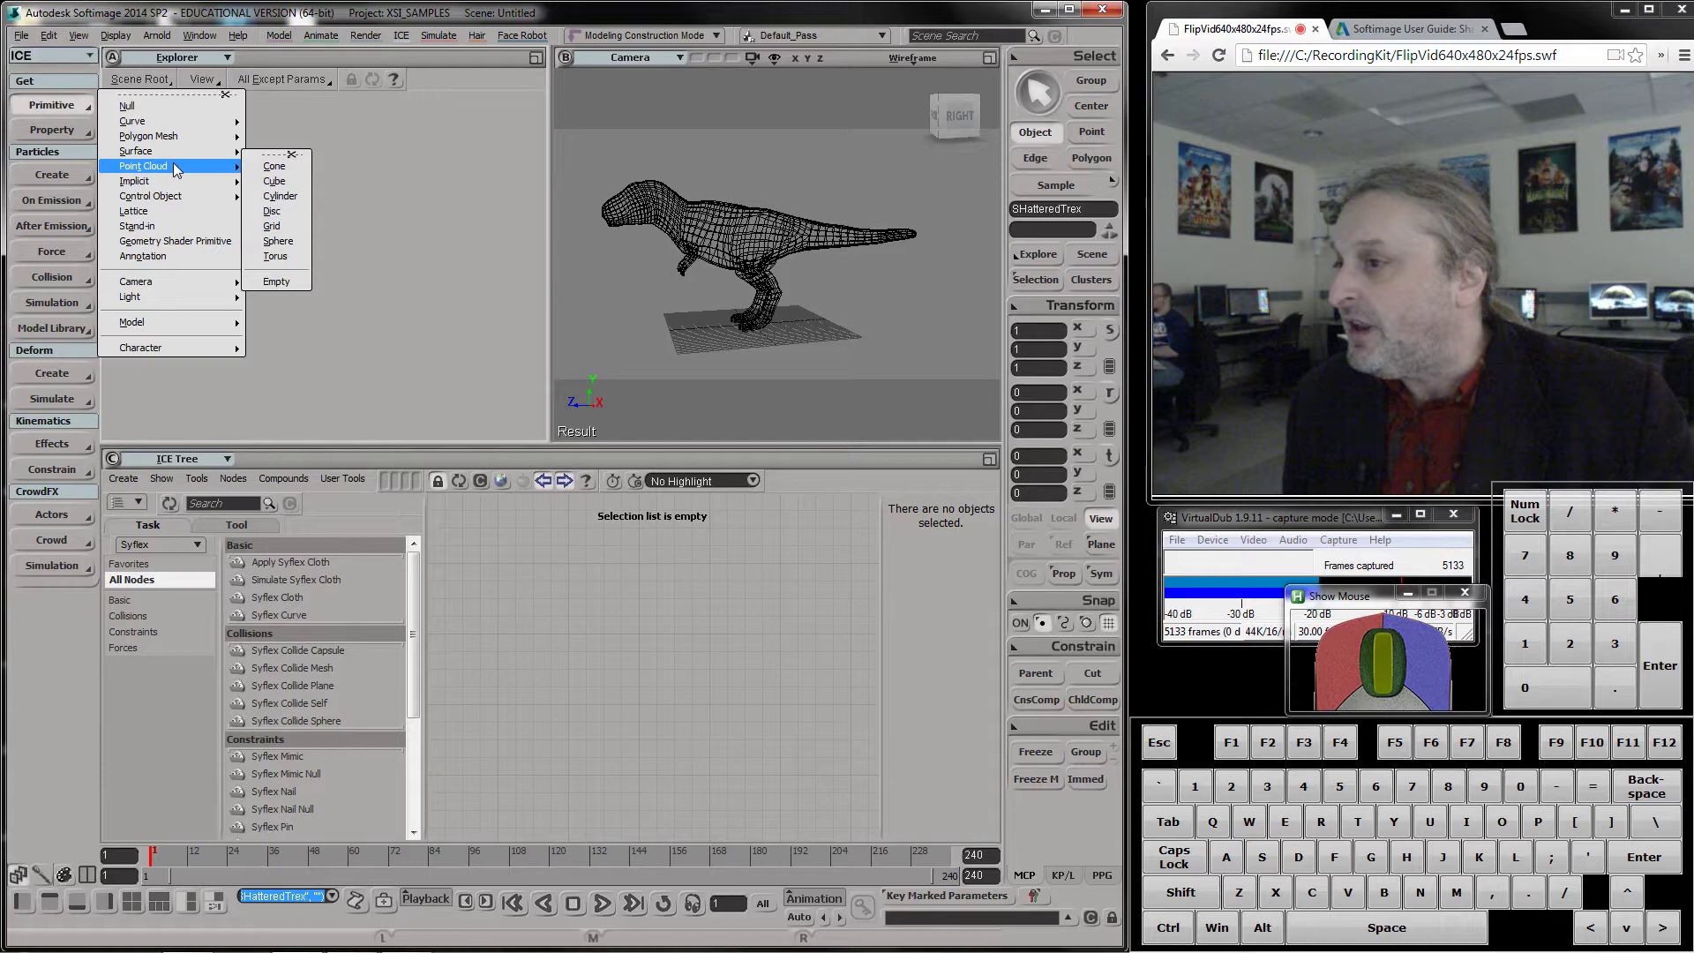
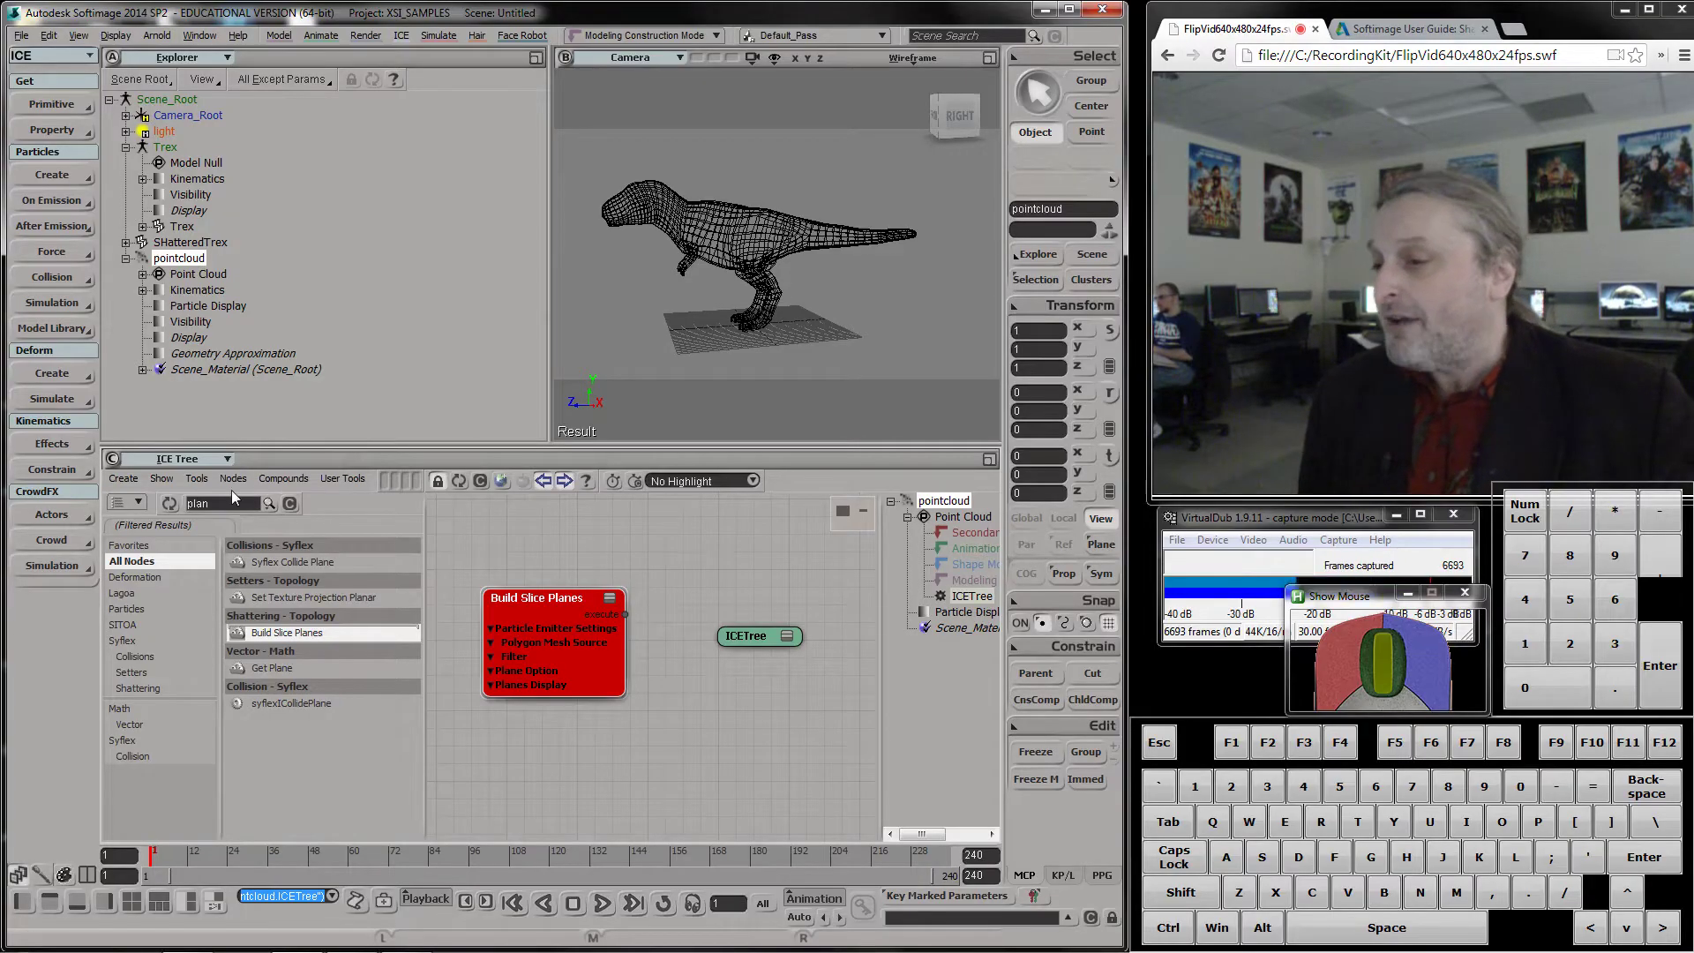
Wire the Build Slice Planes Execute output into the ICETree root's Port1
key(BackSpace)
drag(411, 576, 385, 726)
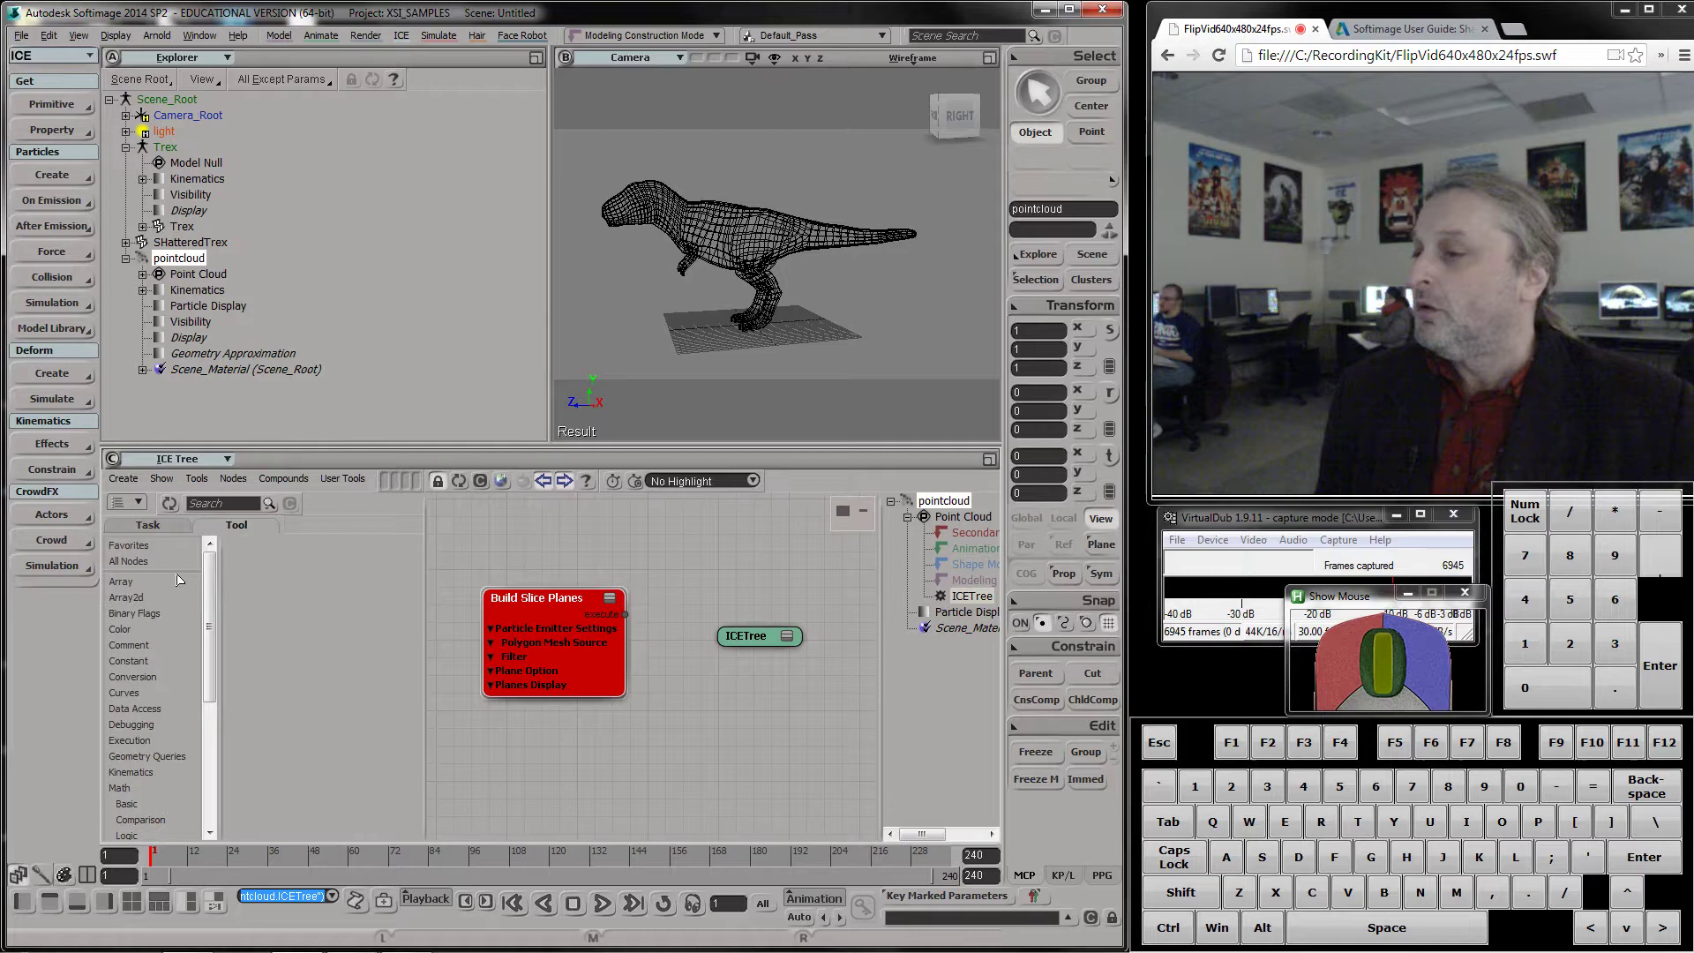
click(143, 560)
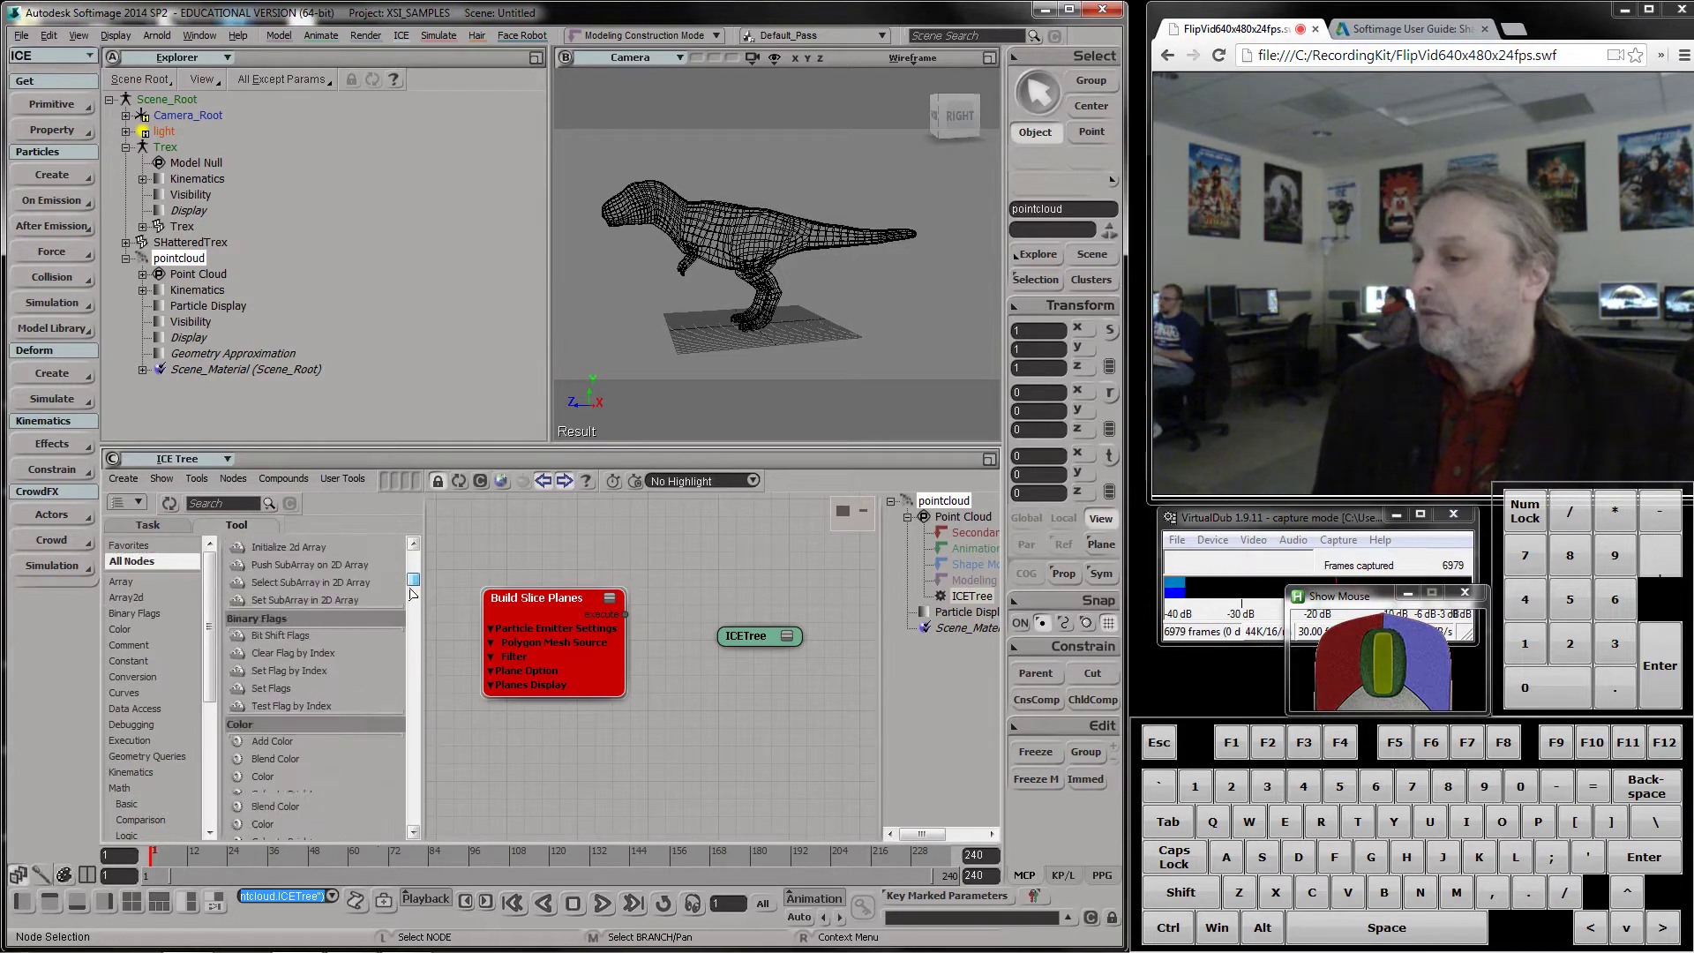
drag(402, 666, 405, 321)
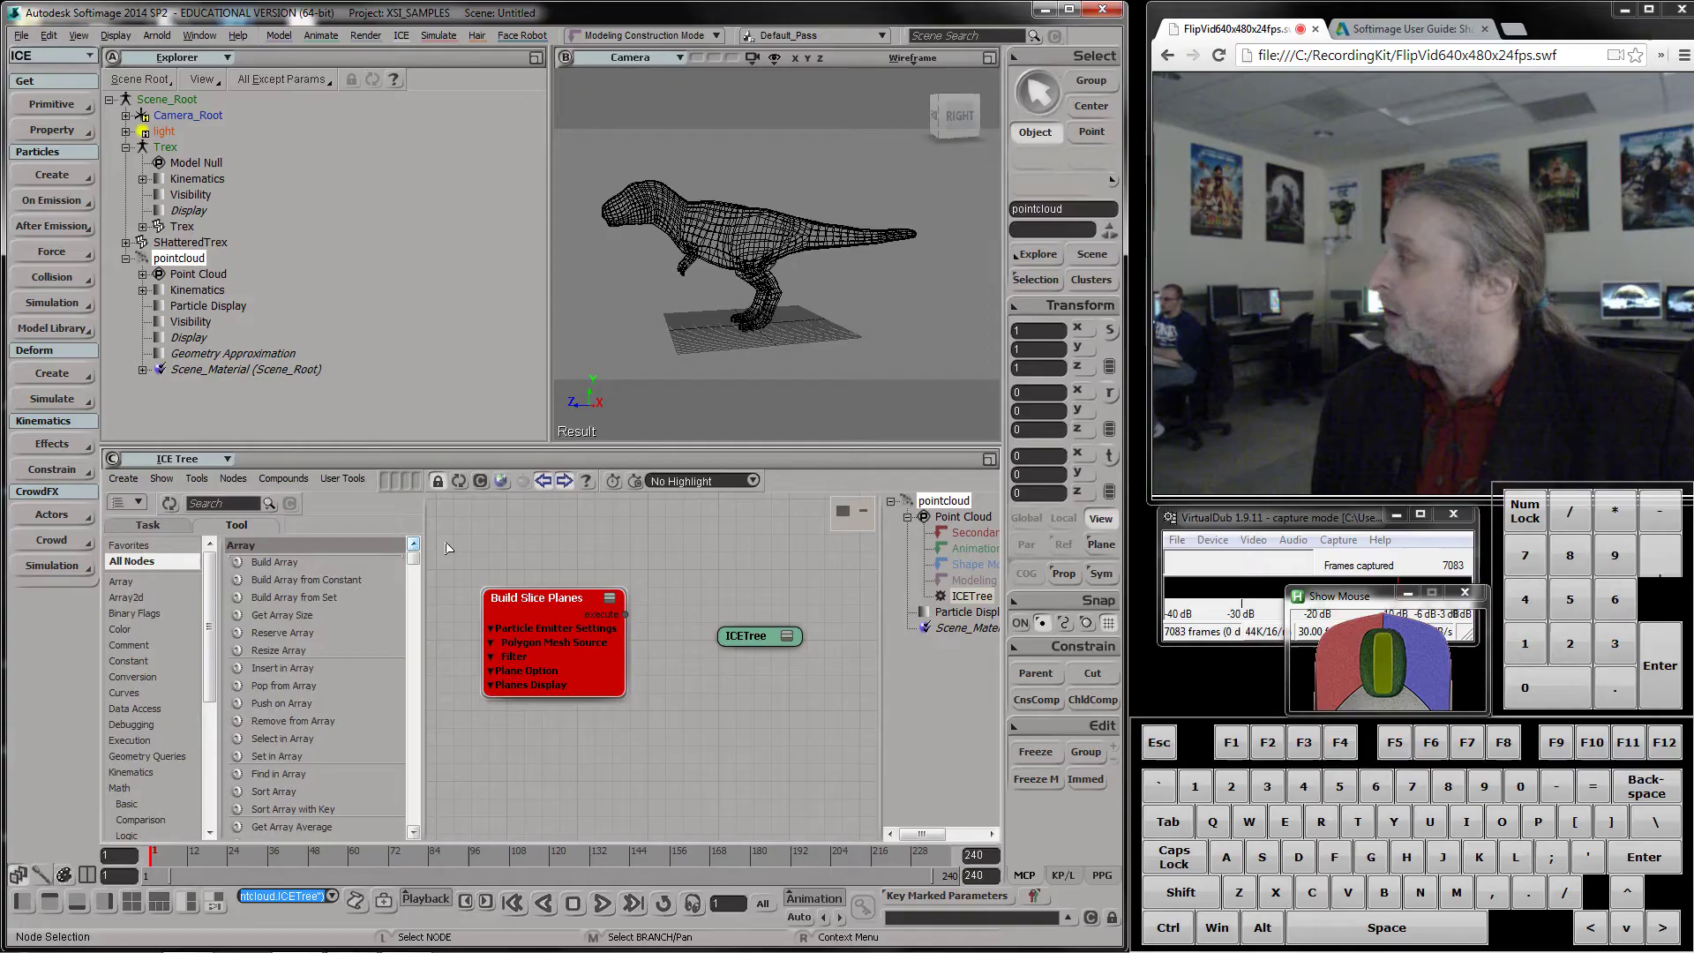
drag(585, 666, 594, 657)
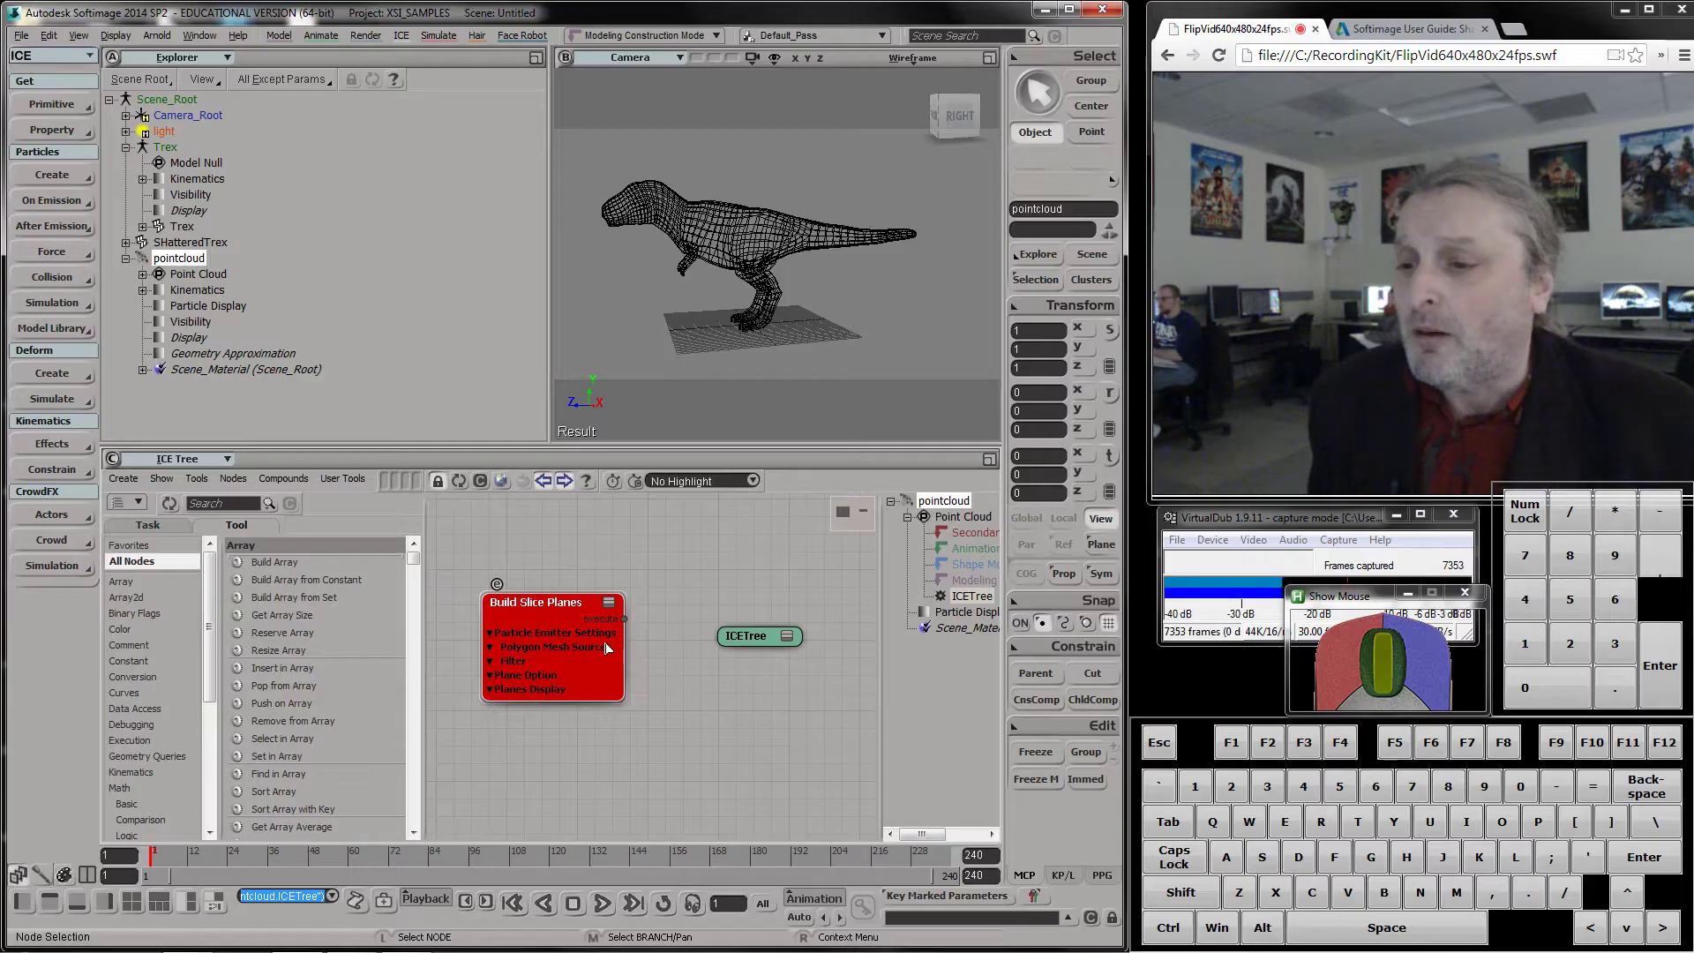
drag(626, 621, 761, 643)
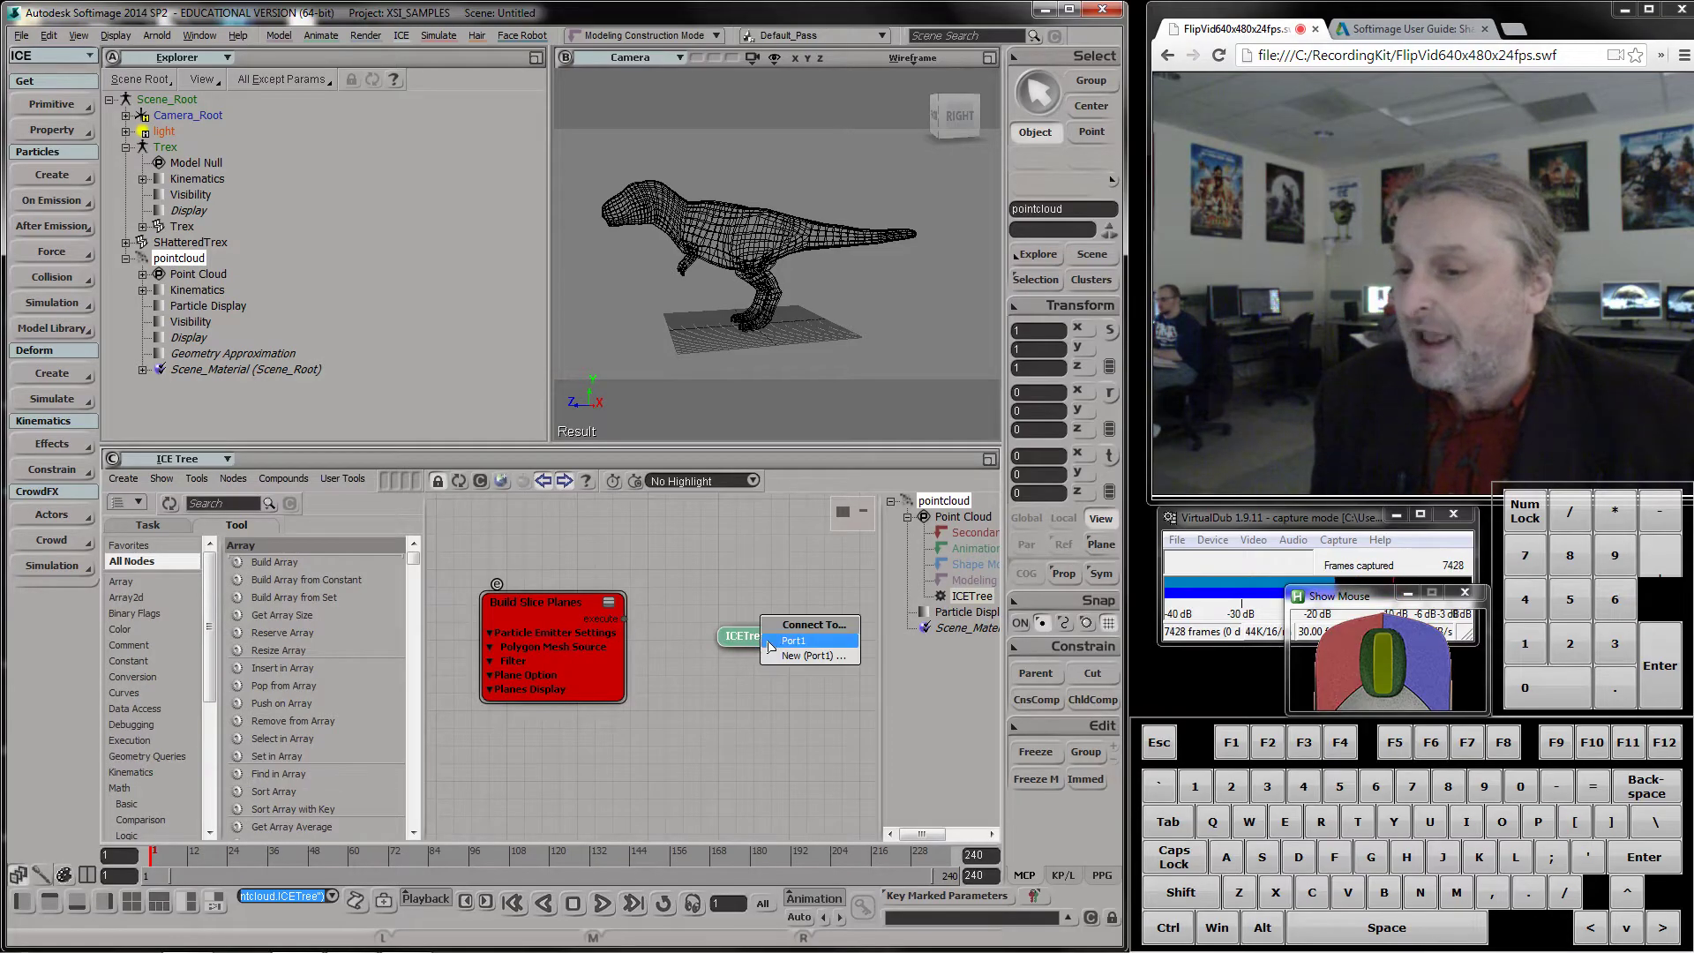
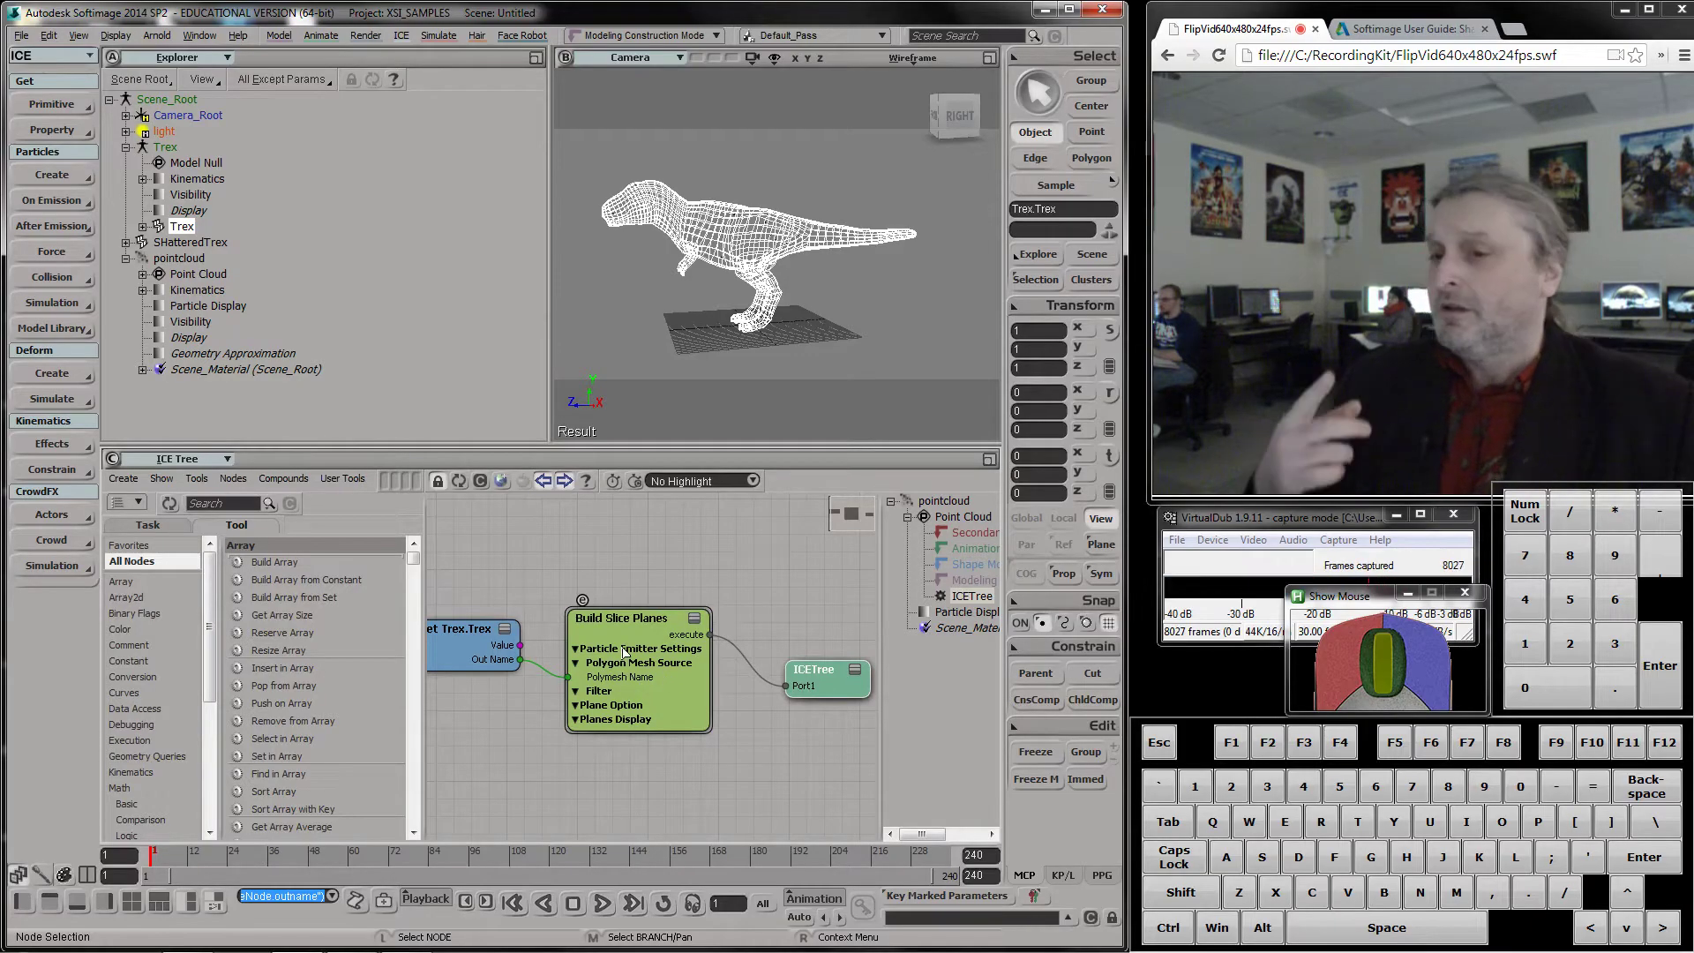
Inspect the slice points in the Camera view, then hide the Trex mesh with H
scroll(up, 3)
scroll(up, 3)
middle_click(684, 216)
scroll(up, 3)
middle_click(684, 216)
scroll(up, 3)
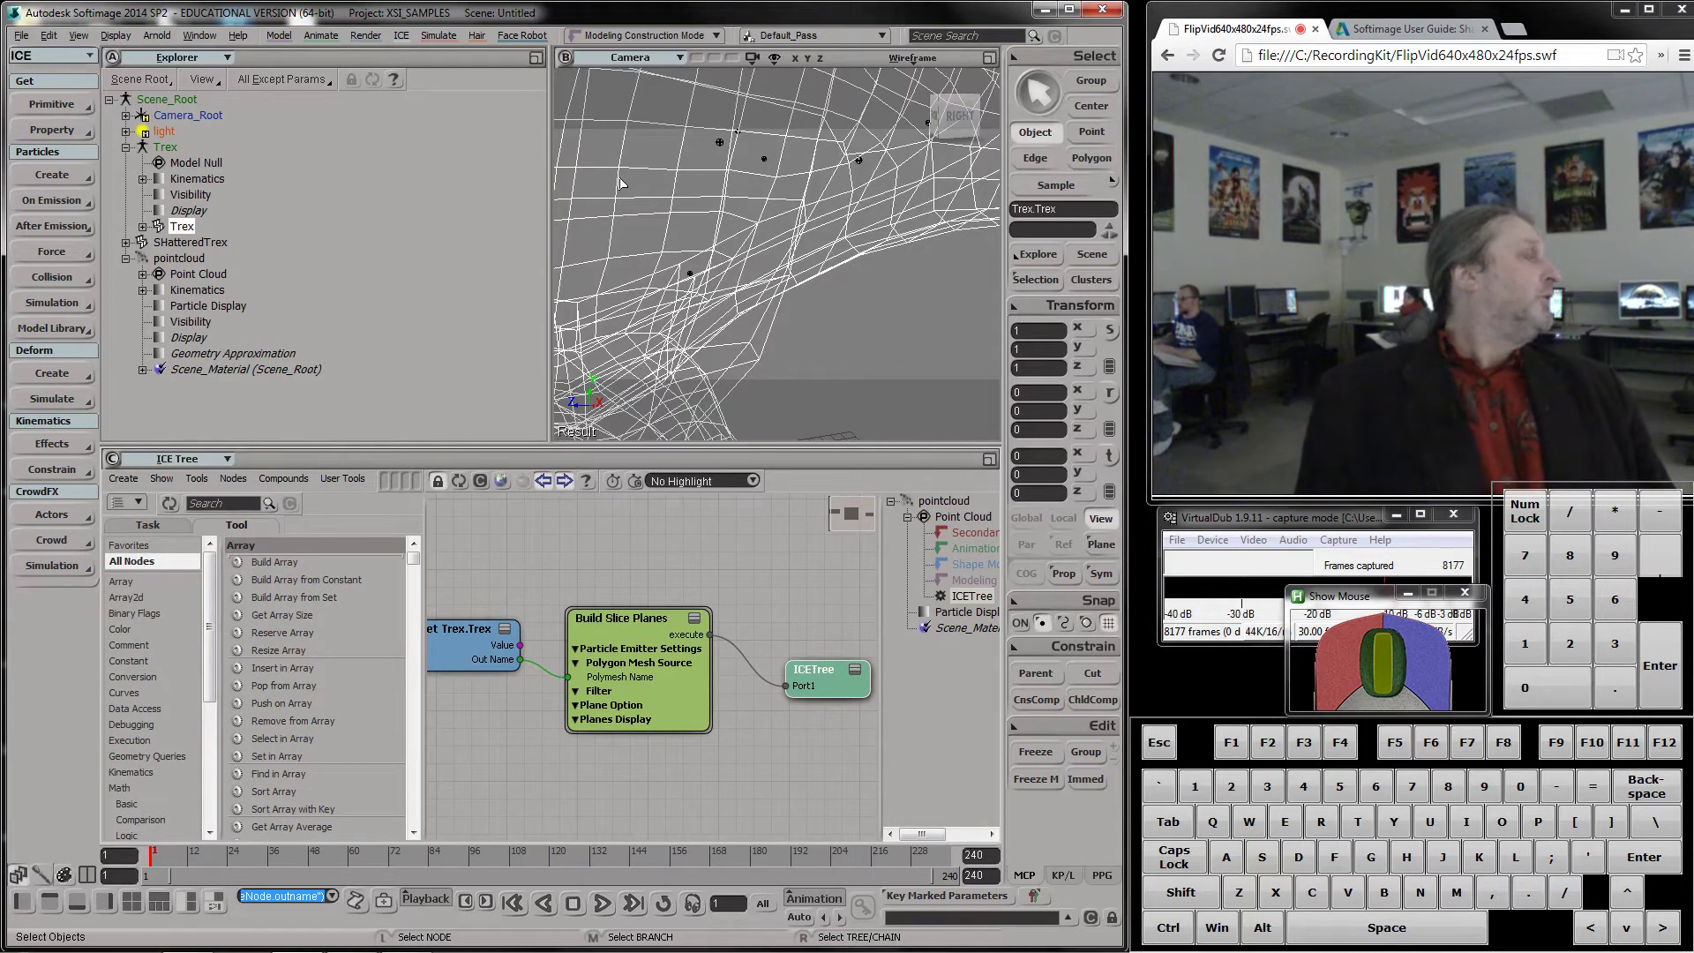
scroll(down, 3)
click(644, 182)
click(699, 178)
key(h)
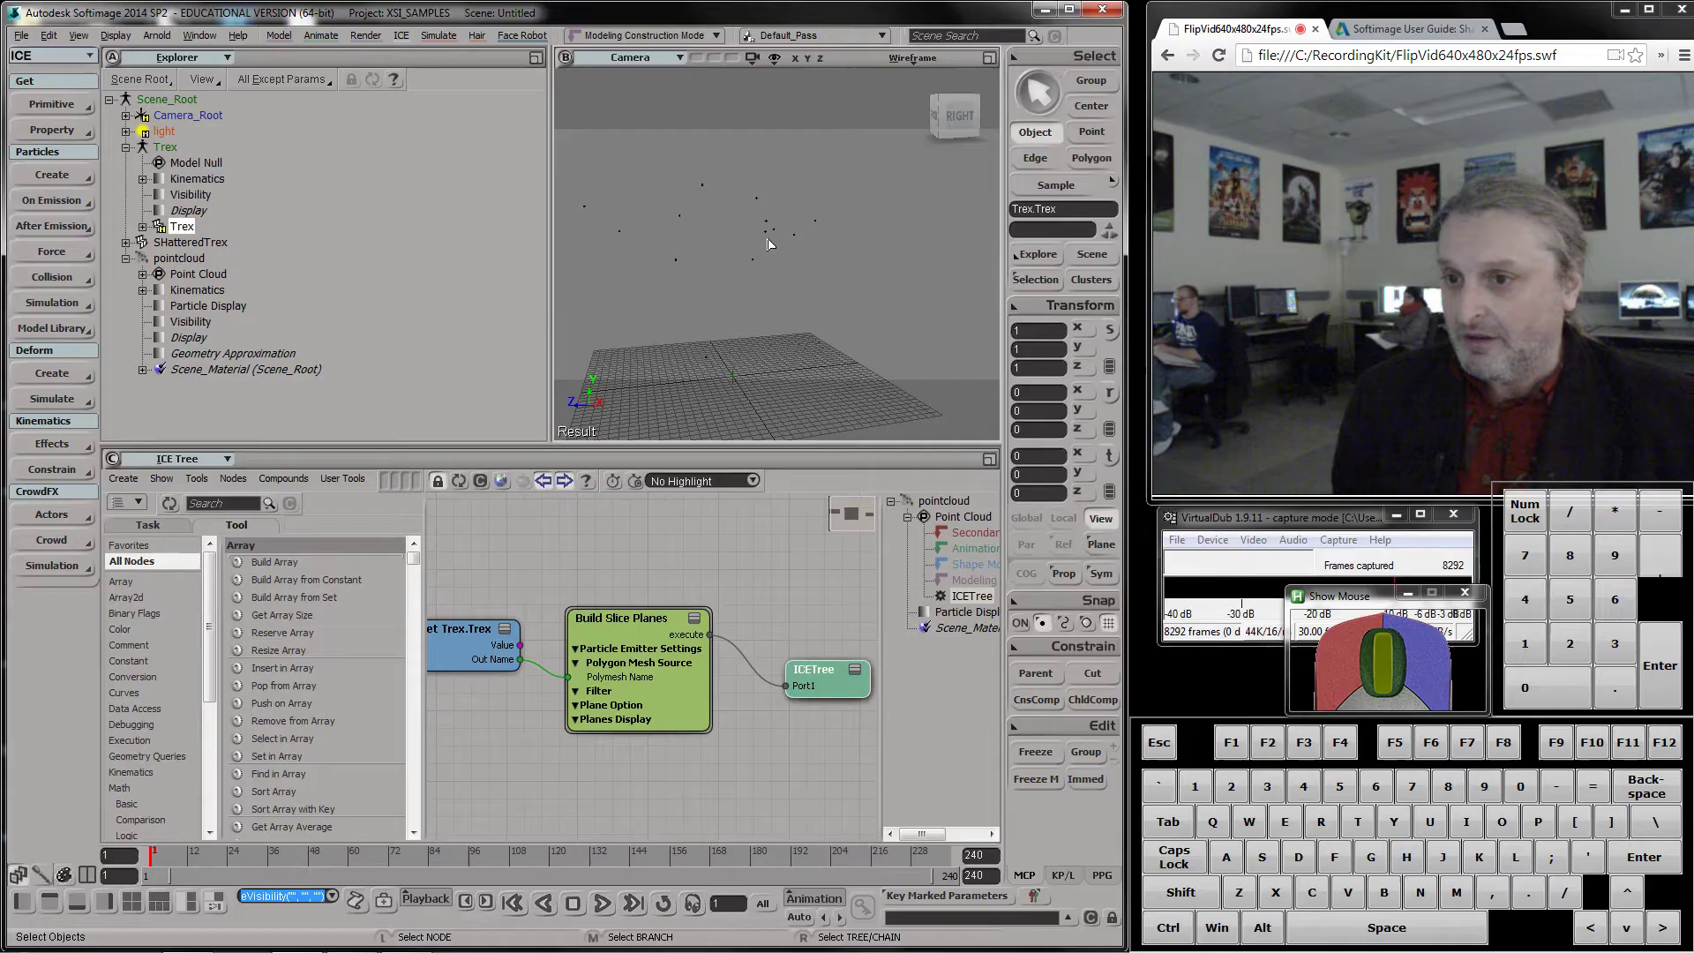
Set the Build Slice Planes Nb of Chunks to 200 instead of 15
click(654, 660)
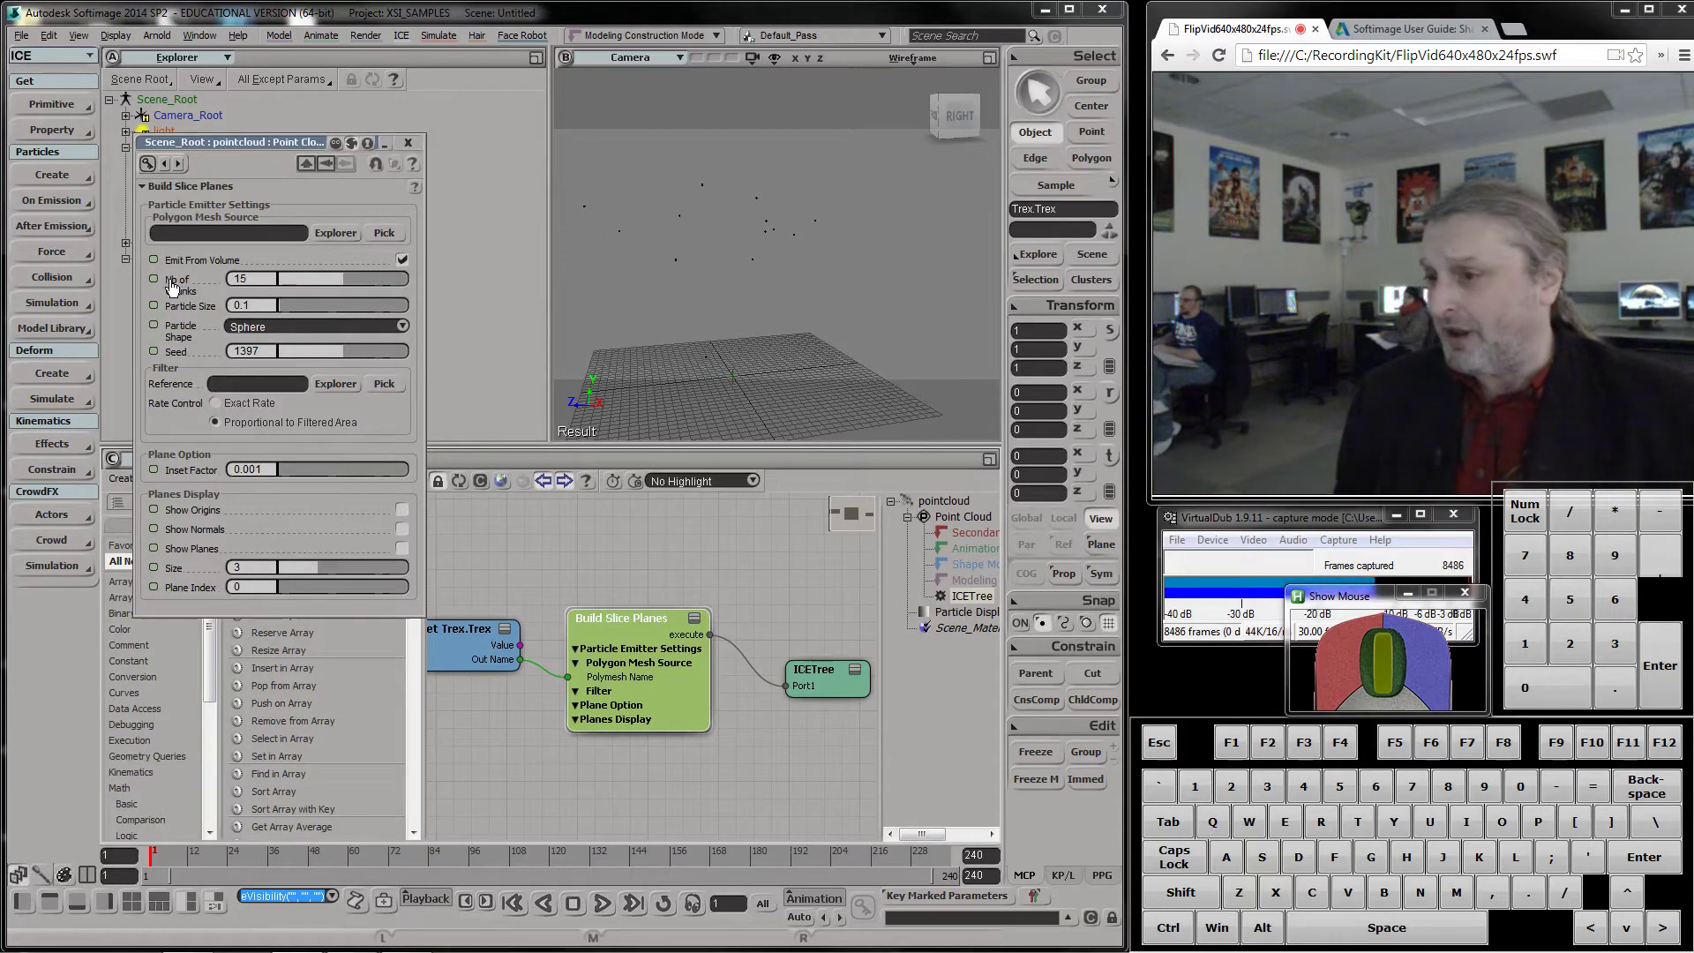
drag(351, 283, 301, 280)
click(301, 280)
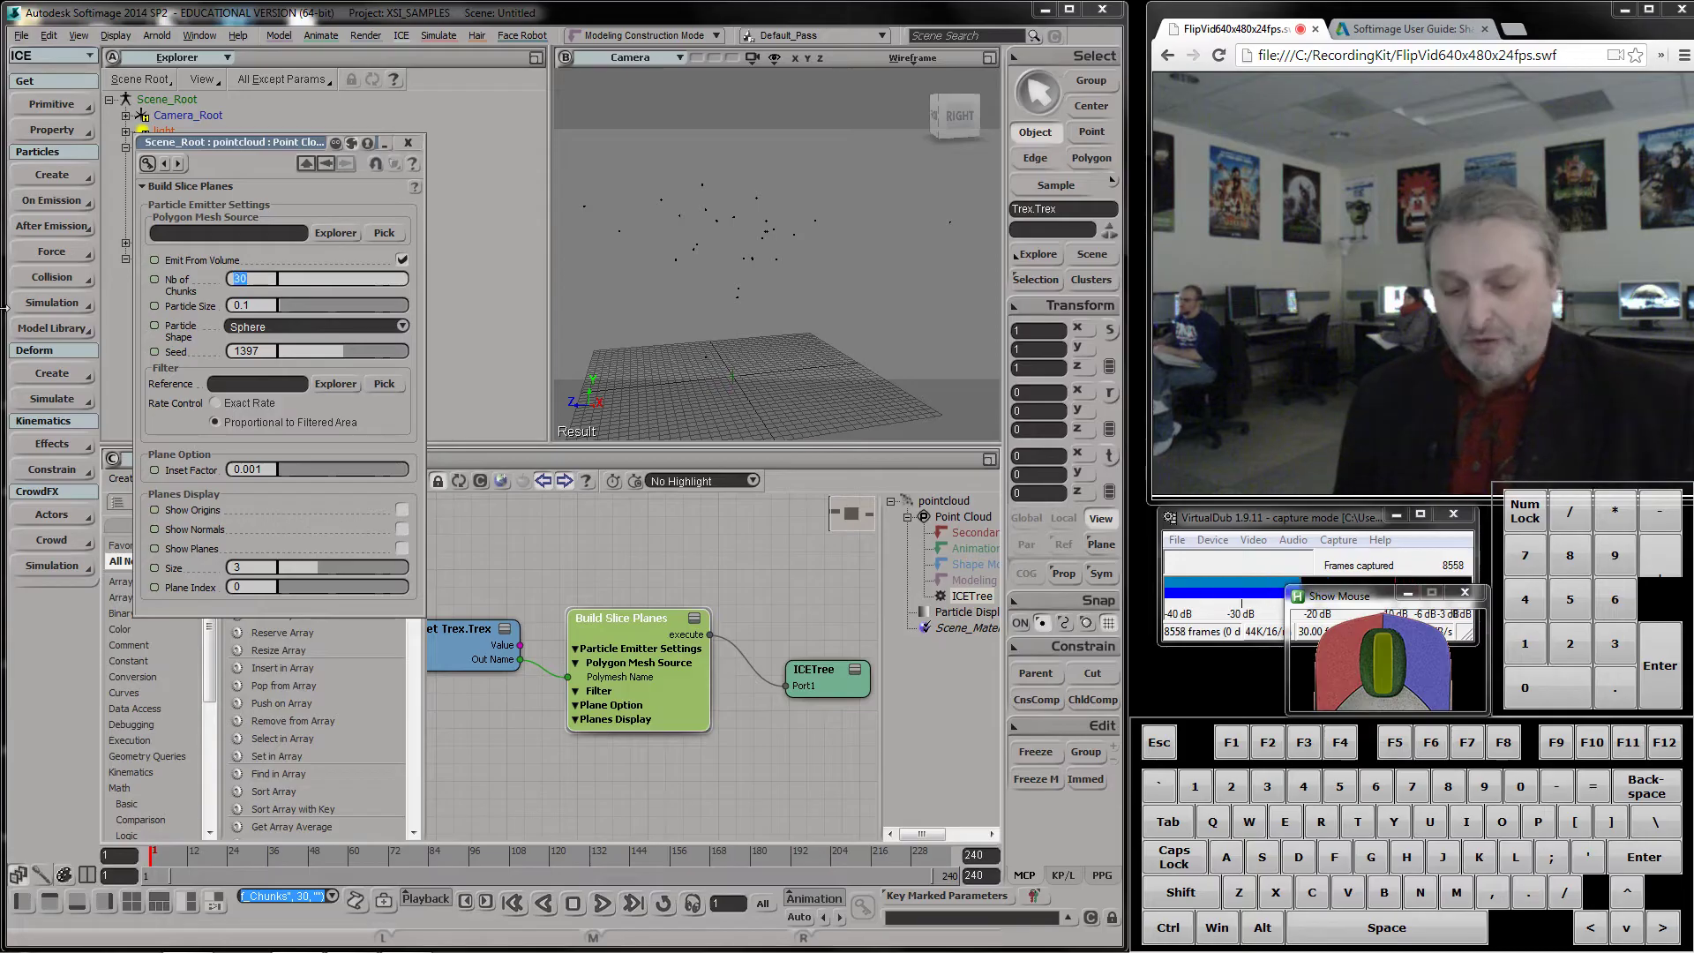
key(KP_2)
key(KP_0)
key(KP_Enter)
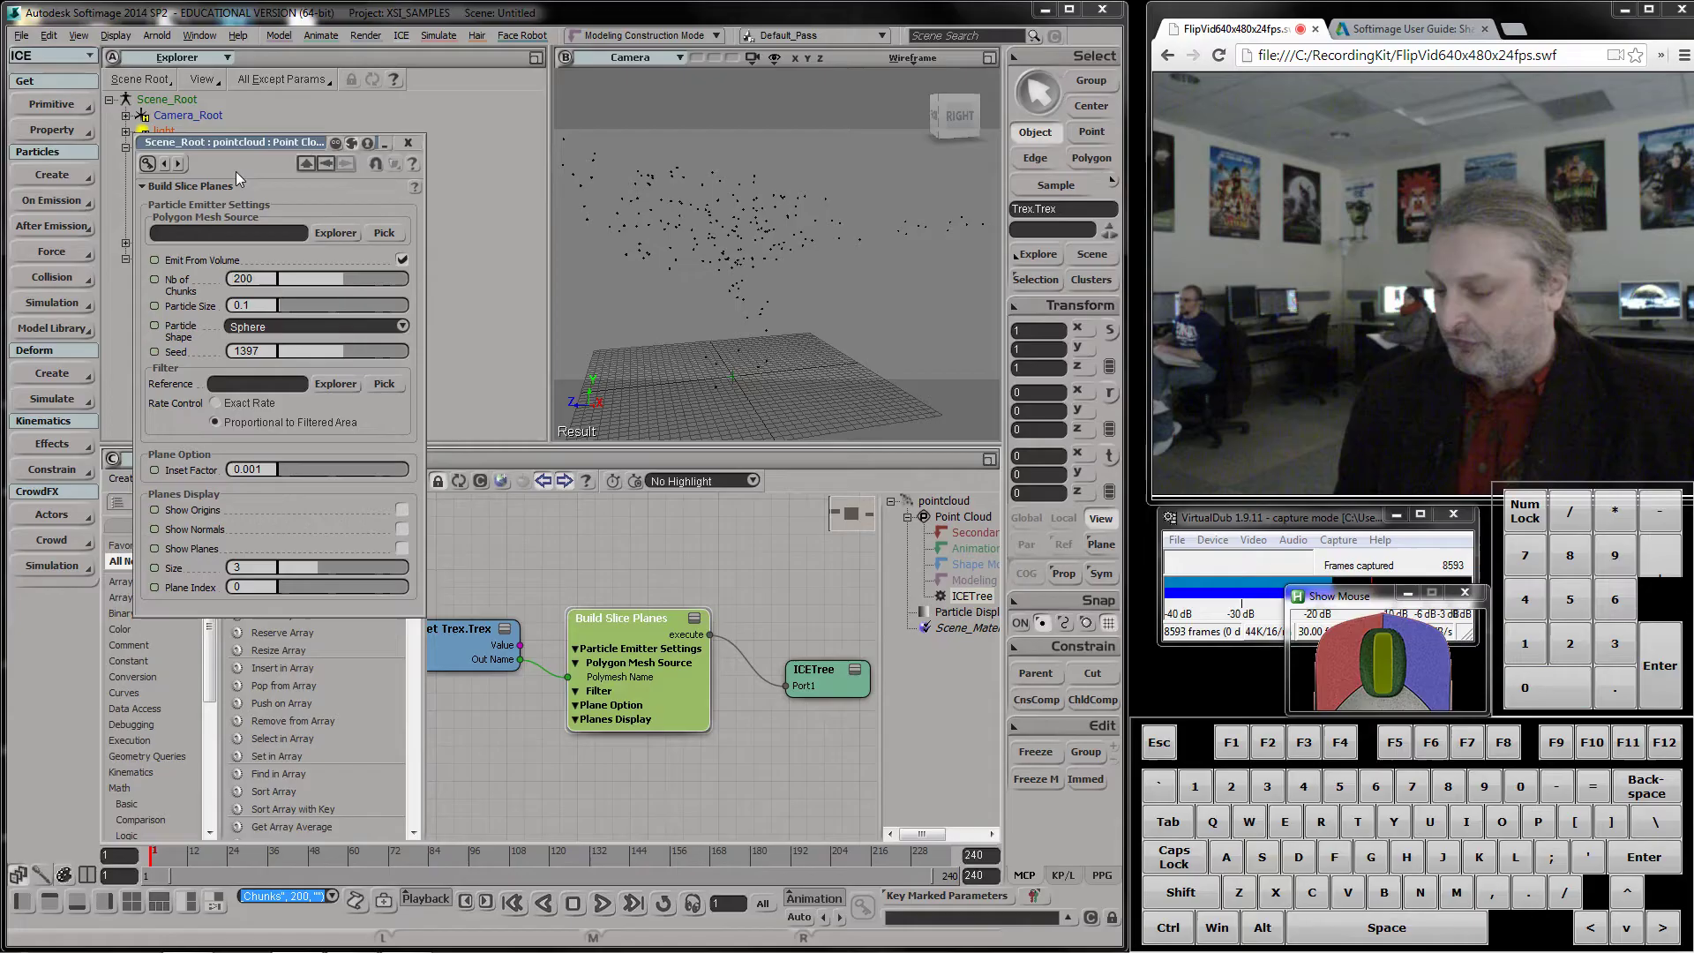
Orbit the camera around the denser 200-chunk point cloud to inspect it
key(s)
drag(669, 248, 792, 288)
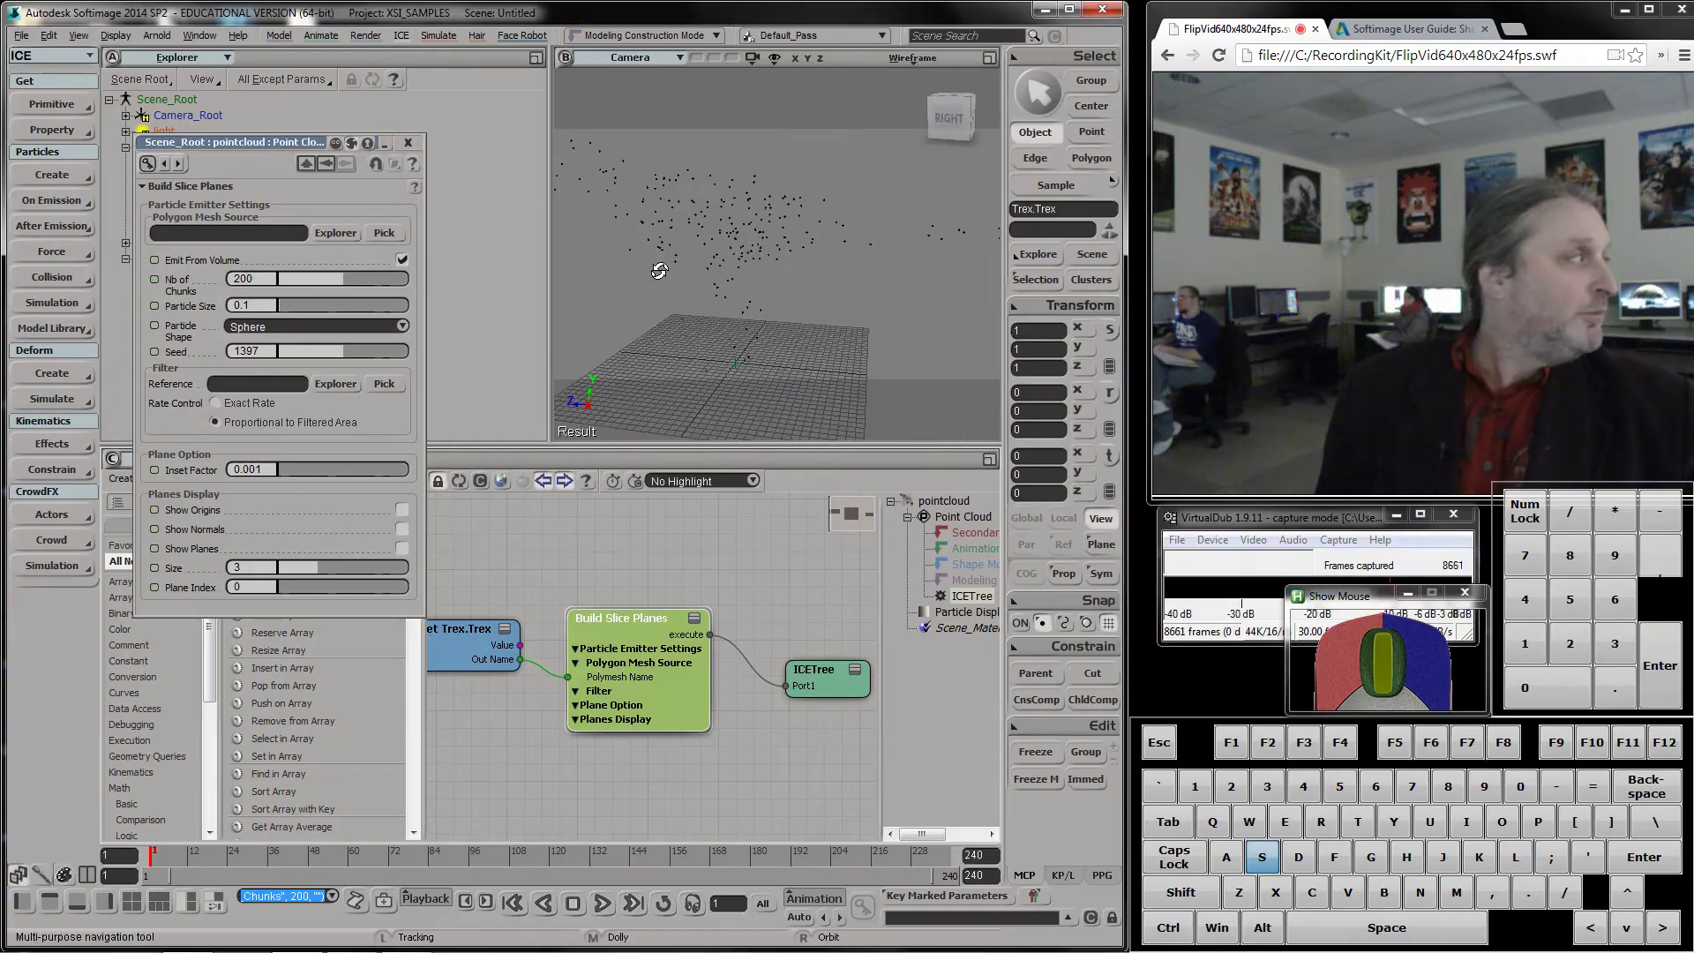
drag(800, 254, 706, 272)
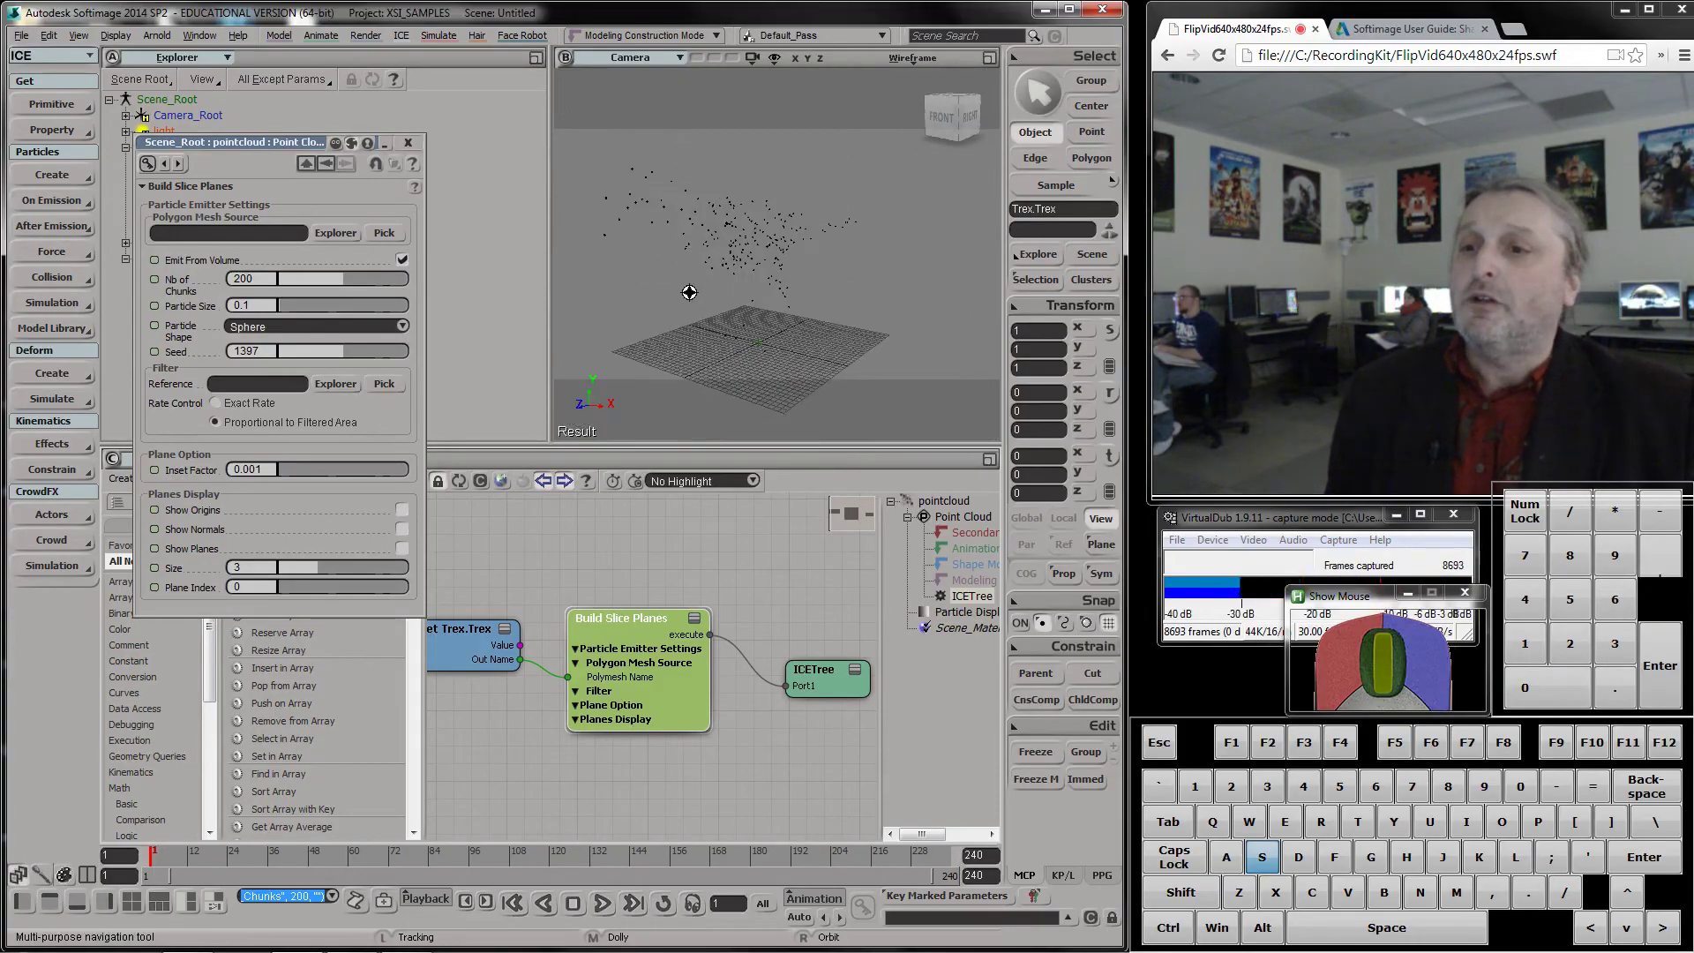
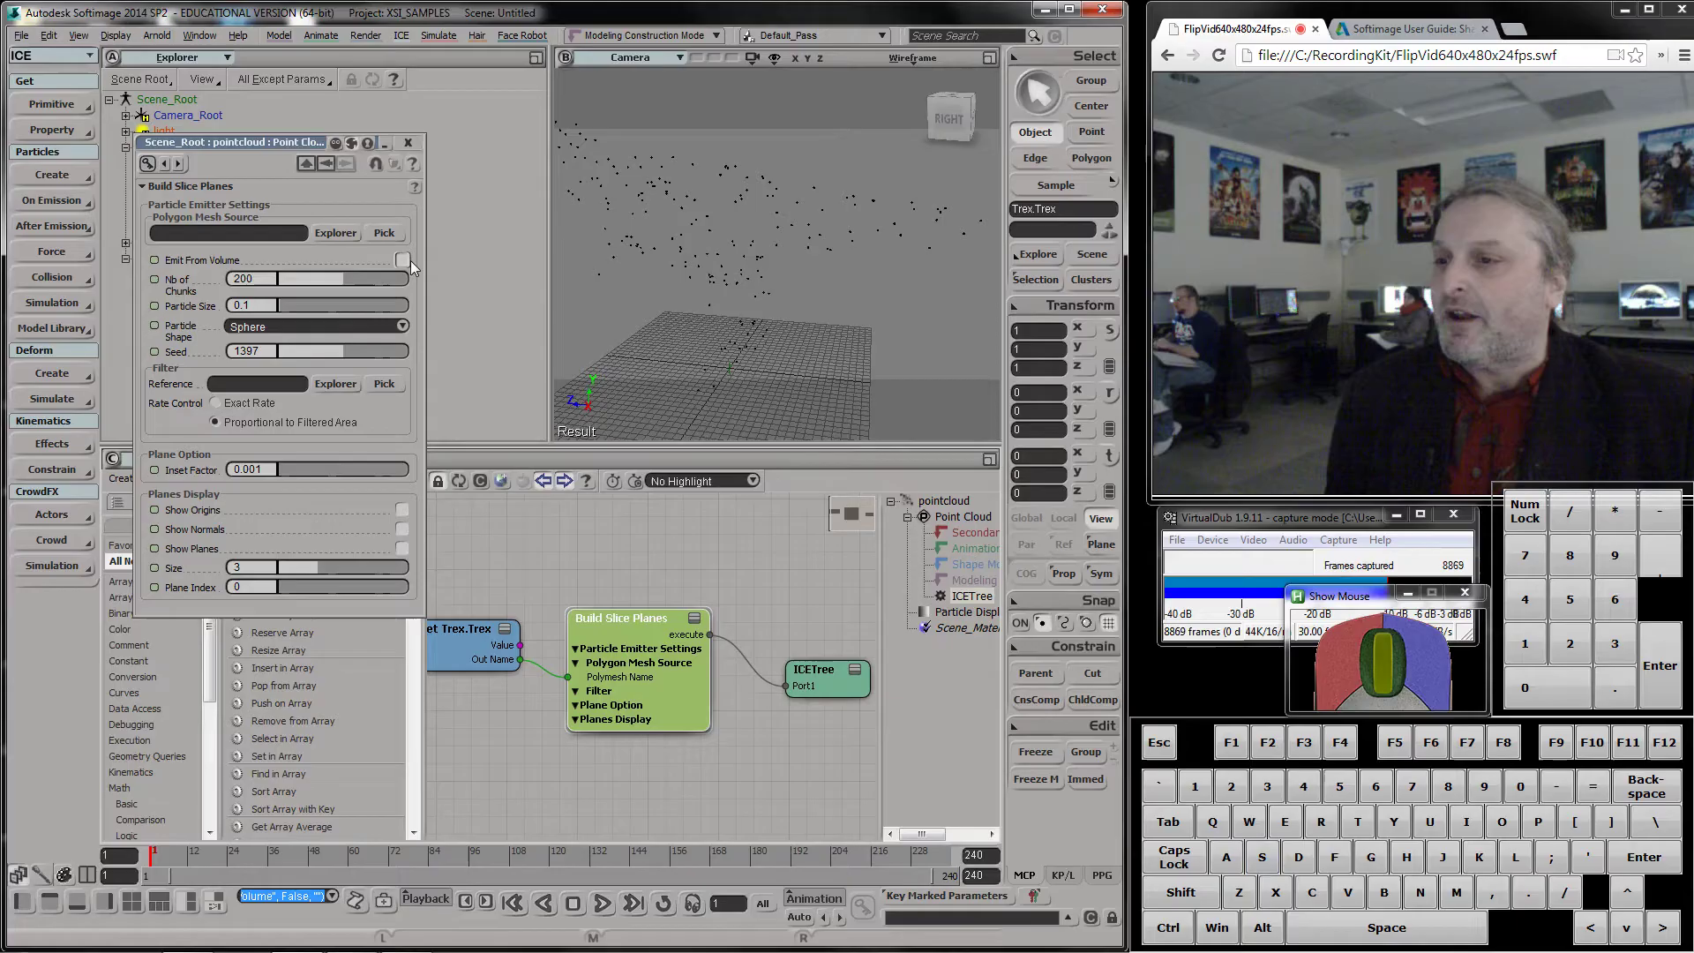
Re-enable Emit From Volume and lower Build Slice Planes' Nb of Chunks to 100
click(408, 264)
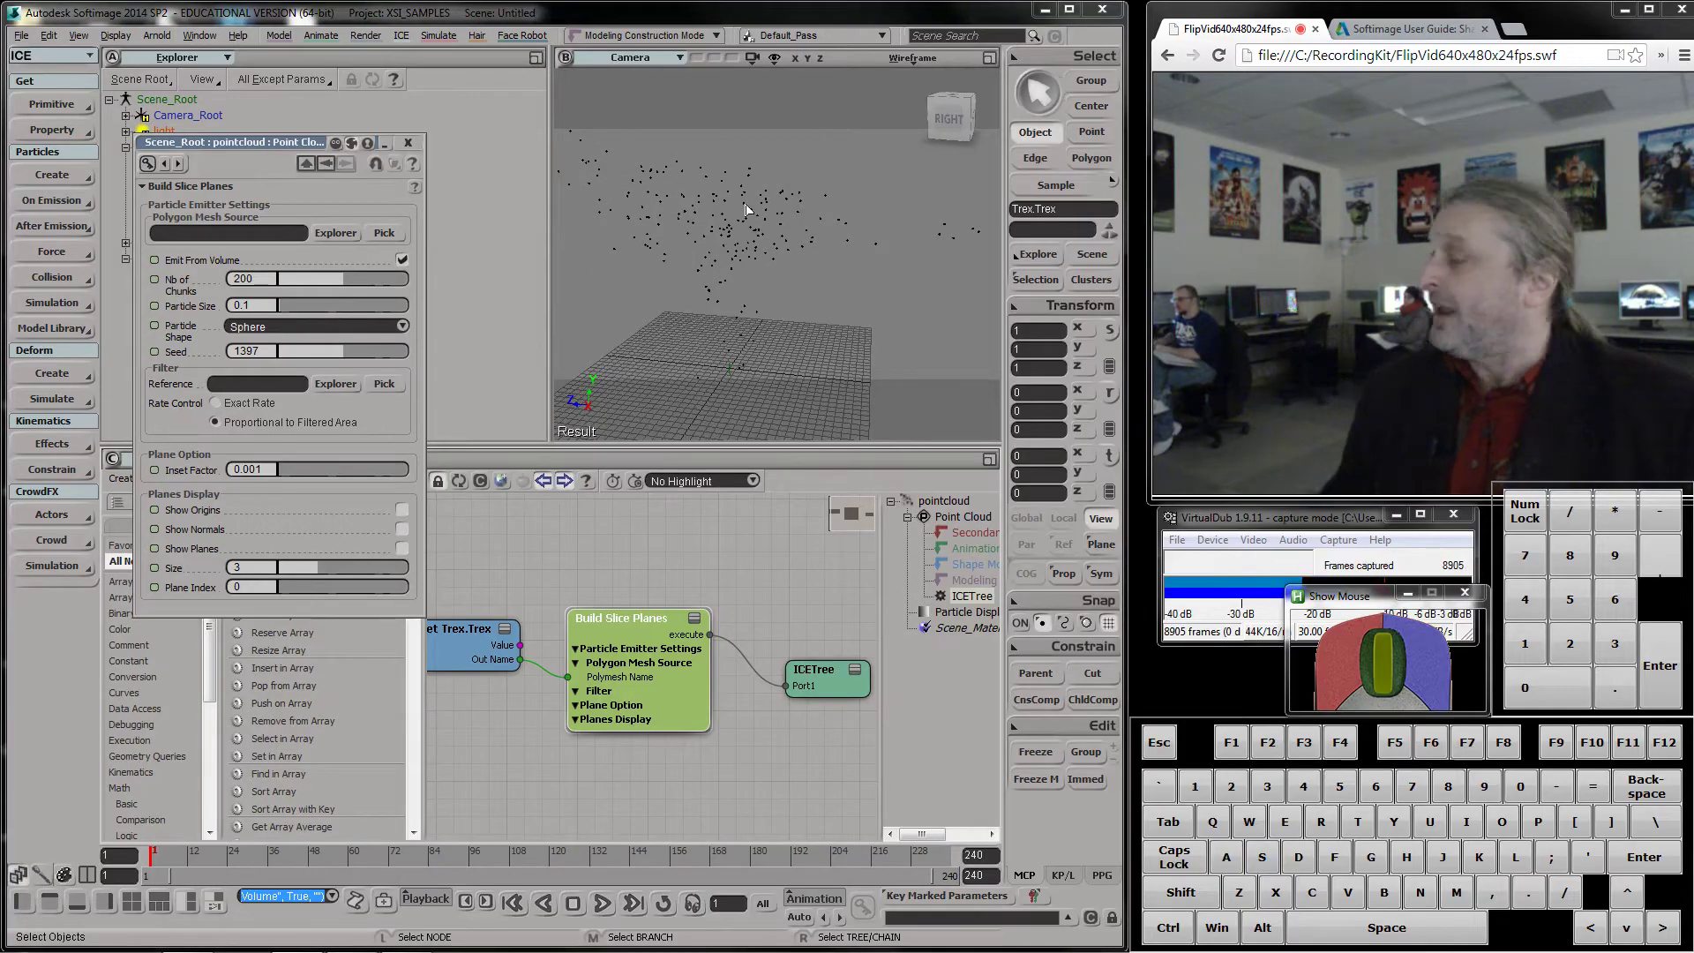
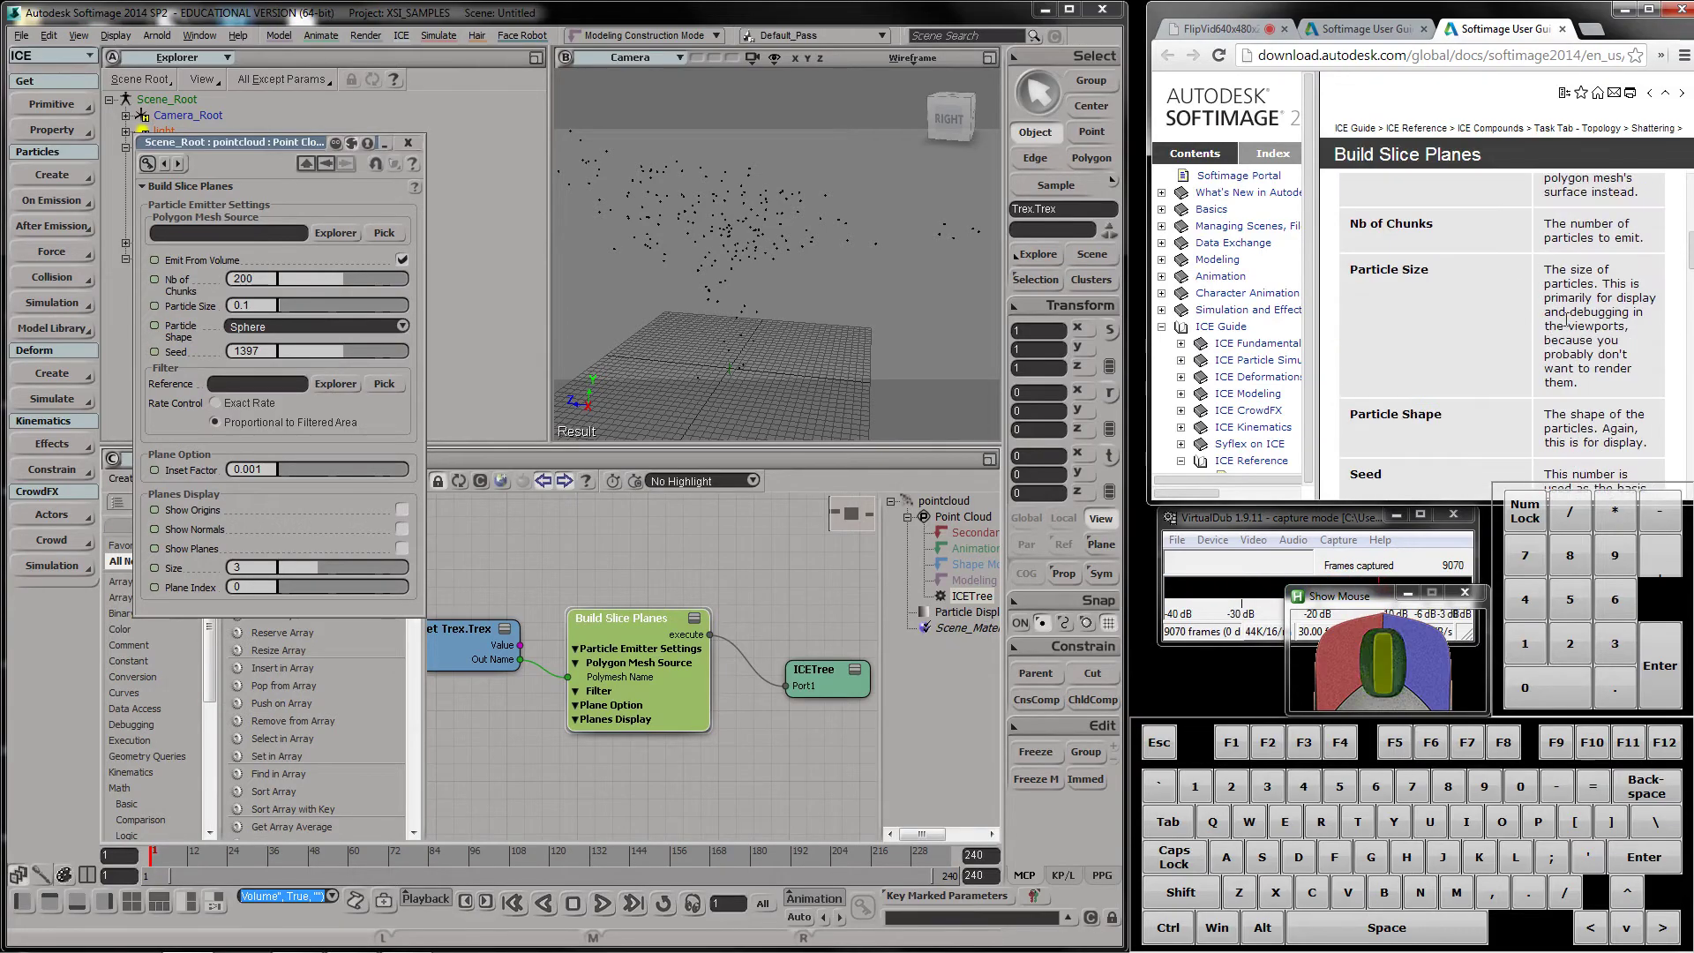
scroll(up, 3)
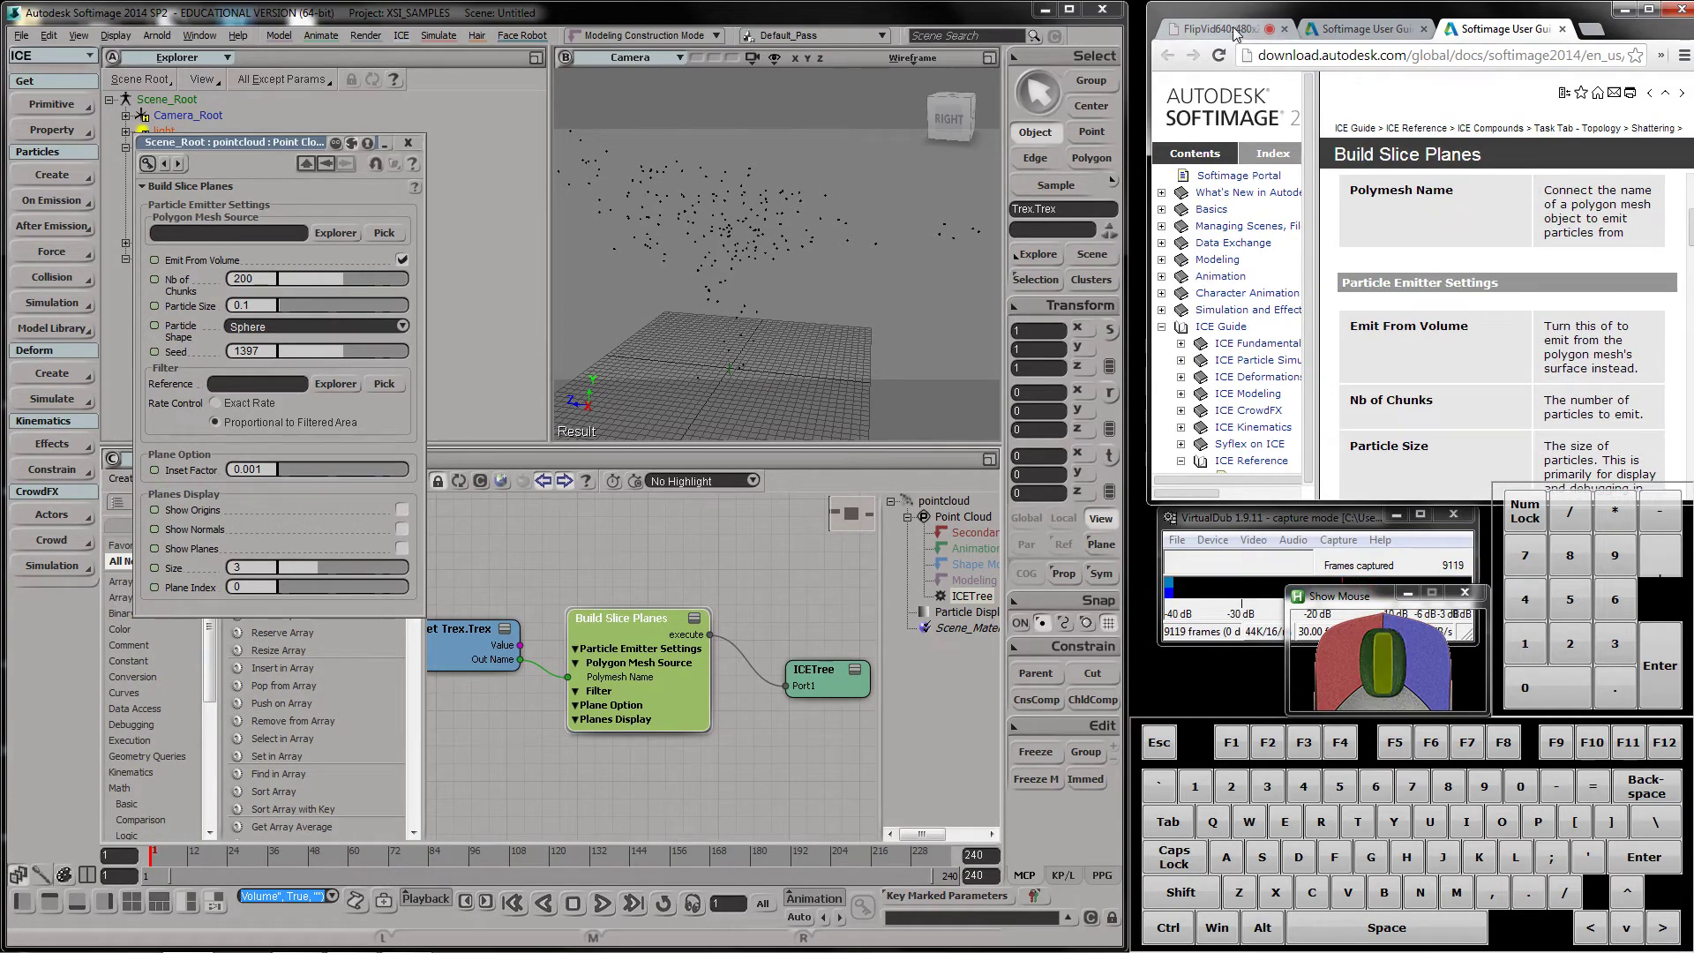
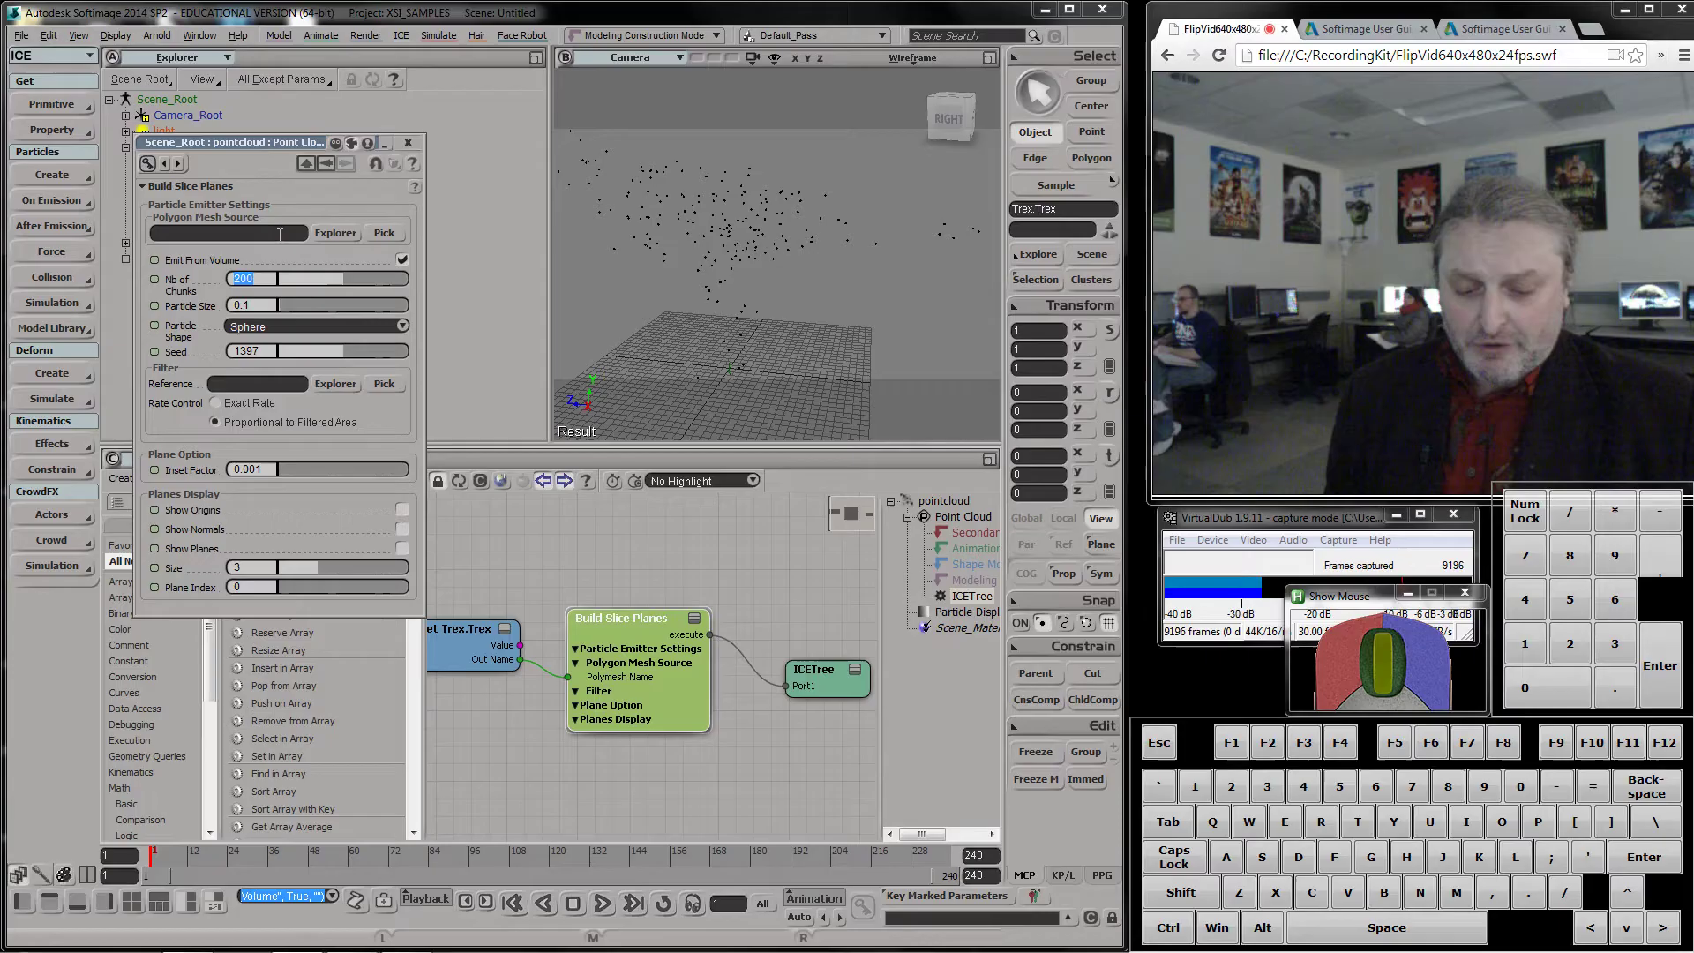
key(KP_1)
key(KP_0)
key(KP_Enter)
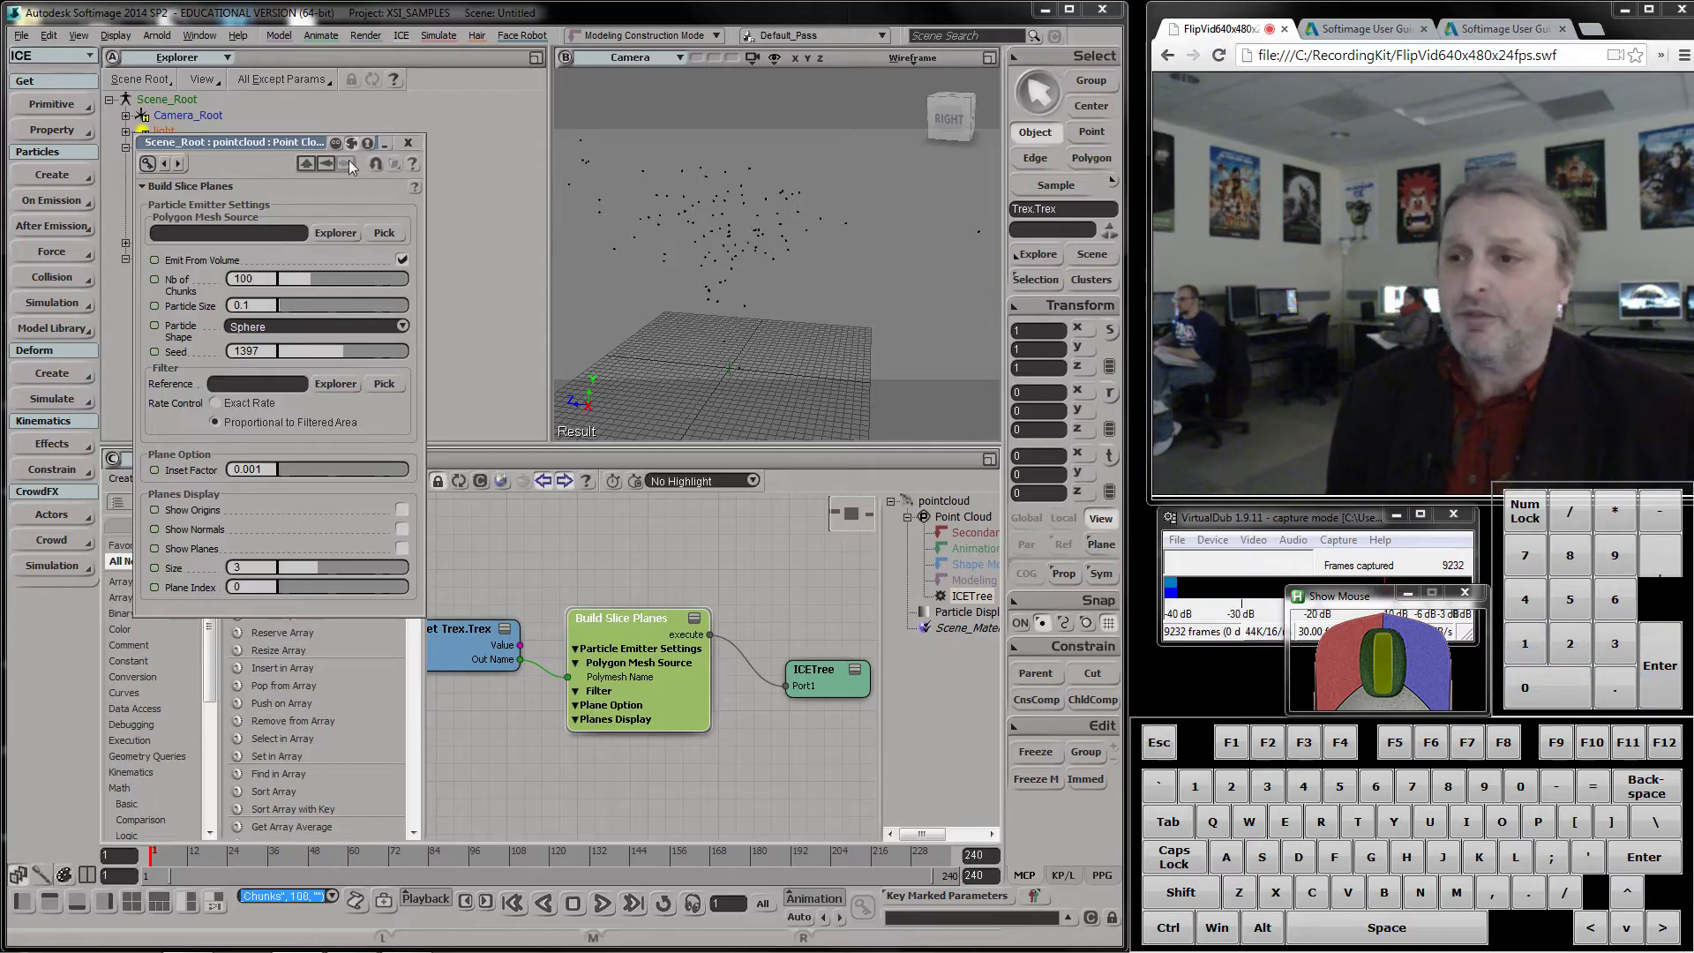
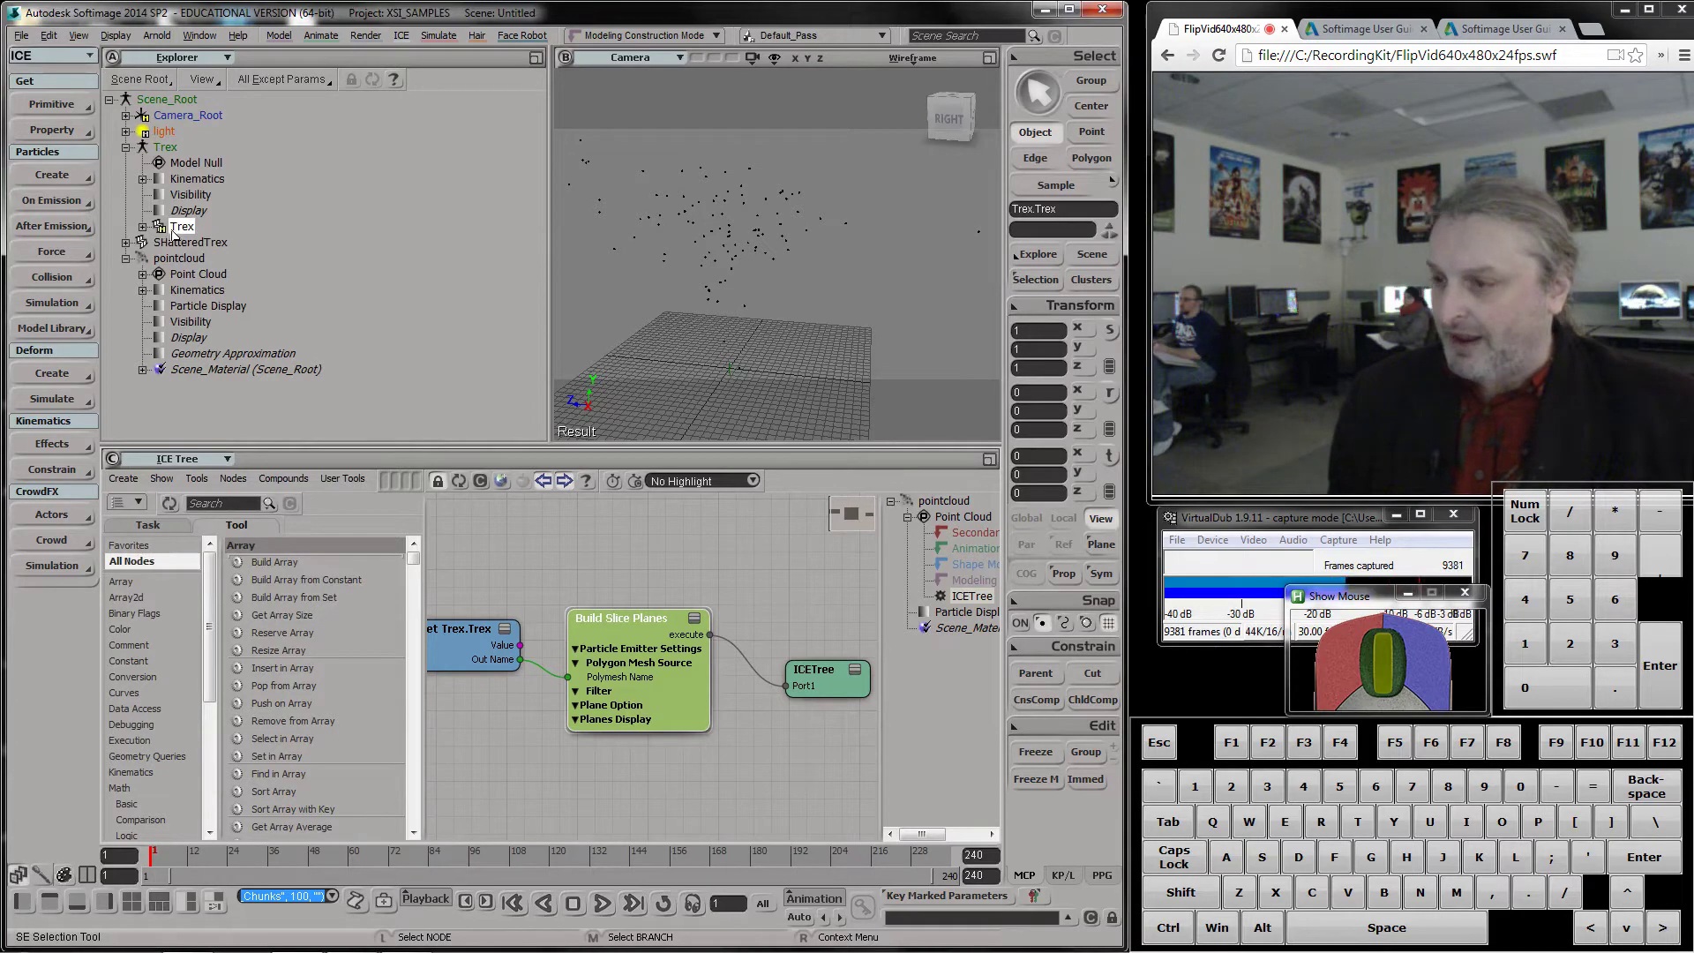
Unhide the Trex mesh in the viewport with the H toggle
key(h)
key(h)
key(h)
key(h)
key(h)
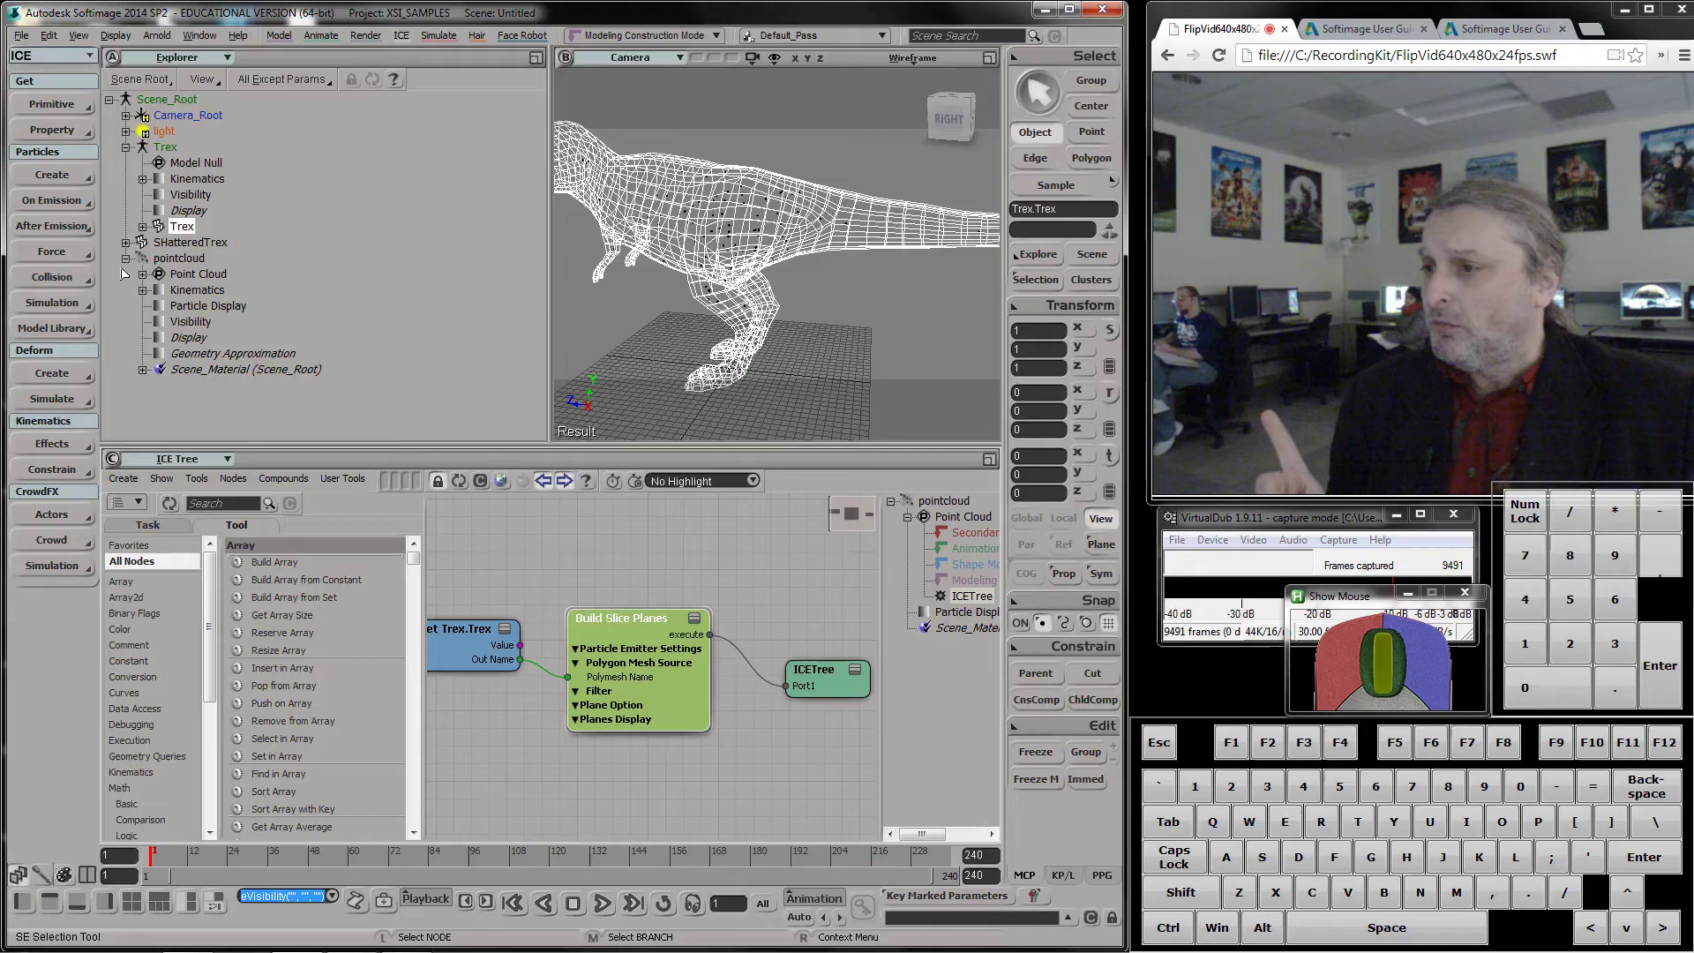
Collapse pointcloud, select SHatteredTrex in the Explorer and load it into the ICE Tree editor
click(125, 264)
click(177, 247)
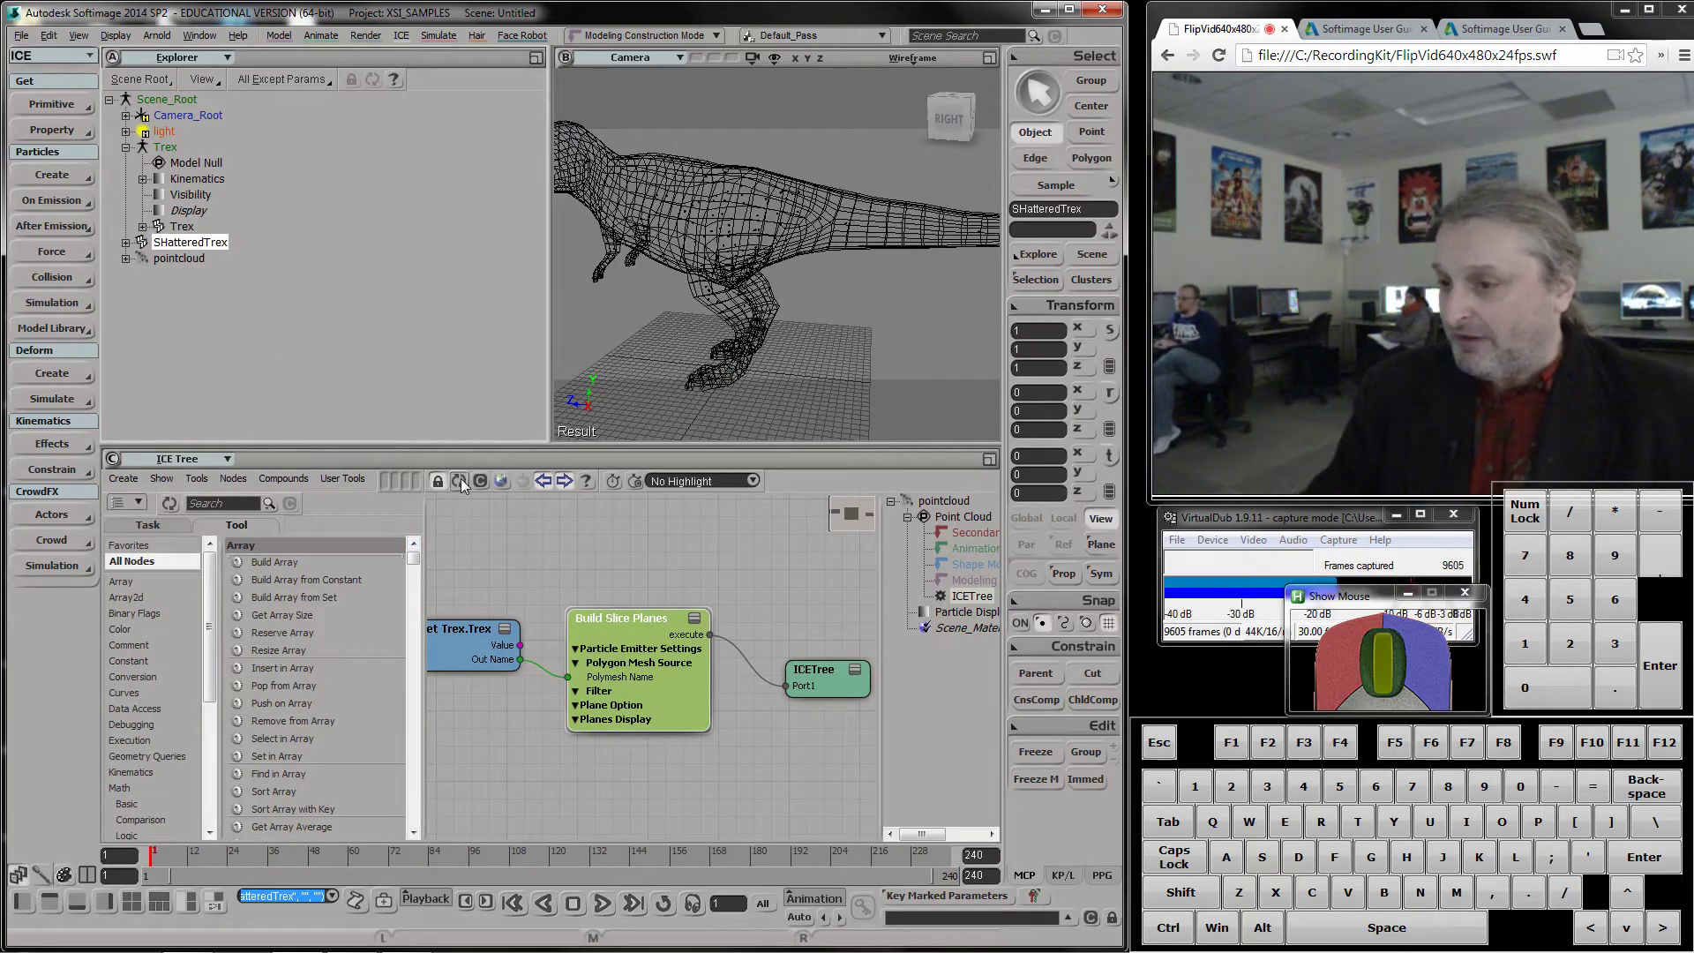
click(466, 486)
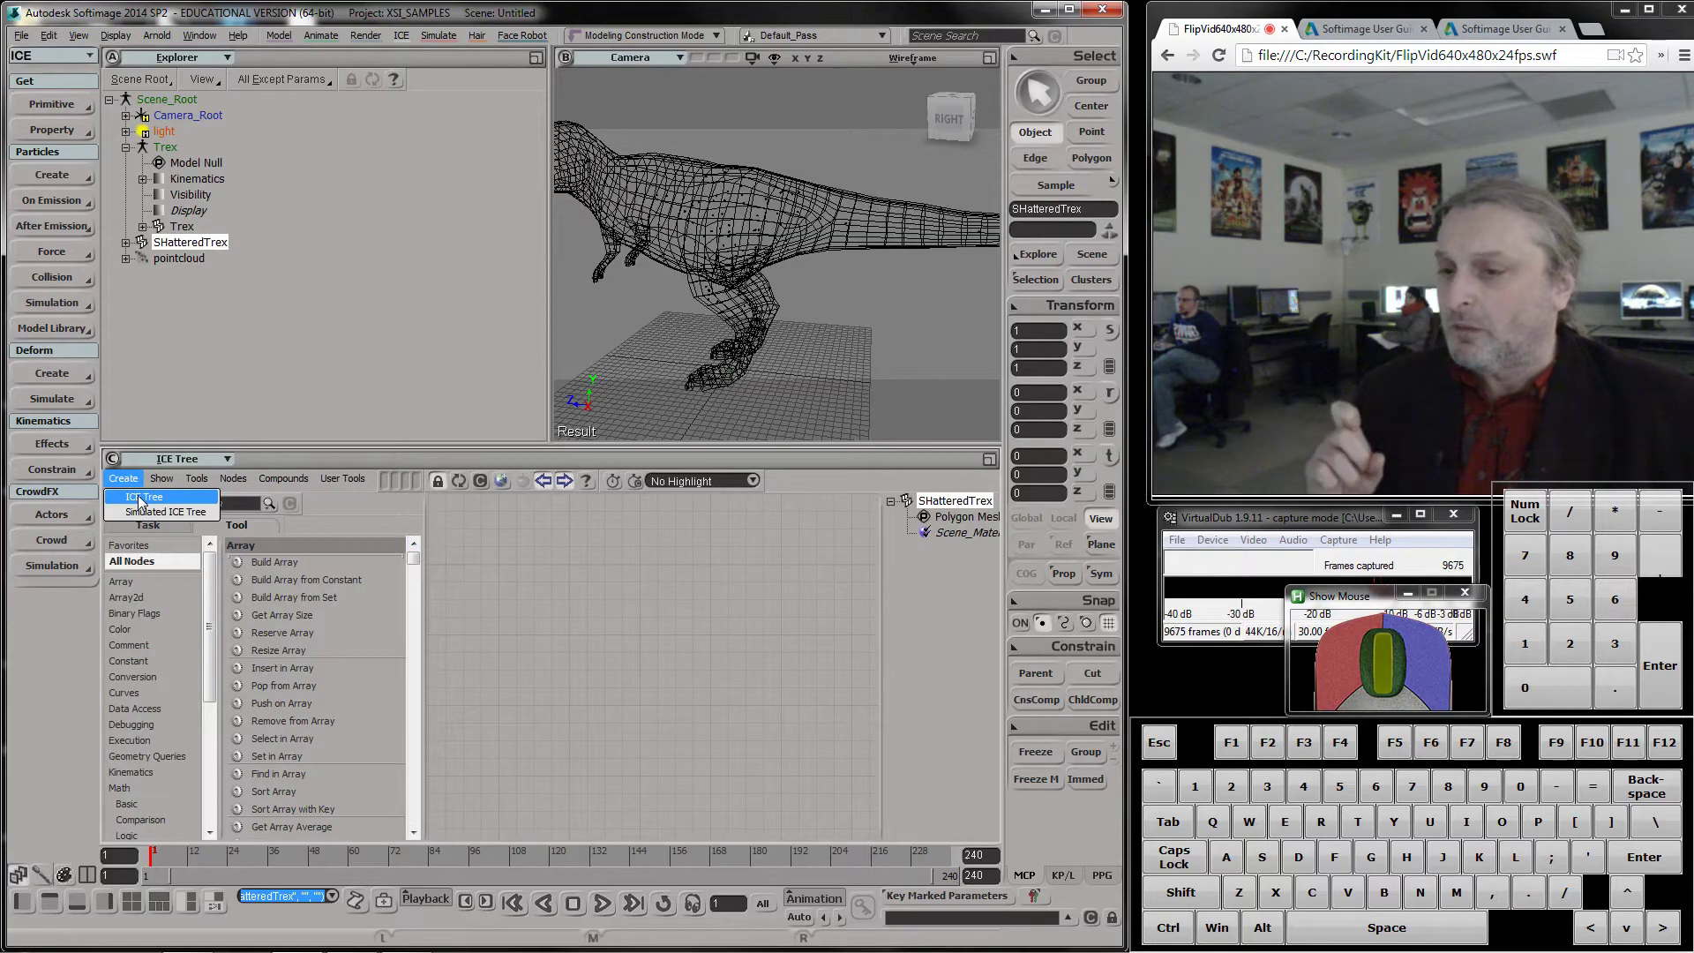
Create an ICE tree on SHatteredTrex and wire in a Create Basic Shatter from Point Cloud node
drag(648, 666, 687, 663)
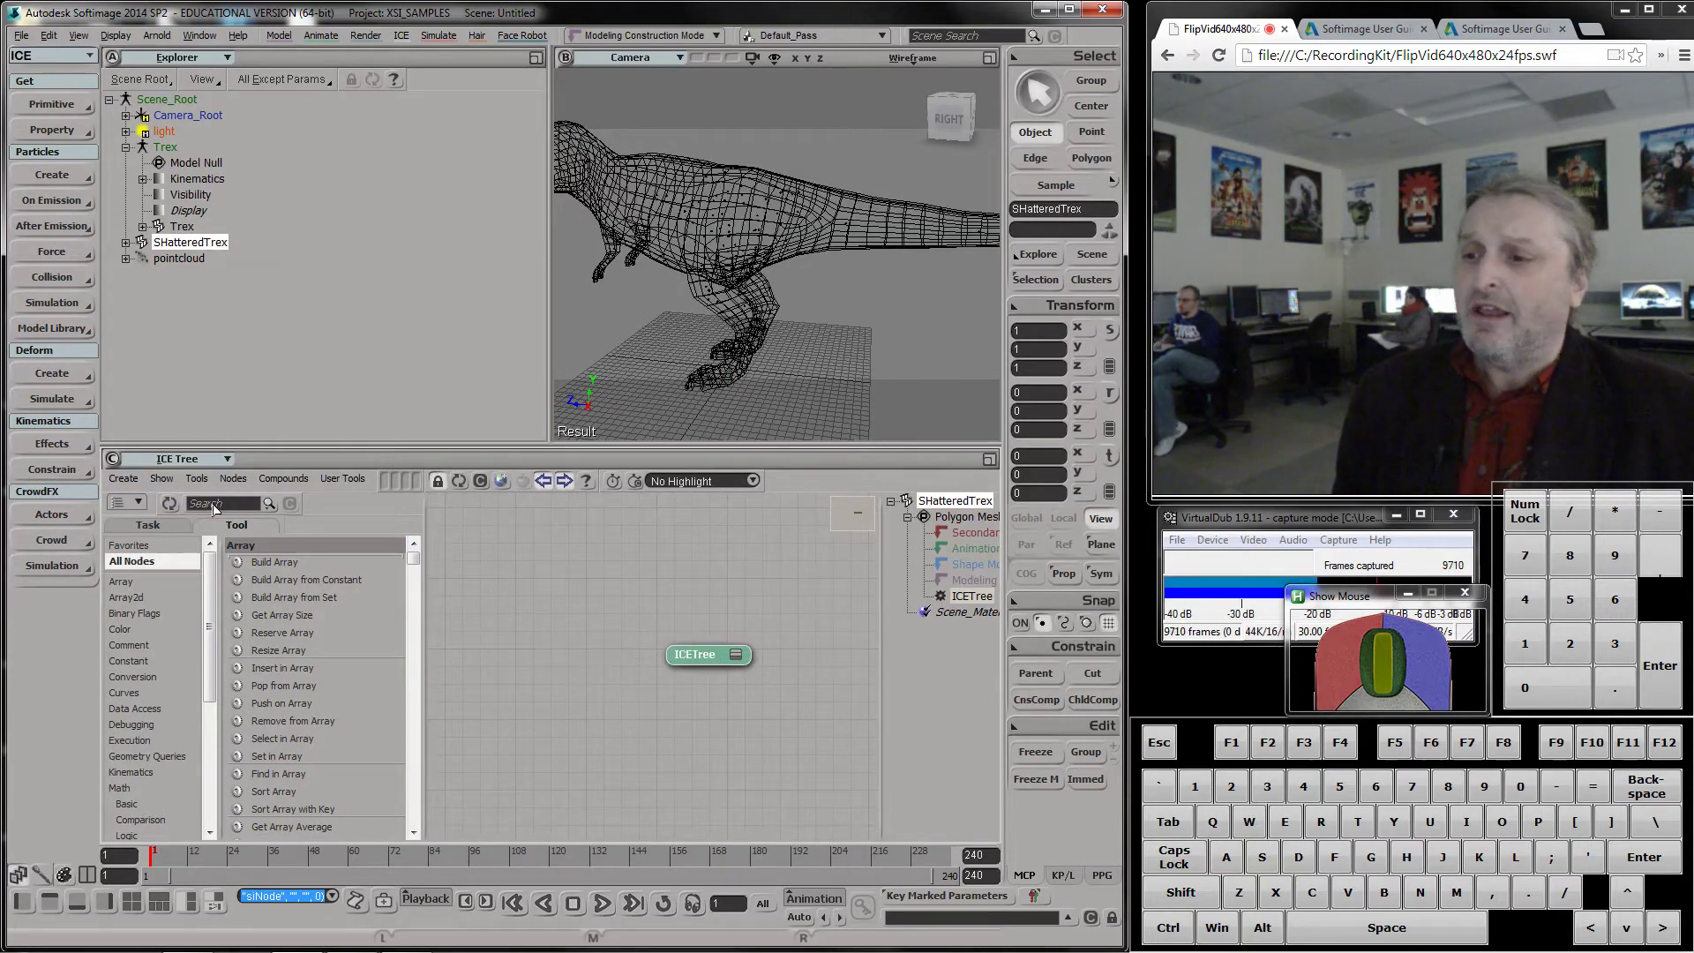
click(232, 508)
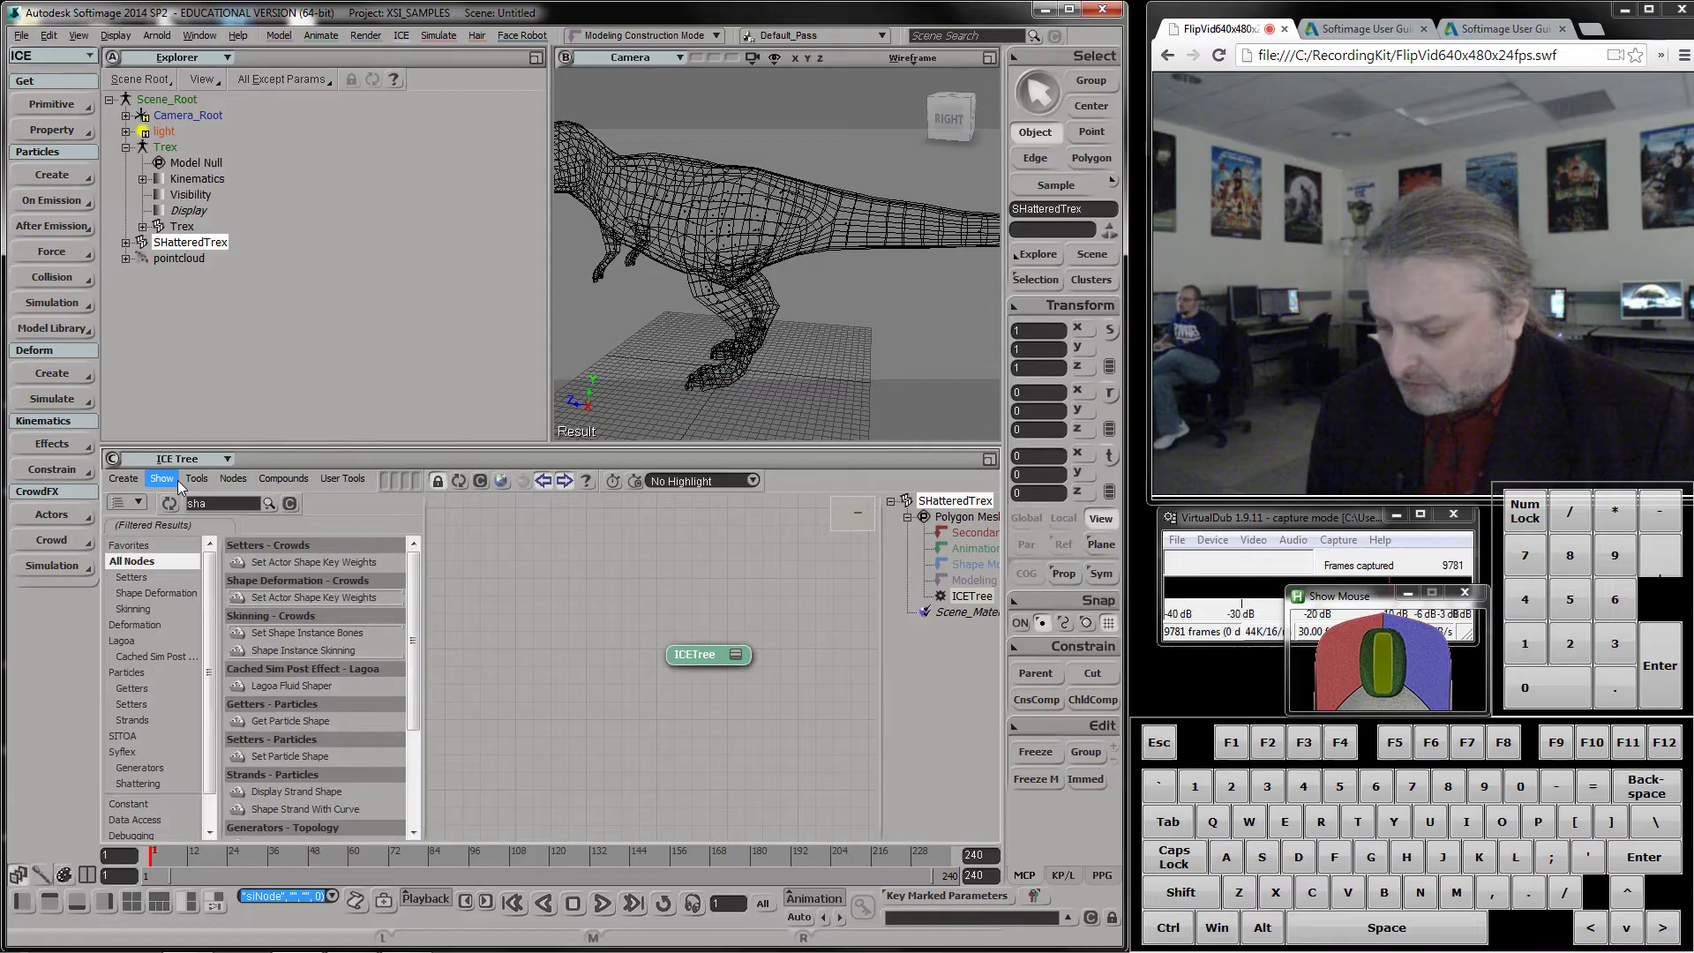
key(BackSpace)
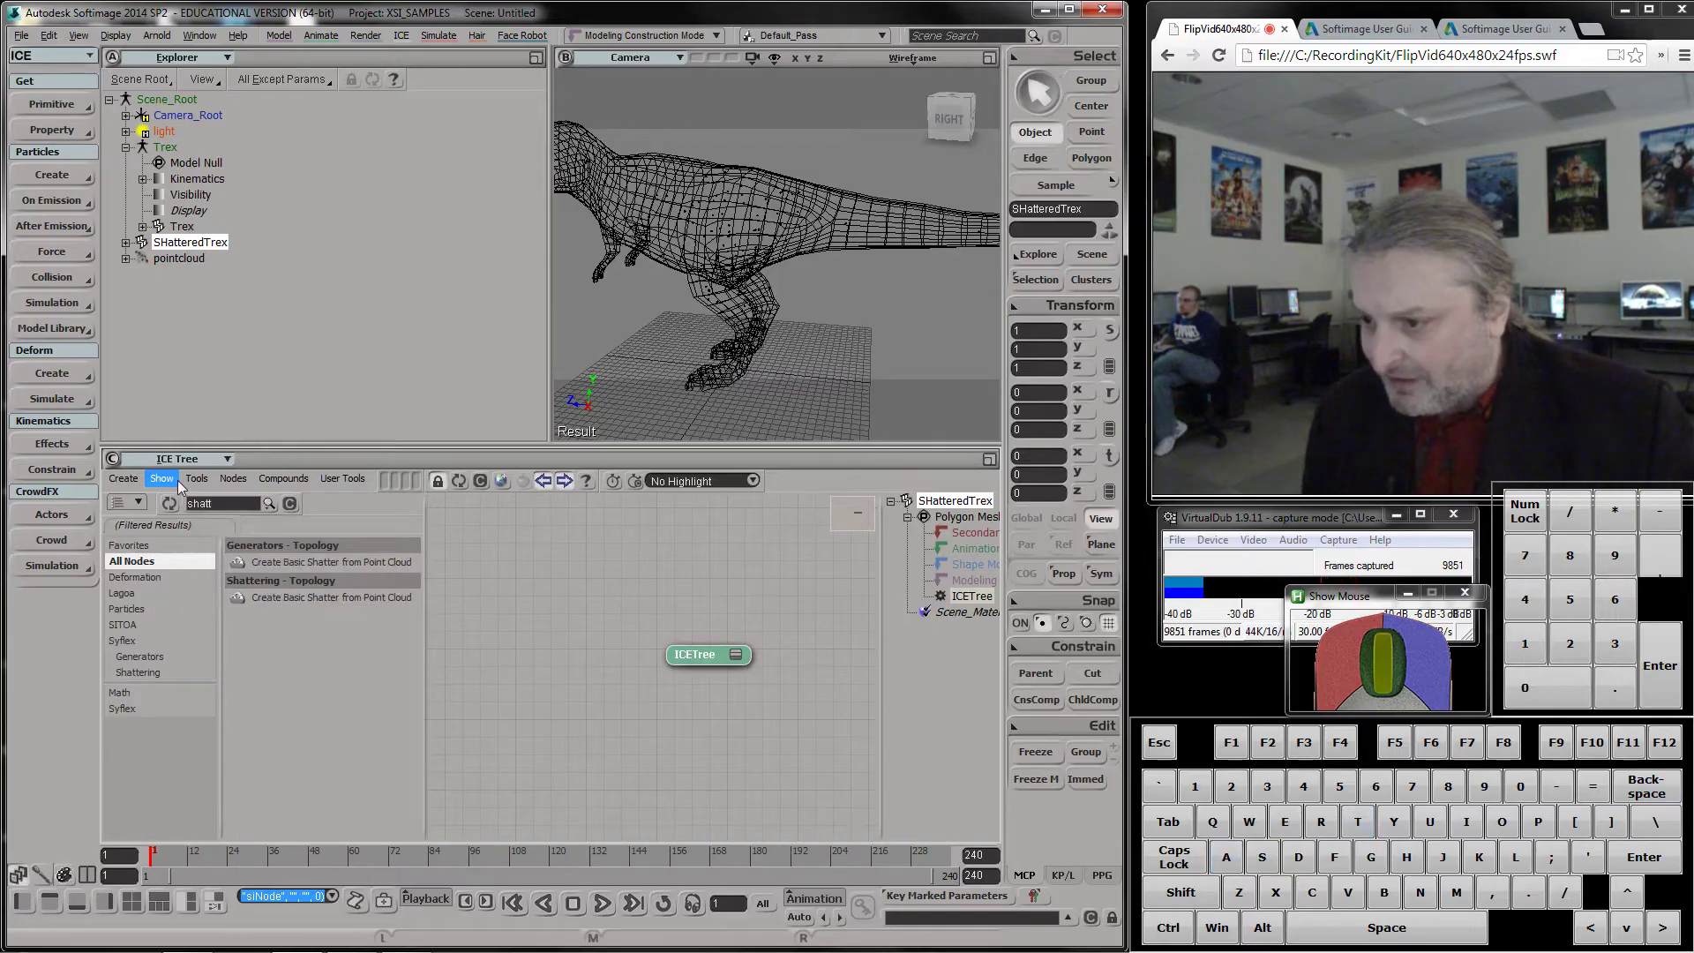
click(239, 568)
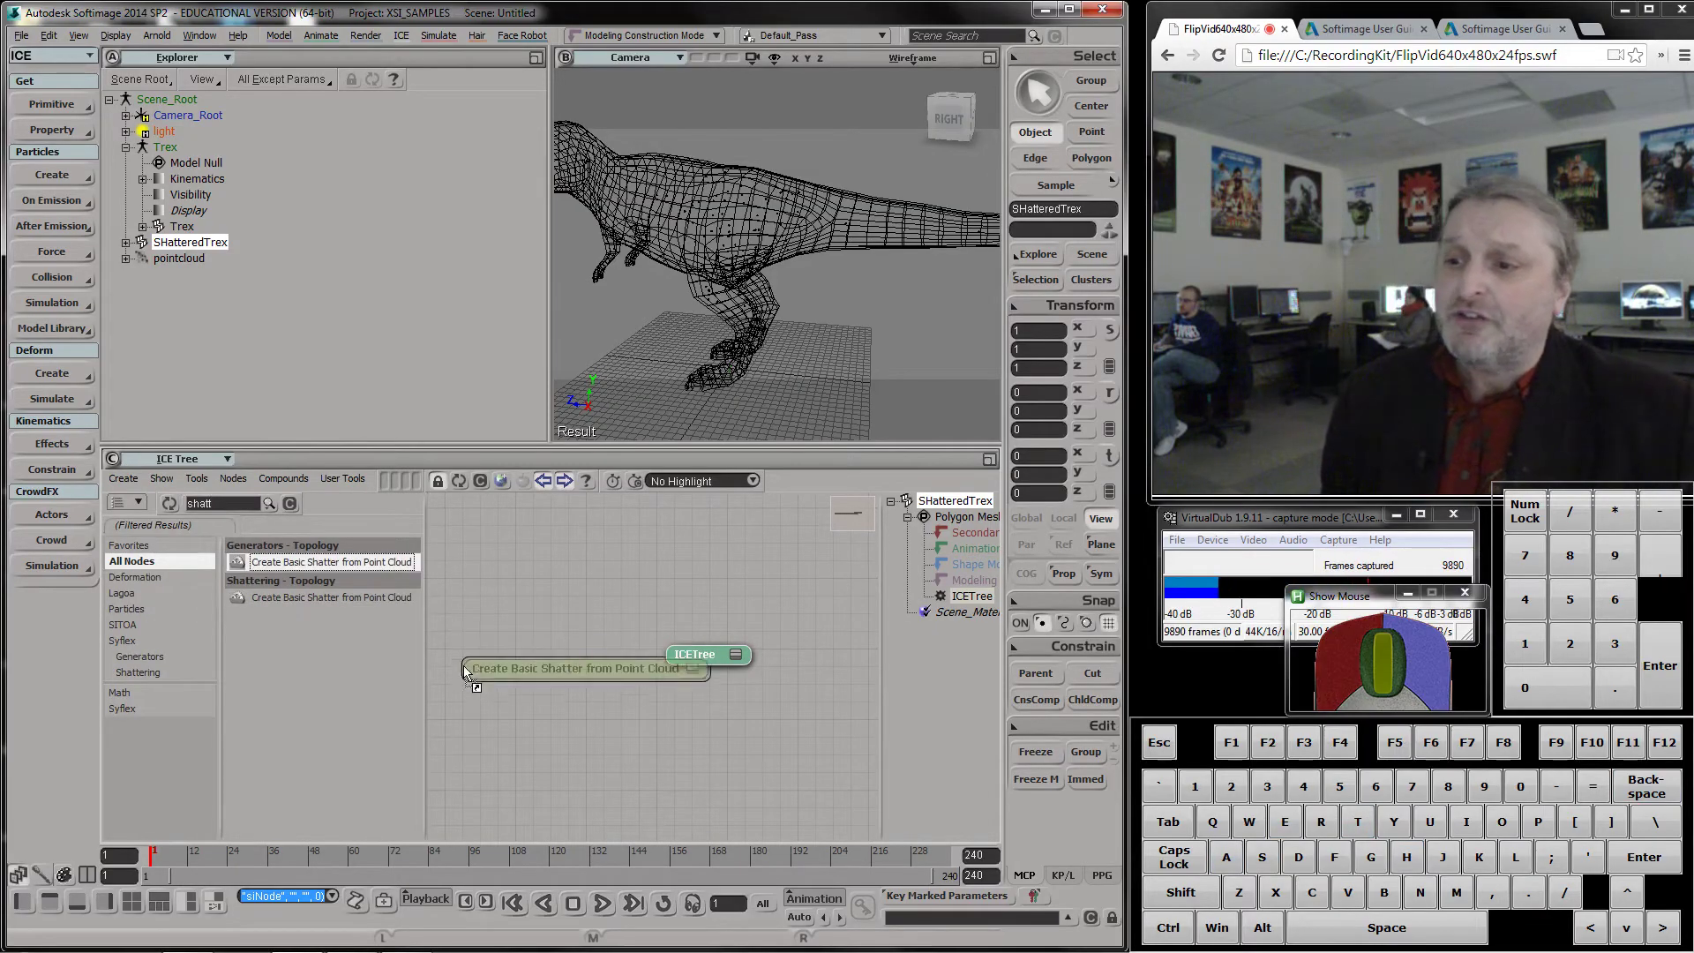
drag(611, 632, 643, 653)
click(720, 663)
Drag pointcloud from the Explorer into the tree as a Get pointcloud node
drag(770, 695, 676, 700)
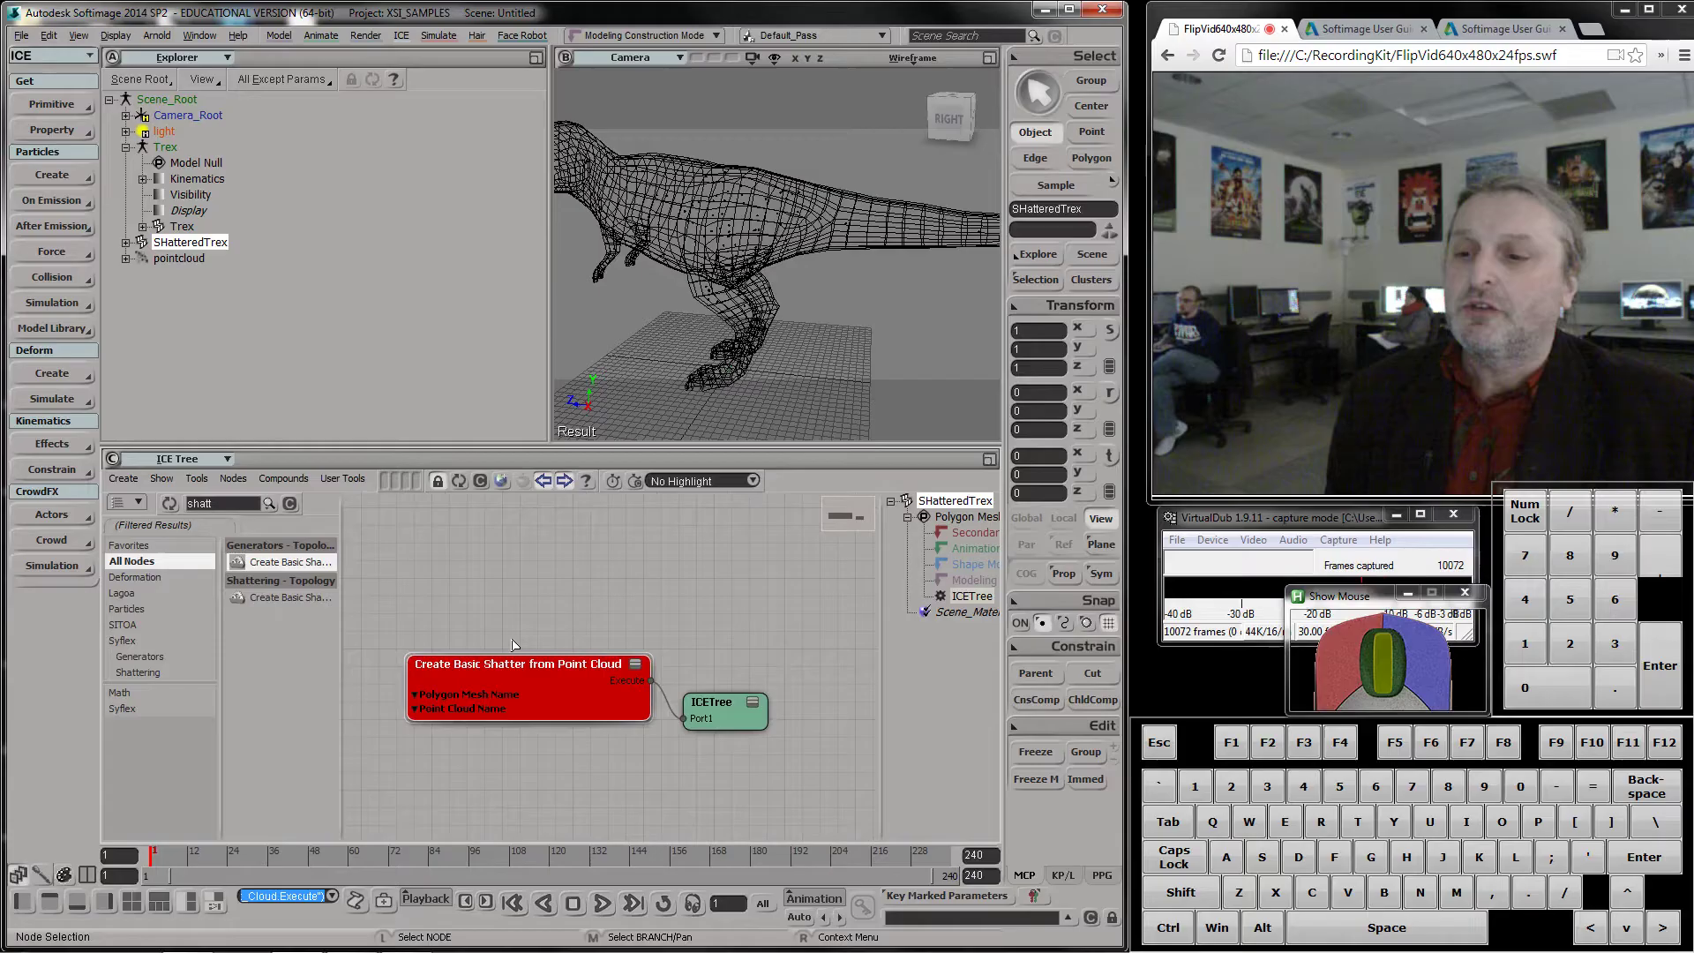
click(568, 699)
drag(760, 714, 655, 679)
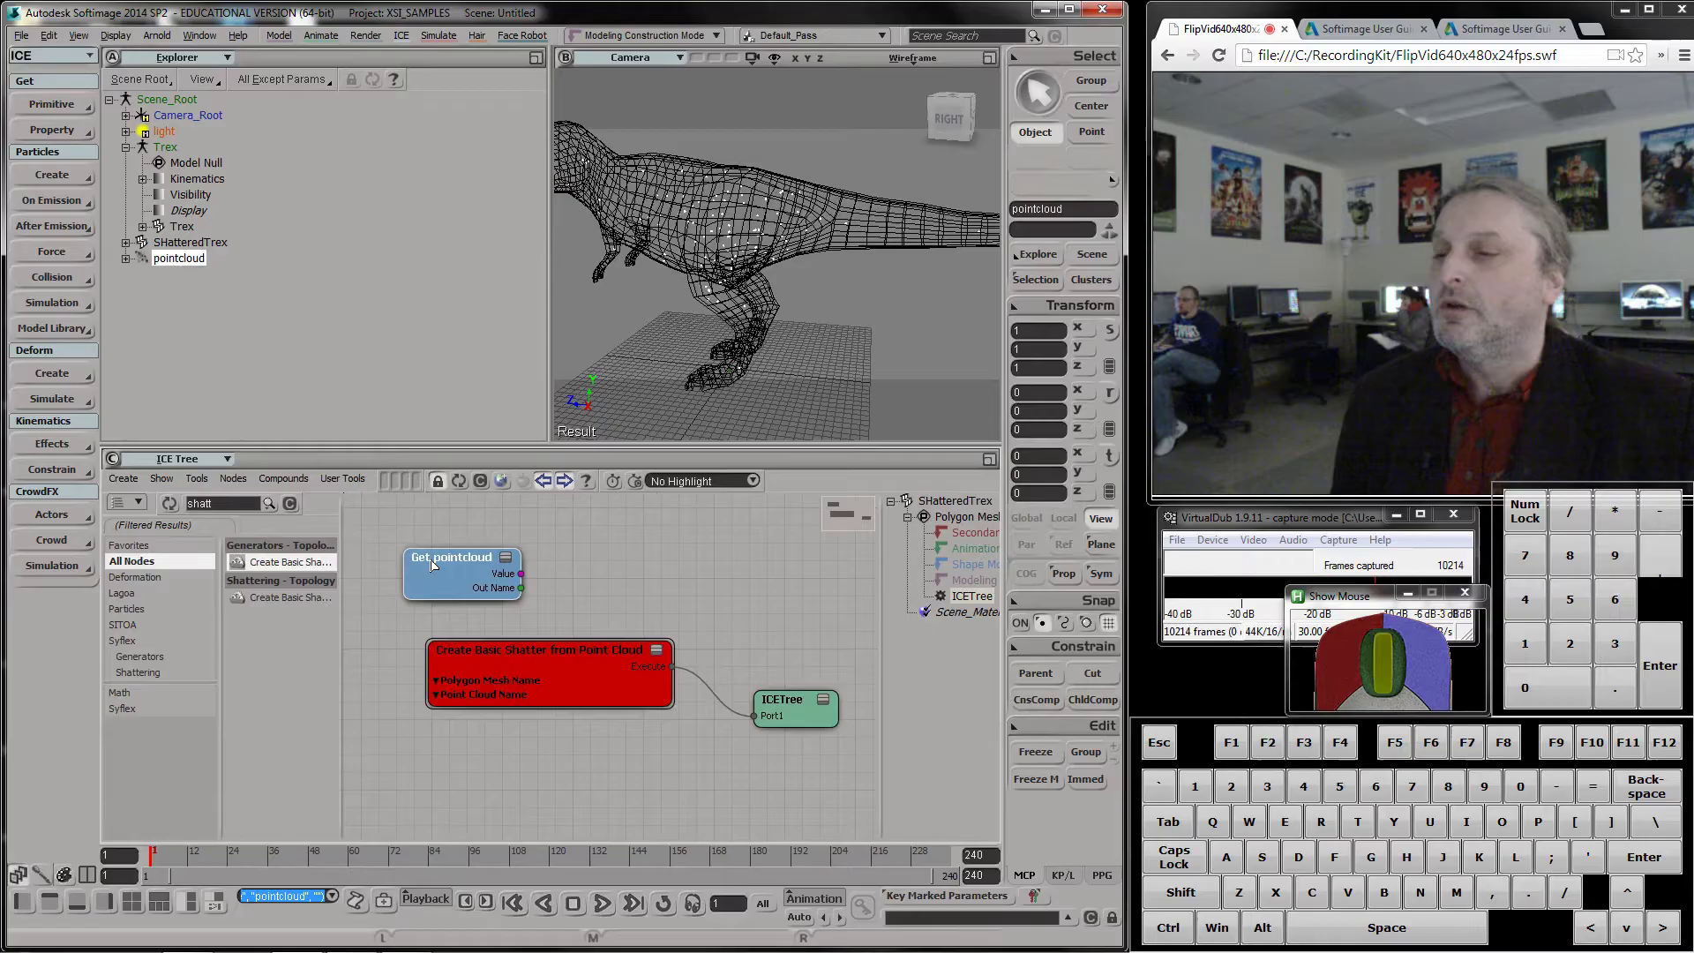
Add a Get Trex.Trex node and arrange the Get nodes beside the shatter node
click(185, 229)
drag(423, 779, 469, 711)
drag(468, 557, 545, 779)
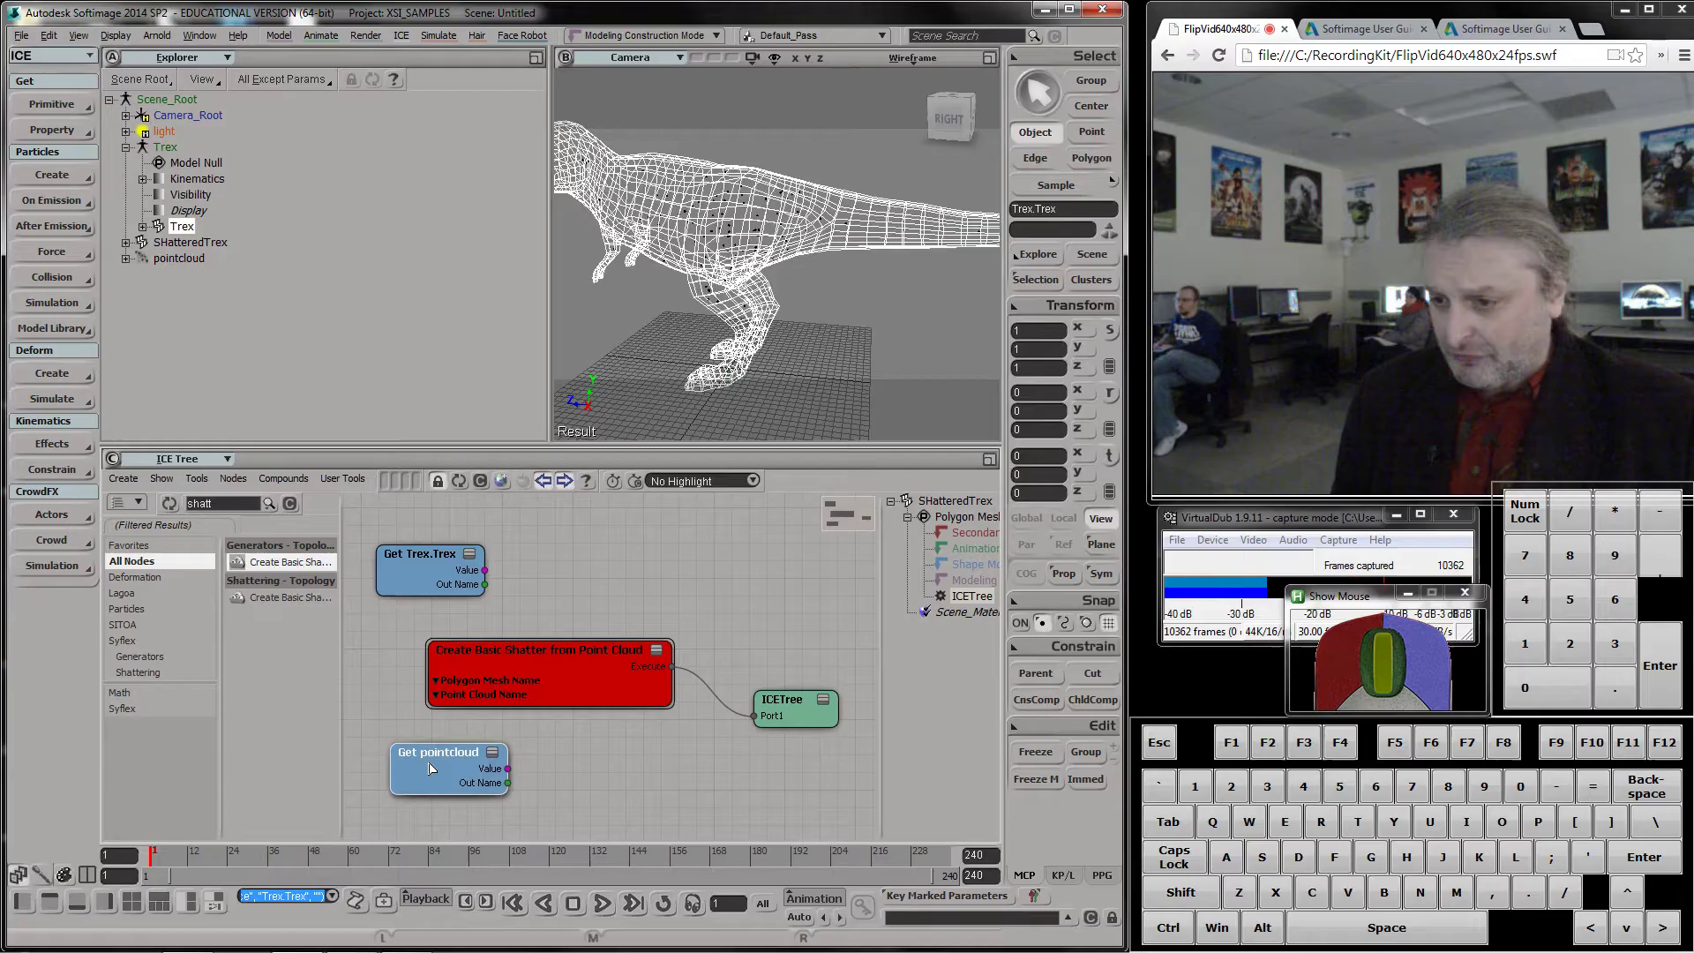
scroll(up, 3)
scroll(up, 3)
key(s)
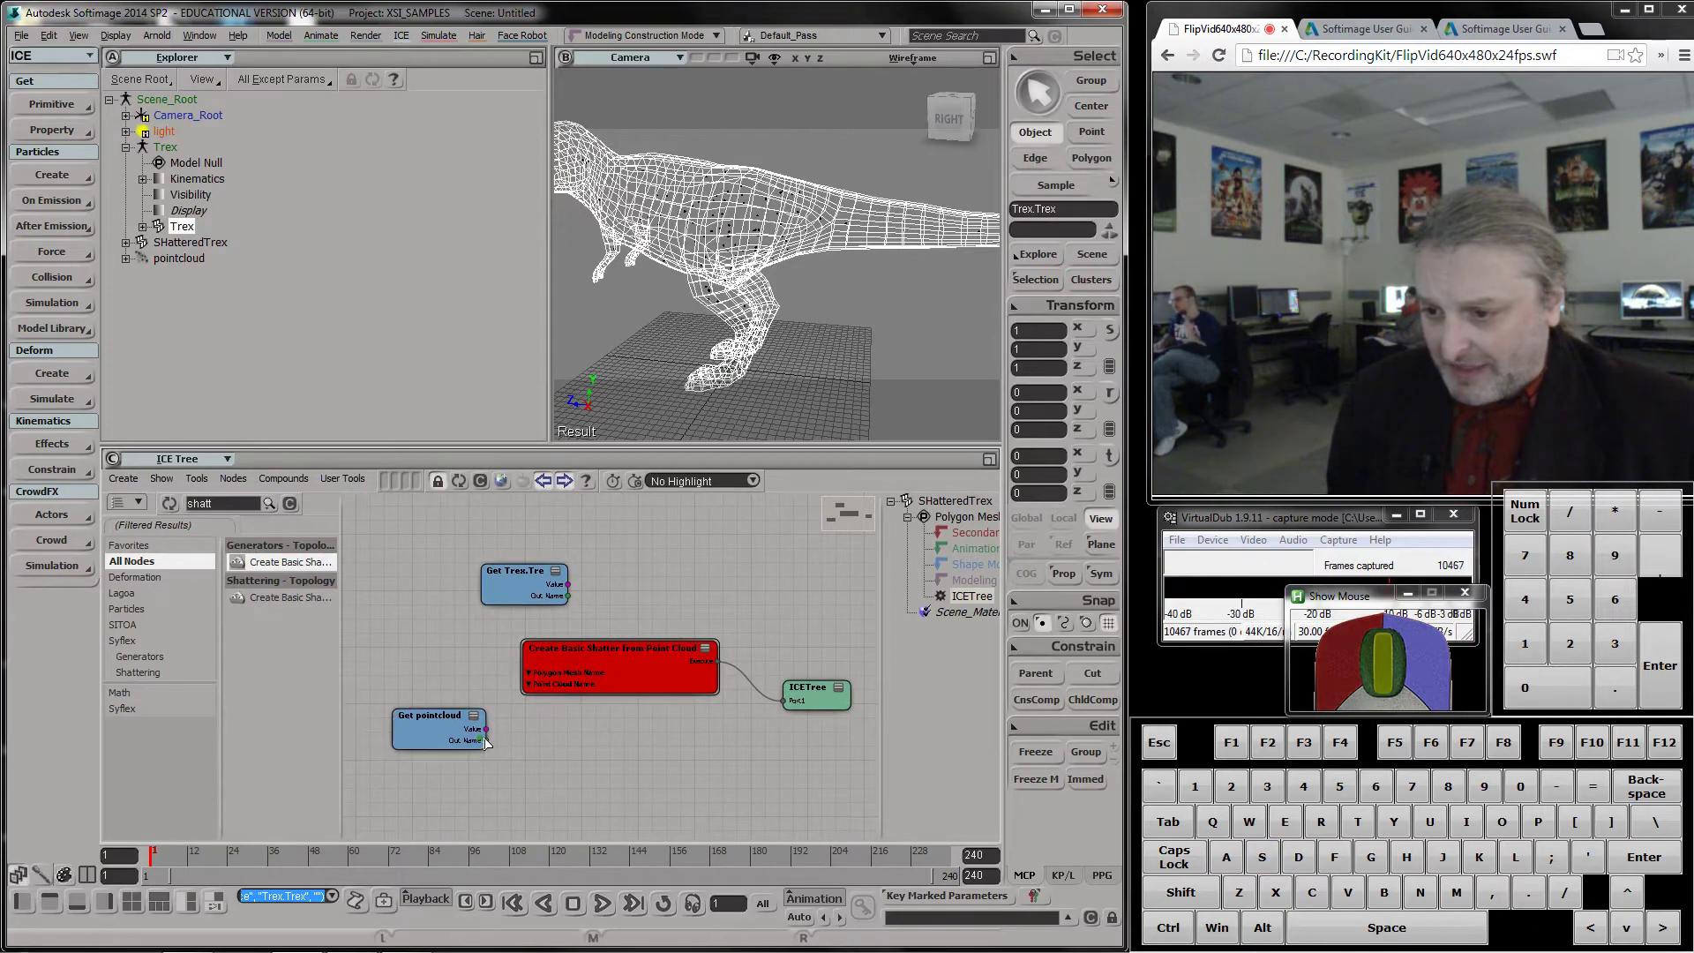
scroll(up, 3)
middle_click(514, 721)
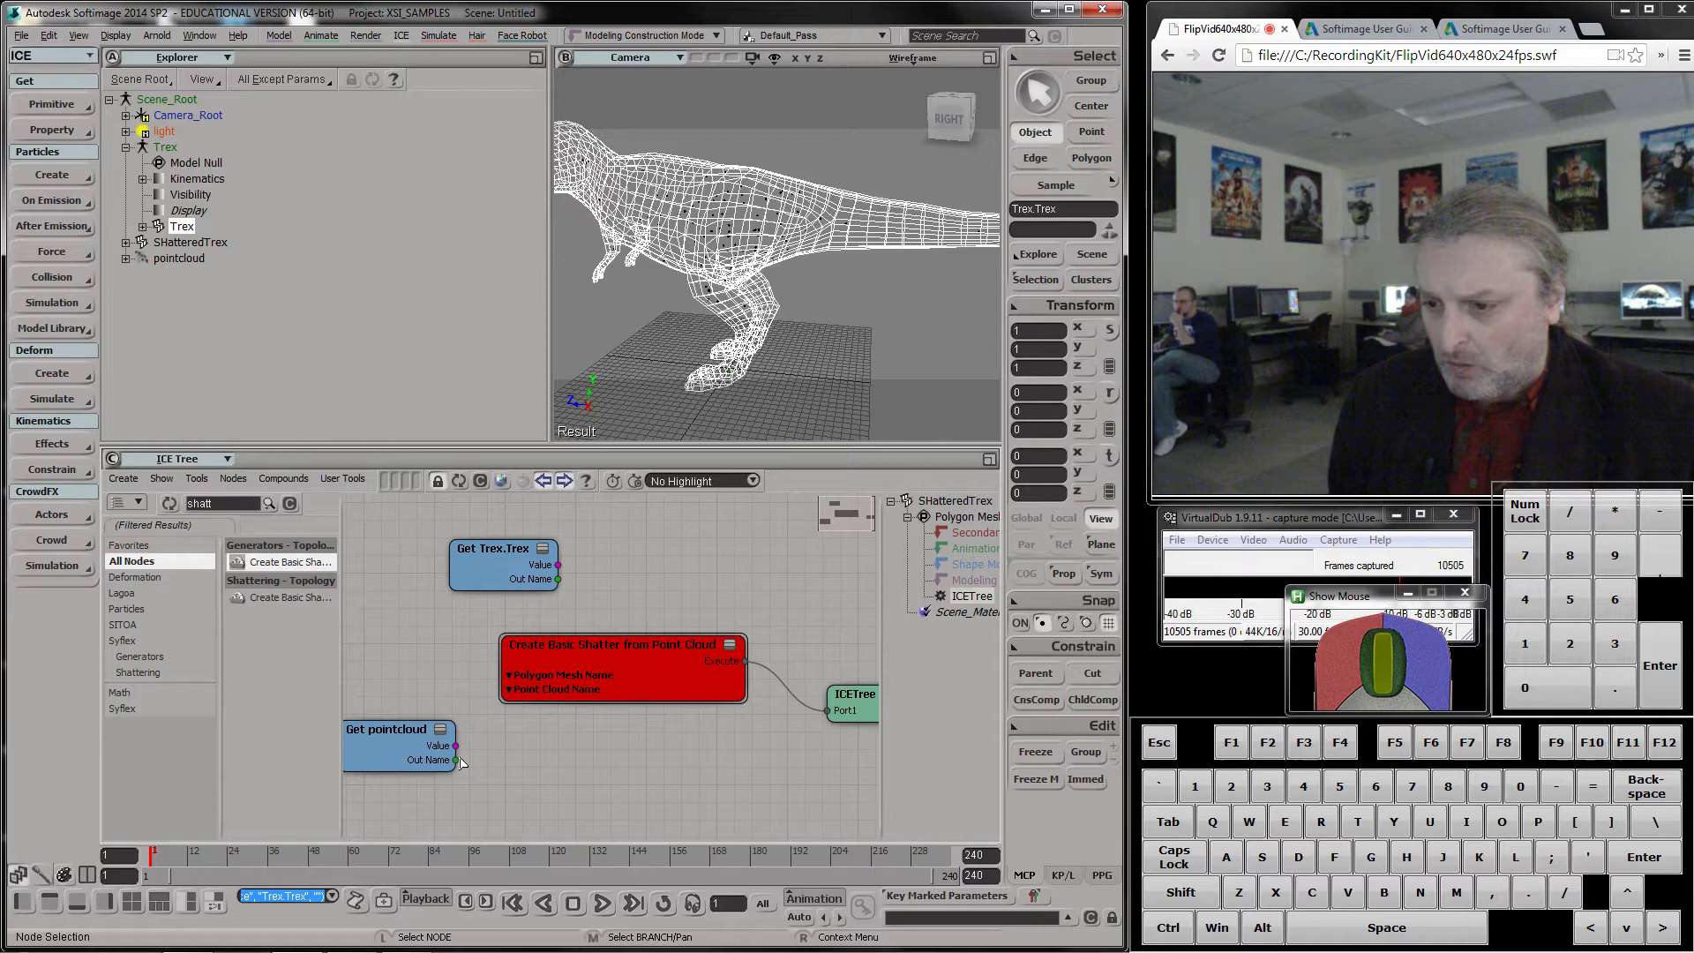
Connect the Trex name to Polygon Mesh Name and the pointcloud name to Point Cloud Name
drag(462, 764, 568, 694)
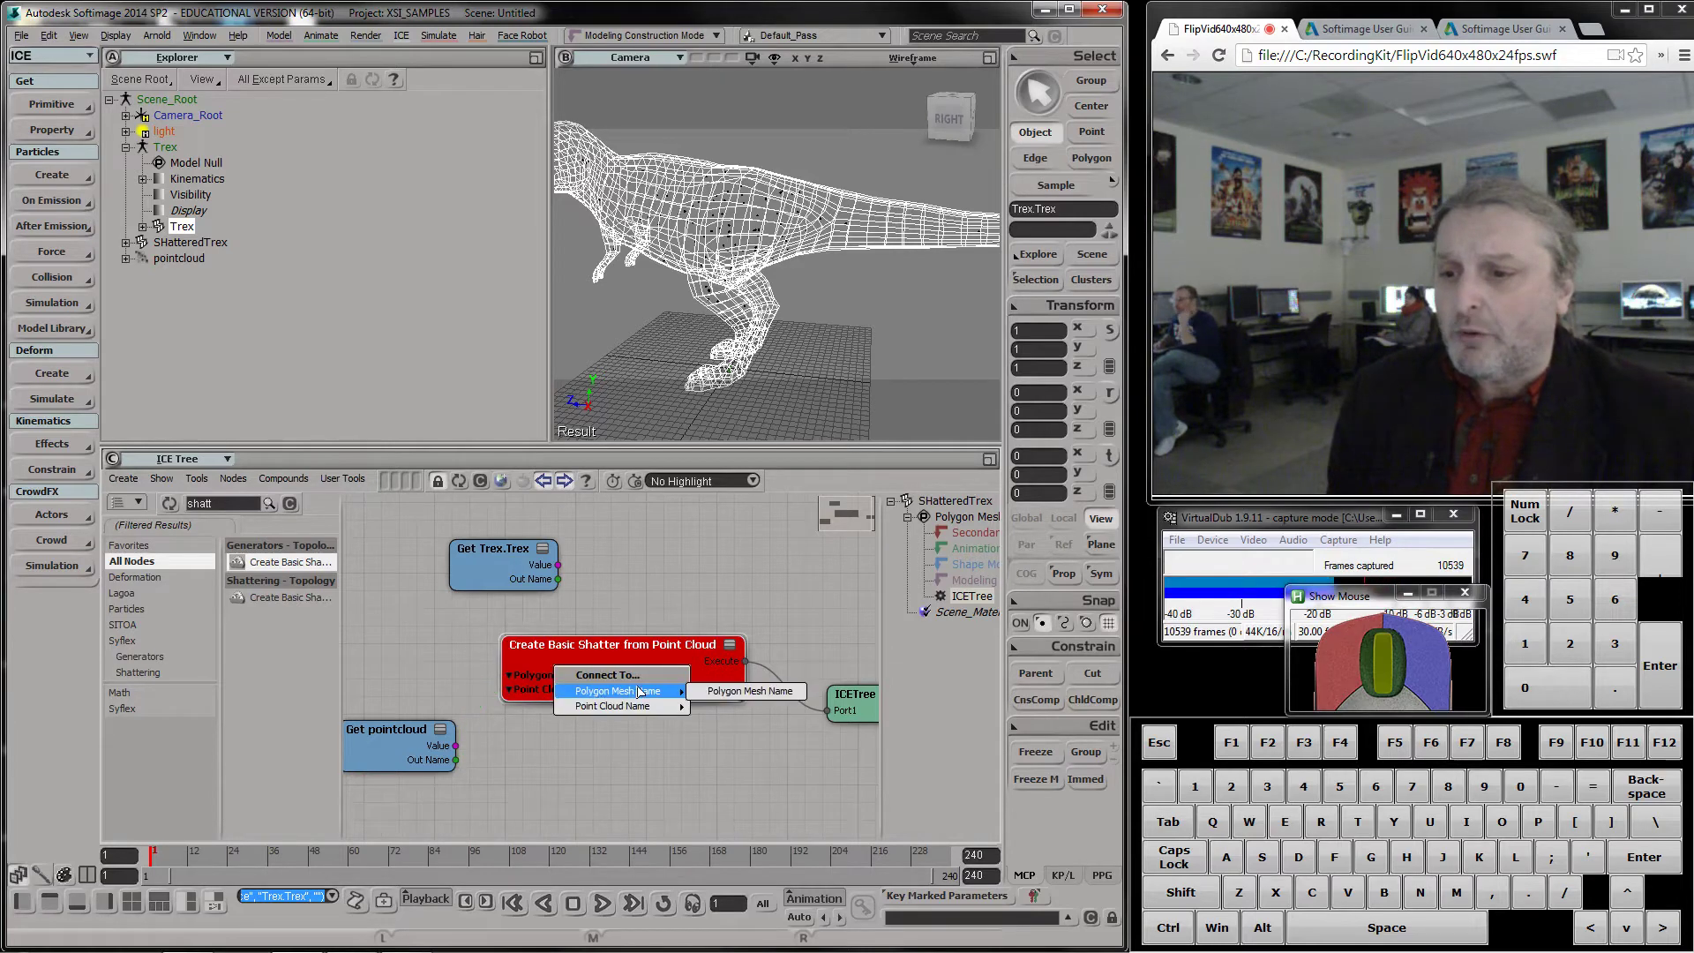
click(718, 707)
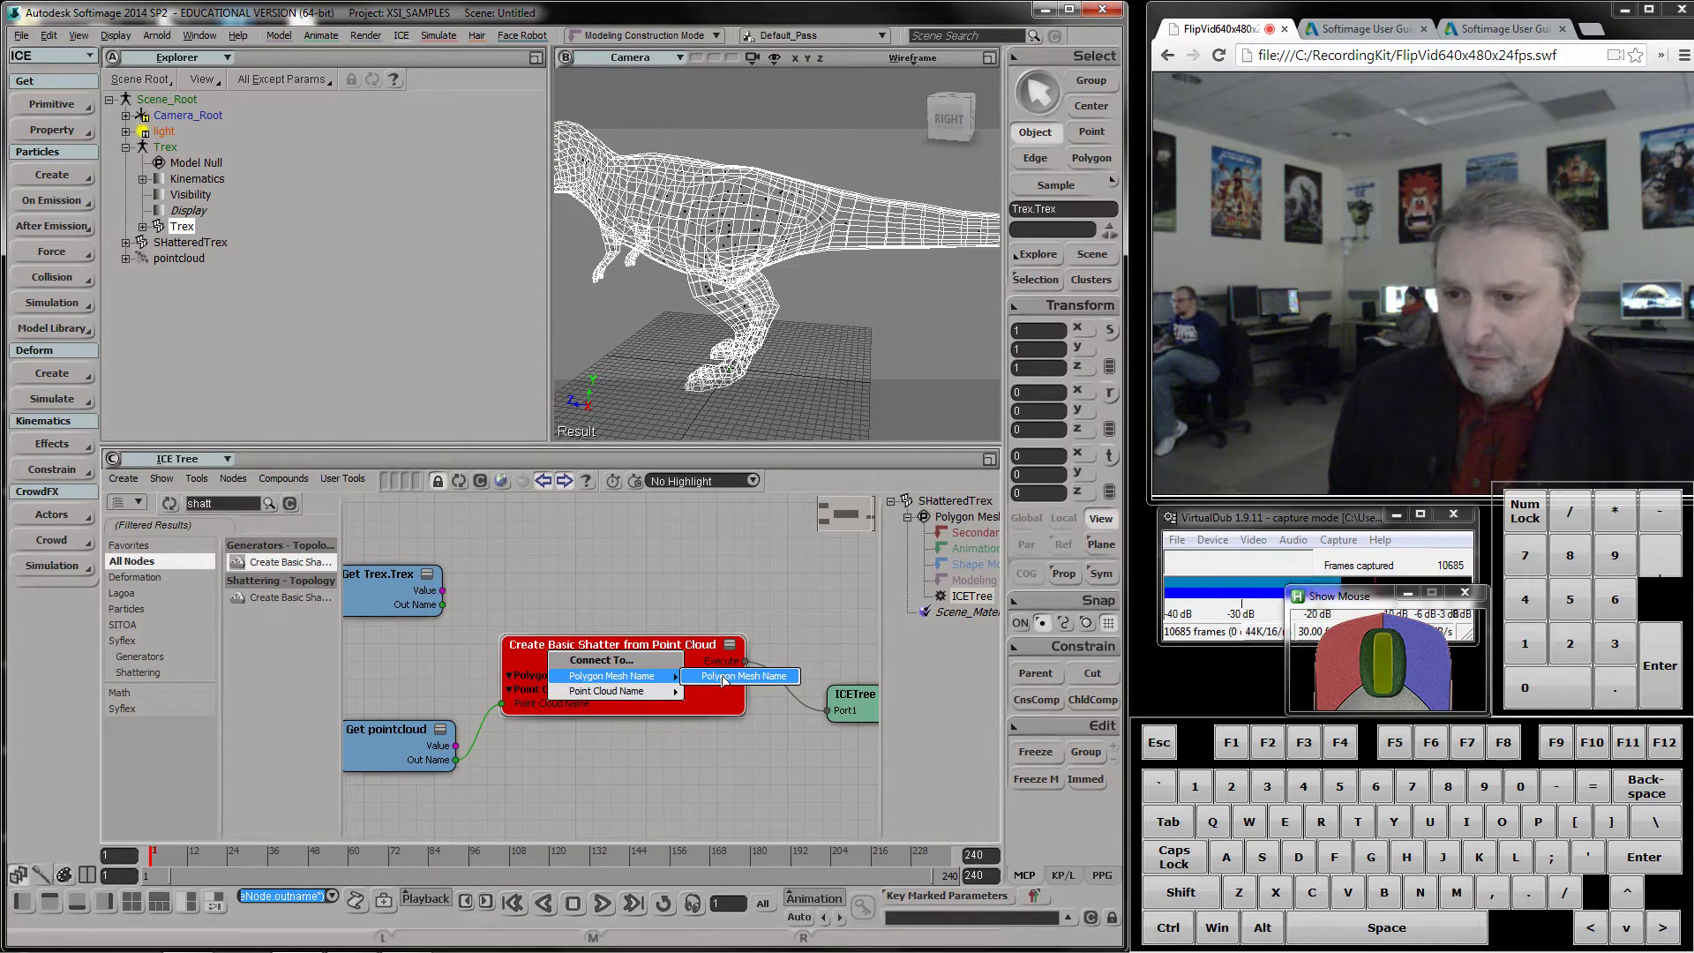
click(726, 677)
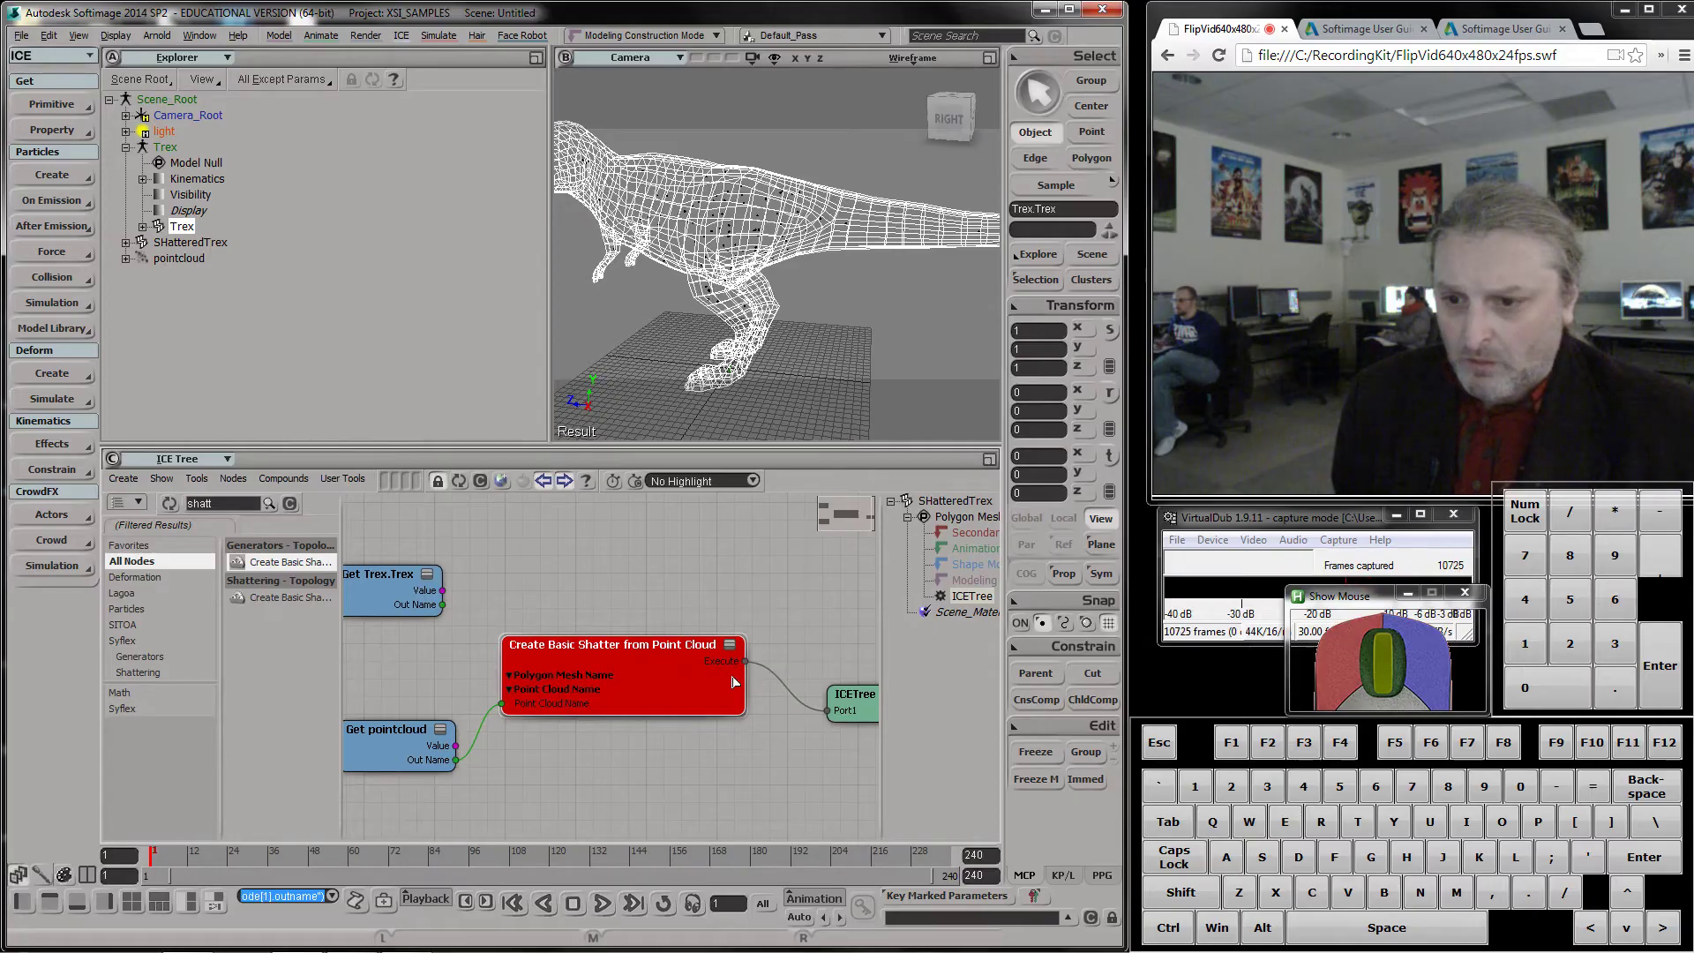
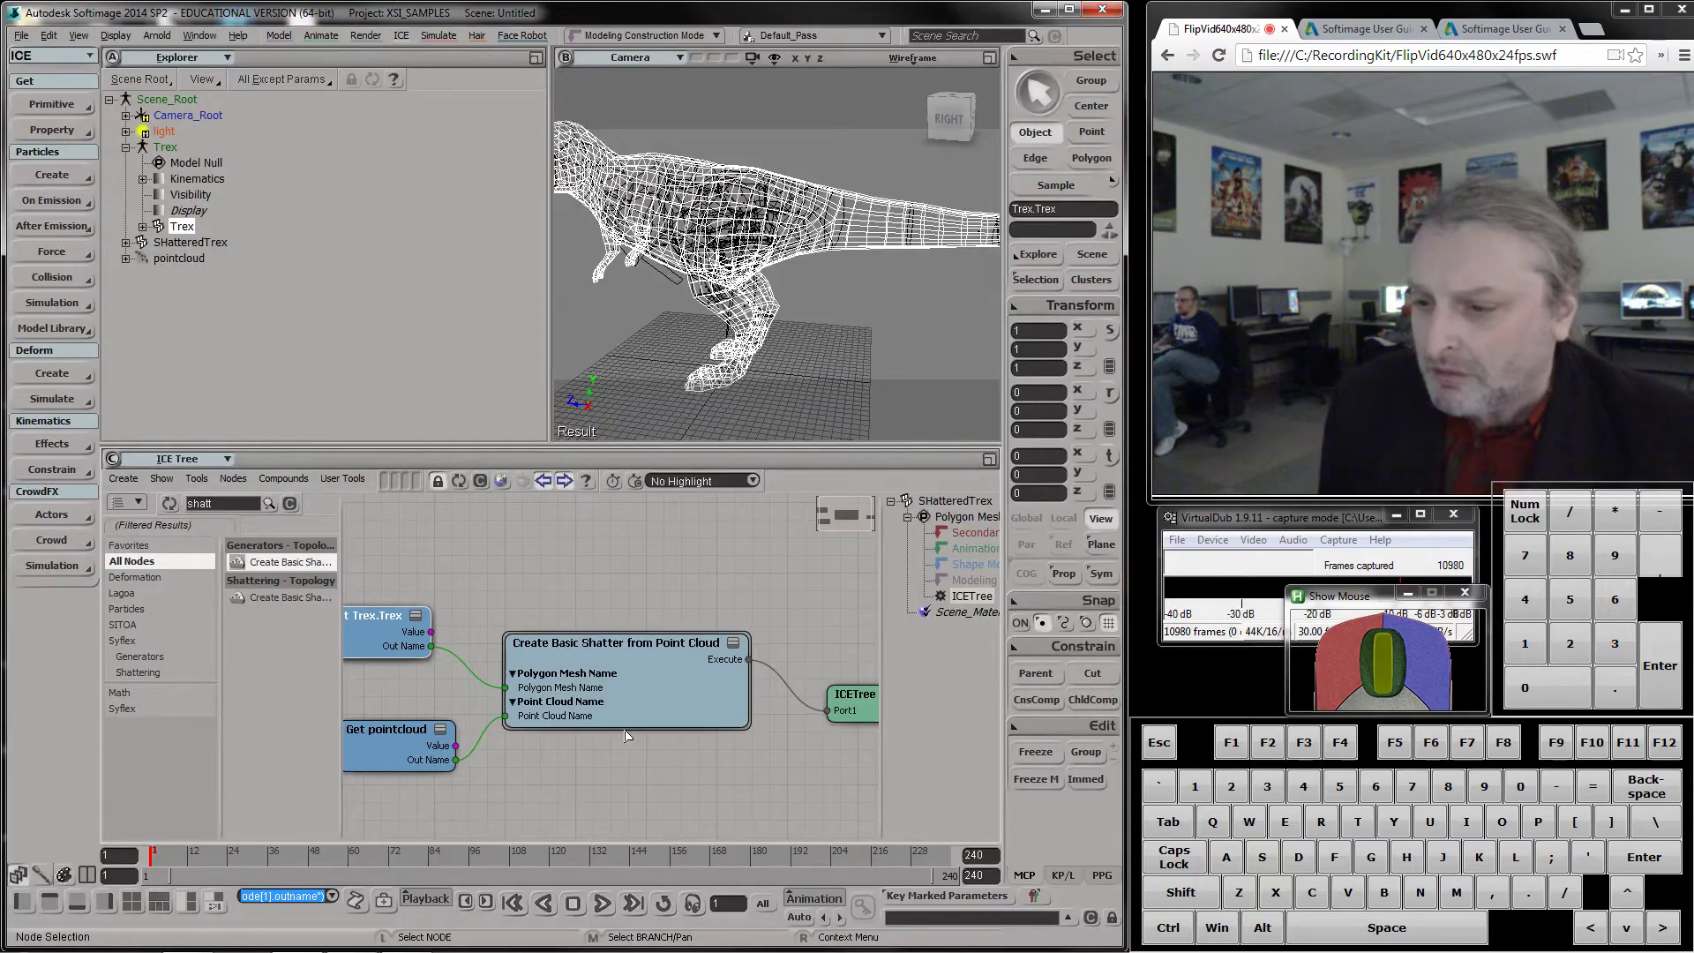
scroll(up, 3)
Switch the viewport to Realtime Shaders > OpenGL and orbit the solid shaded T-rex
scroll(down, 3)
scroll(down, 3)
key(h)
scroll(up, 3)
scroll(down, 3)
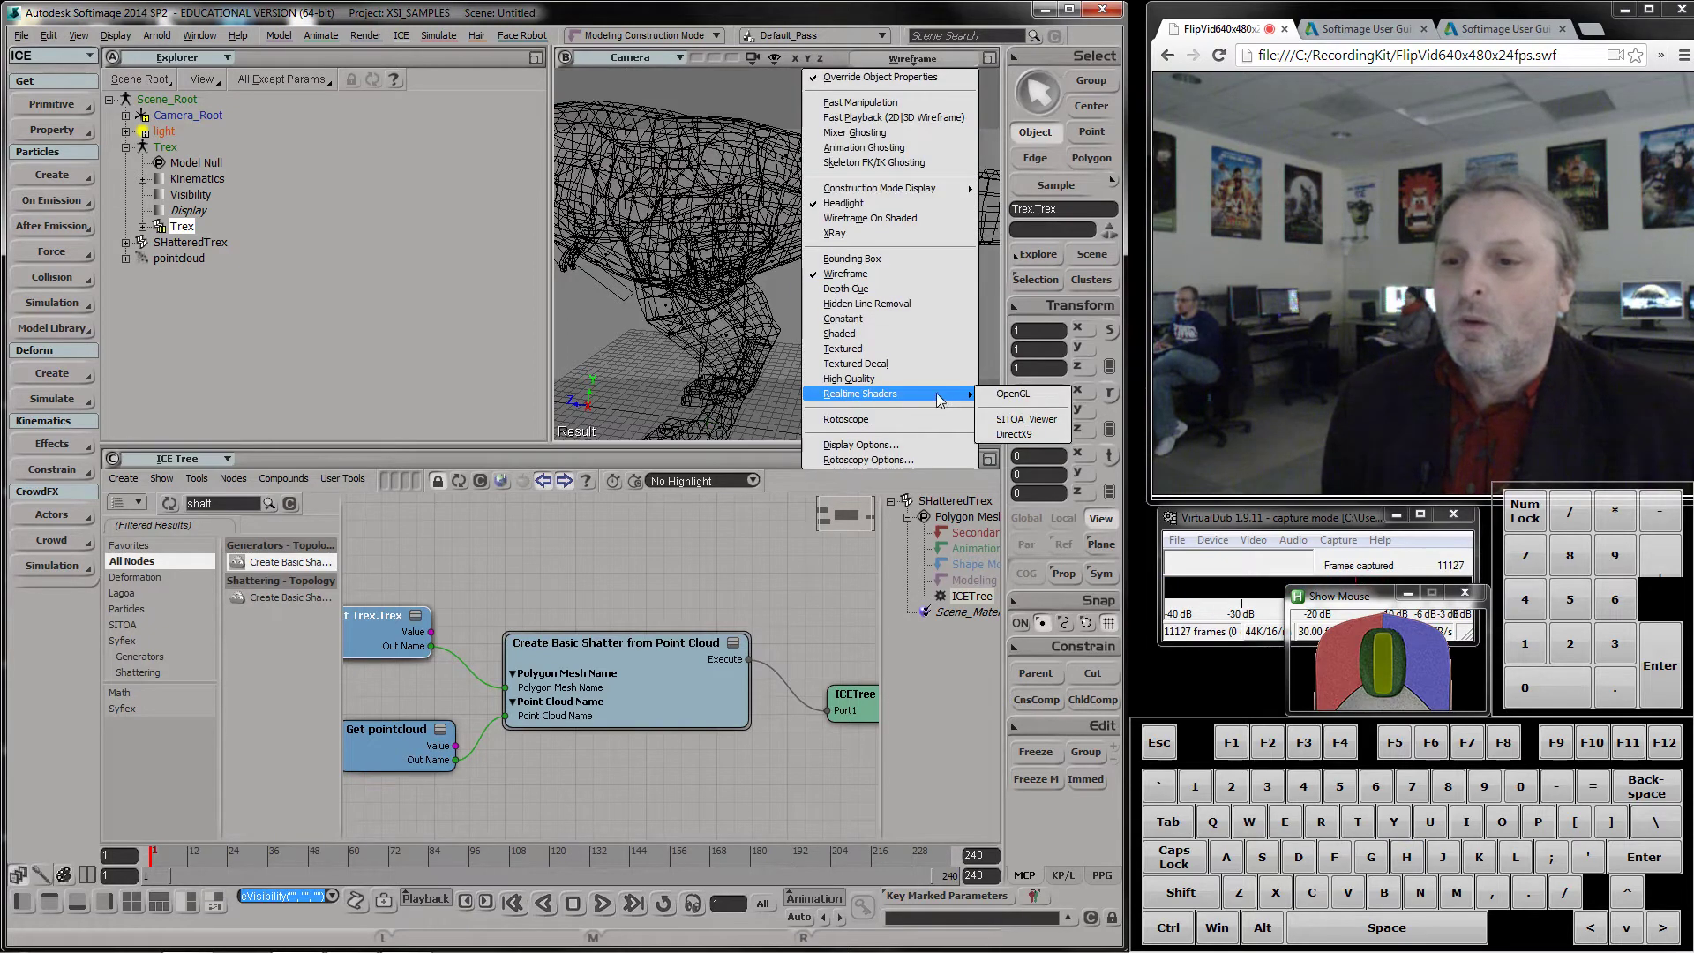
click(1020, 398)
key(s)
right_click(847, 245)
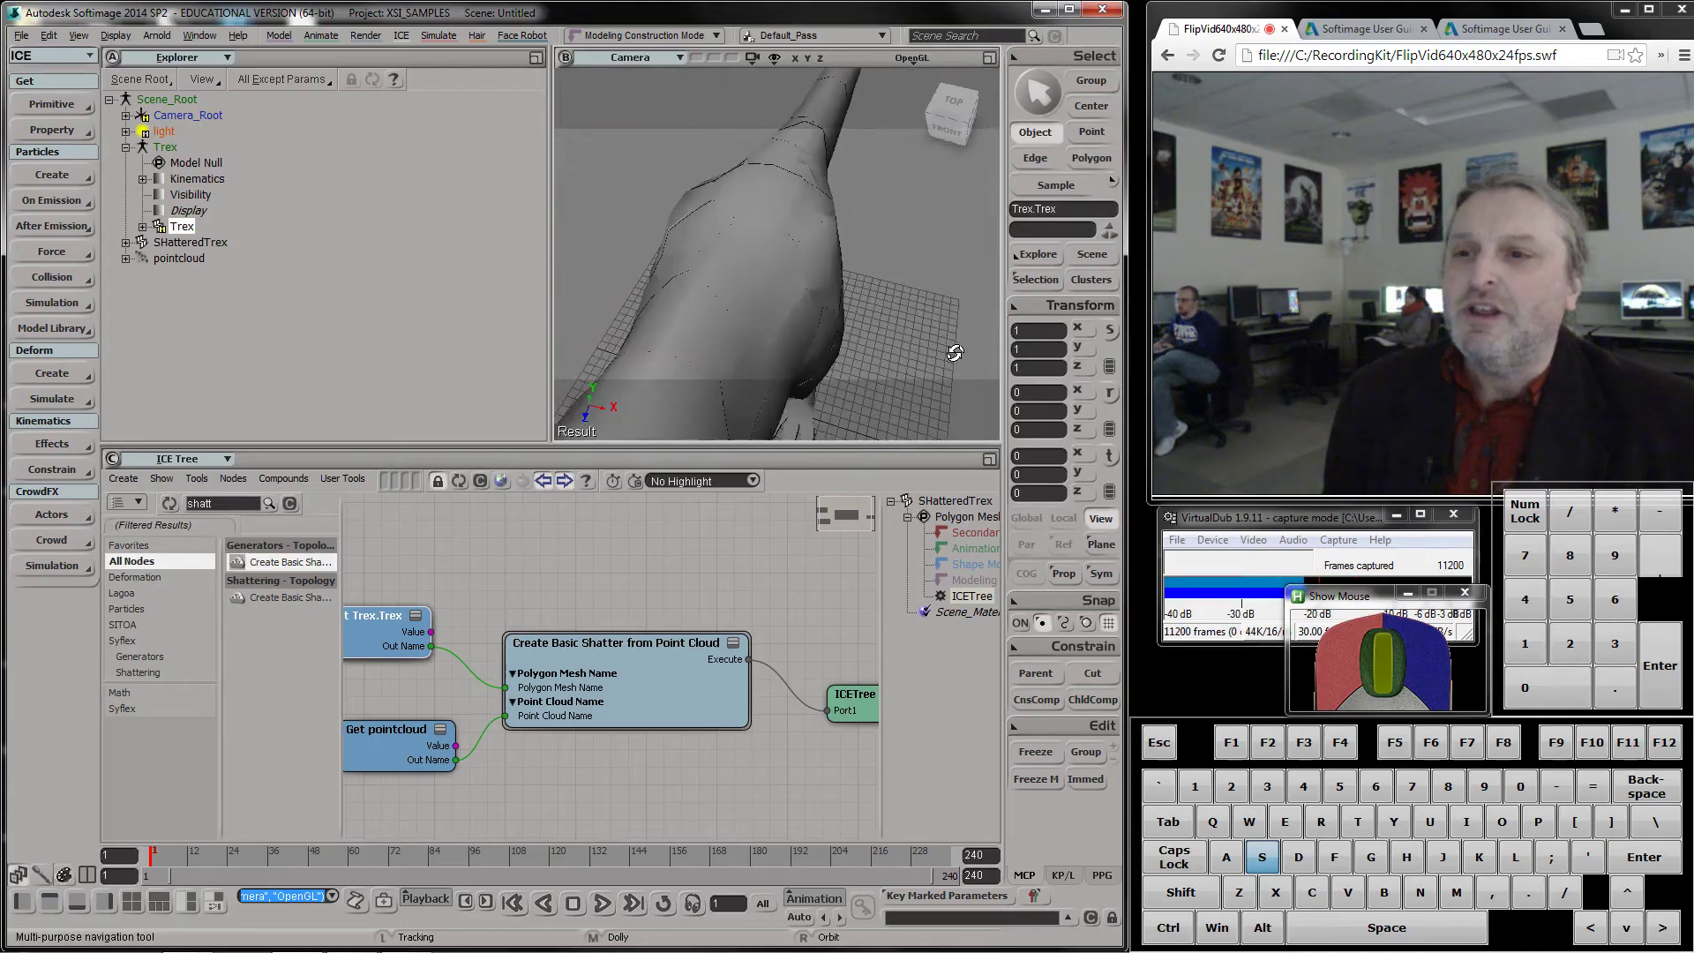
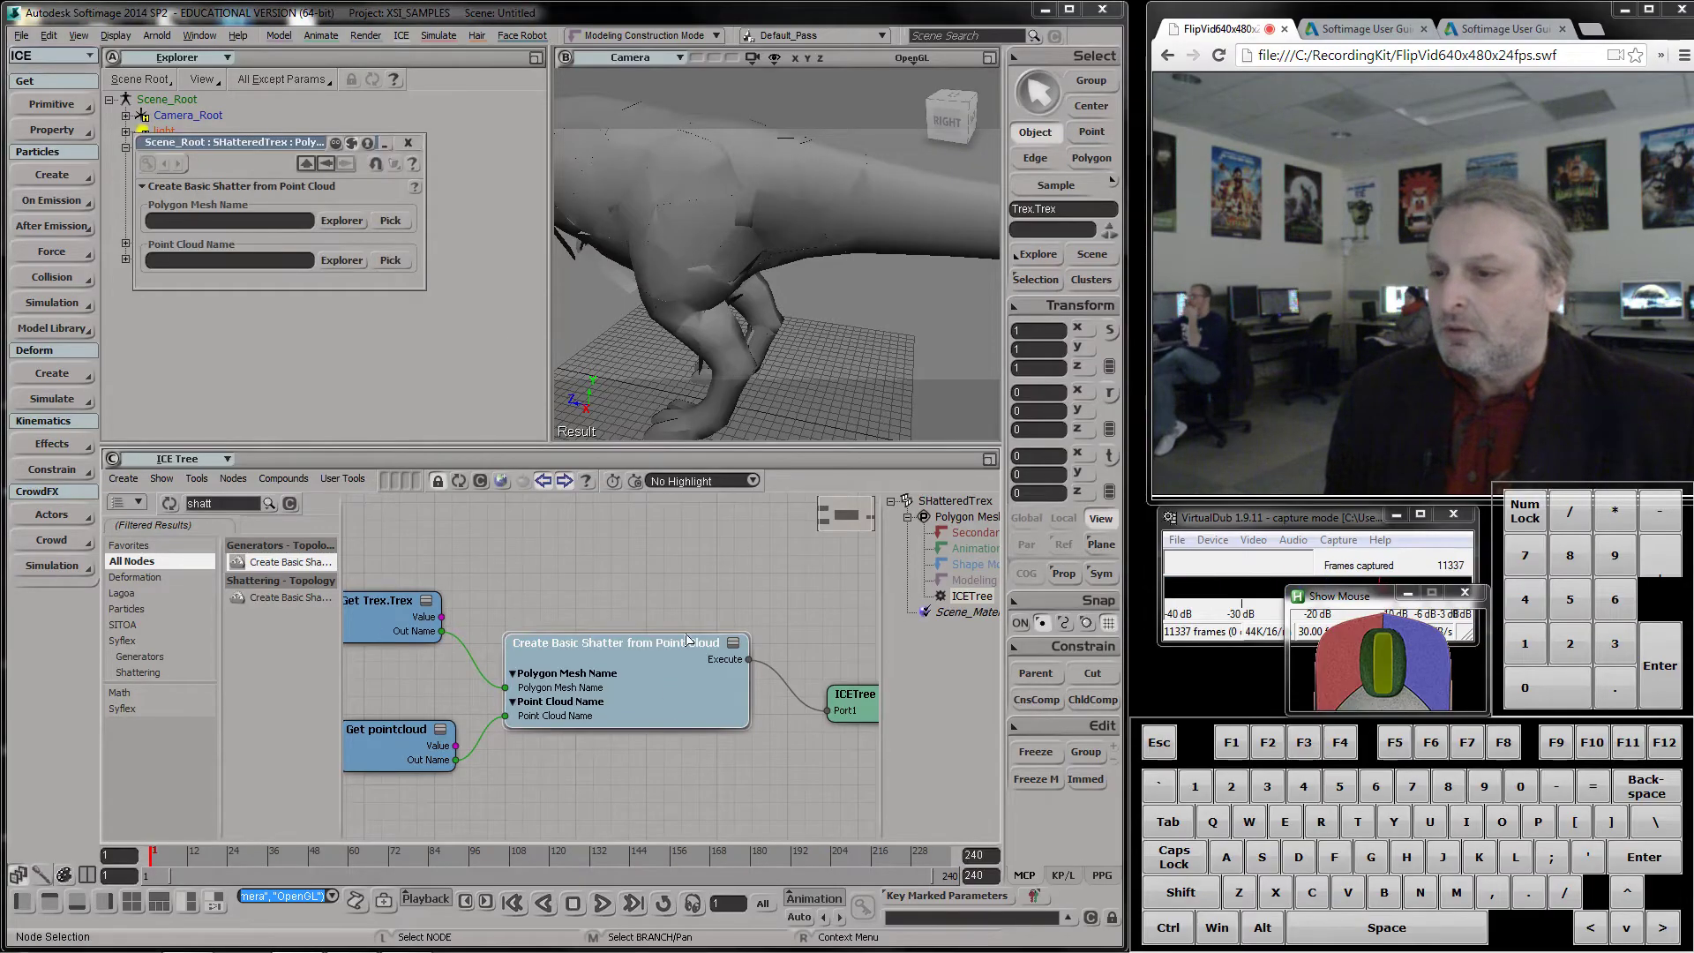
Close the shatter node's property panel and tidy the node graph
click(680, 689)
drag(410, 755, 392, 642)
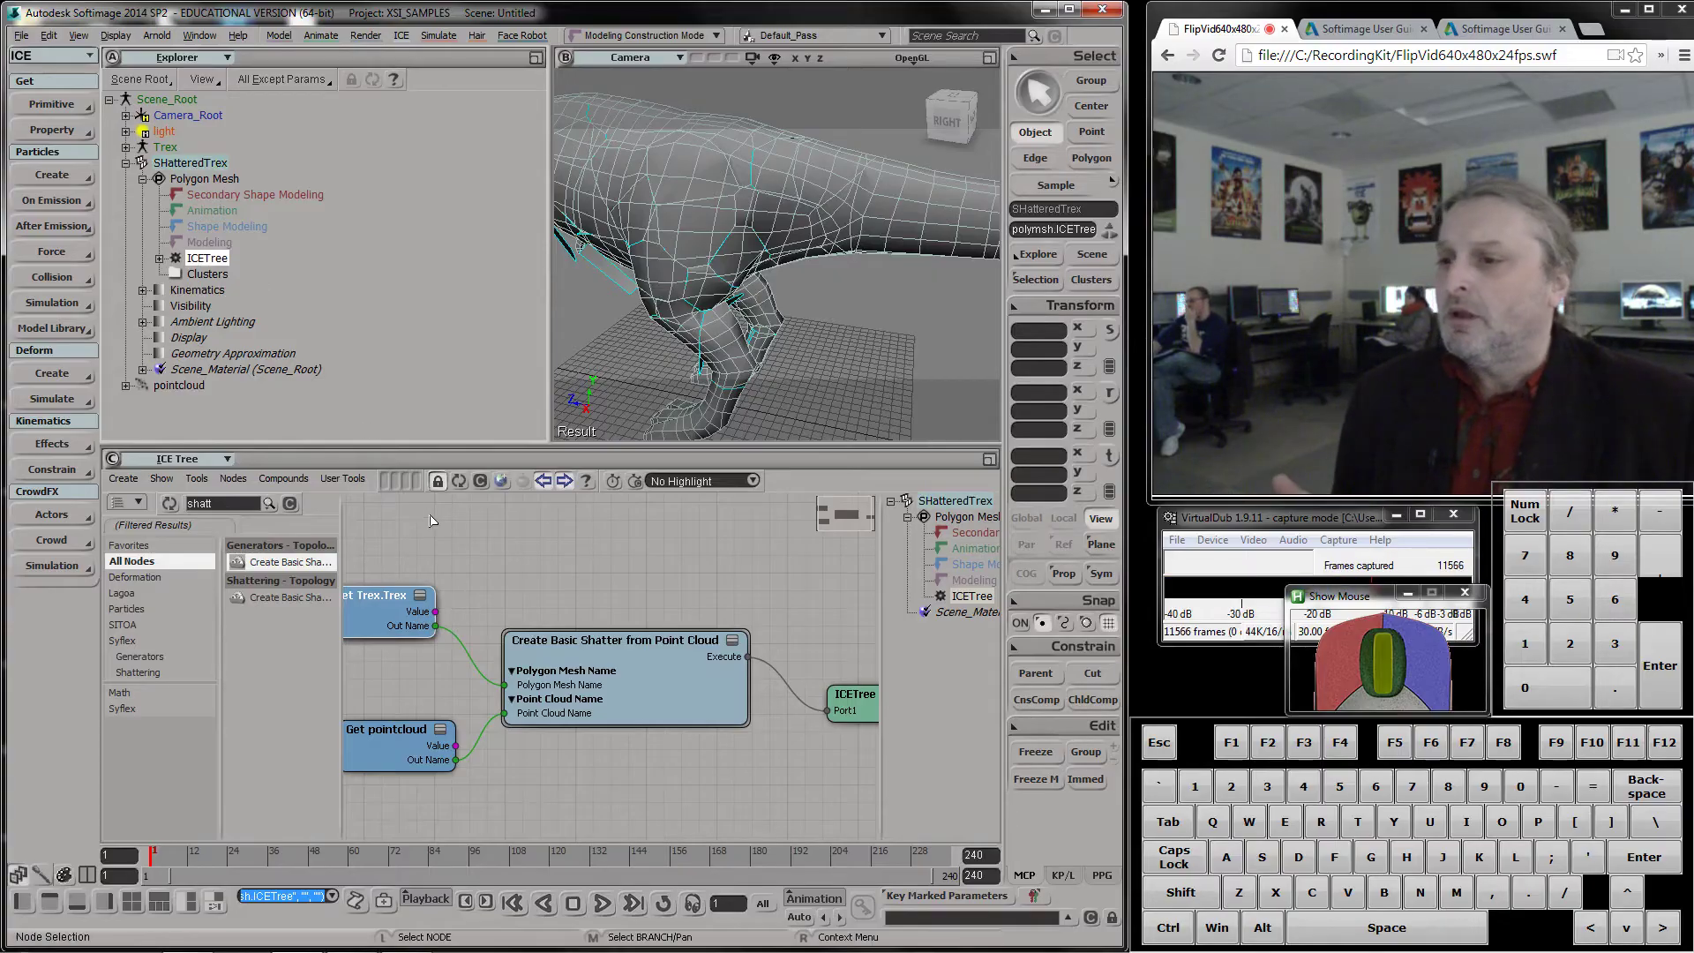
Bring up the Save Scene dialog in the XSI_SAMPLES Scenes folder
double_click(441, 487)
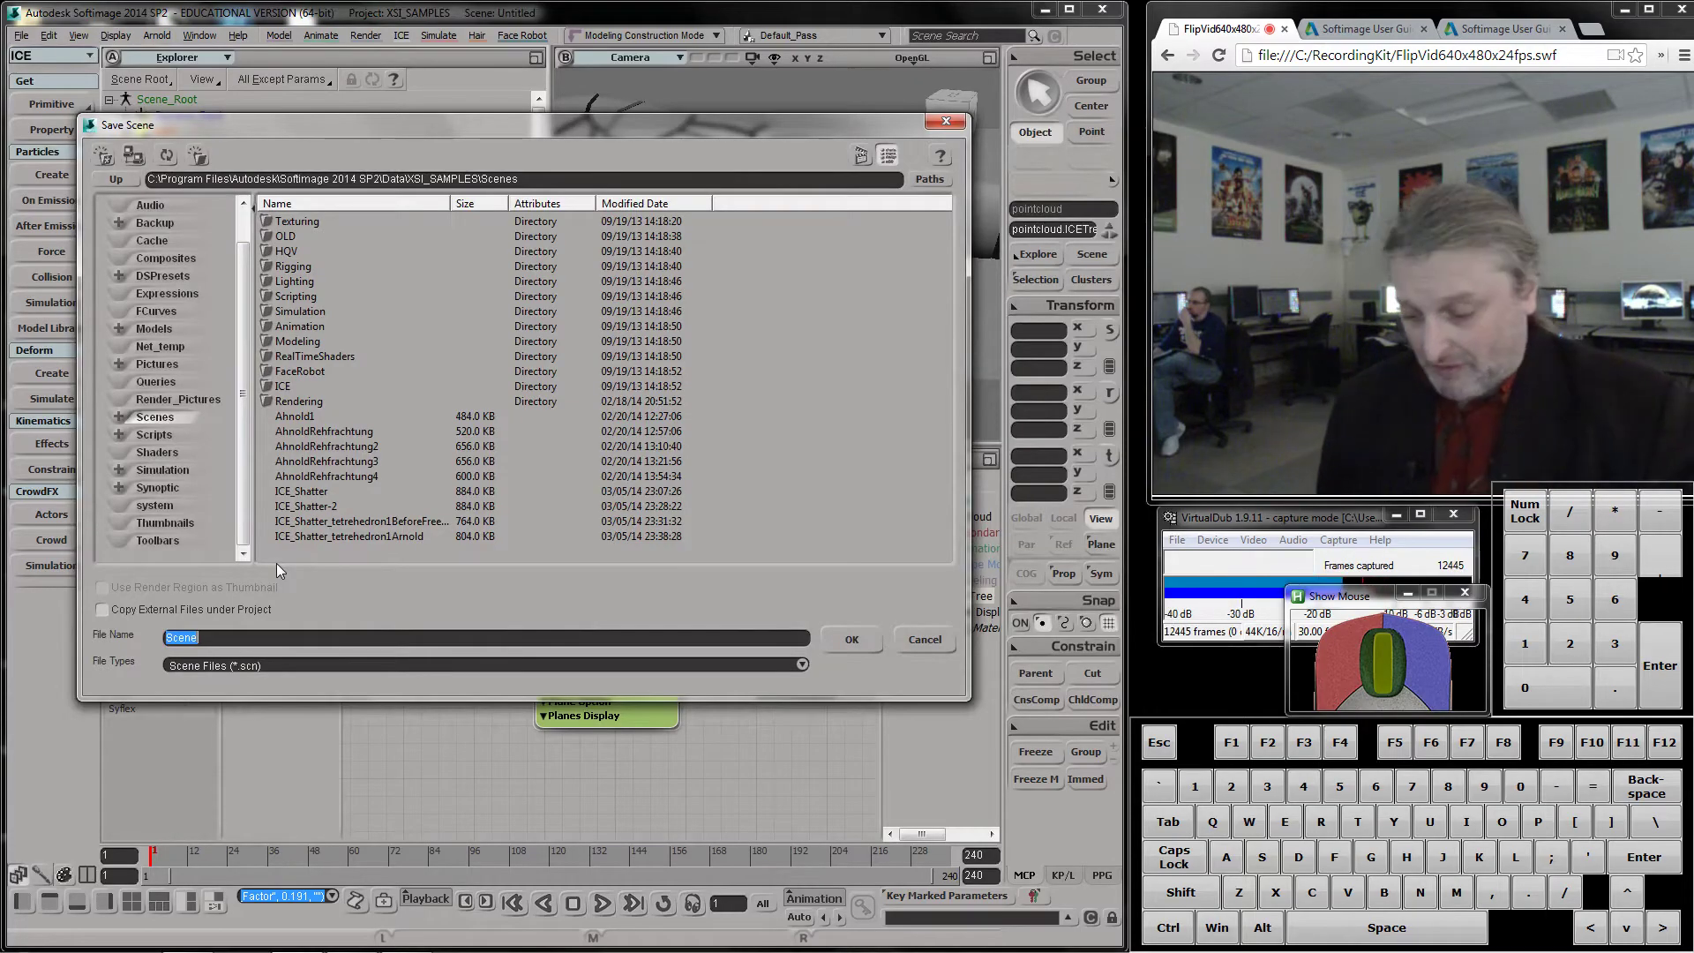
Name the scene TrexShatter1 and save it to the Scenes folder
key(space)
key(BackSpace)
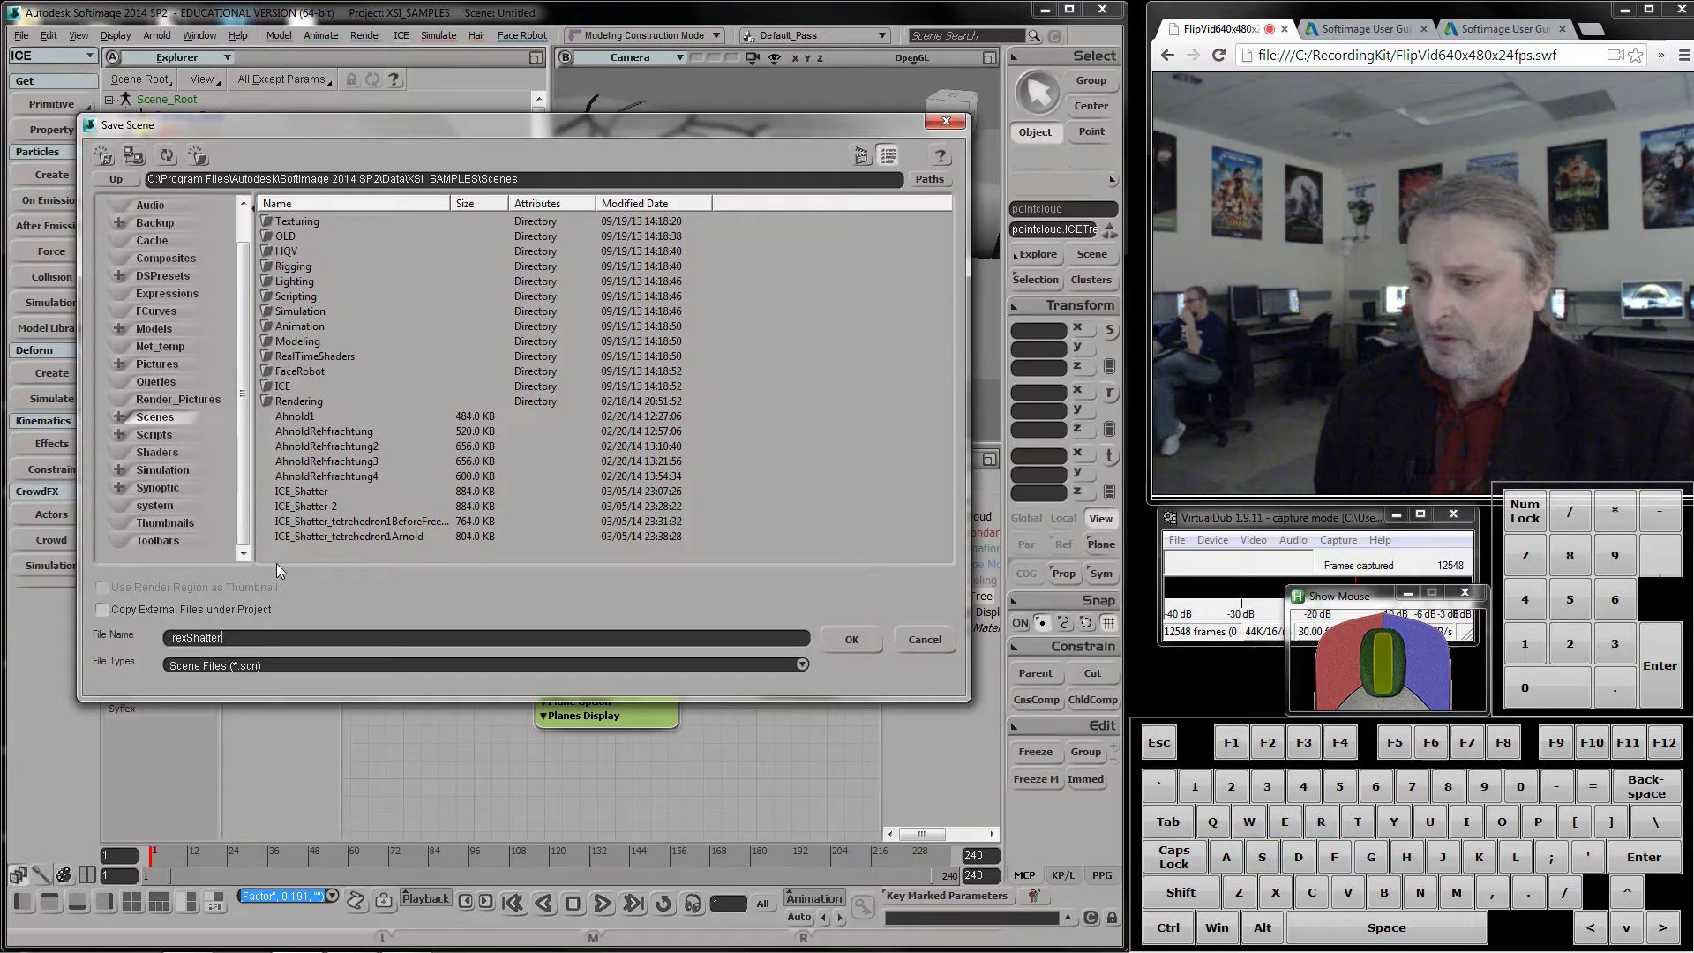
key(1)
key(Return)
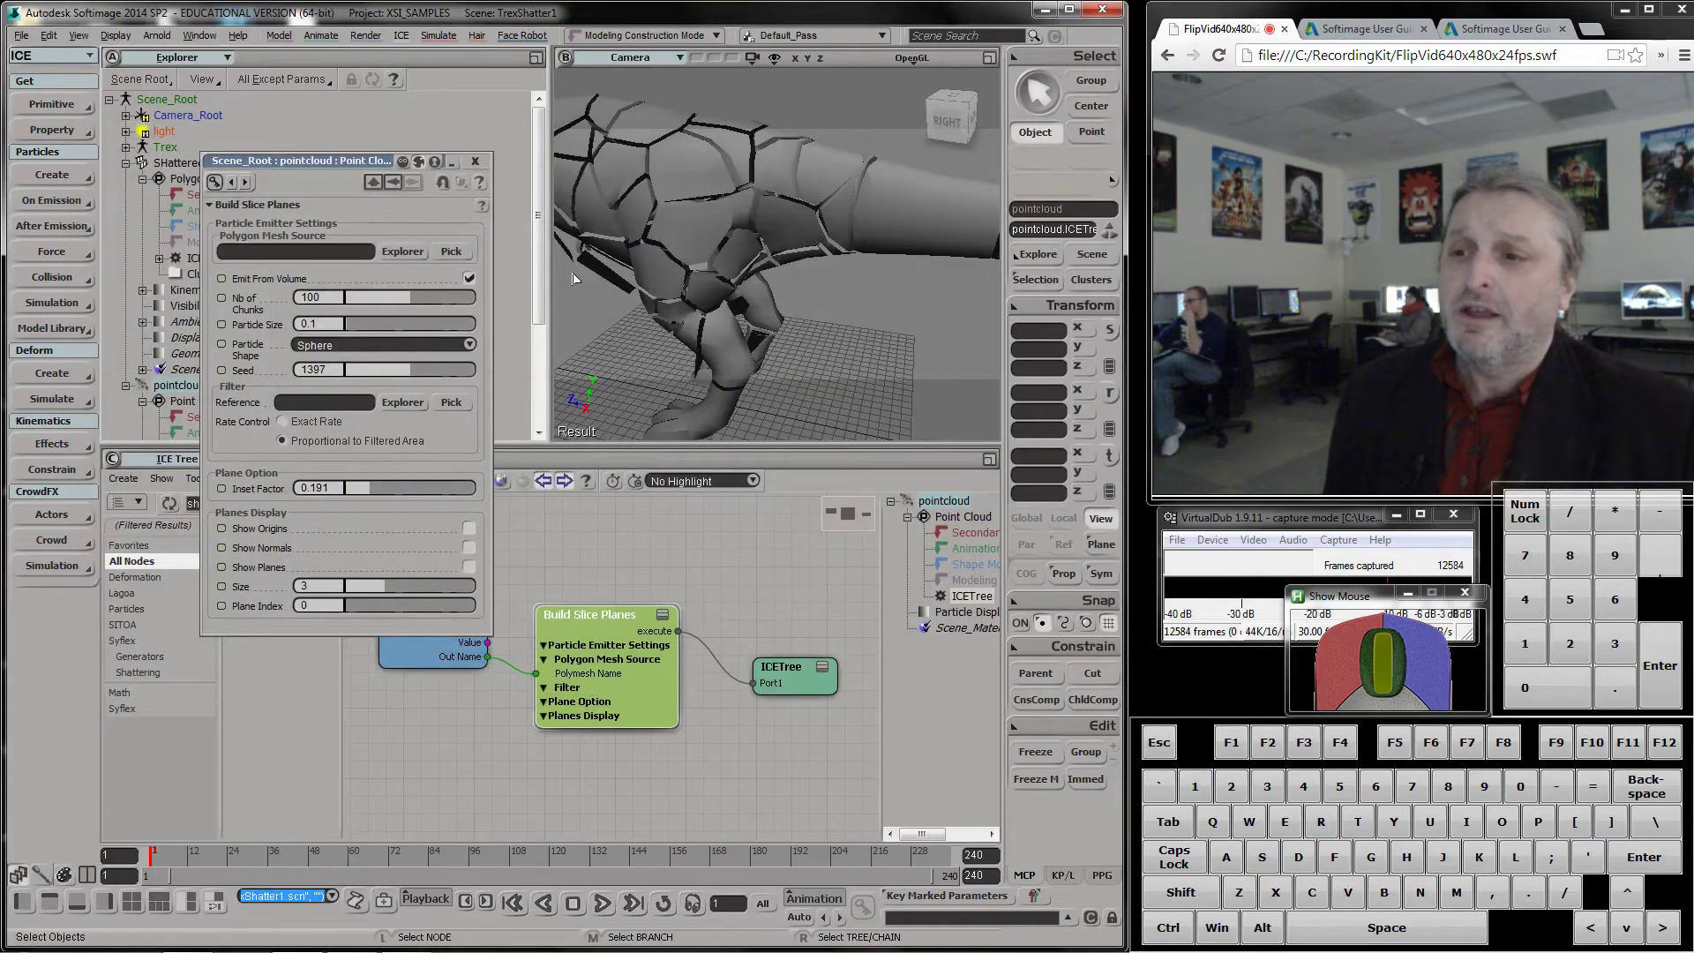
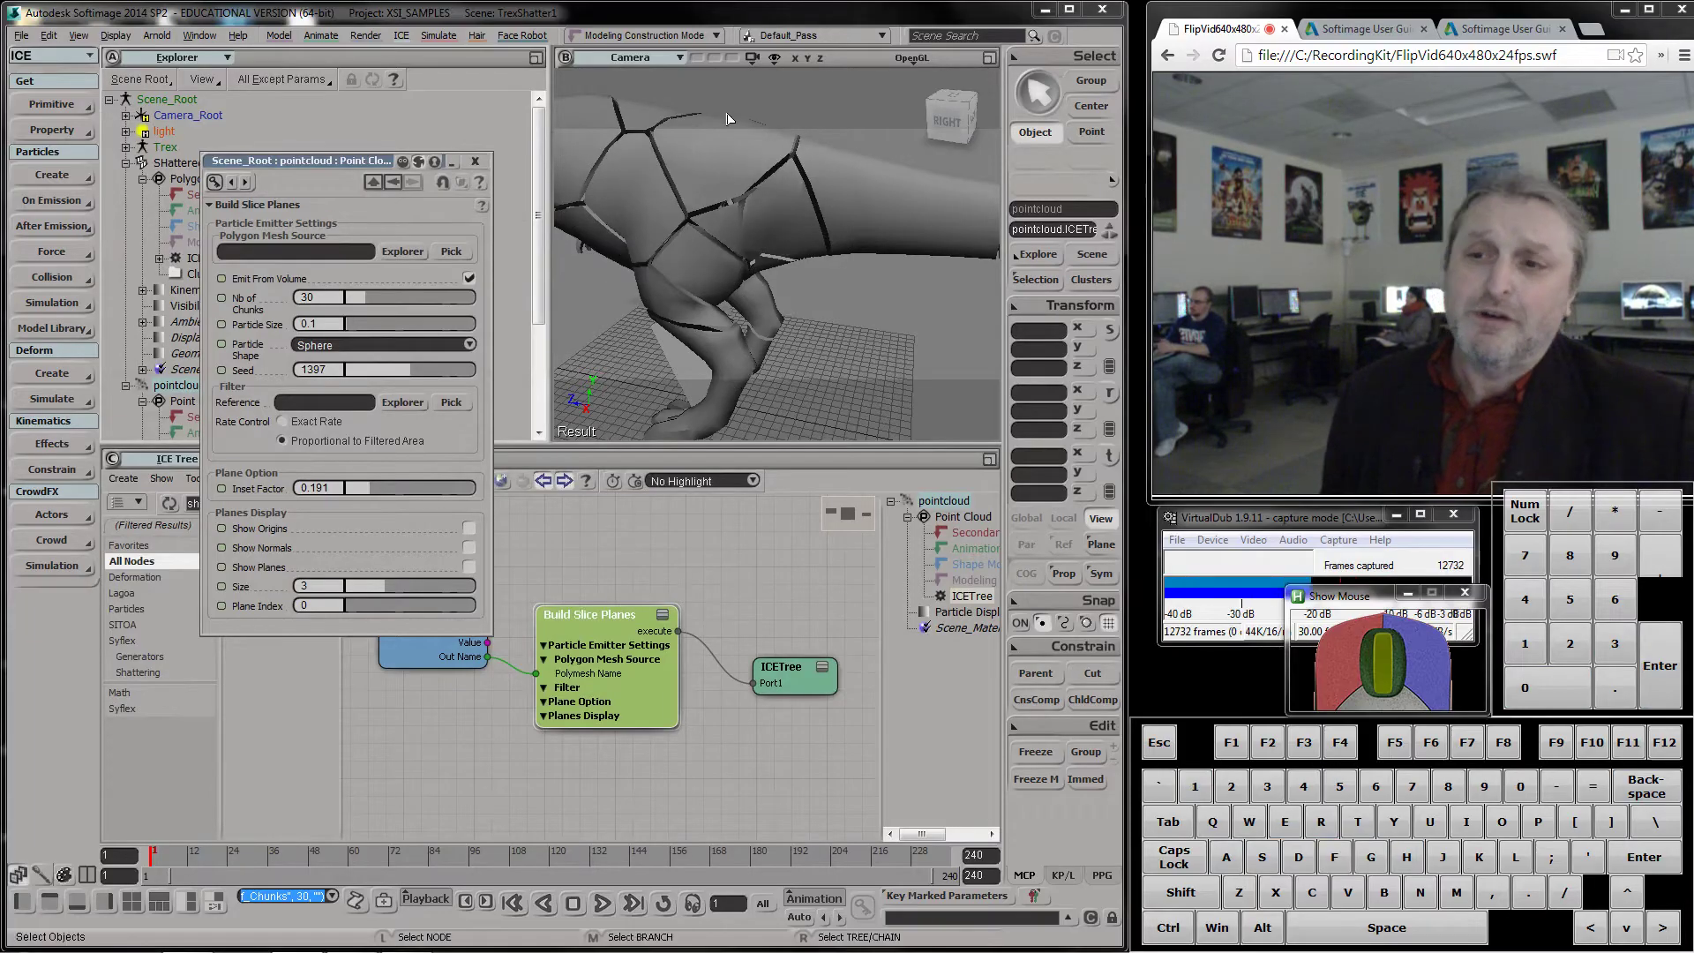
Orbit to inspect the 30 surface-emitted chunks and widen the Inset Factor gaps
key(s)
drag(745, 211, 969, 192)
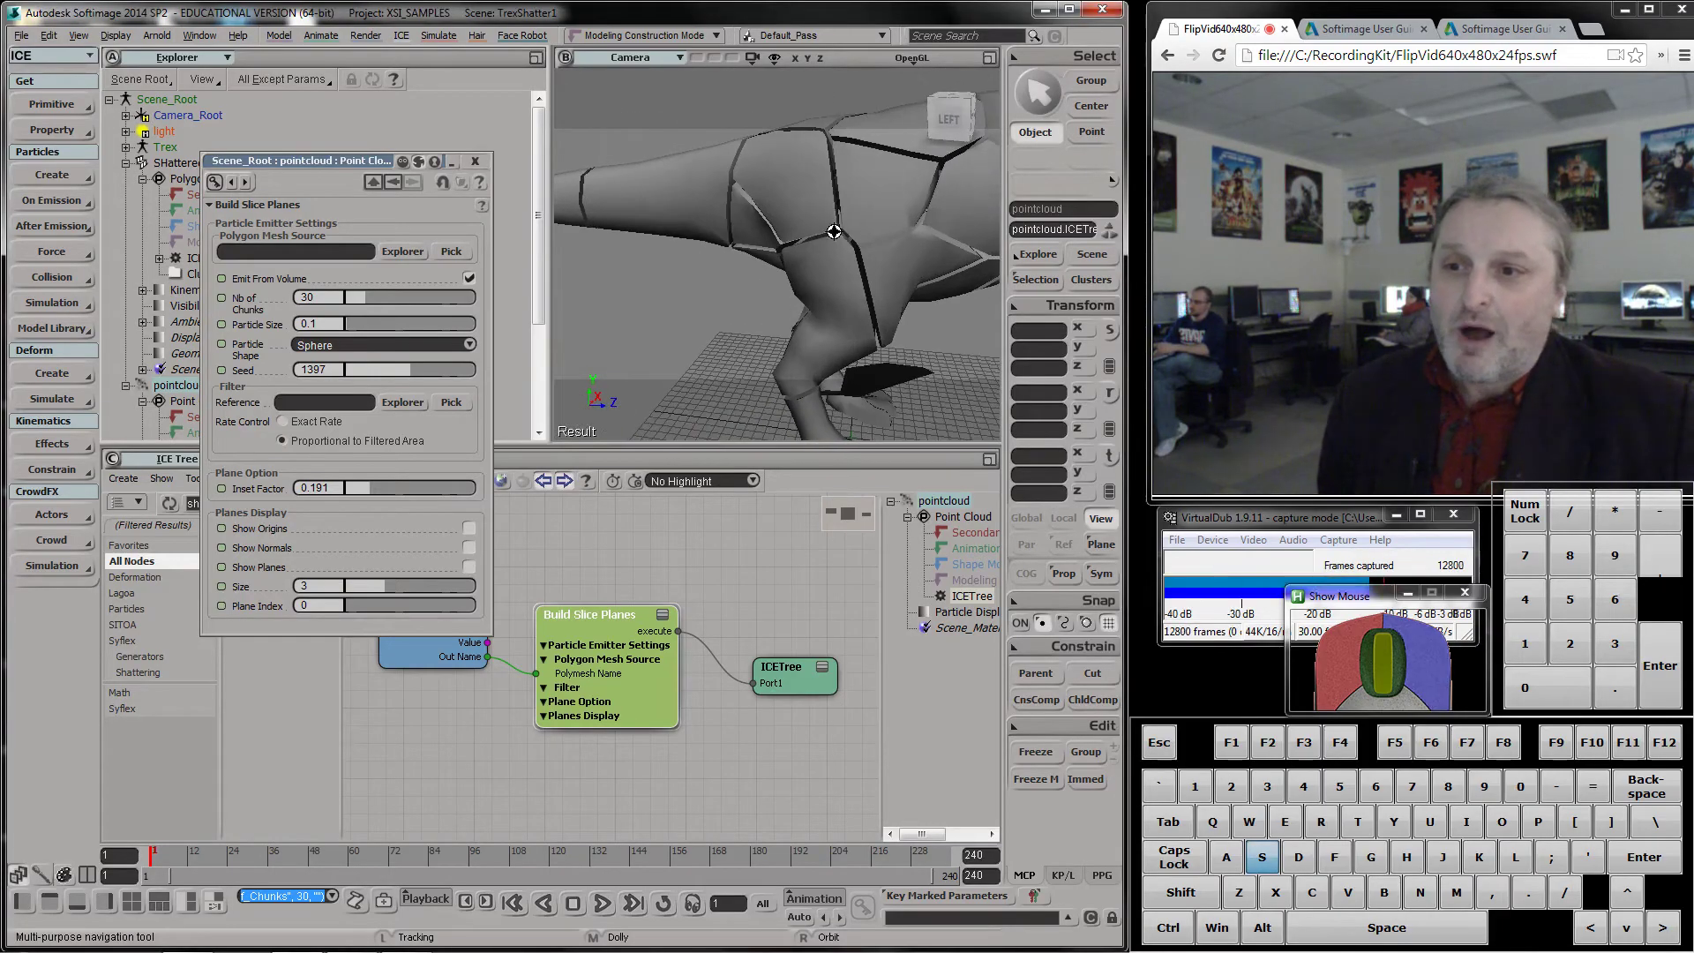
drag(658, 249, 330, 311)
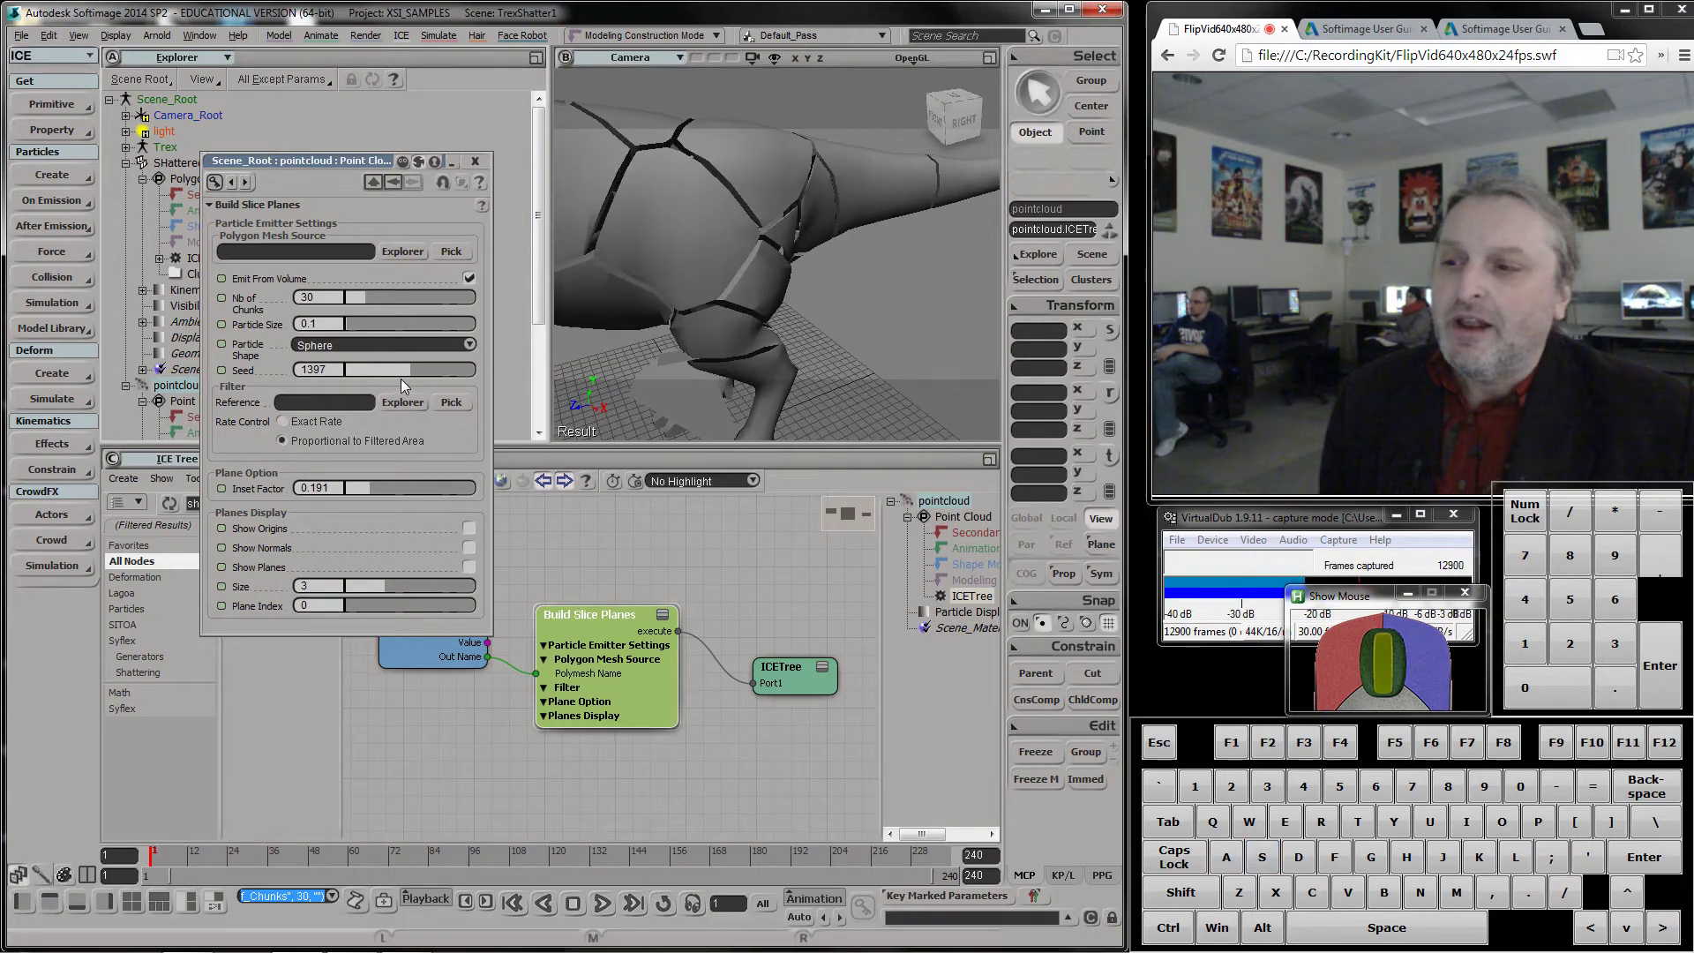
click(375, 494)
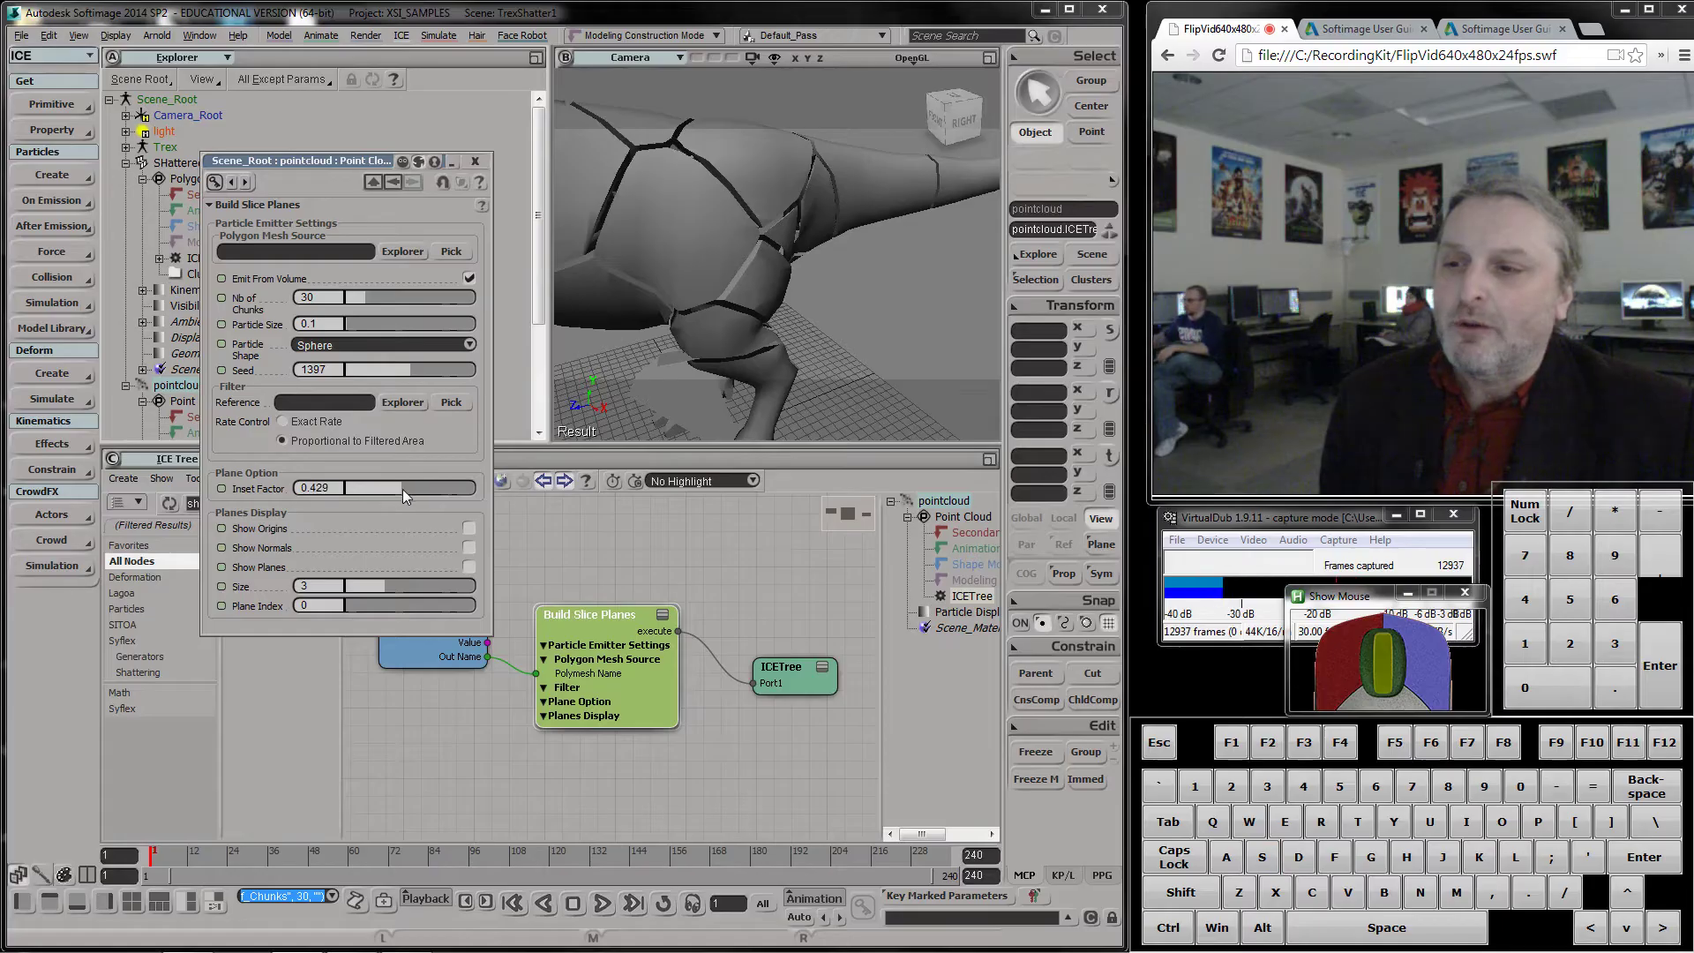
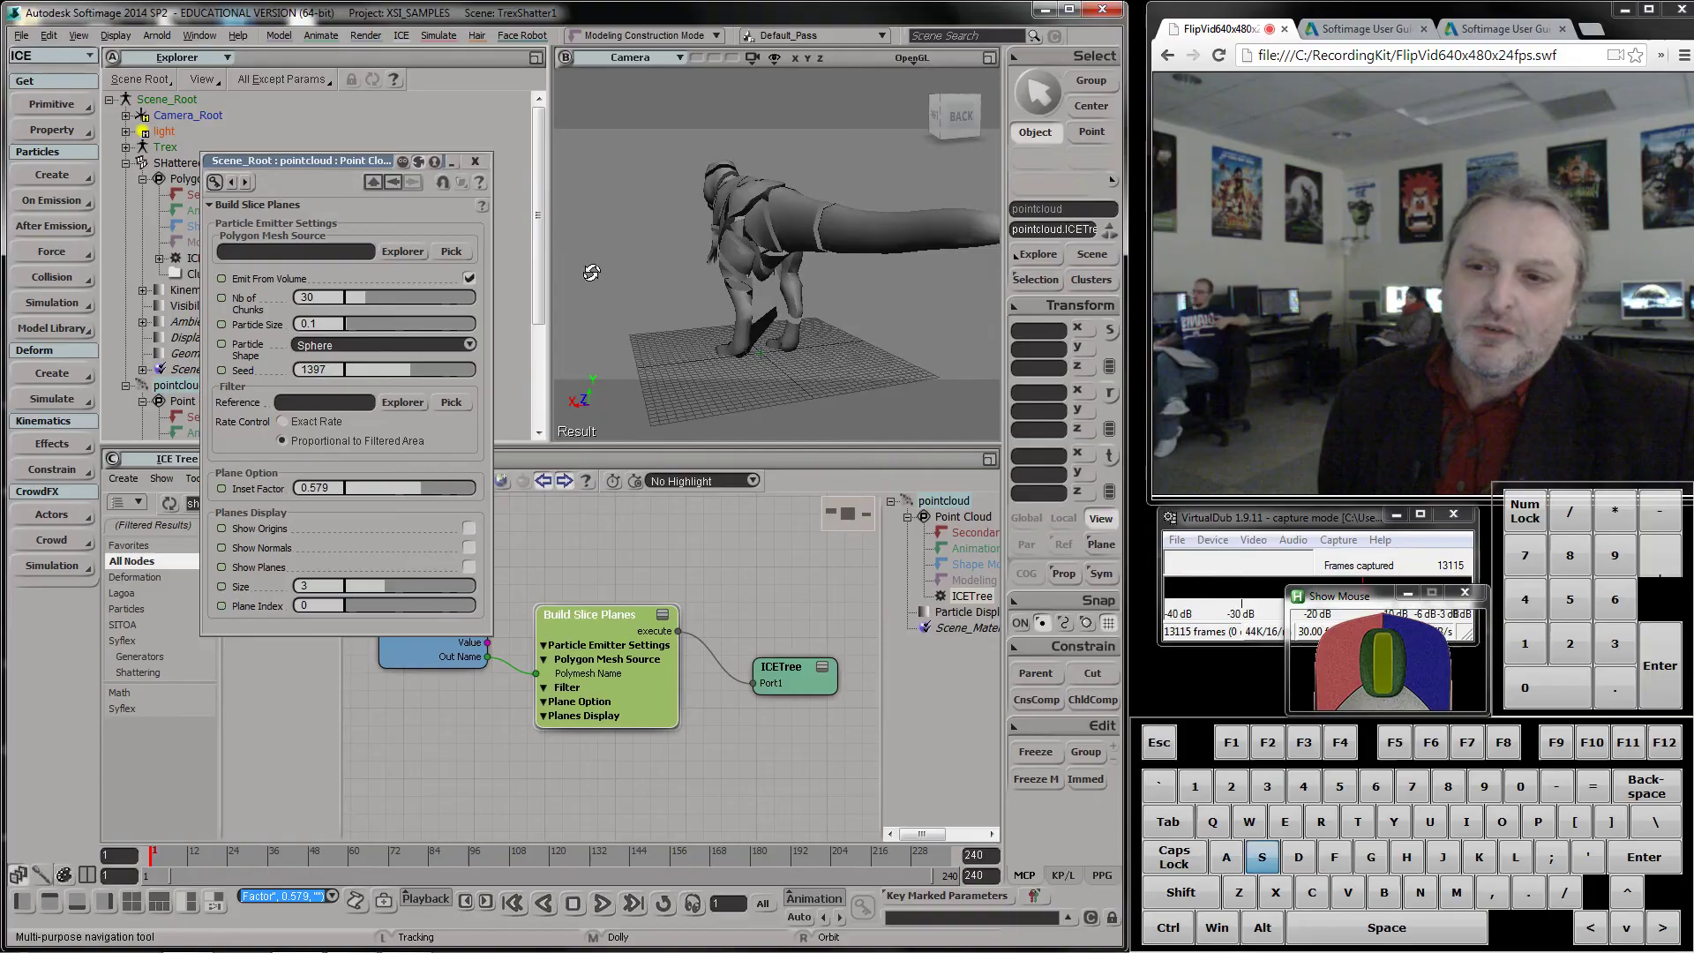
Check the pieces from another angle and narrow the Inset Factor gaps to thin slits
key(s)
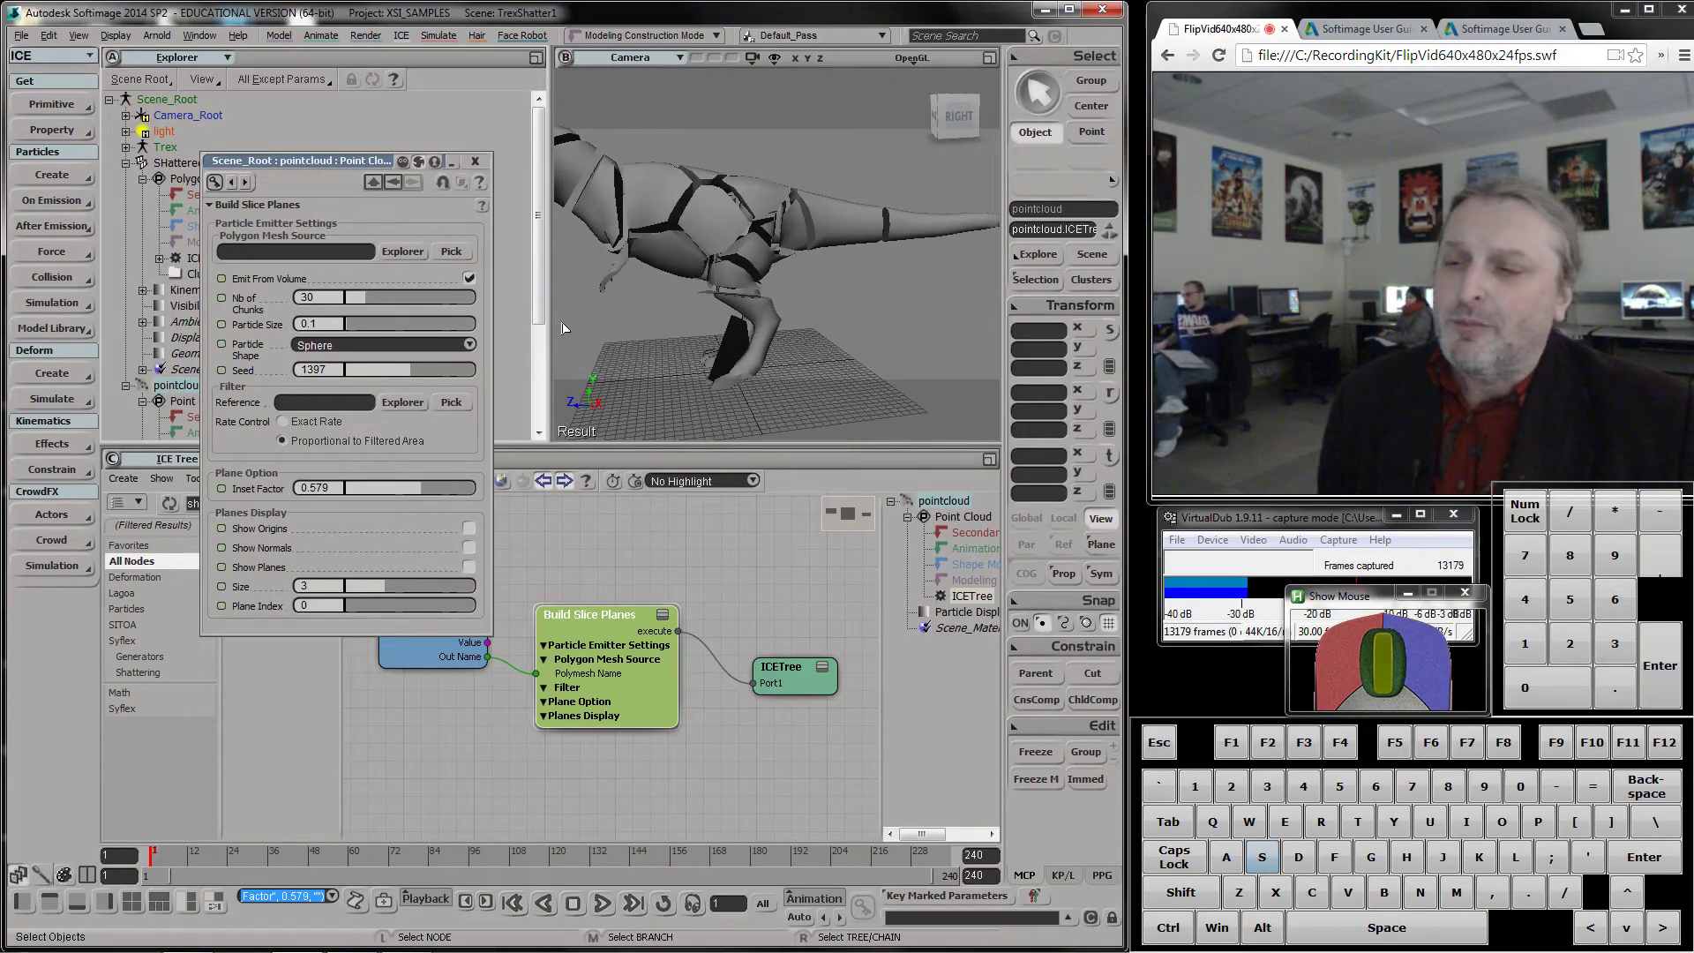
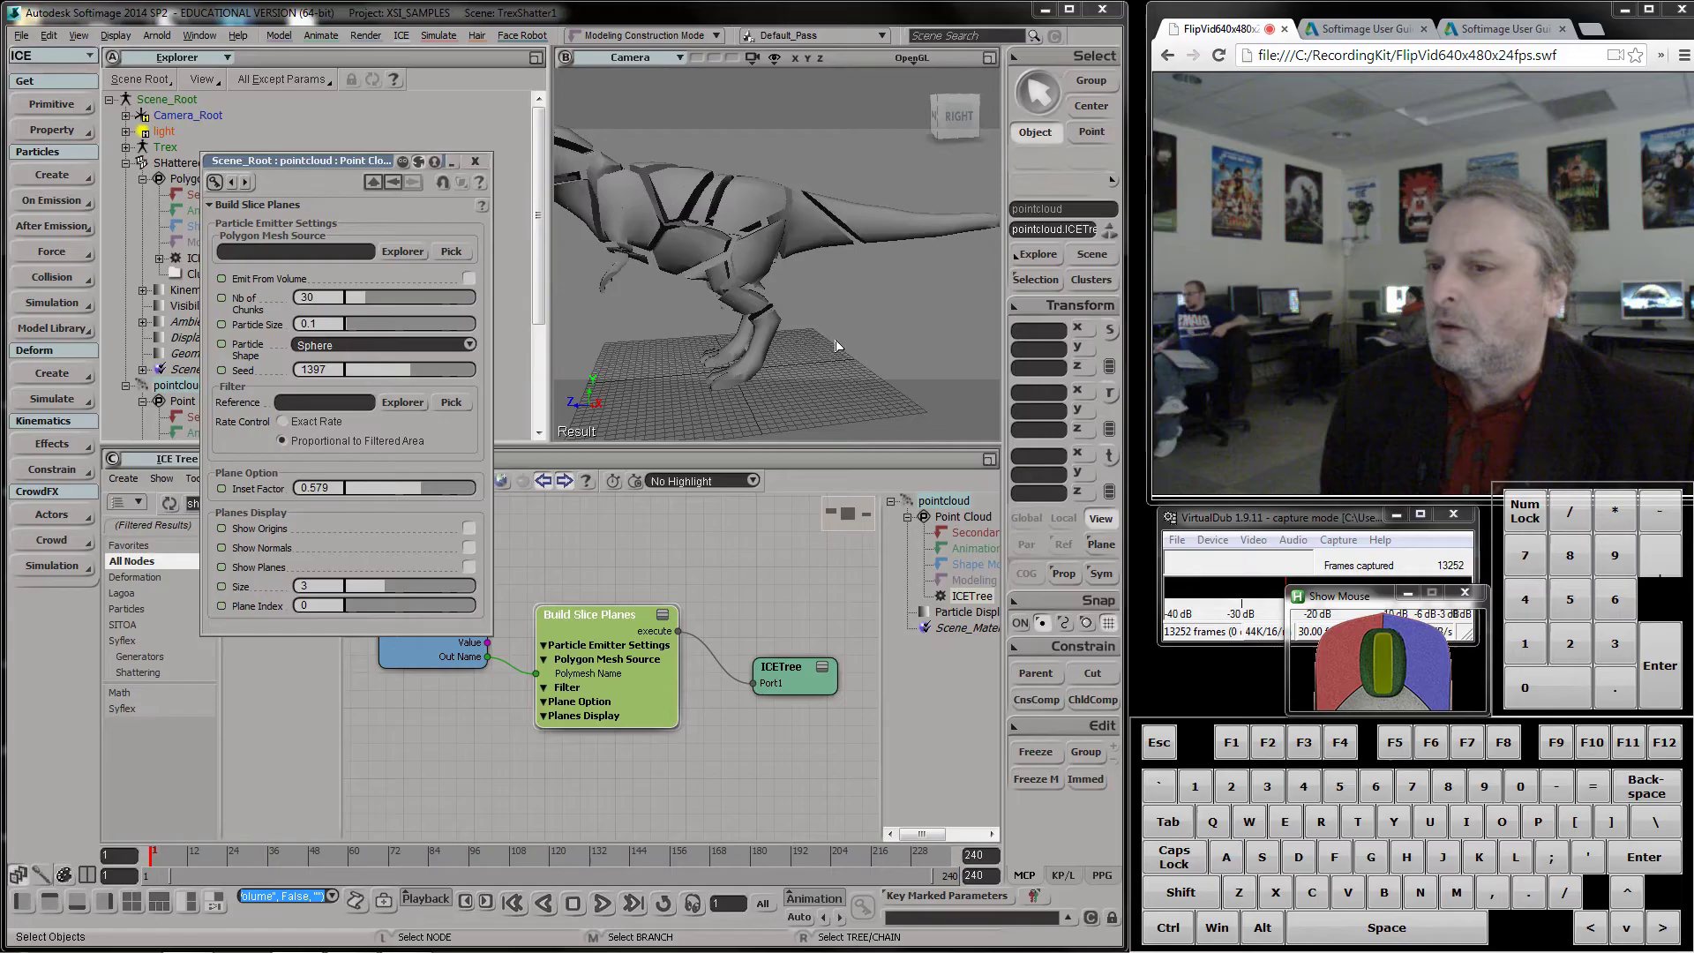
key(s)
drag(794, 326, 889, 279)
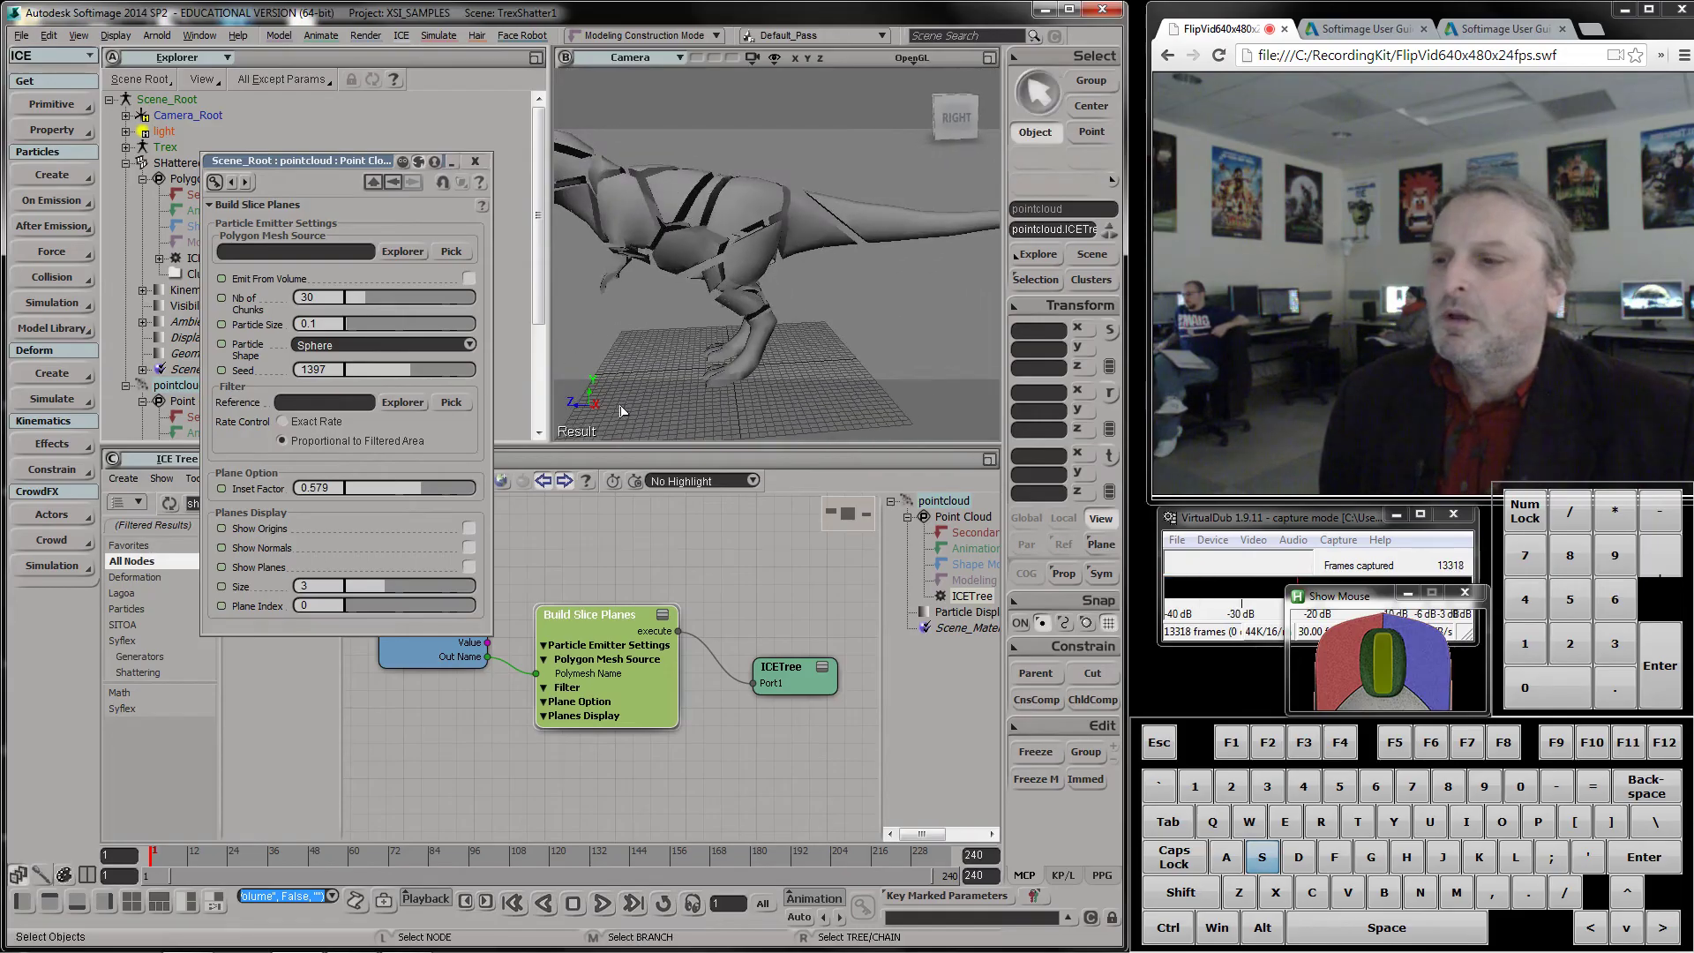
drag(419, 492, 373, 494)
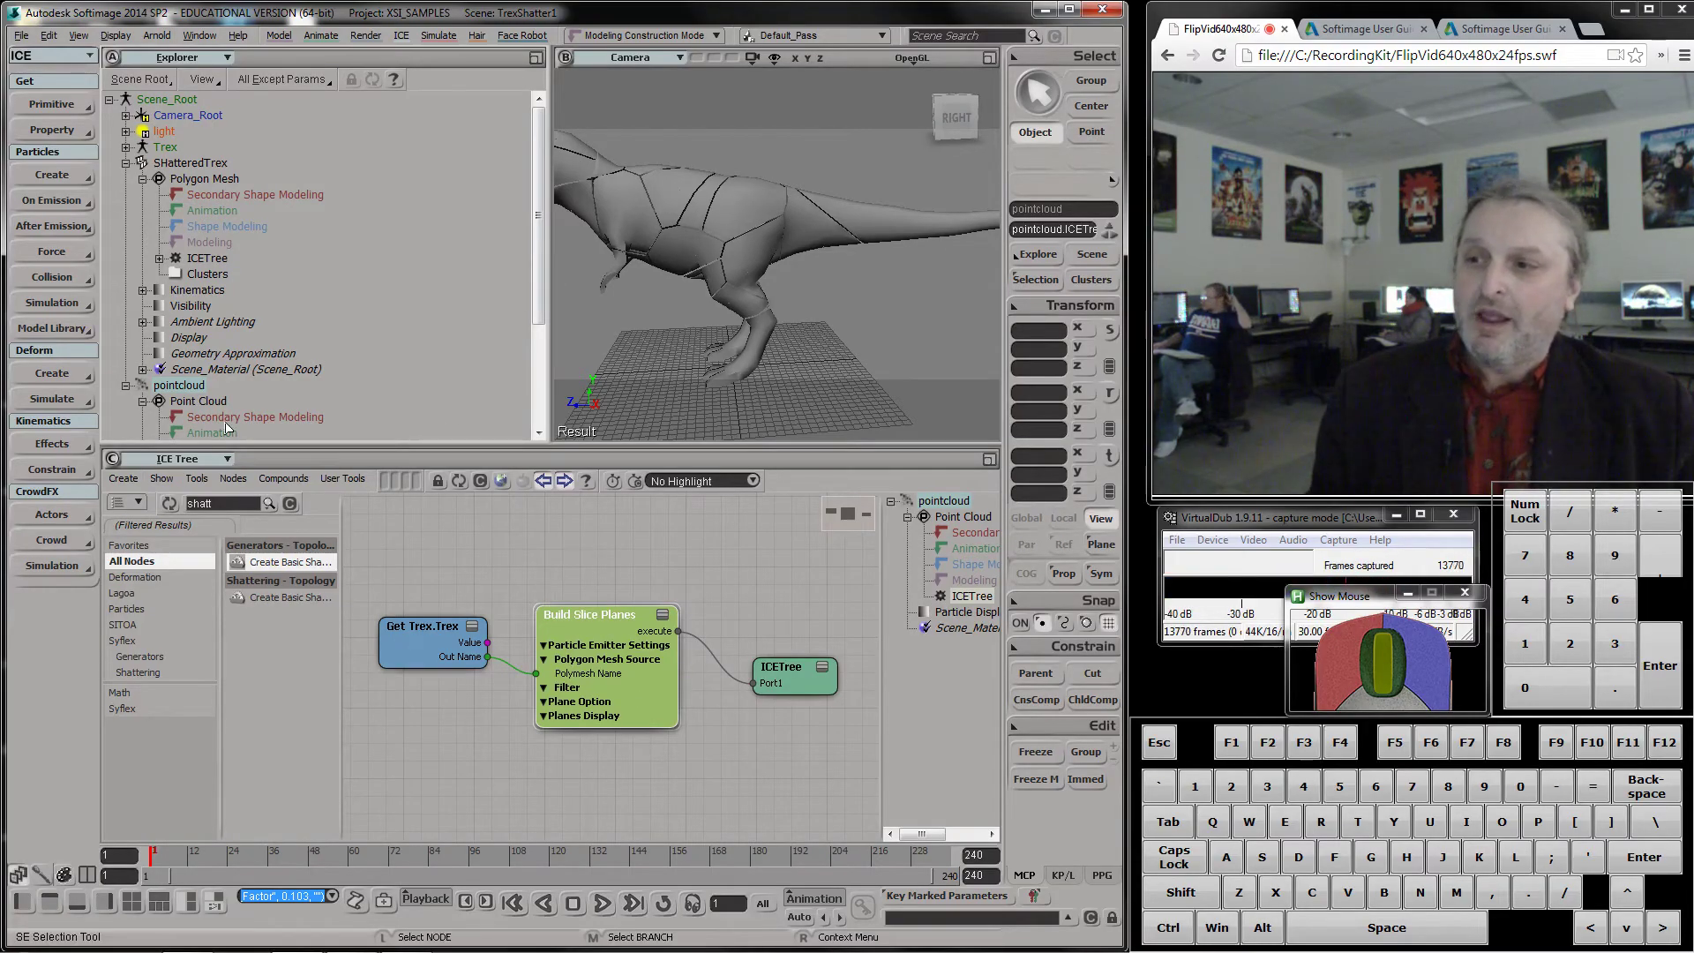
Select SHatteredTrex to show its shatter tree and frame the whole wireframe T-rex
click(191, 165)
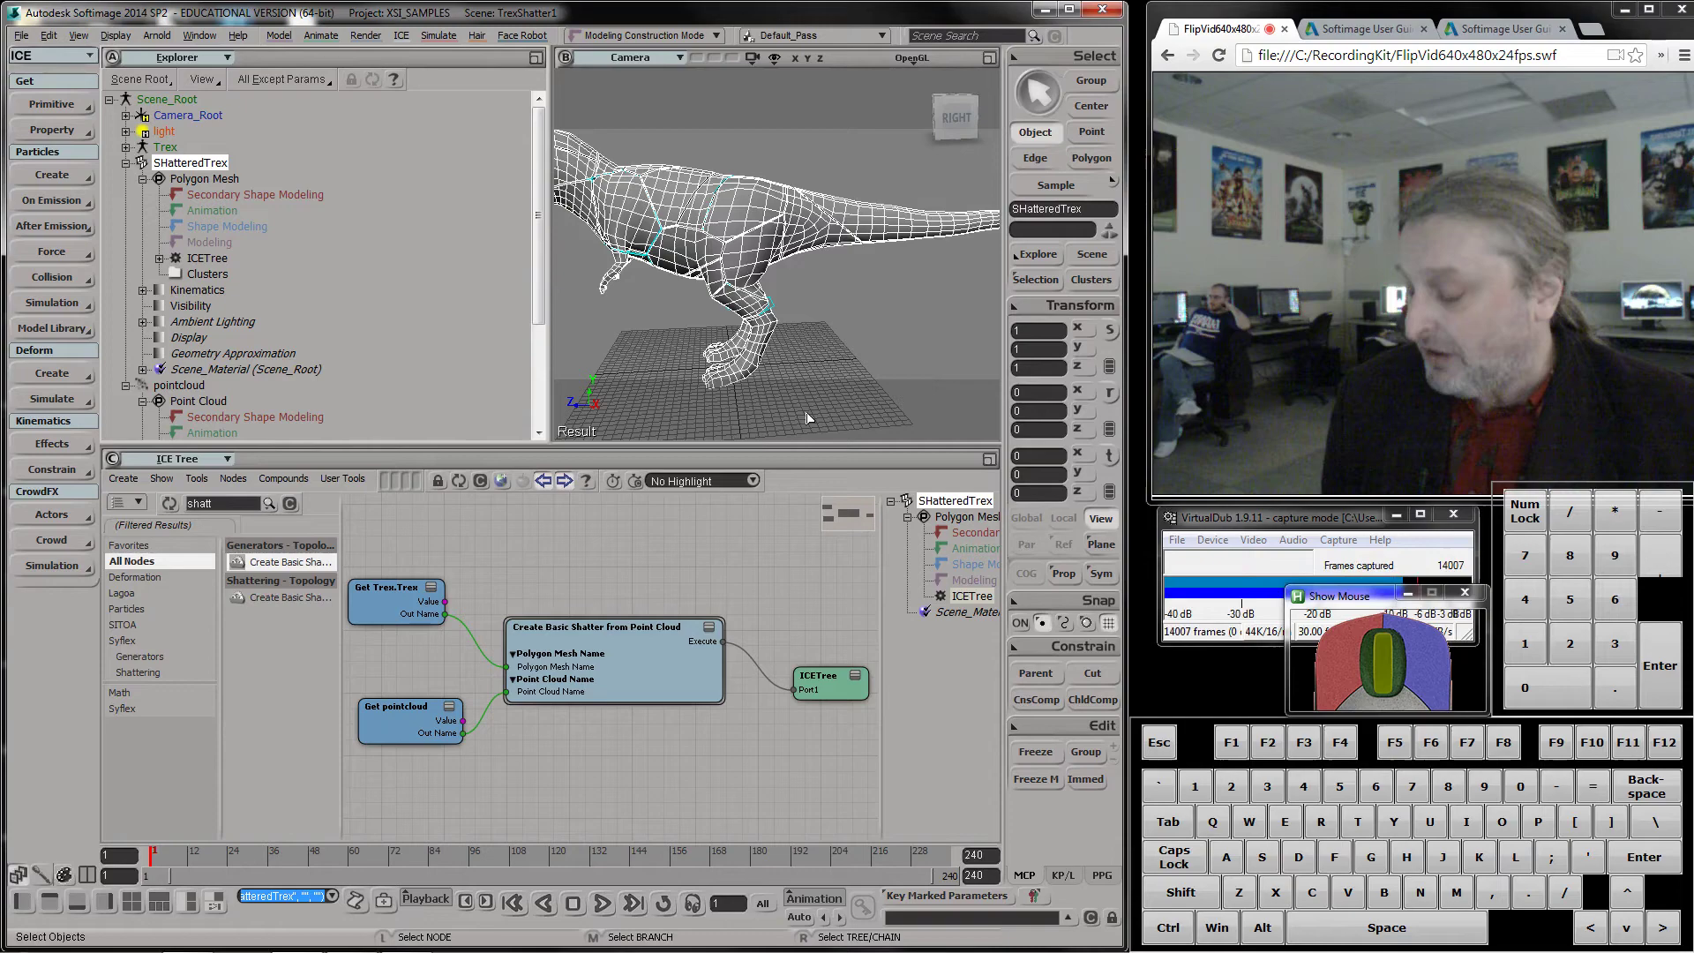
key(s)
drag(801, 261, 762, 266)
middle_click(762, 266)
drag(762, 282, 811, 303)
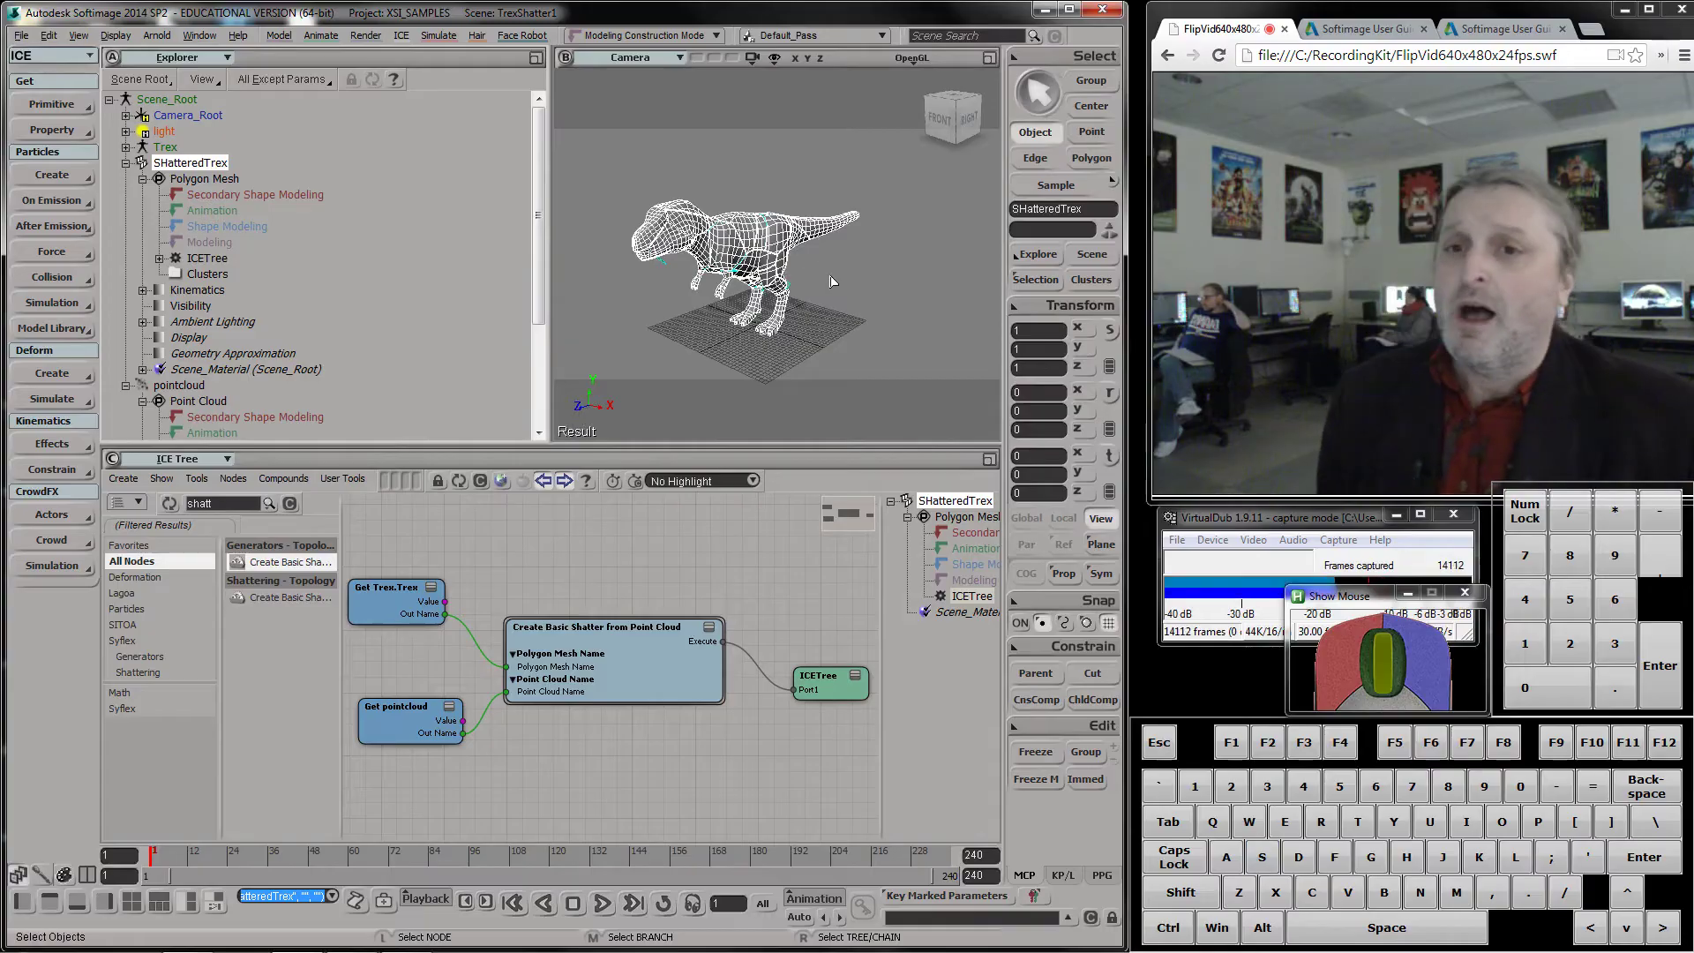
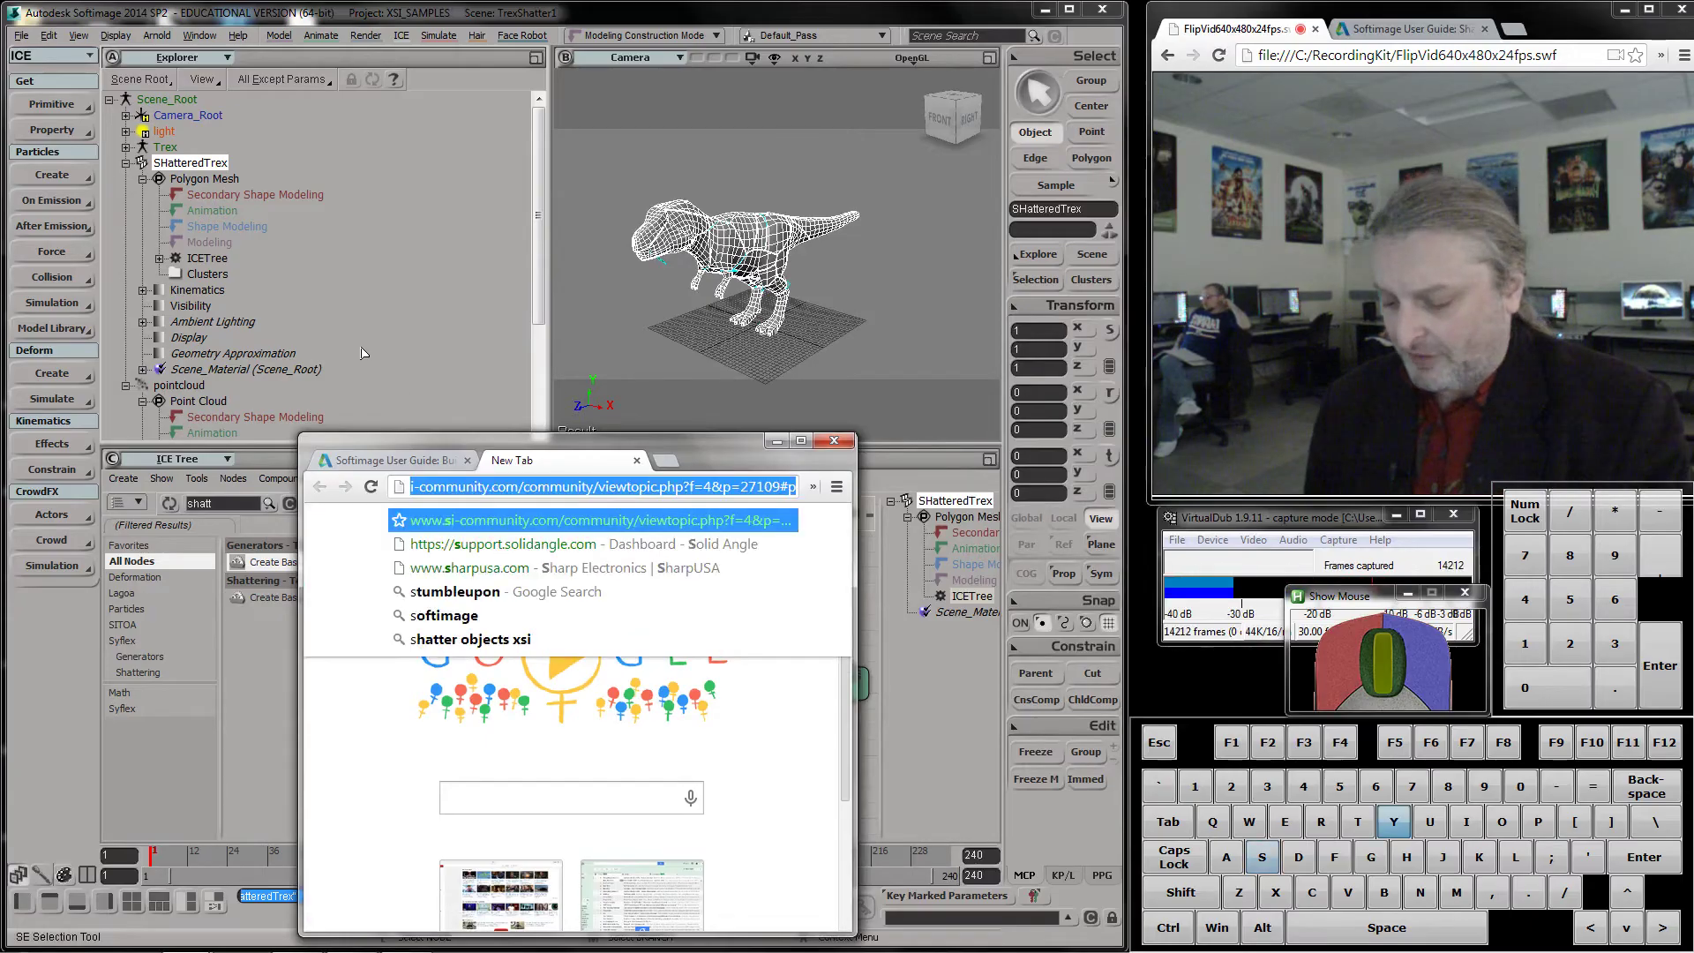
key(Return)
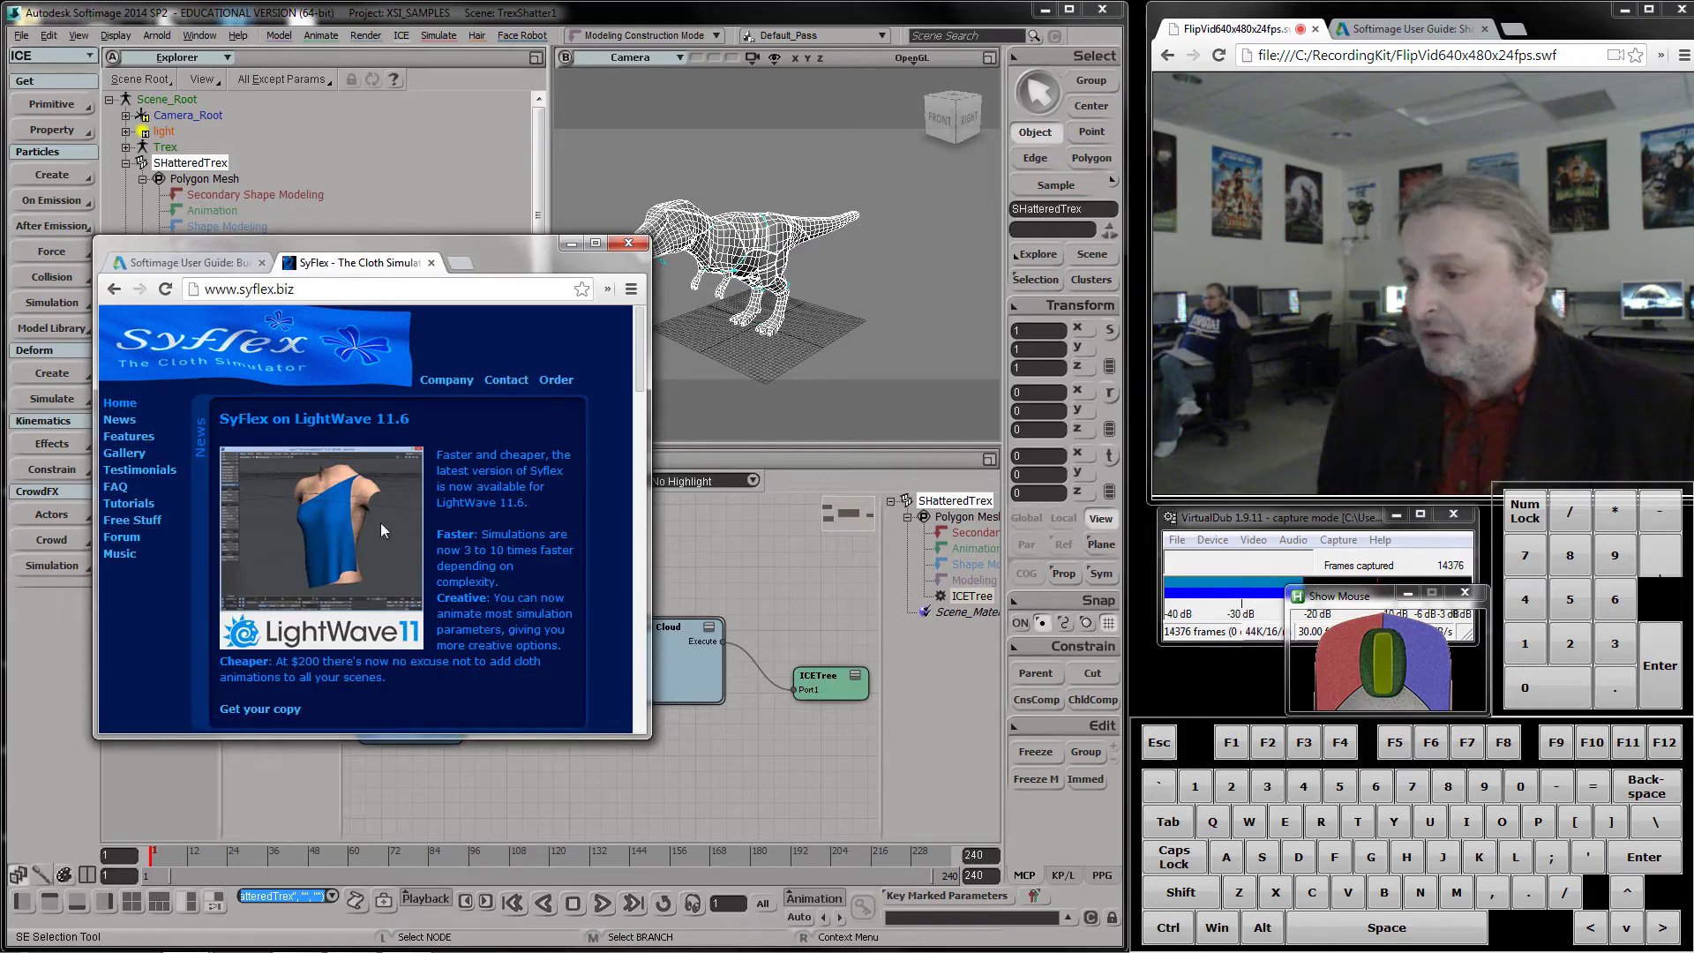
drag(642, 361, 600, 569)
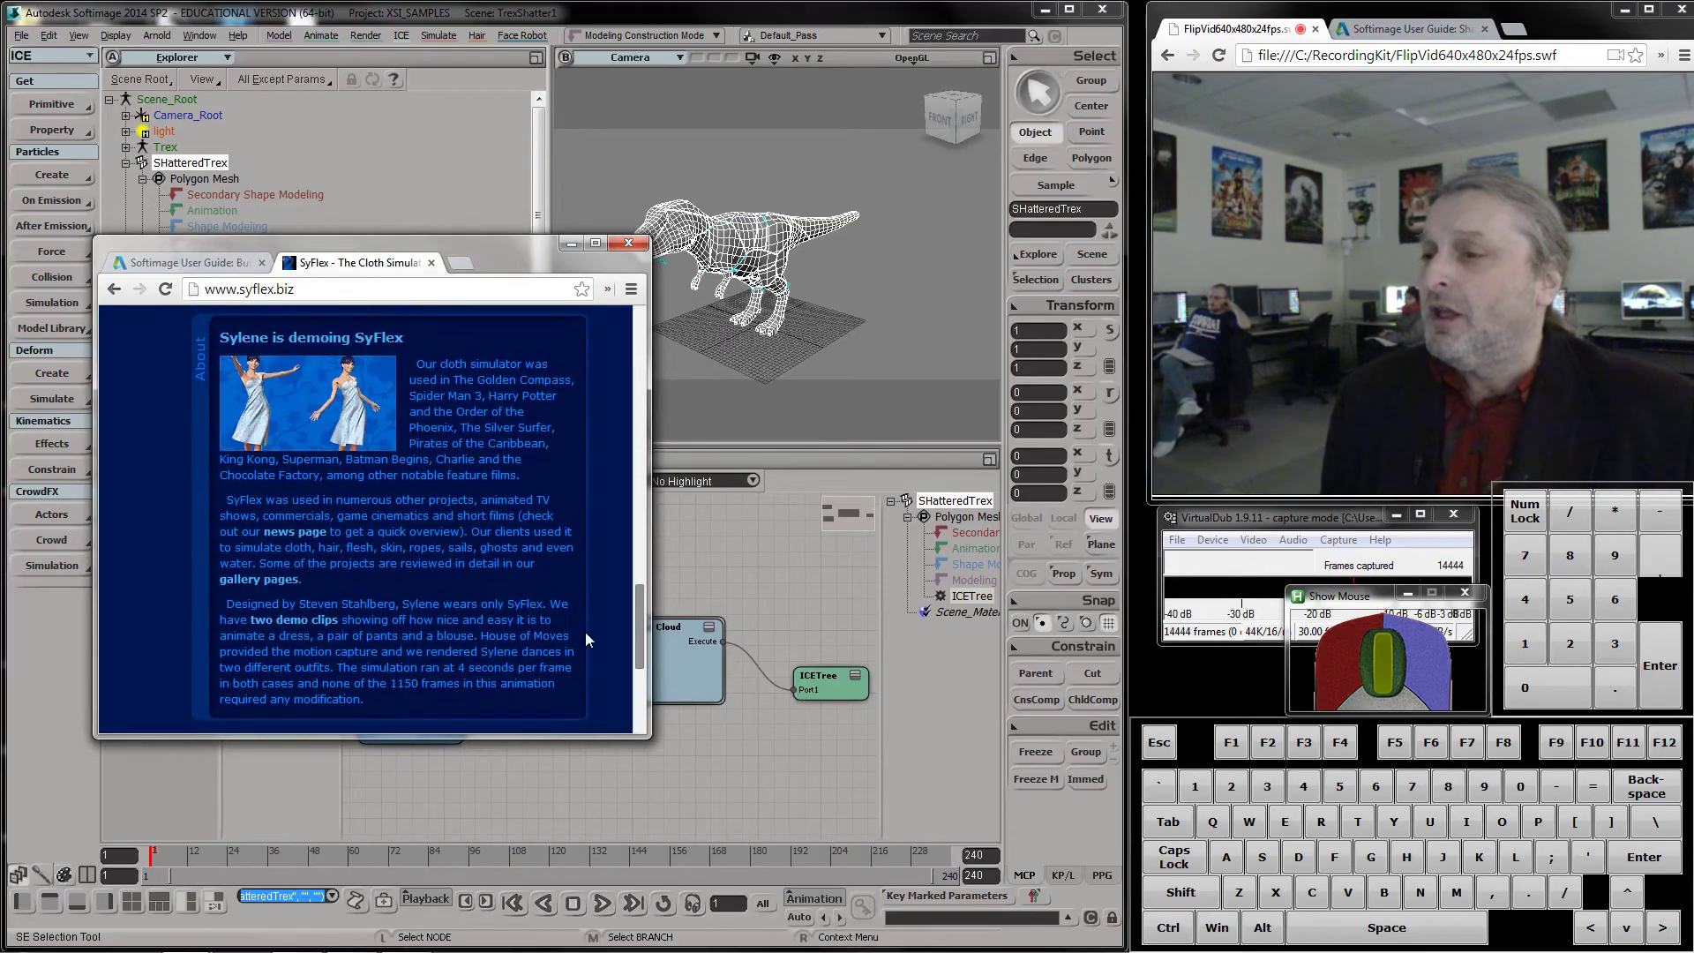
click(587, 706)
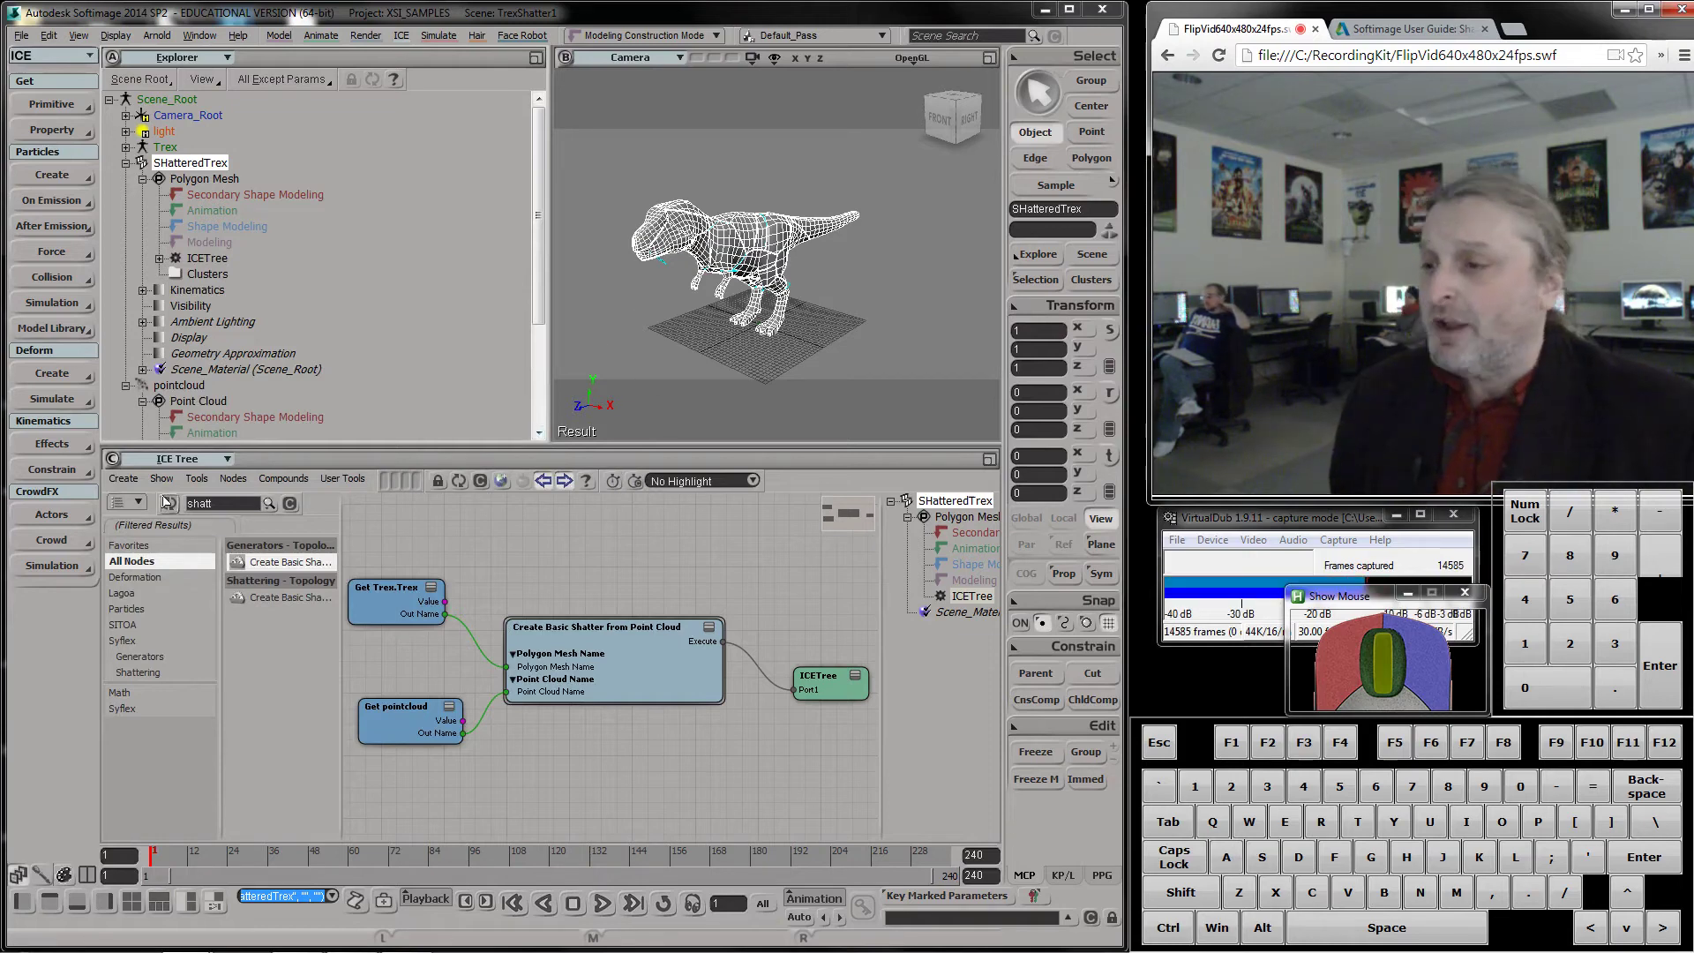
Erase the shatter search text, reselect SHatteredTrex and turn the view to see the Trex side-on
click(229, 505)
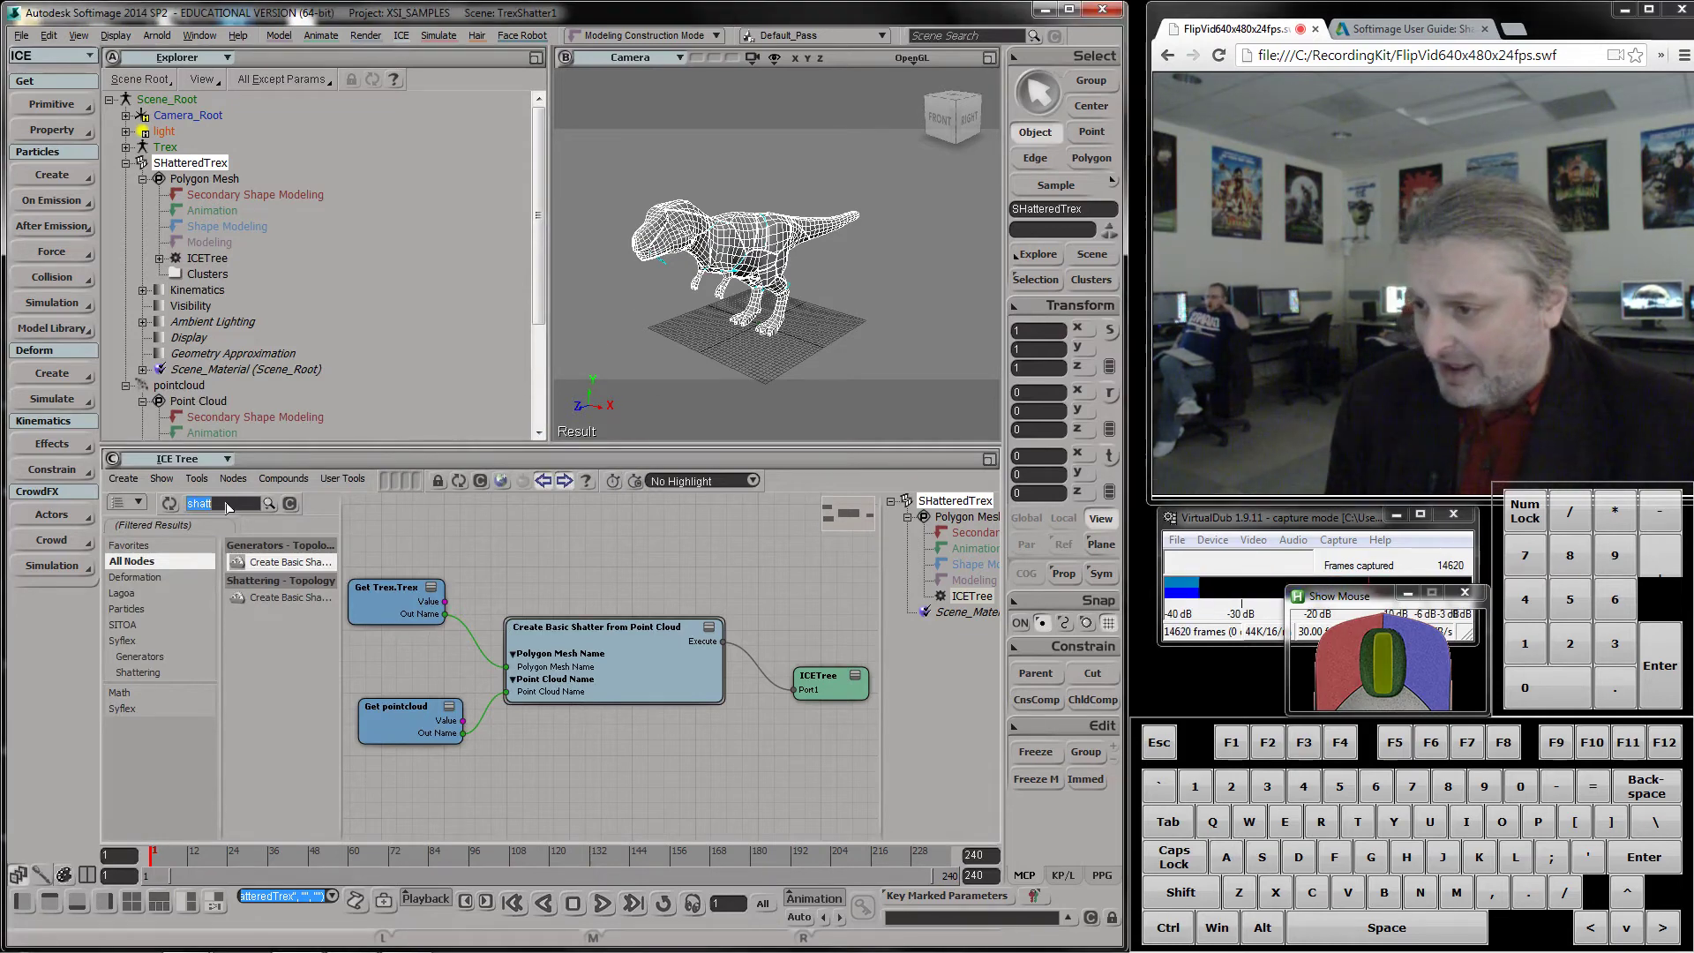
key(BackSpace)
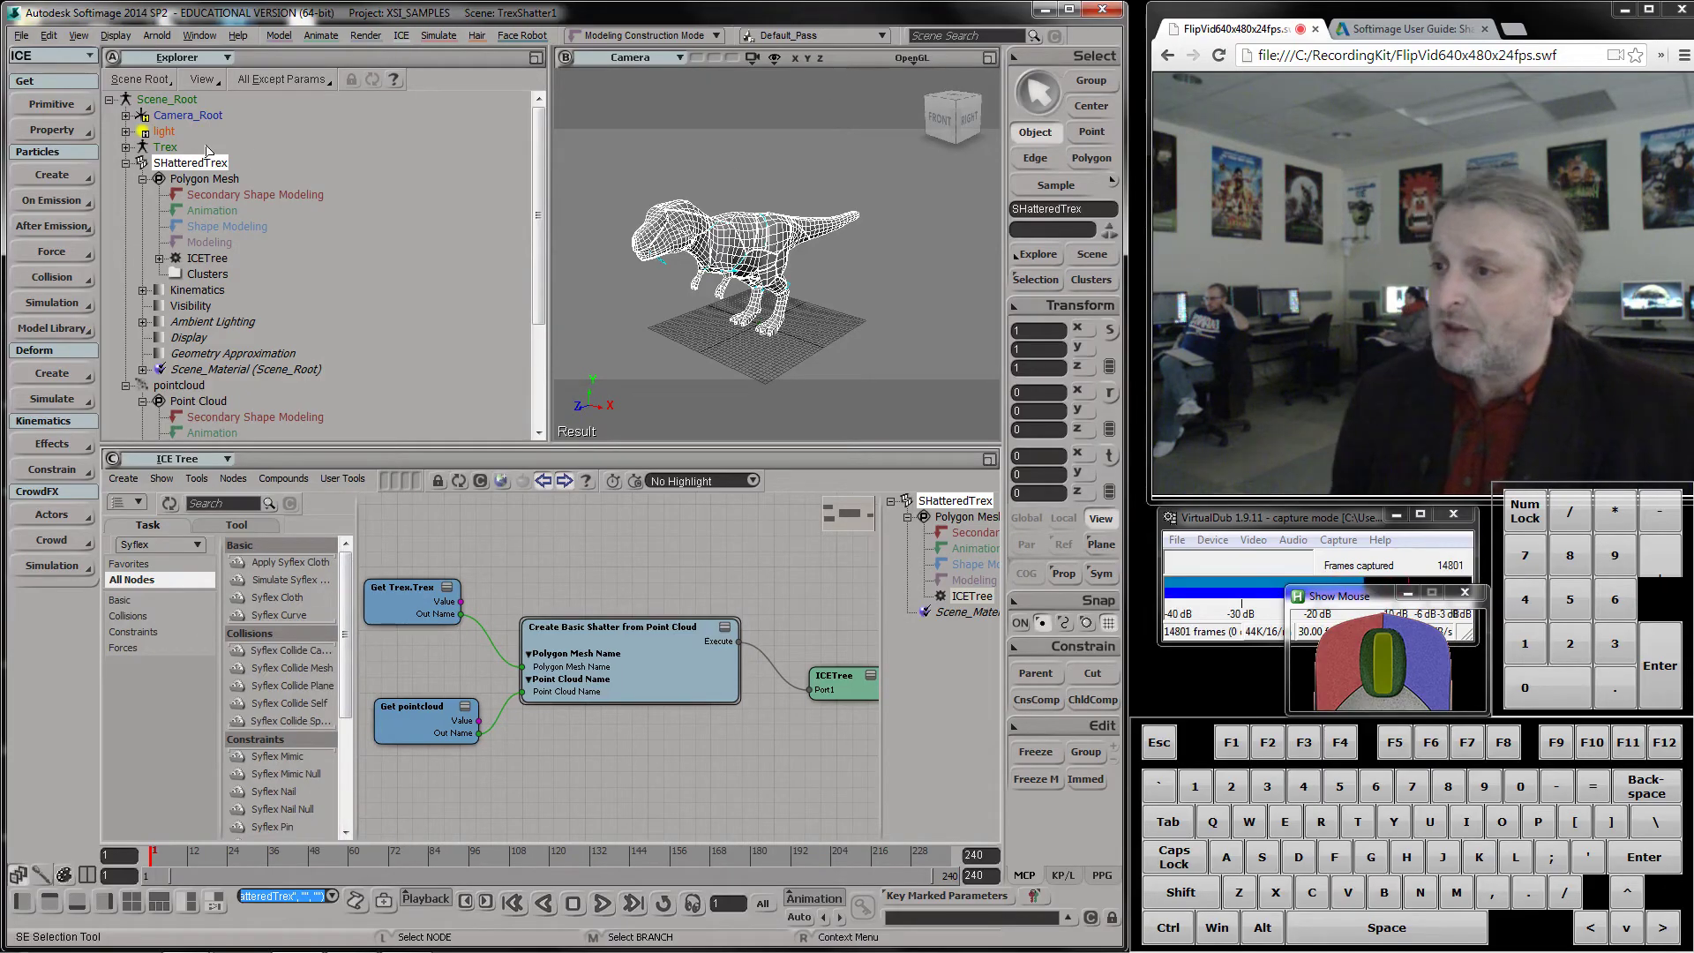
click(189, 165)
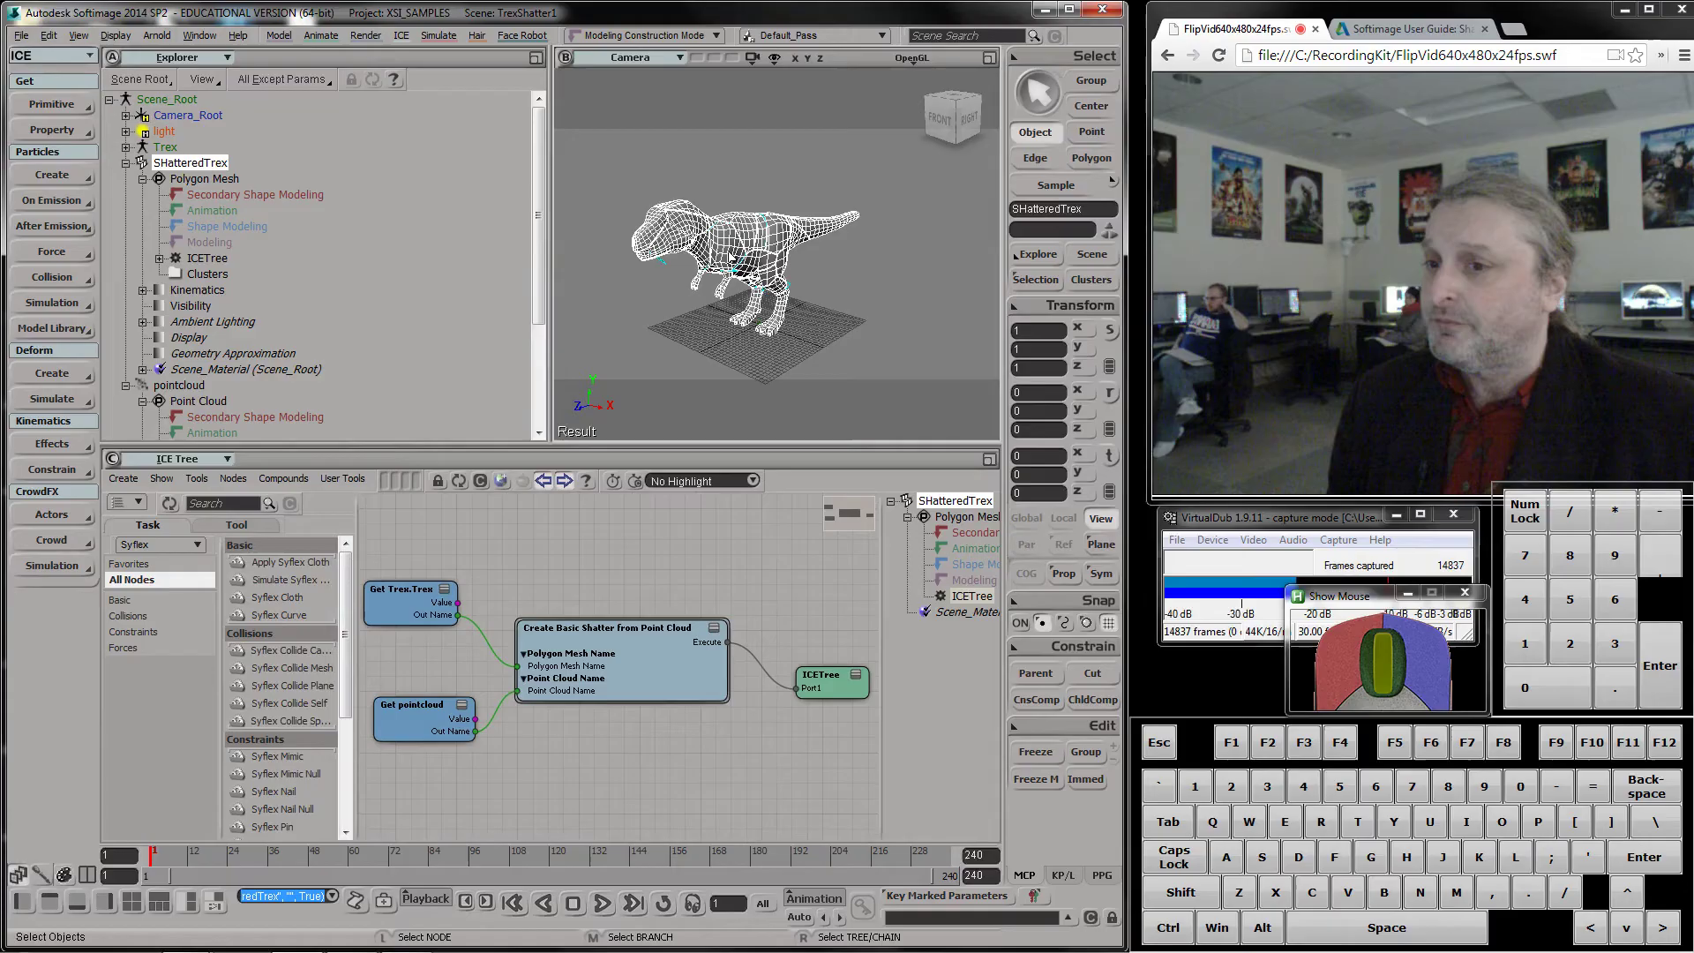
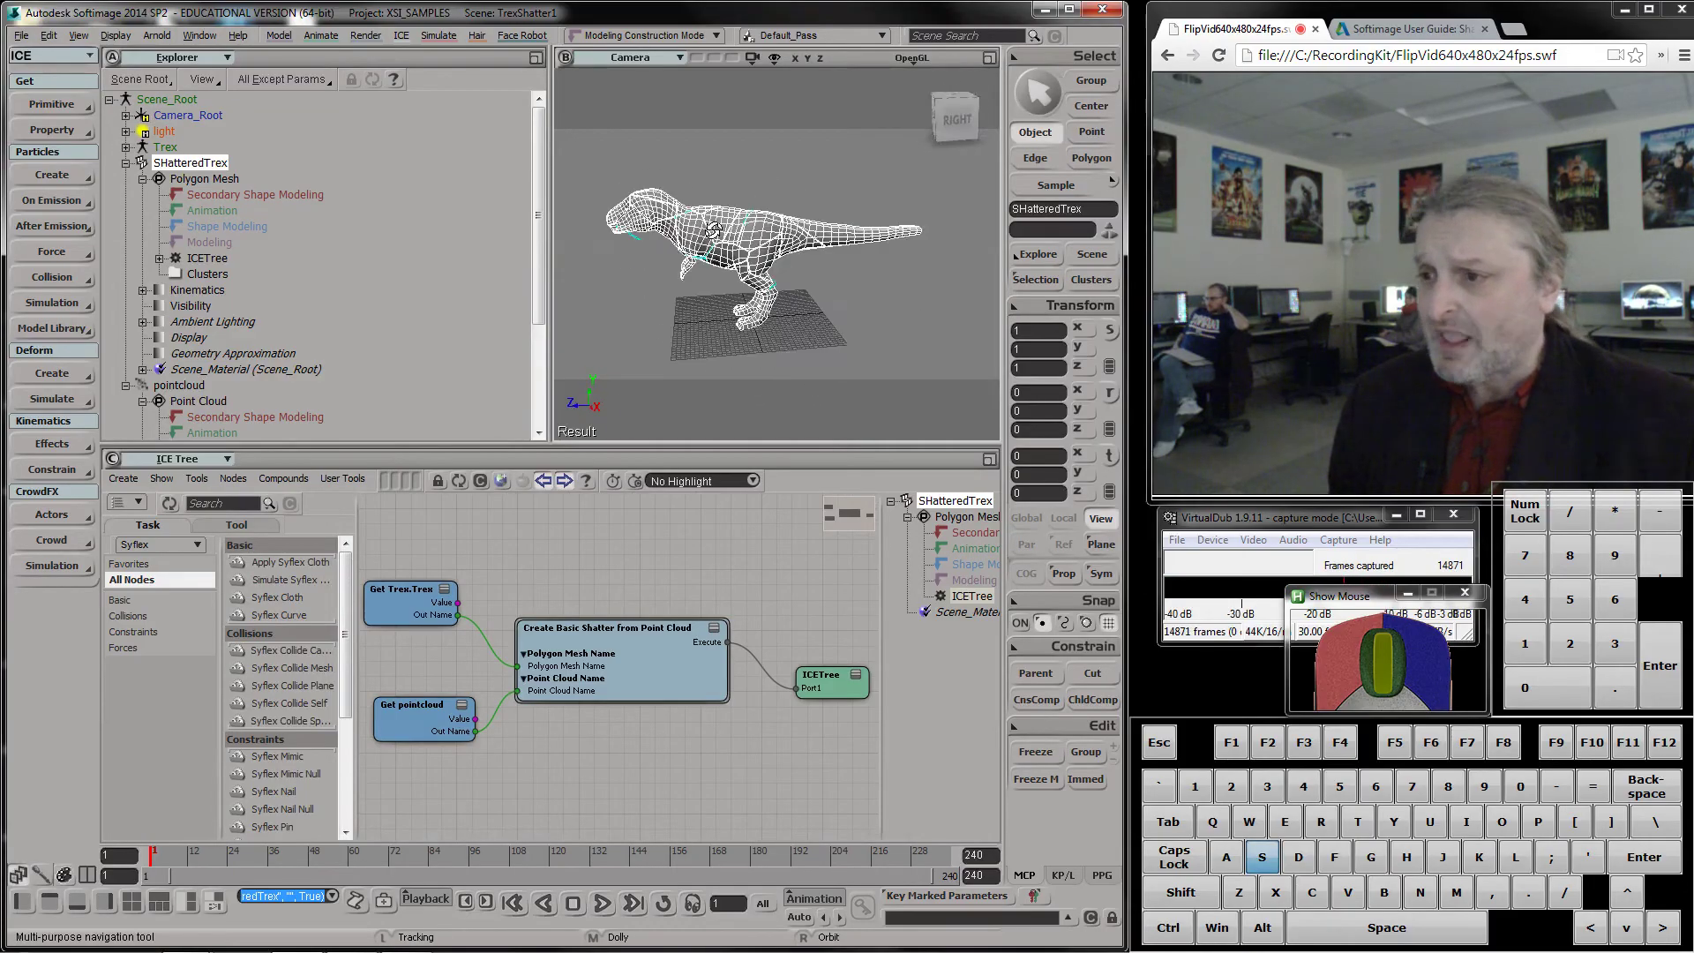
drag(830, 236, 494, 409)
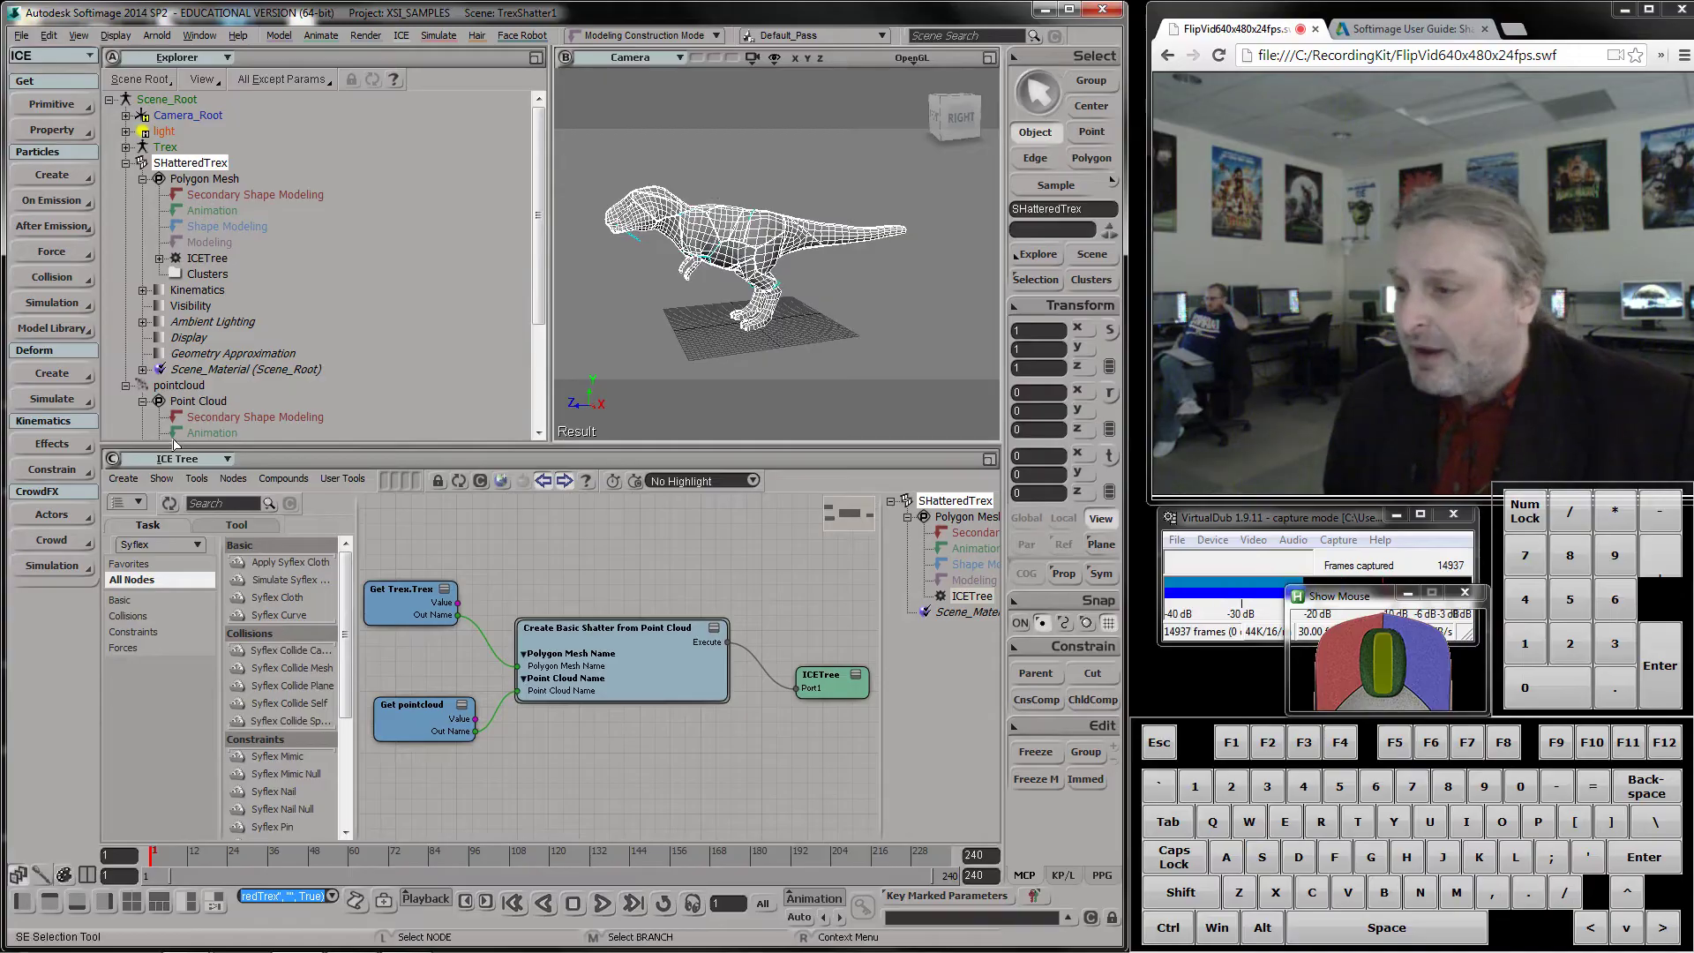
Create a Simulated ICE Tree (ICETree1) on SHatteredTrex from the Create menu
click(132, 484)
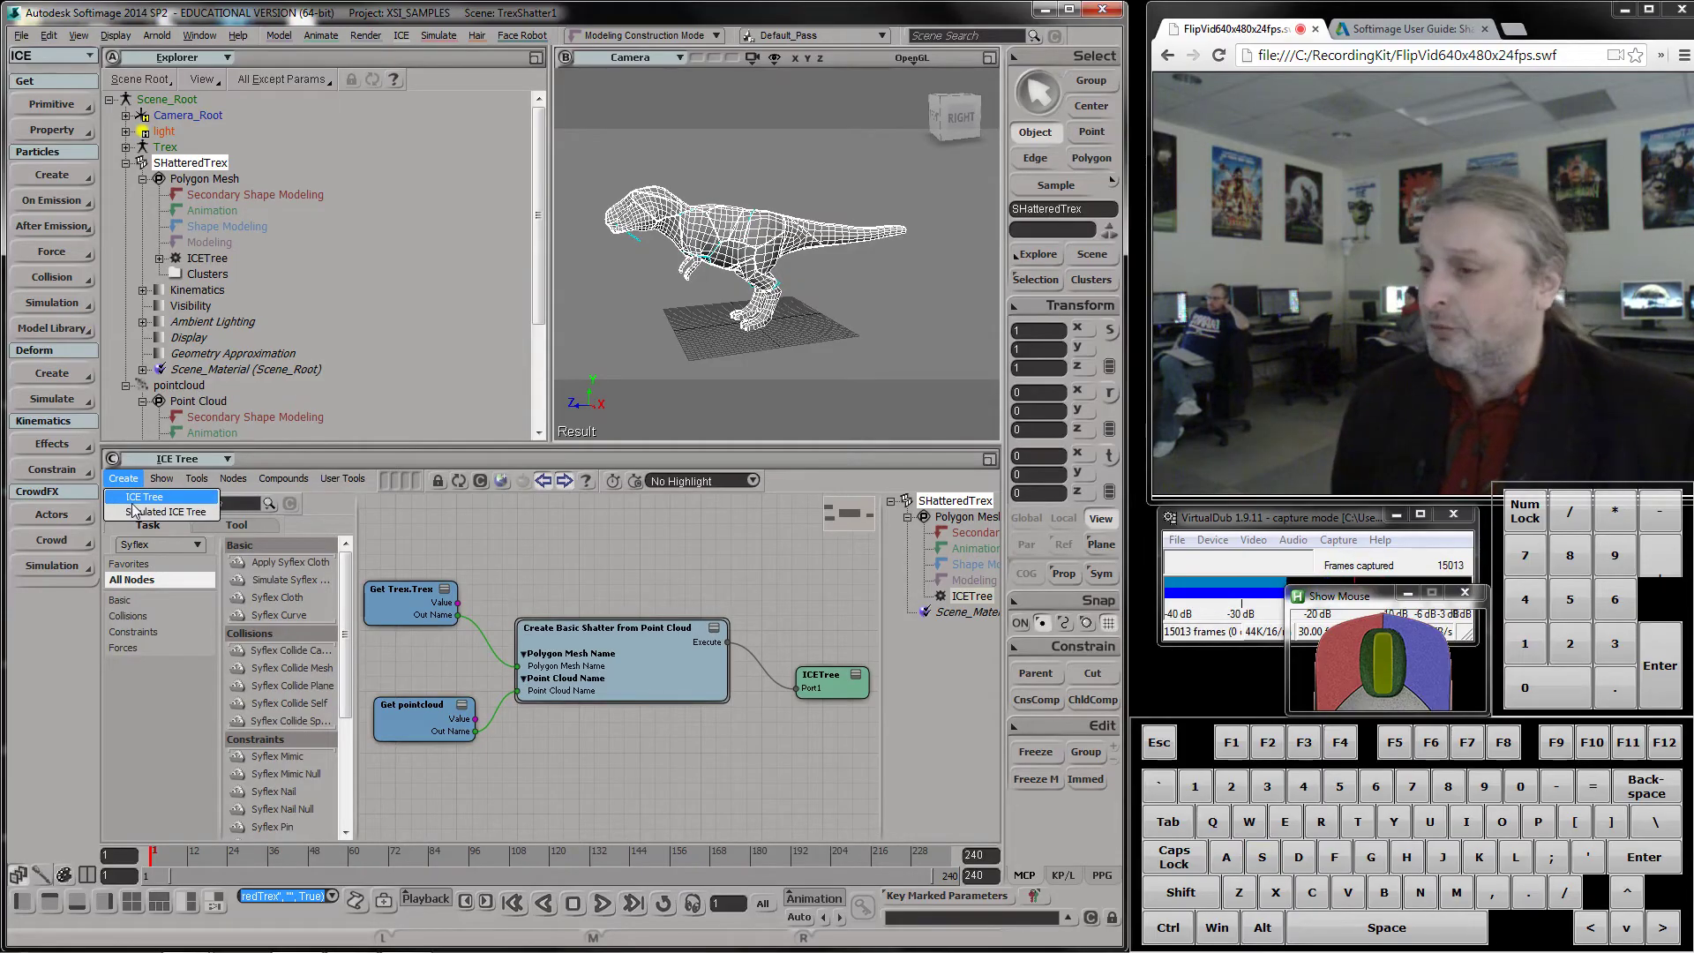
click(145, 517)
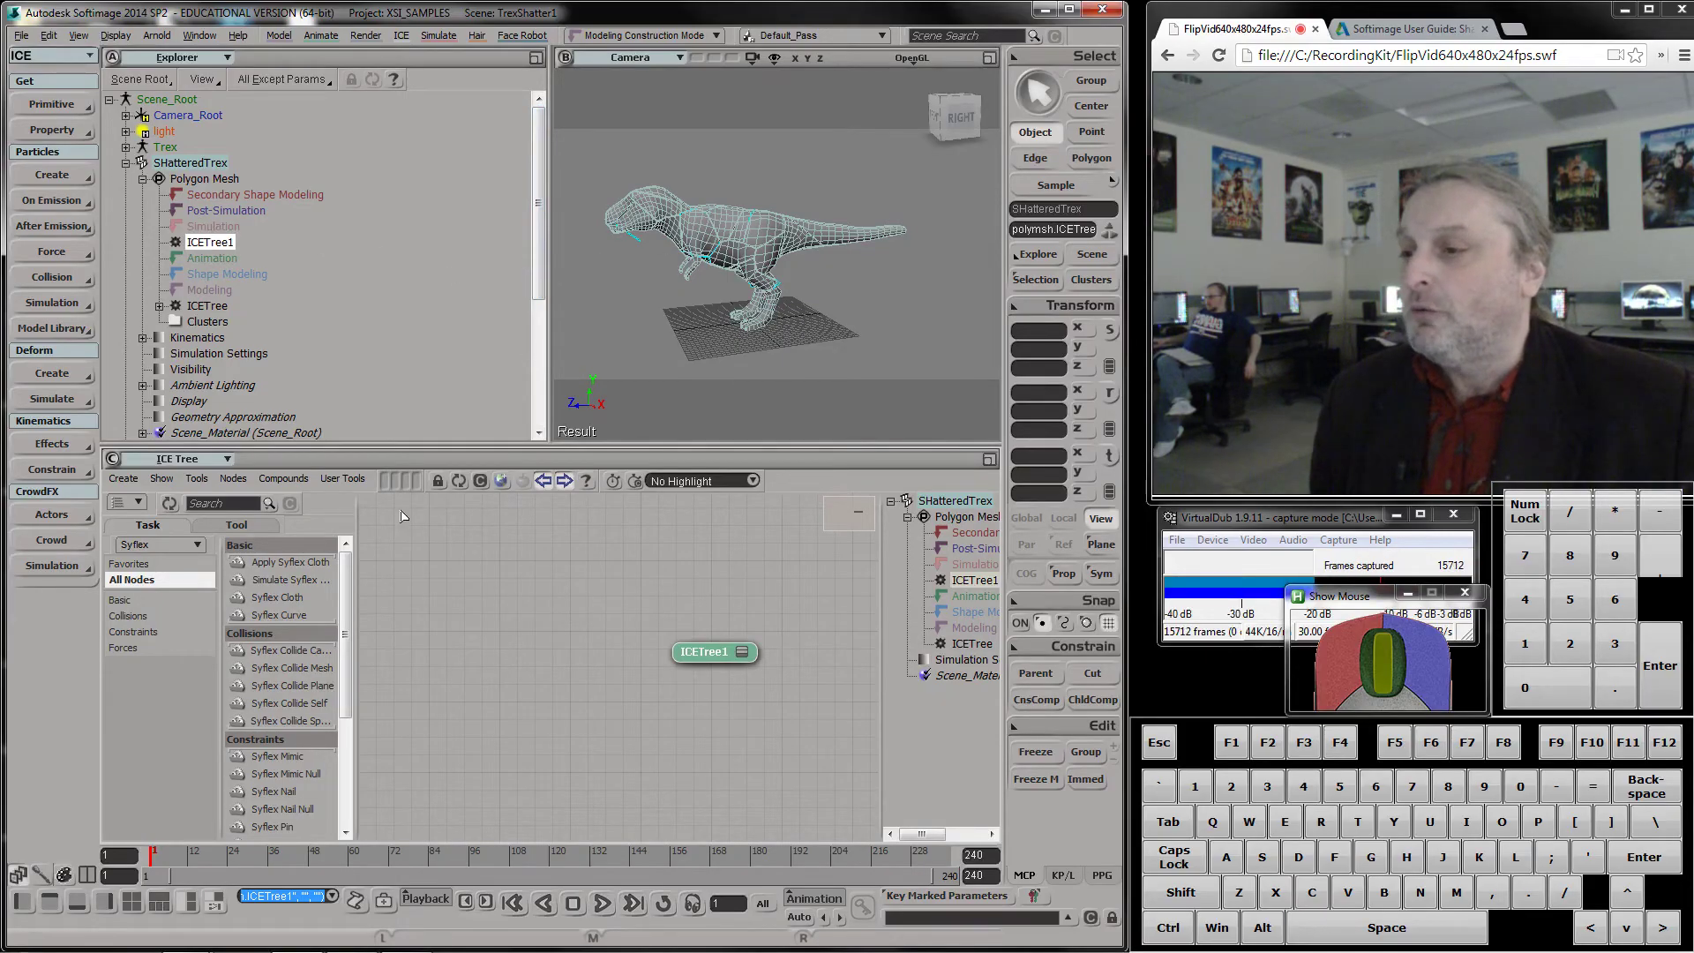
key(space)
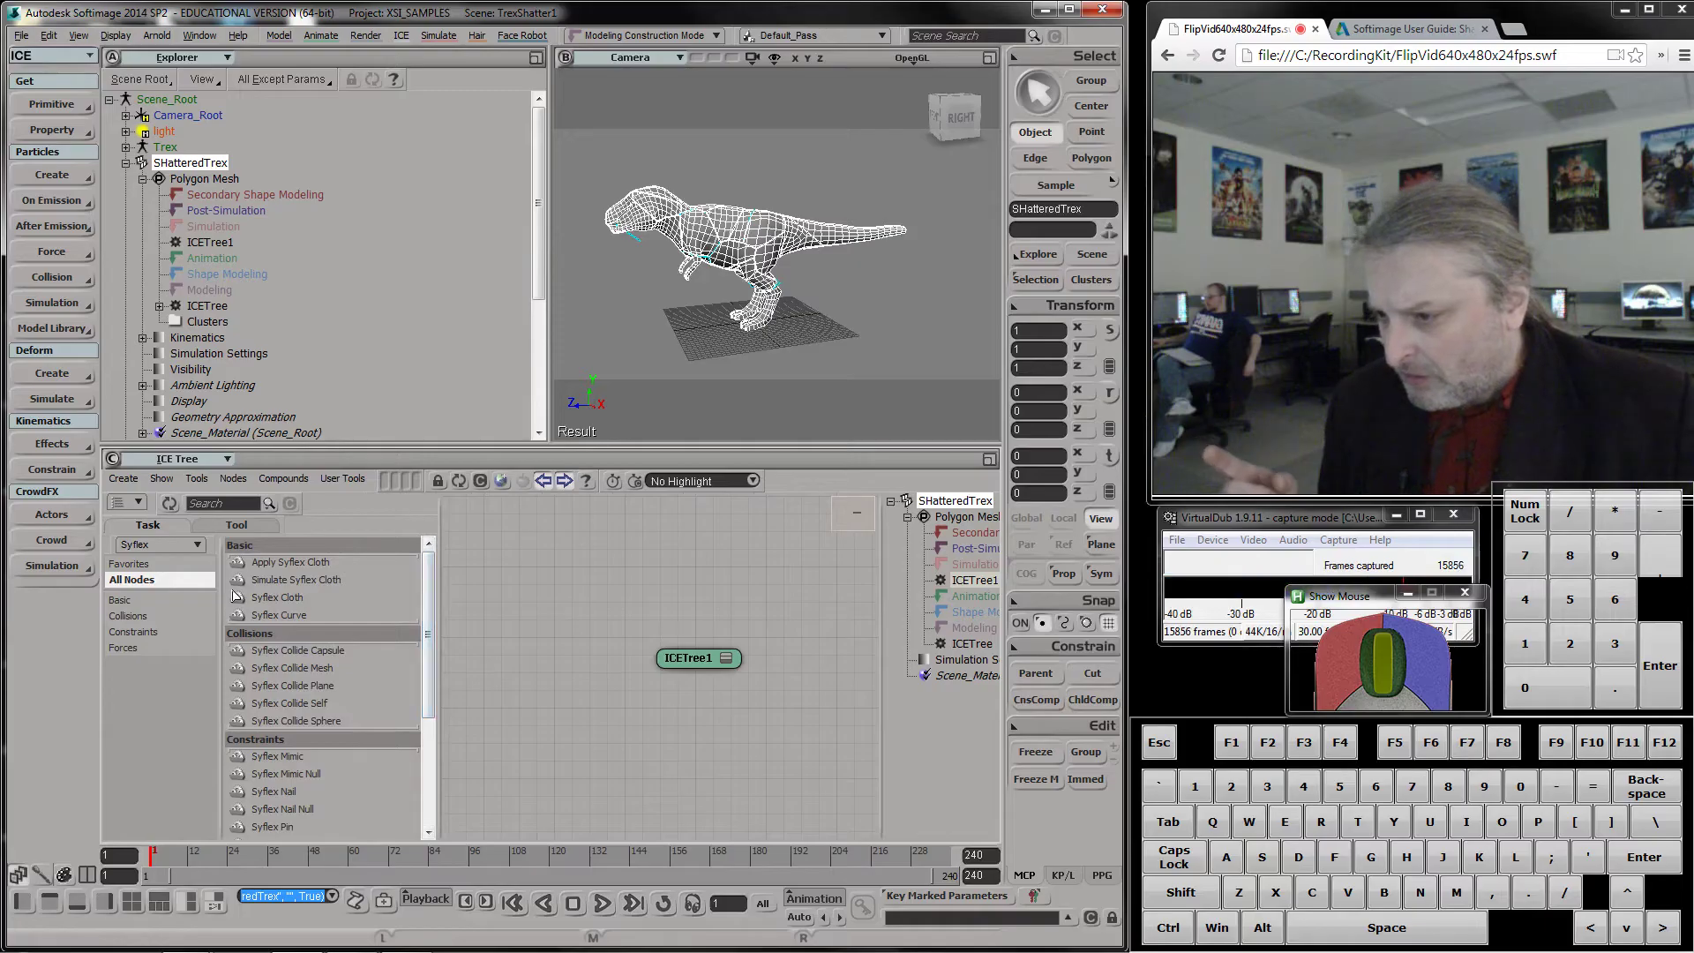
Wire Syflex Cloth into ICETree1 Port1, review its mass 100 / gravity -0.1 settings, and scrub a test then rewind
click(244, 598)
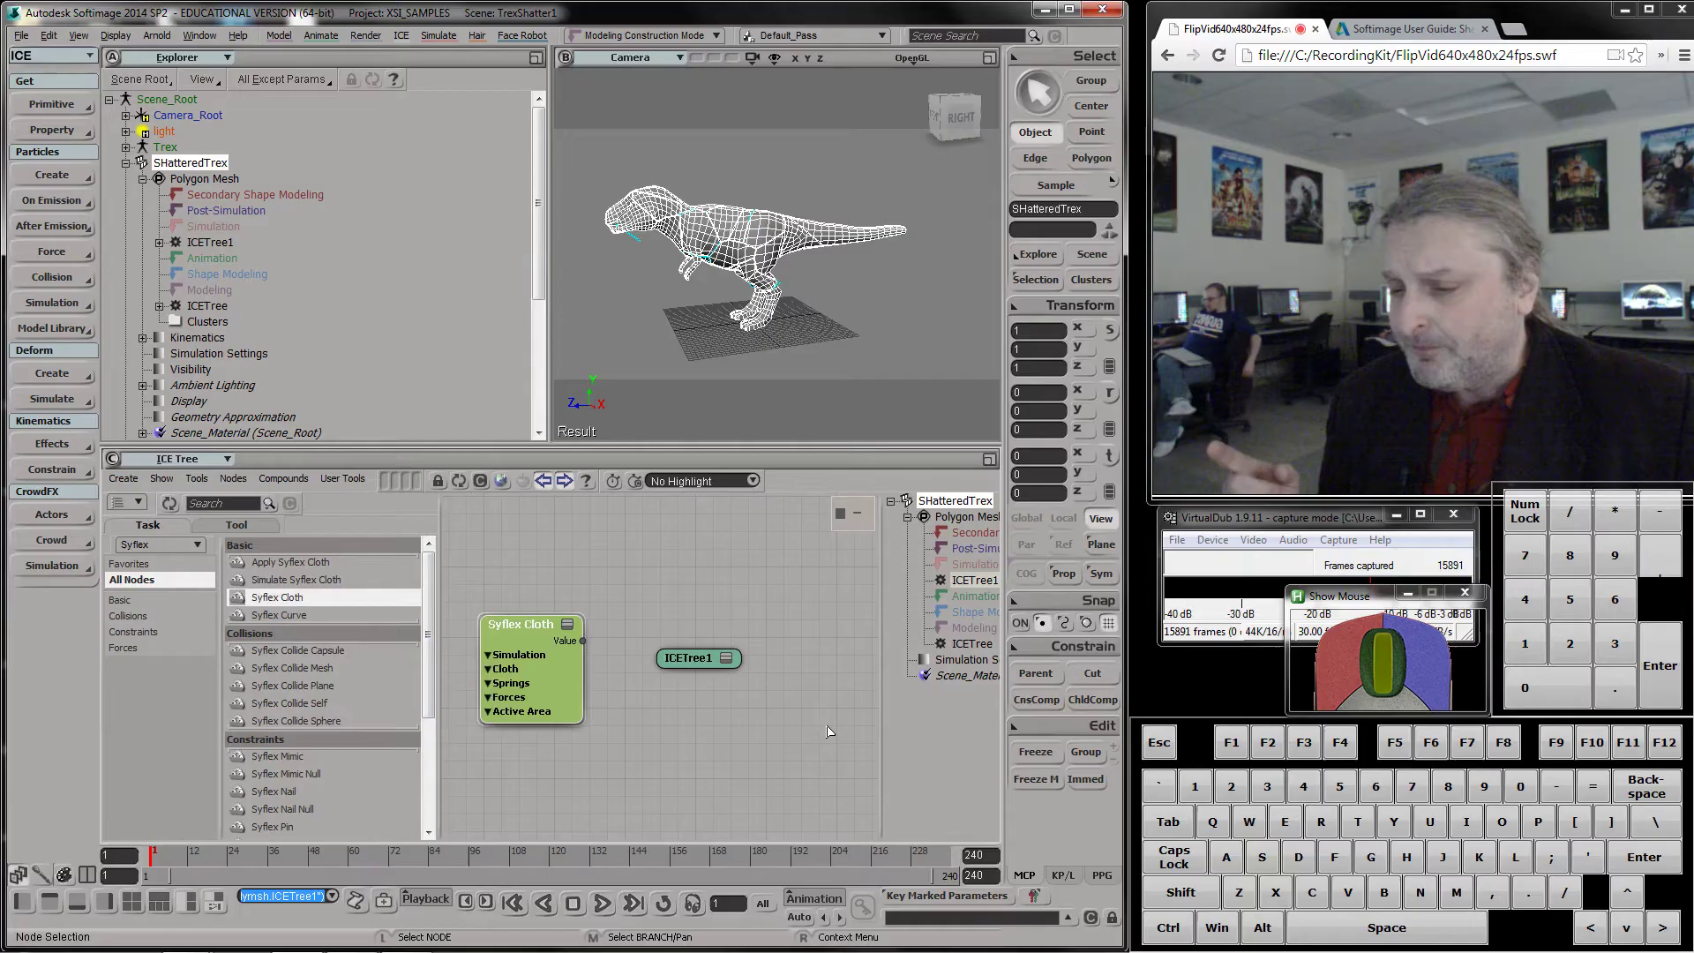
drag(695, 665, 594, 678)
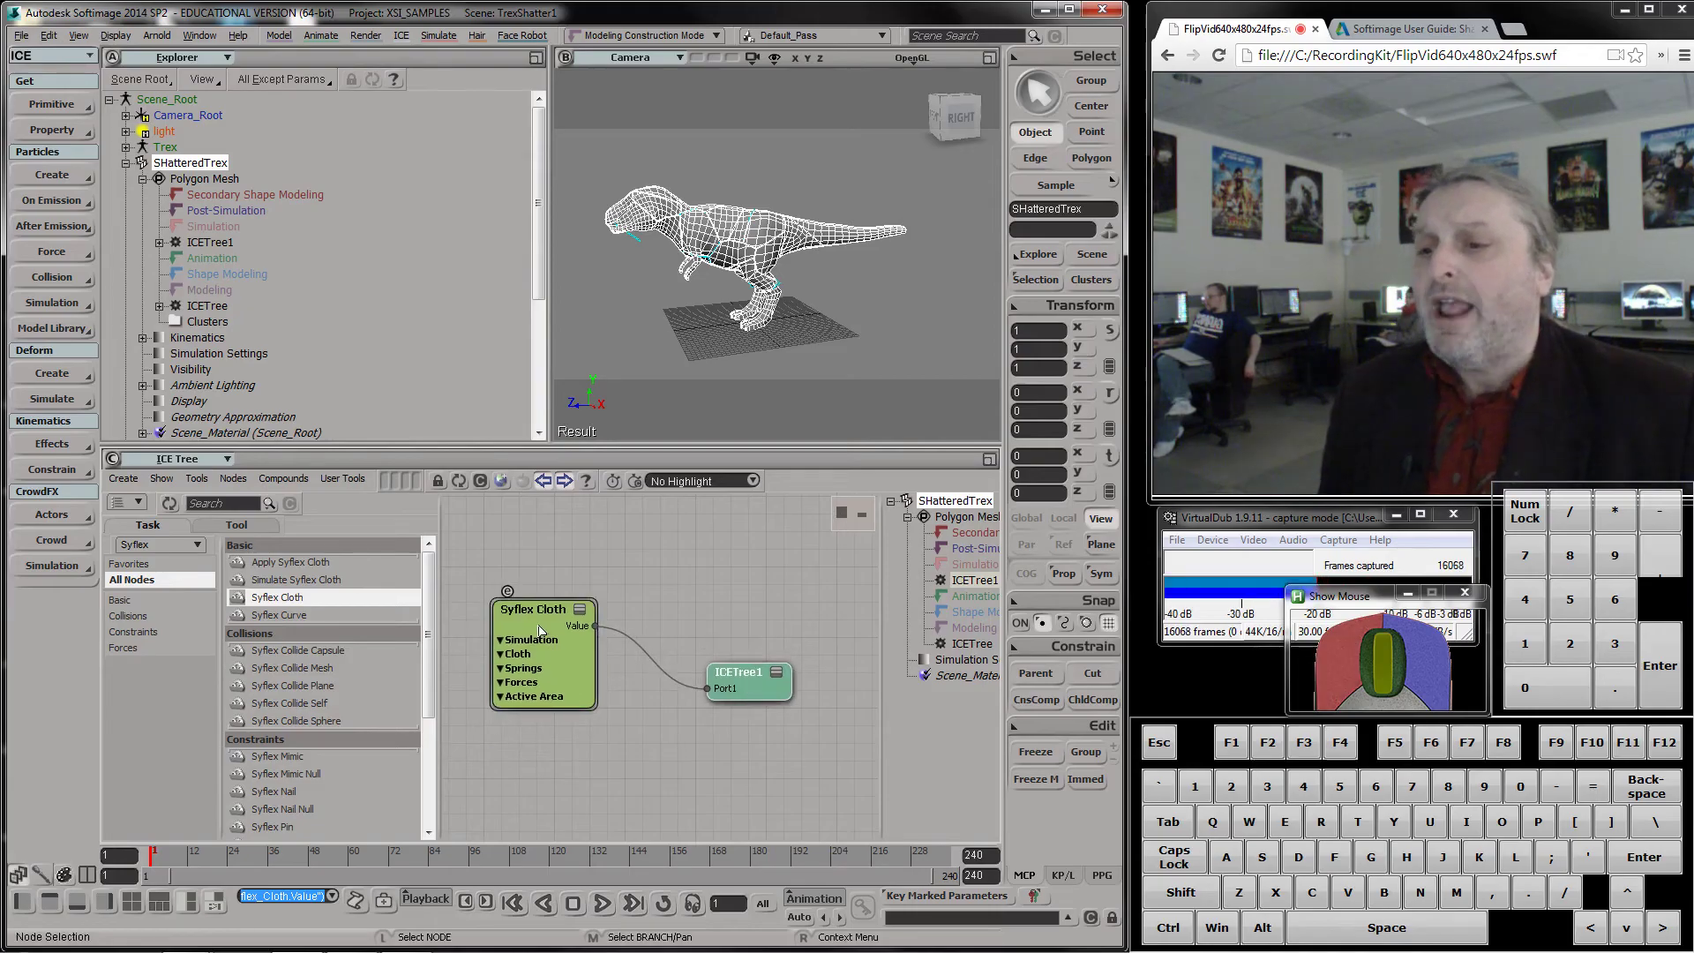
click(555, 628)
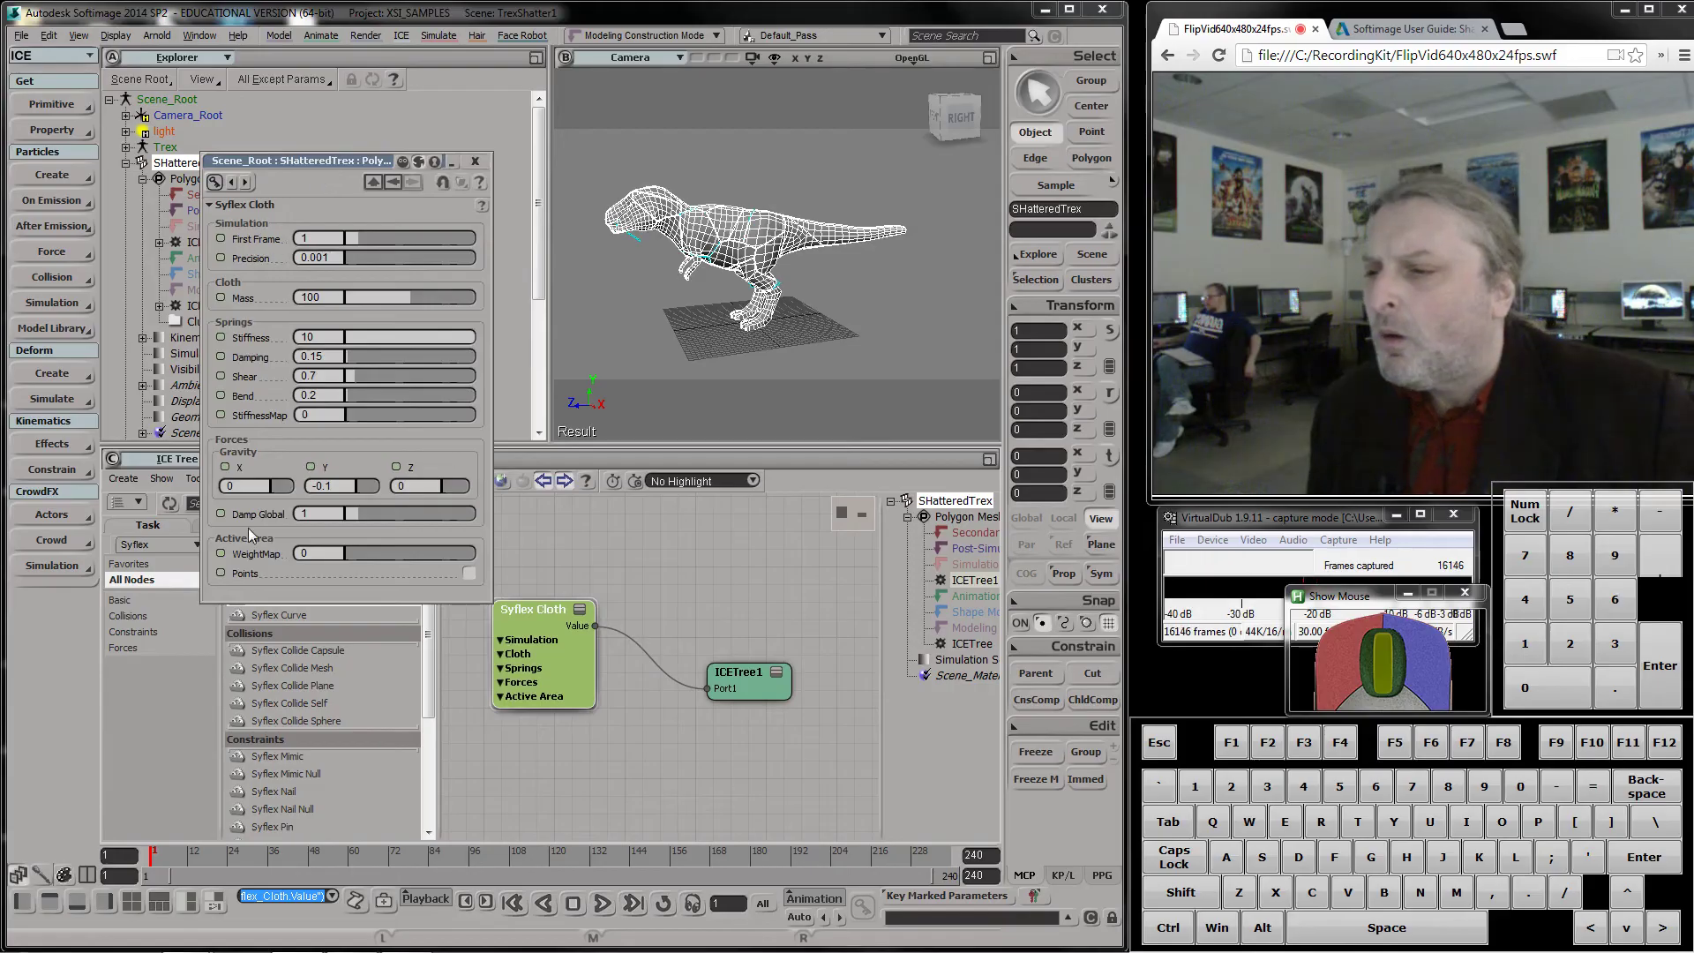
click(479, 168)
drag(811, 647, 792, 673)
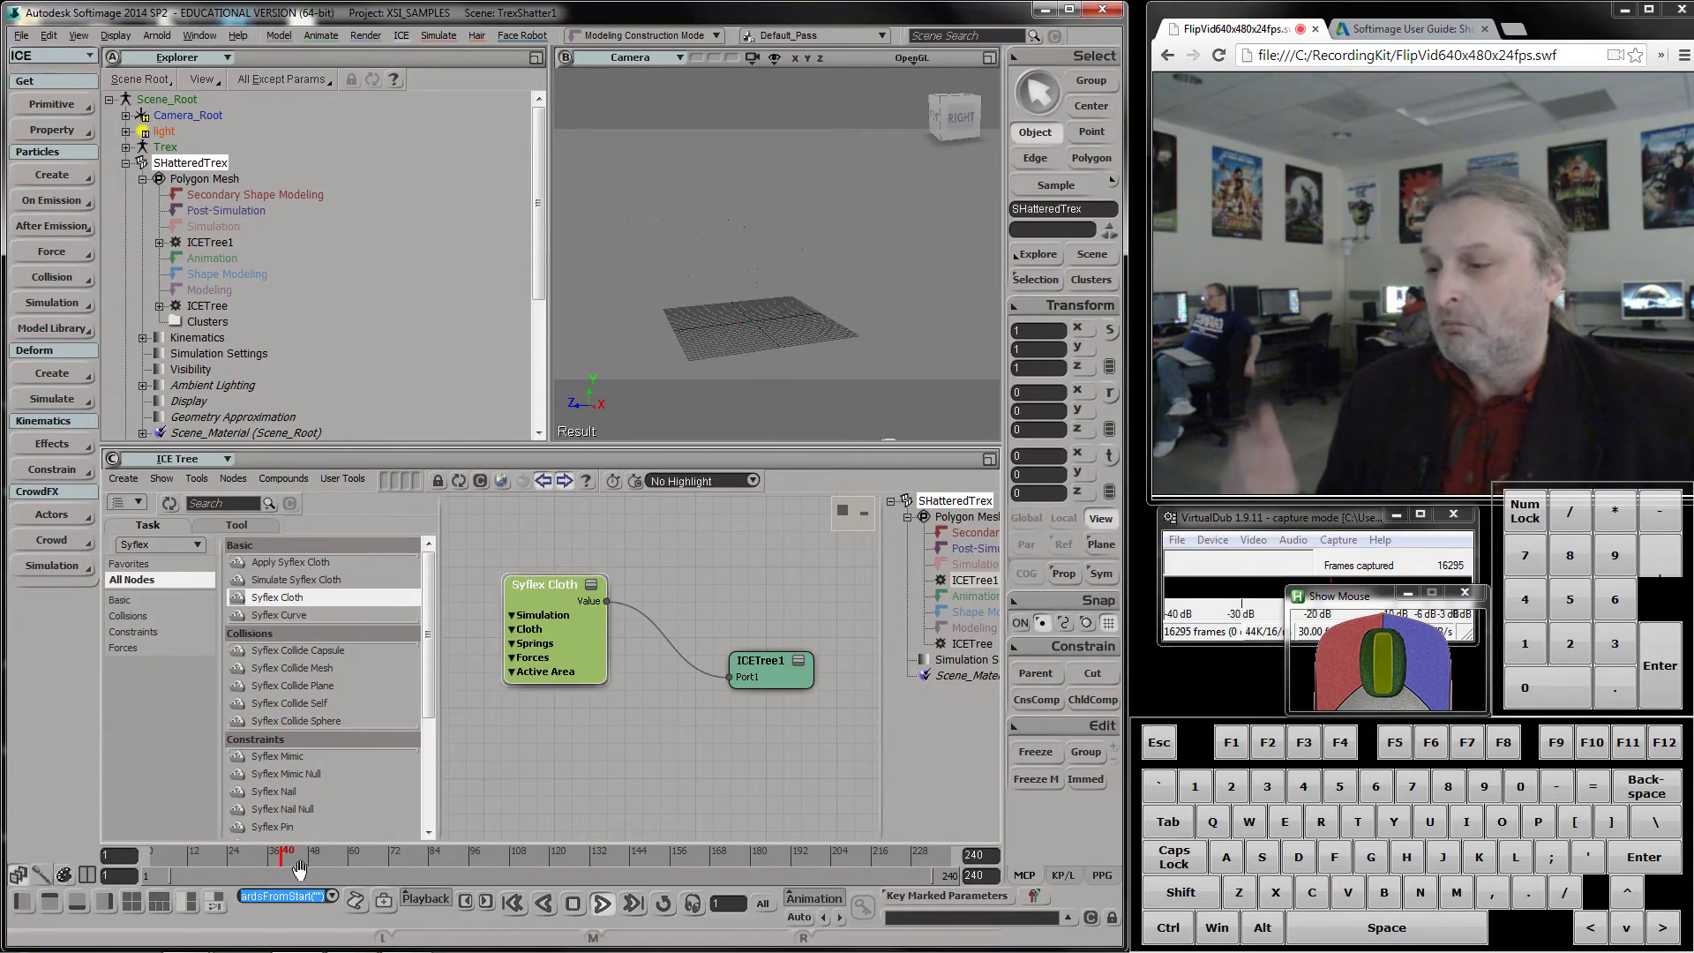
click(315, 866)
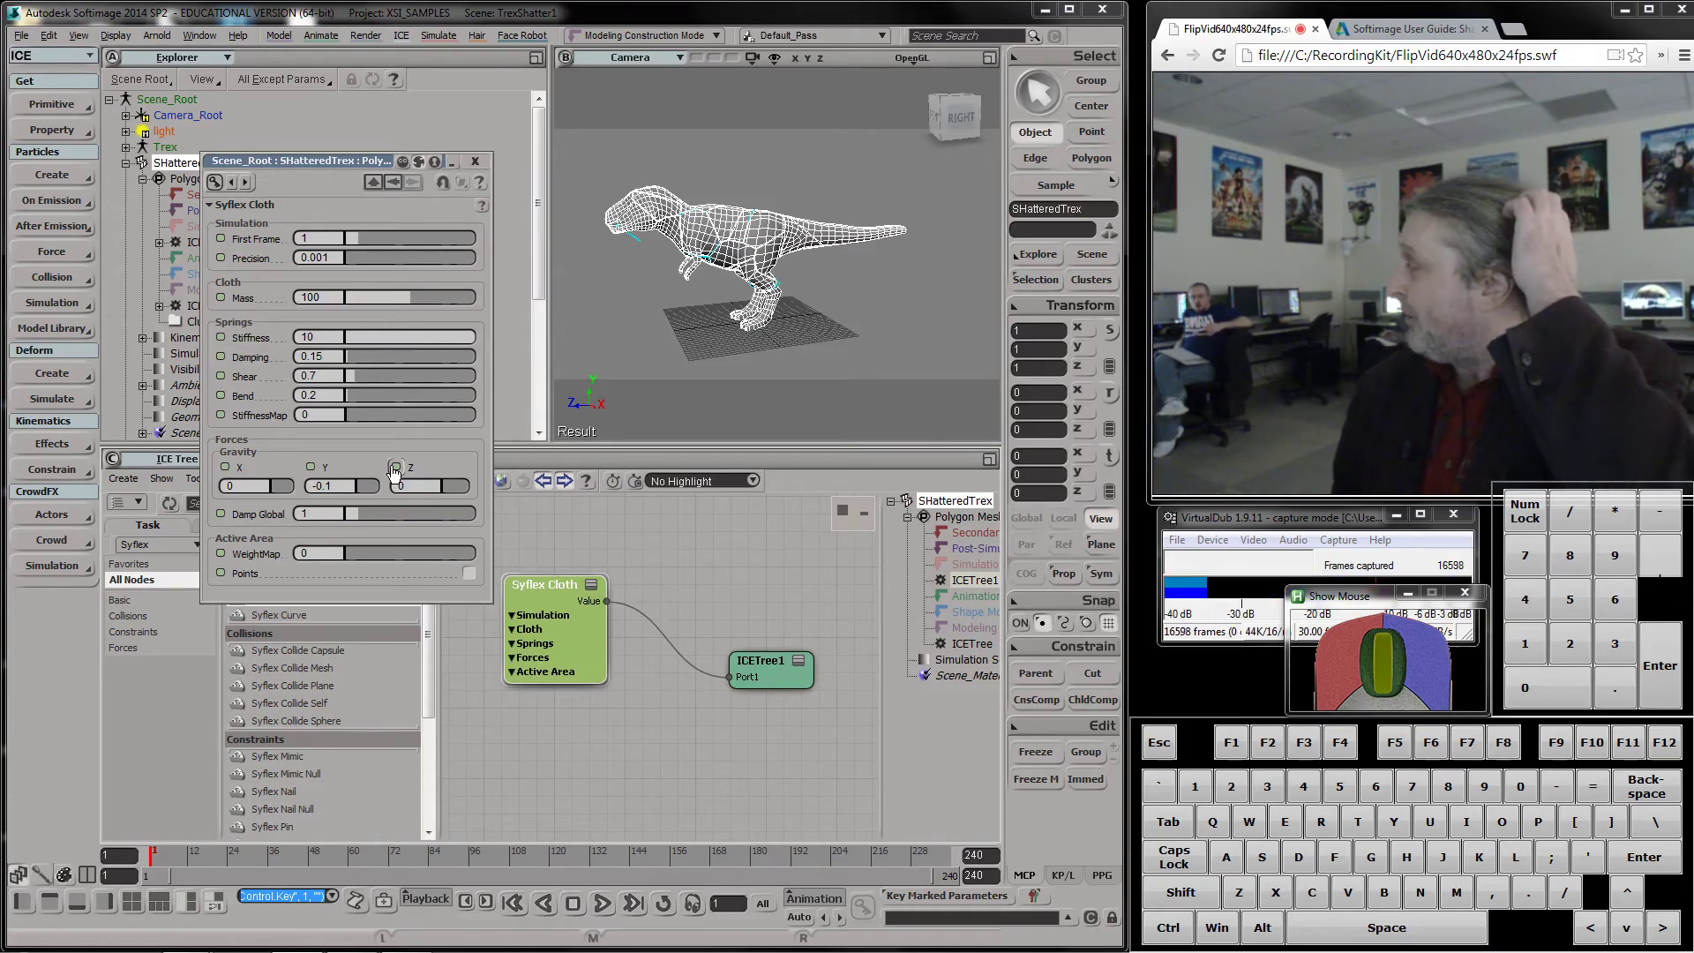
Get a polygon mesh Disc primitive with outer radius 50, then return to ICETree1
click(80, 108)
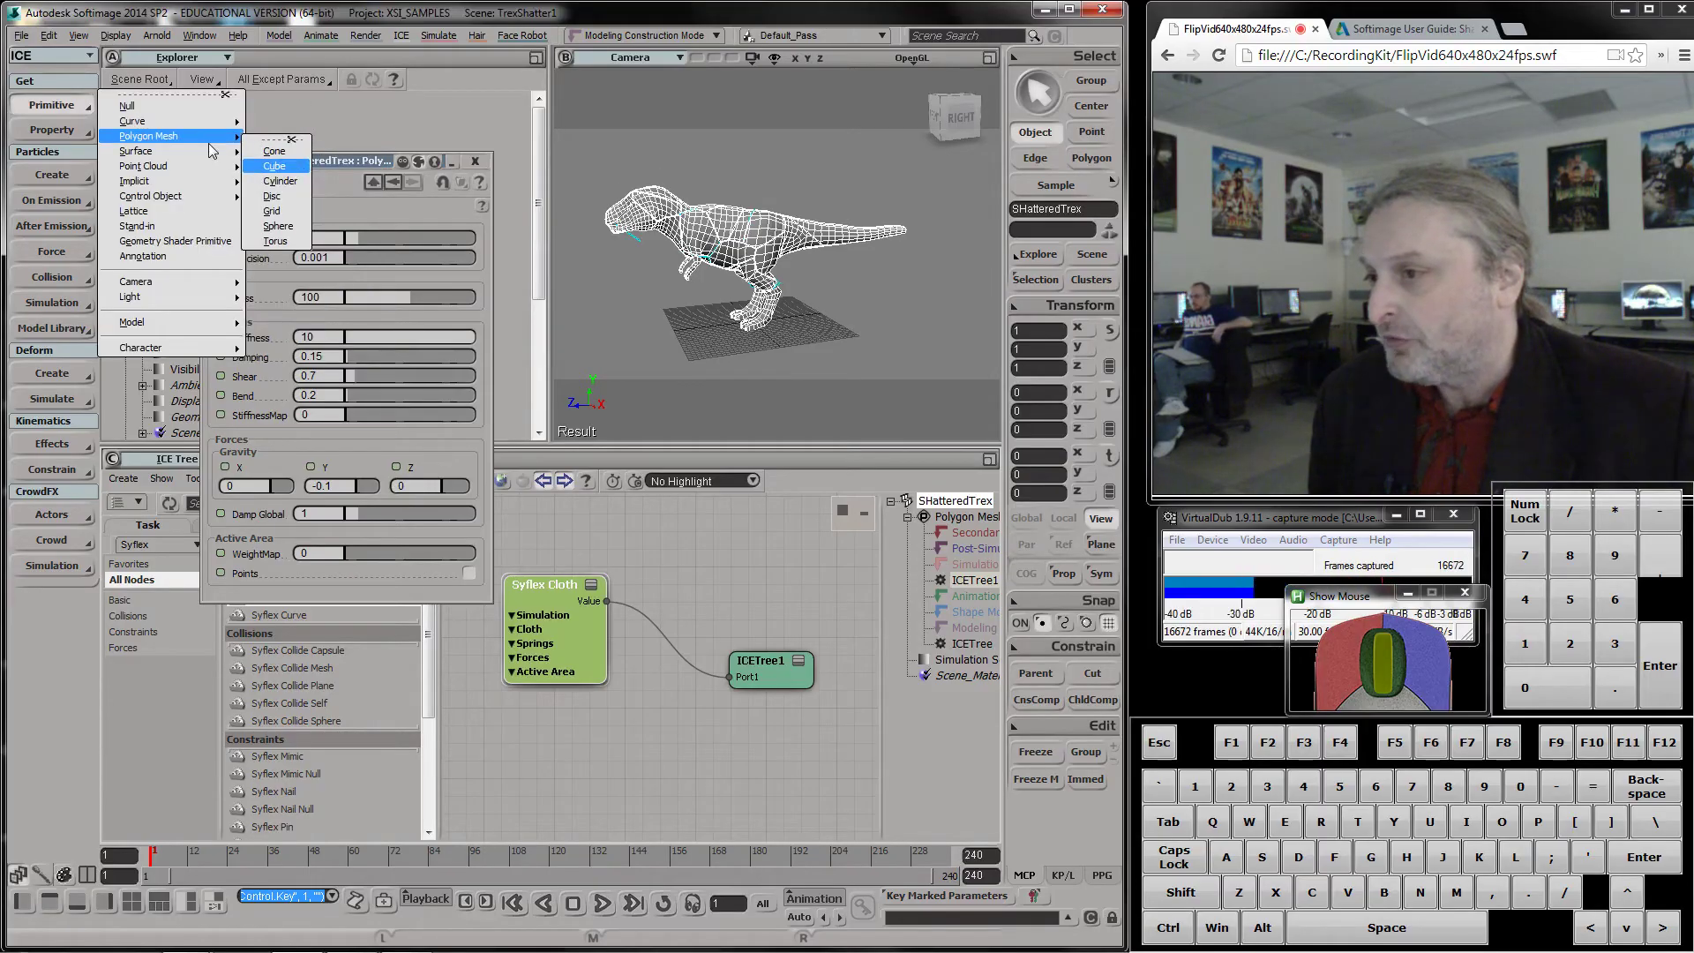
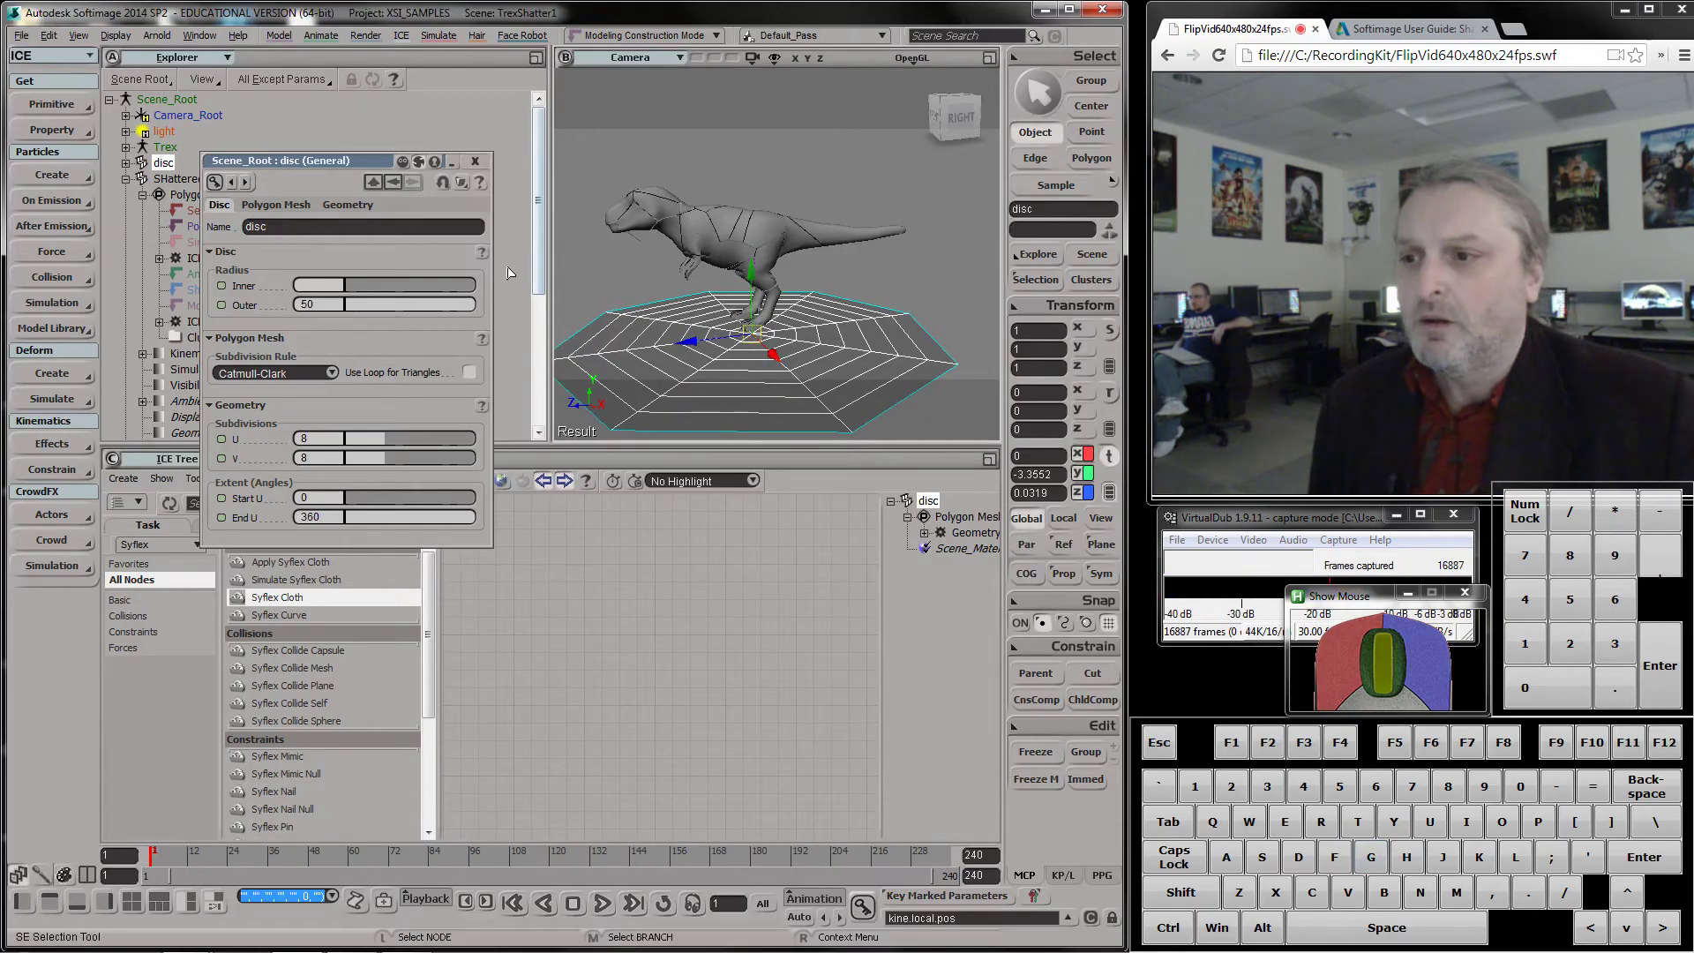
click(487, 170)
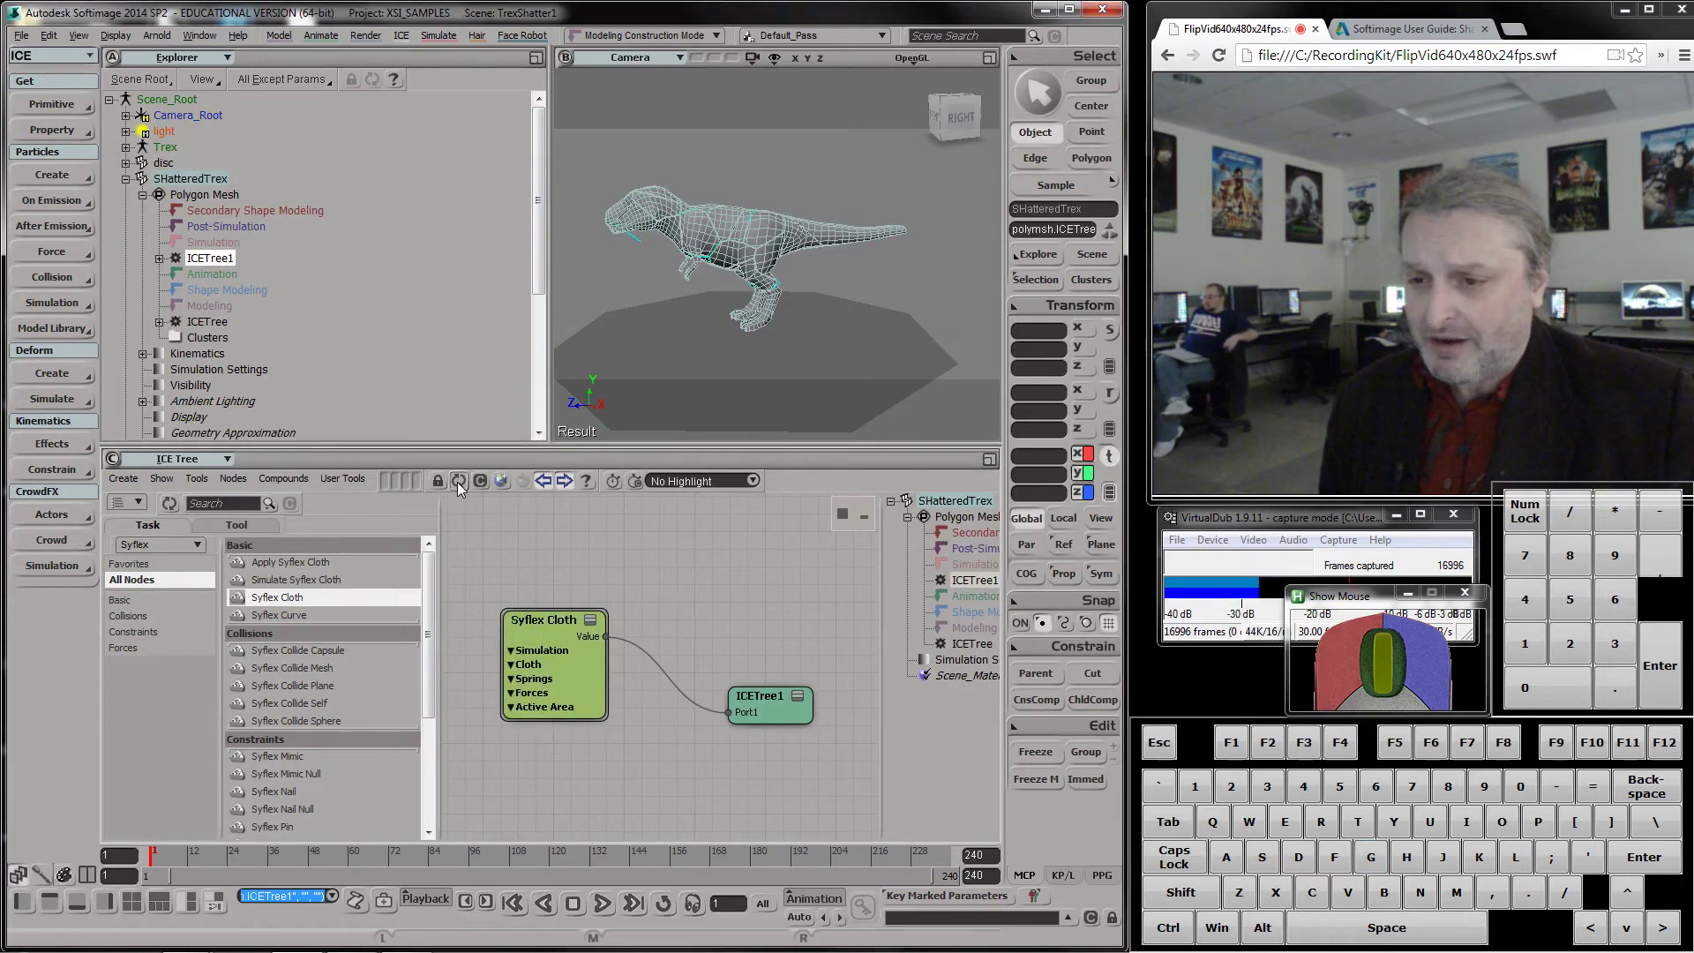
Make room in the ICETree1 graph and bring in a Syflex Collide Mesh node
click(775, 710)
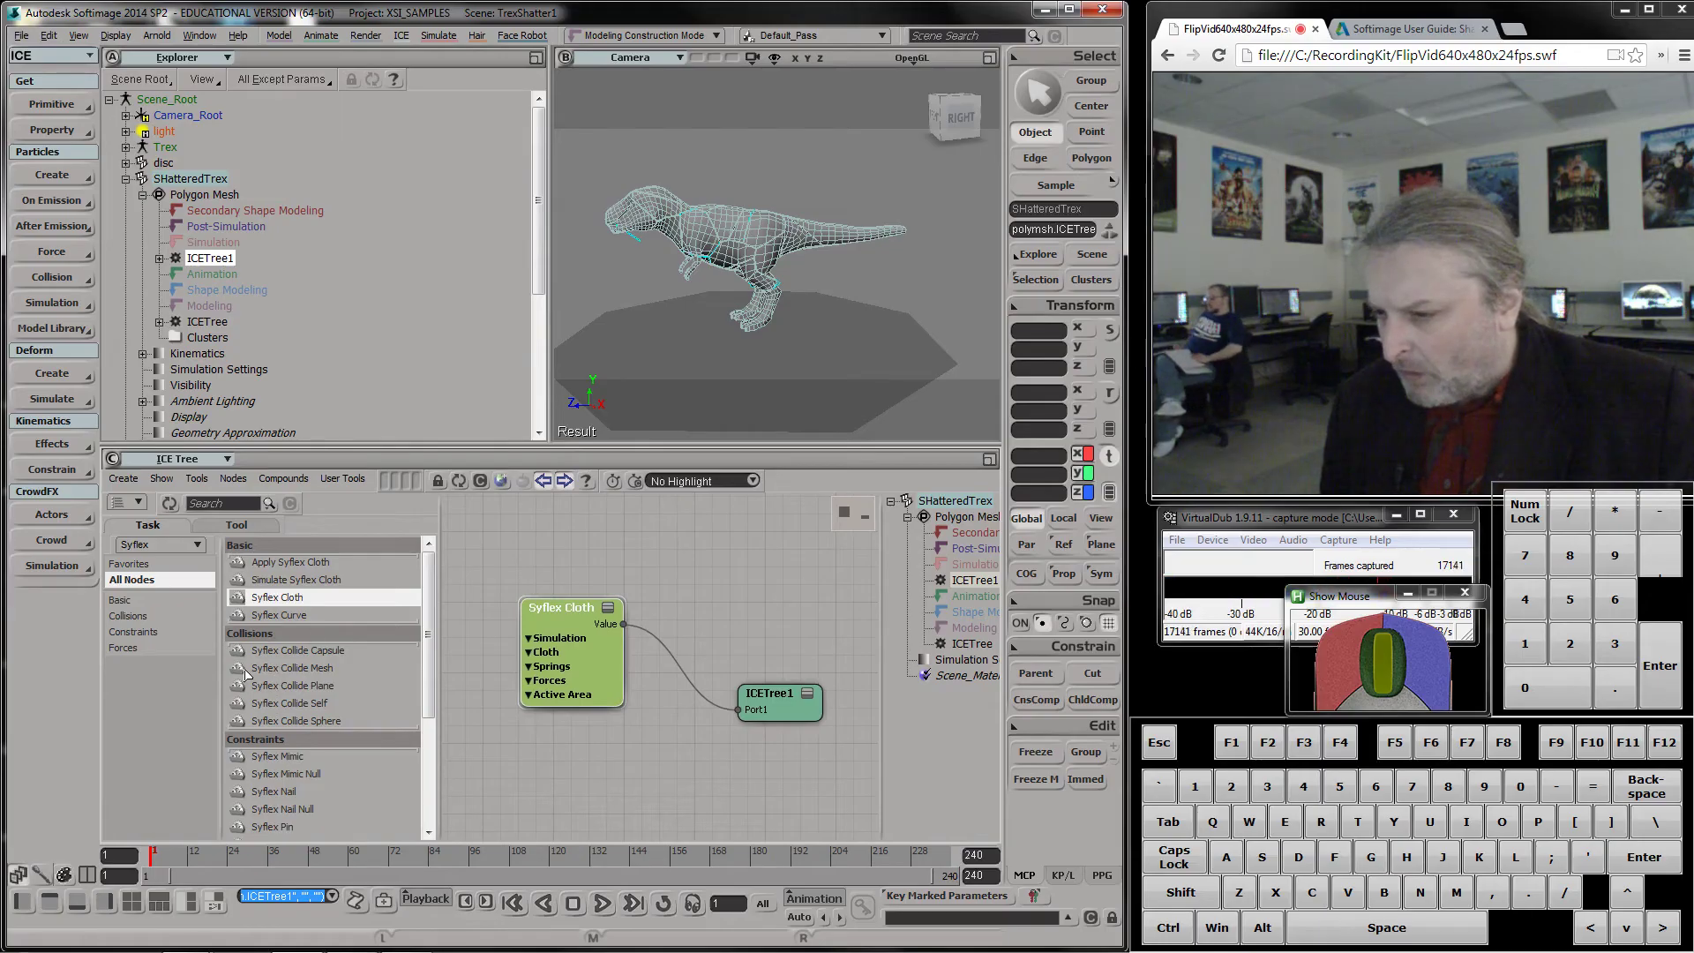
click(575, 682)
drag(810, 702, 630, 716)
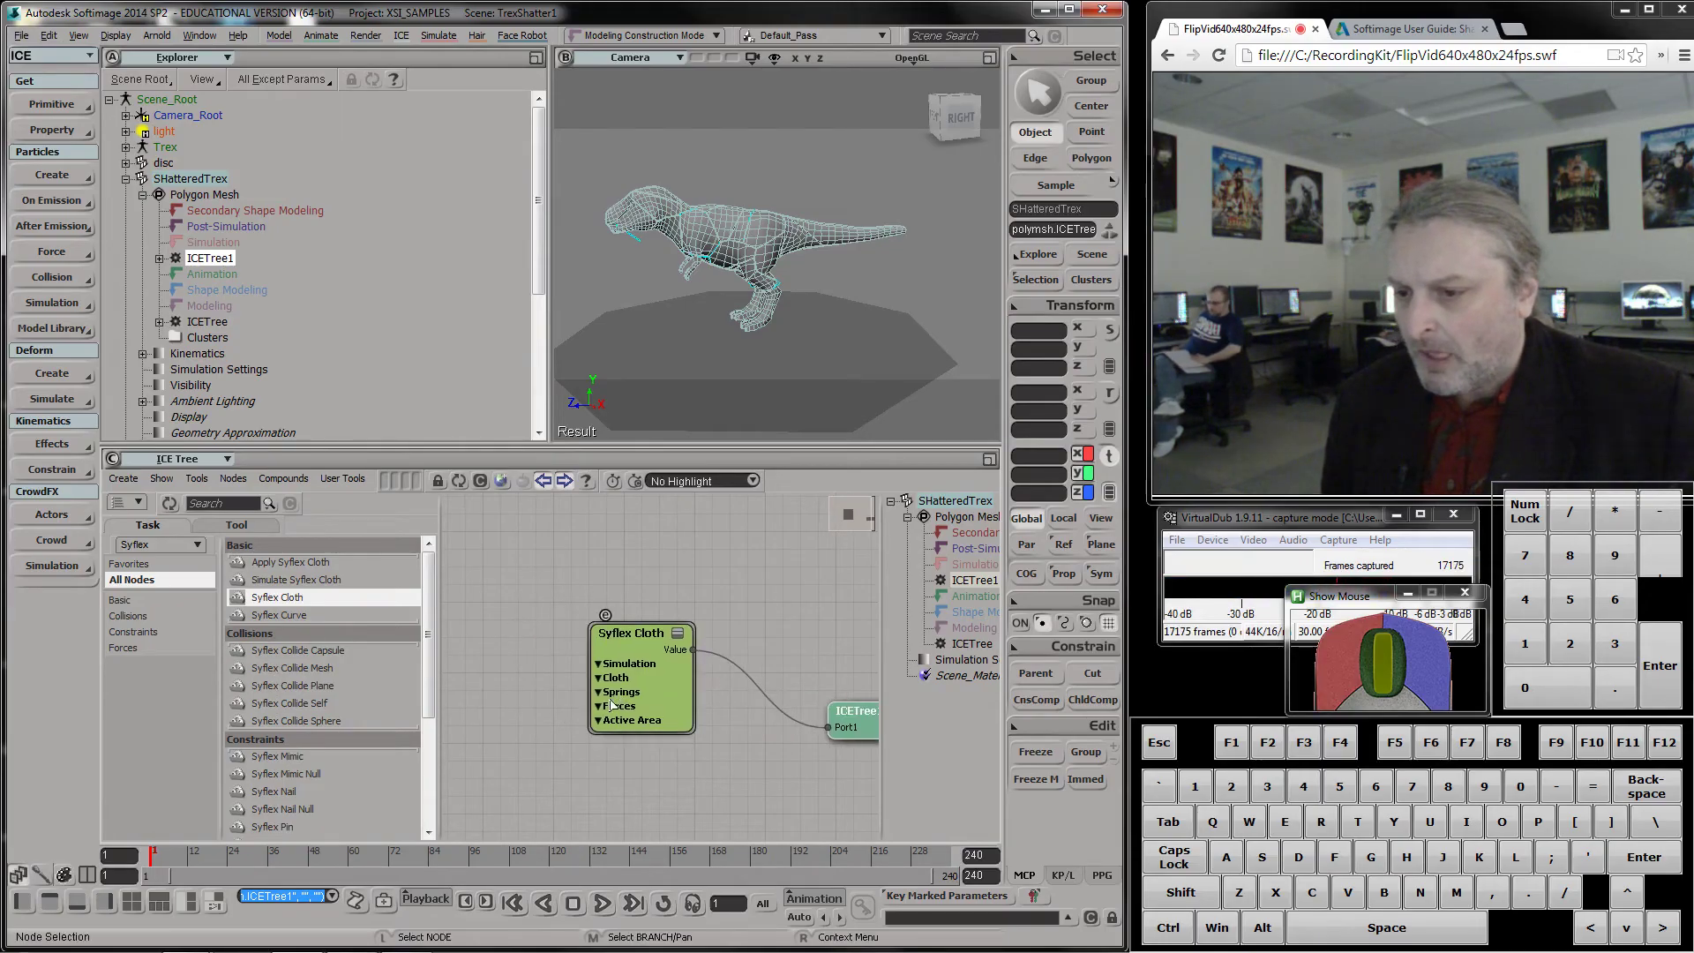
click(658, 701)
click(239, 667)
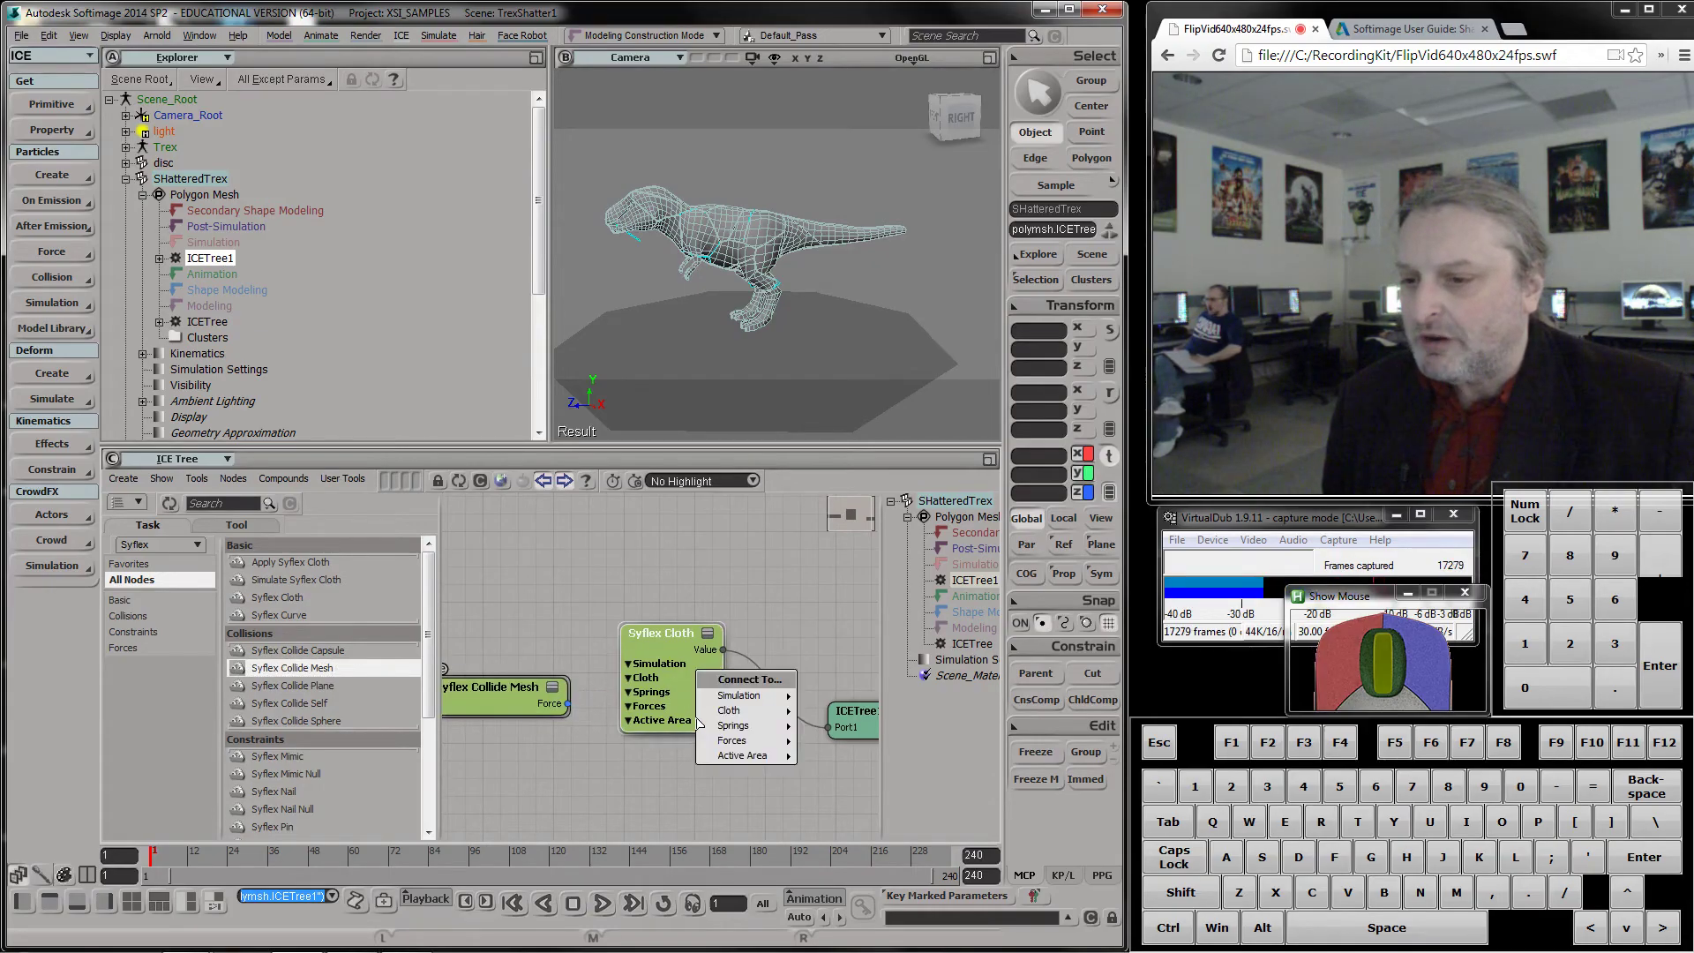
Connect the Collide Mesh Force output into the Syflex Cloth node's Forces input
click(825, 744)
drag(664, 702, 670, 727)
click(738, 727)
drag(861, 722, 886, 722)
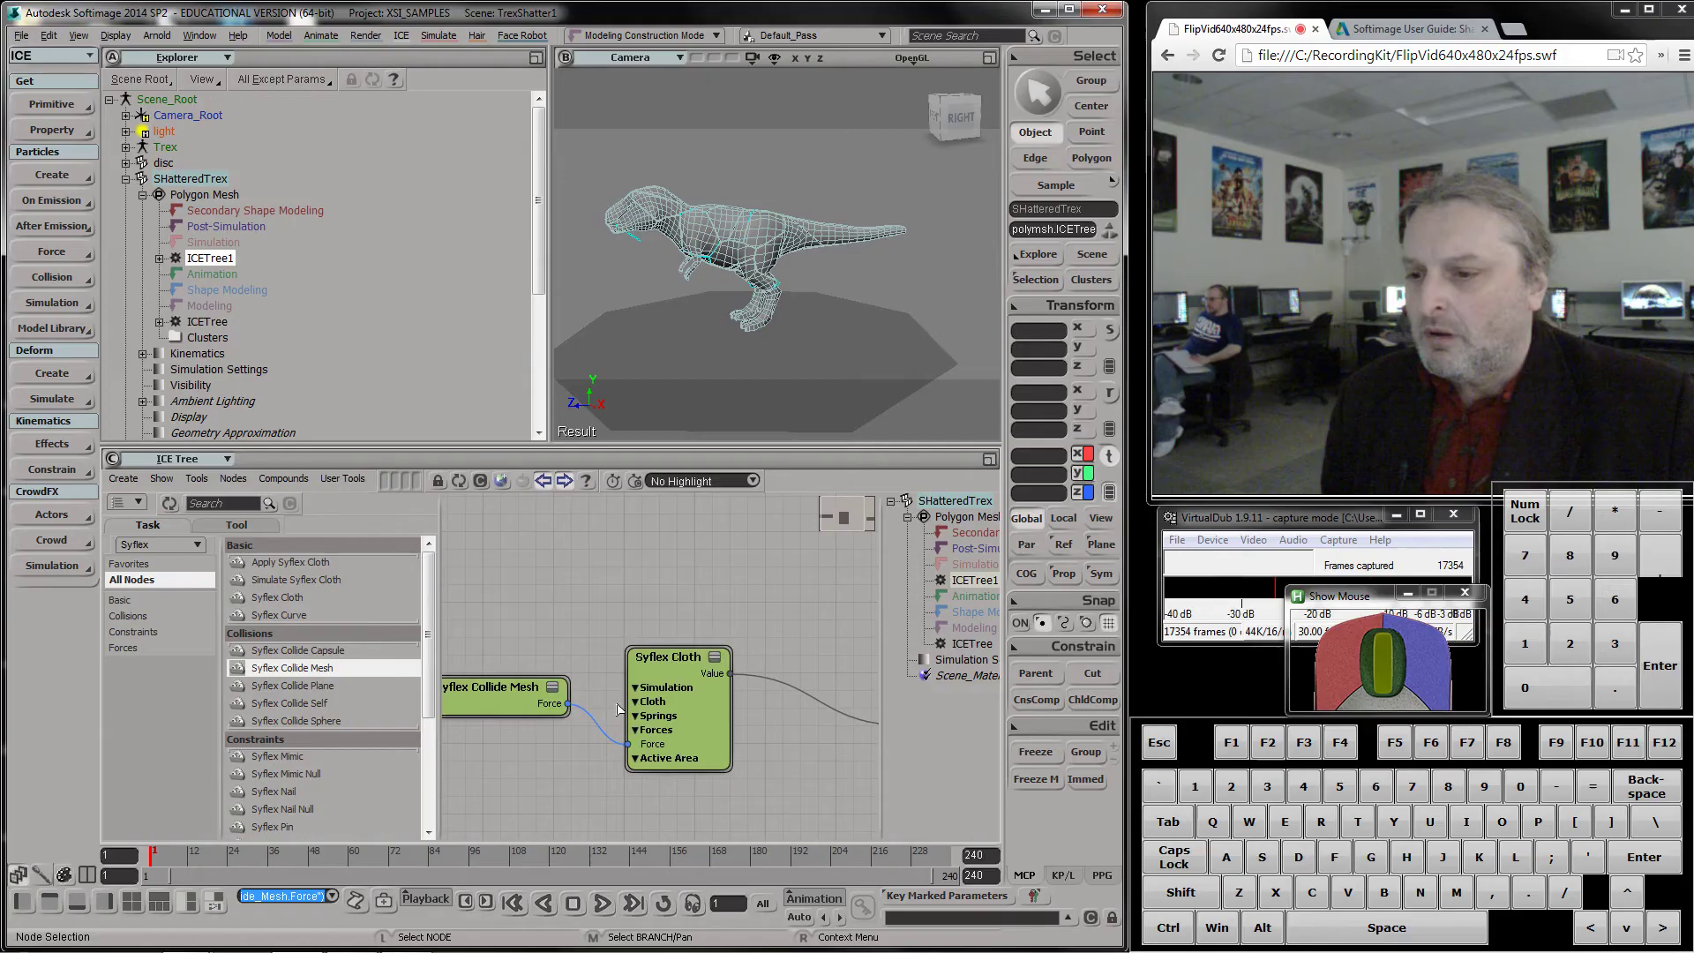
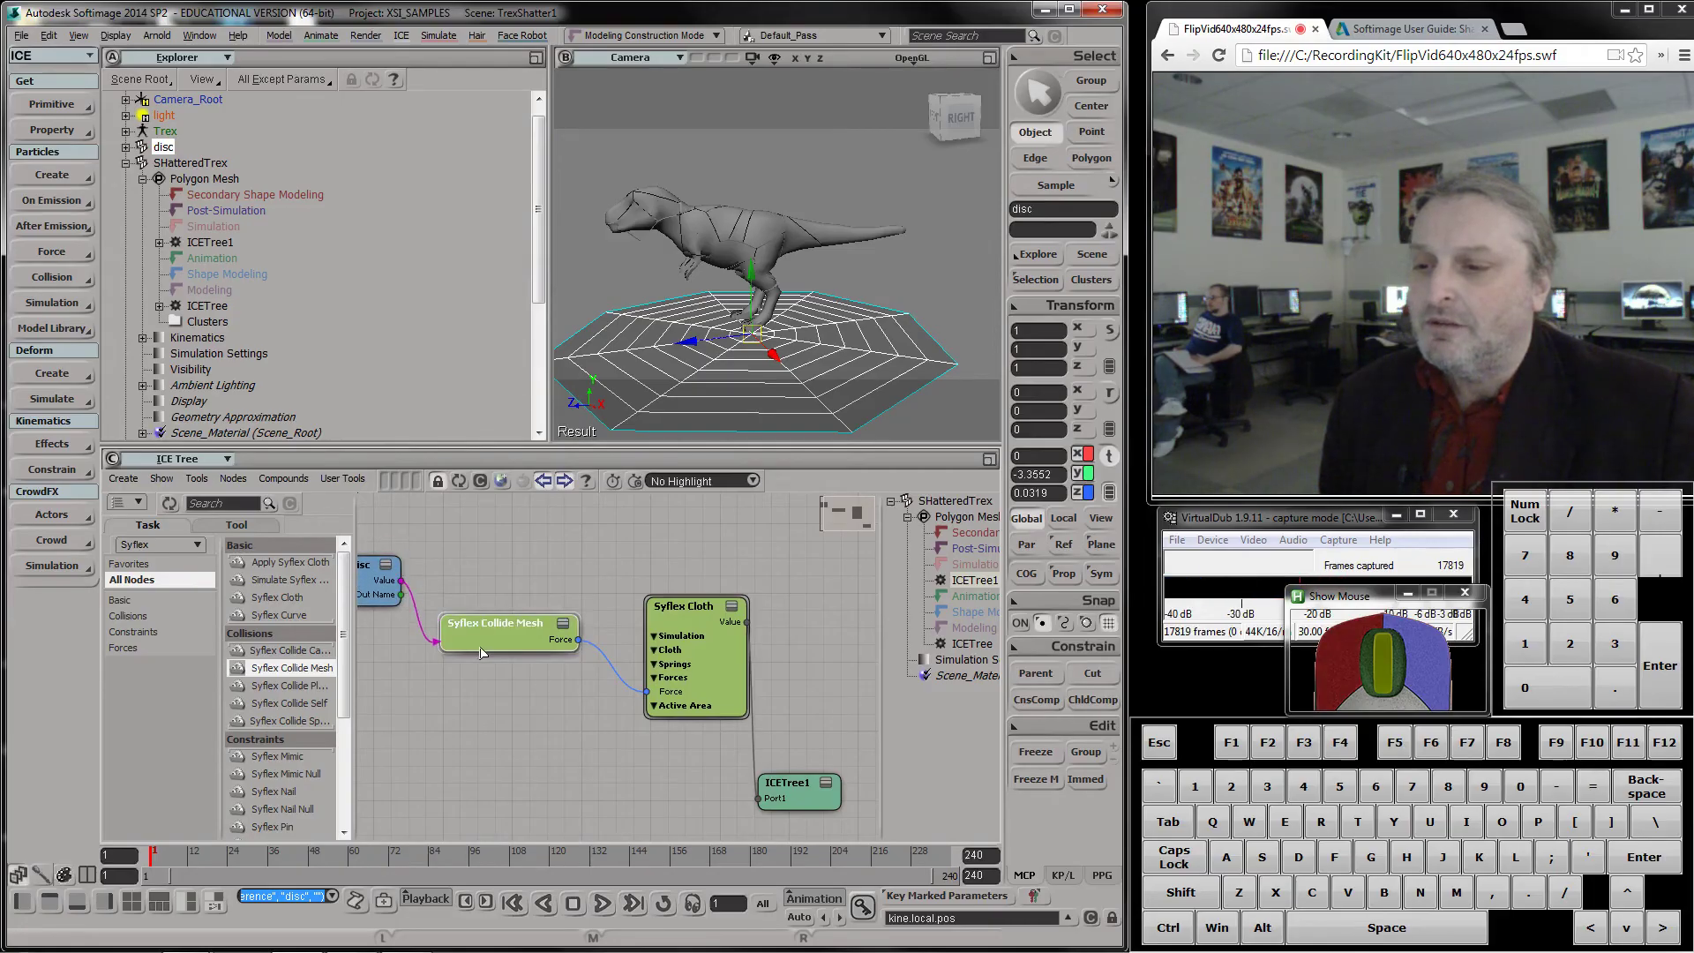
Feed Get disc into the Collide Mesh Geometry input and set the timeline end frame to 800
click(481, 649)
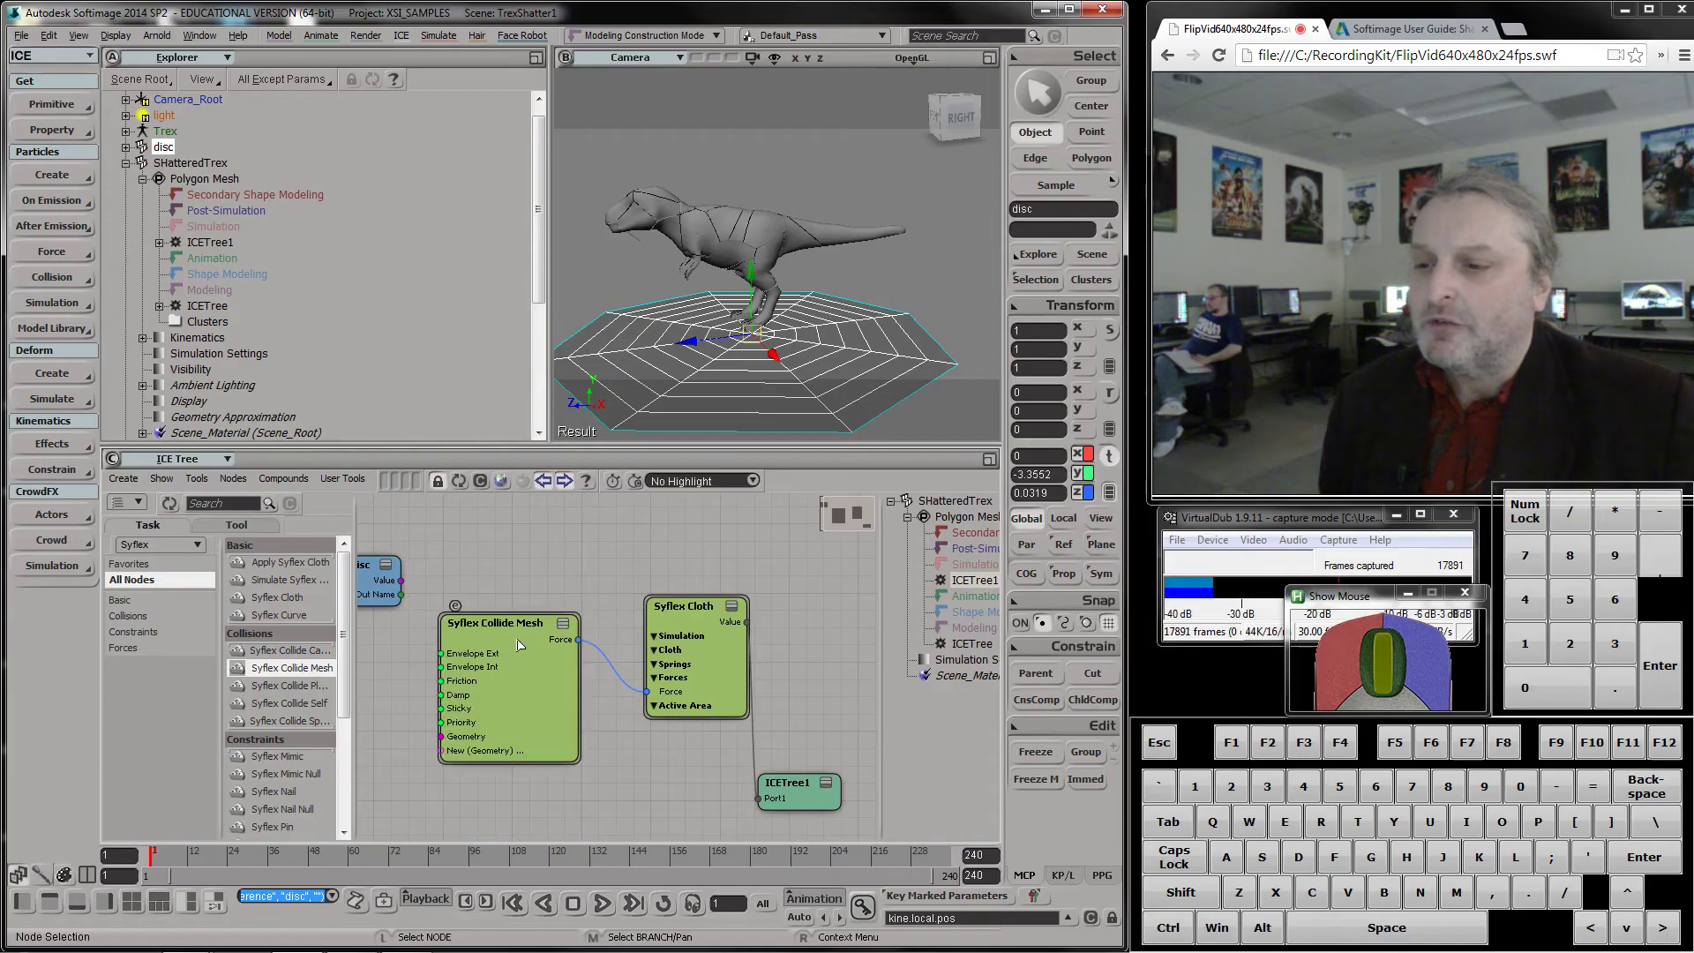
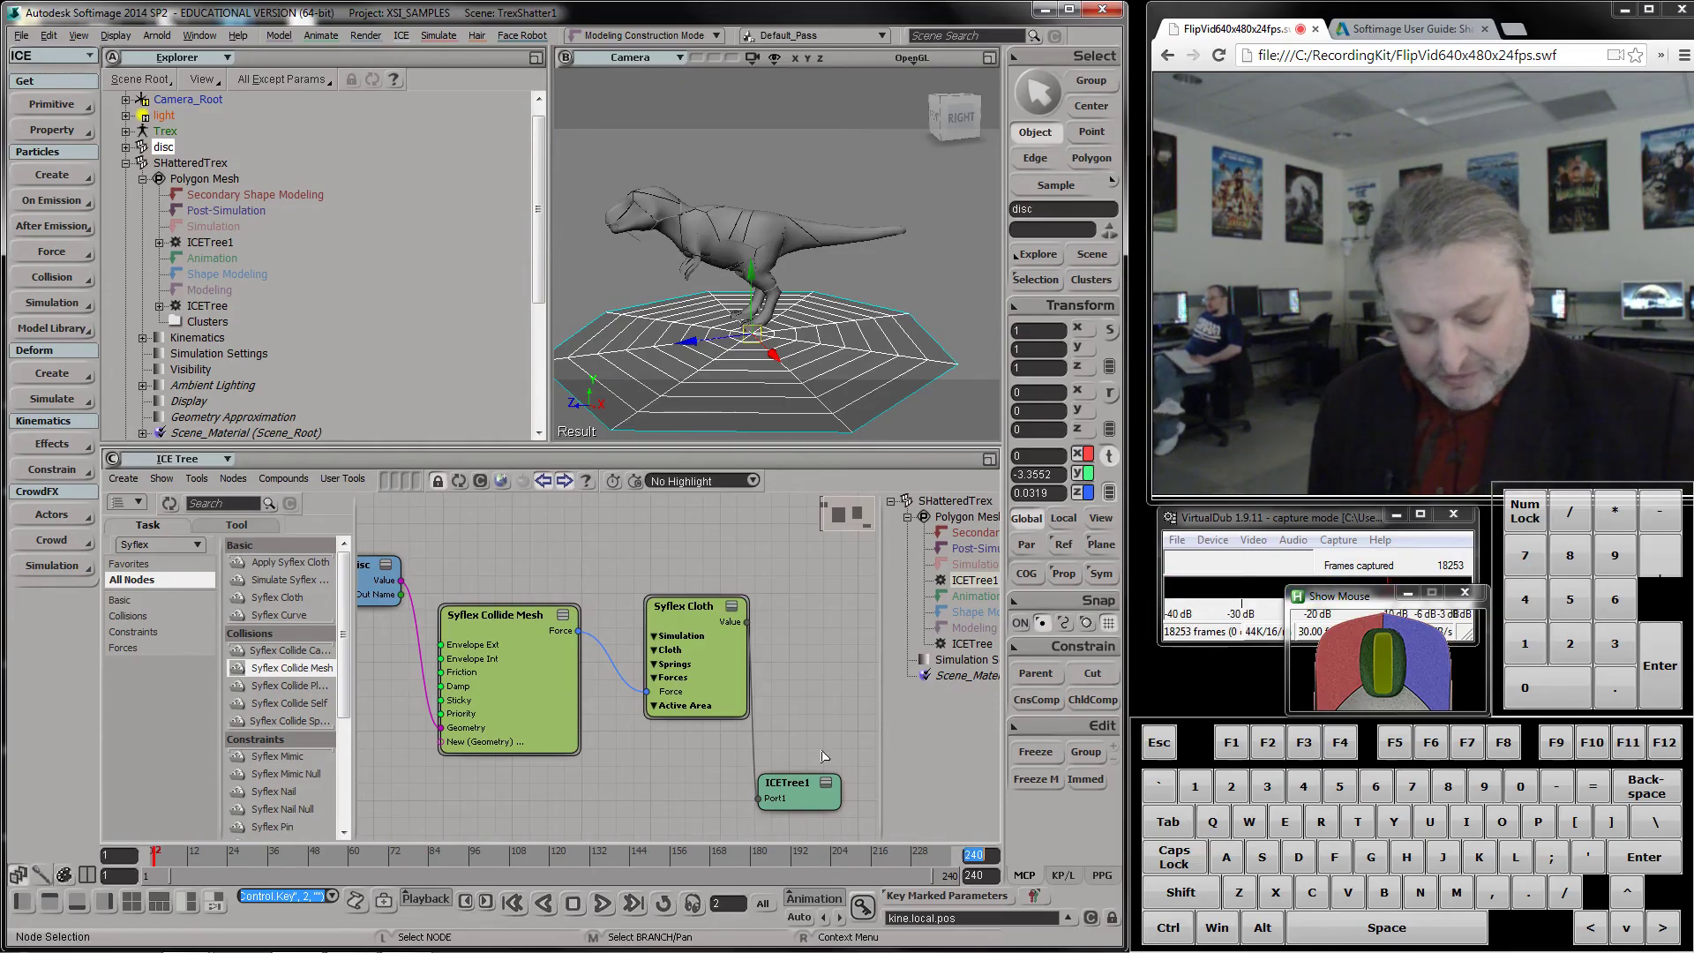
key(KP_8)
key(KP_0)
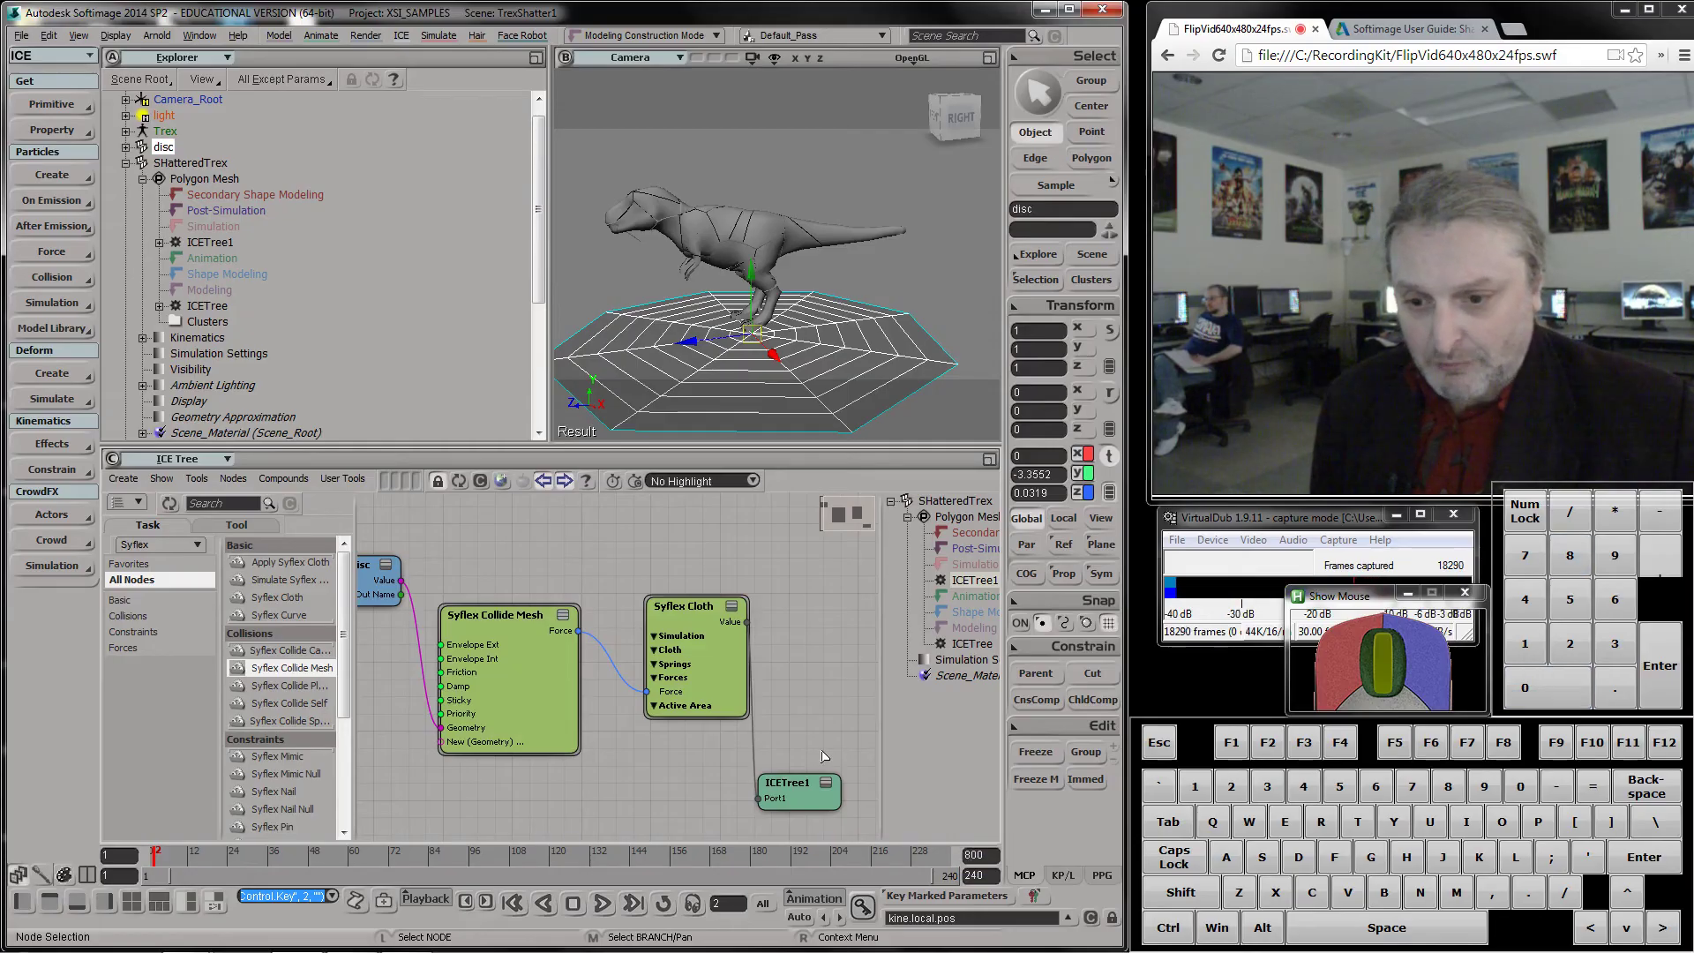
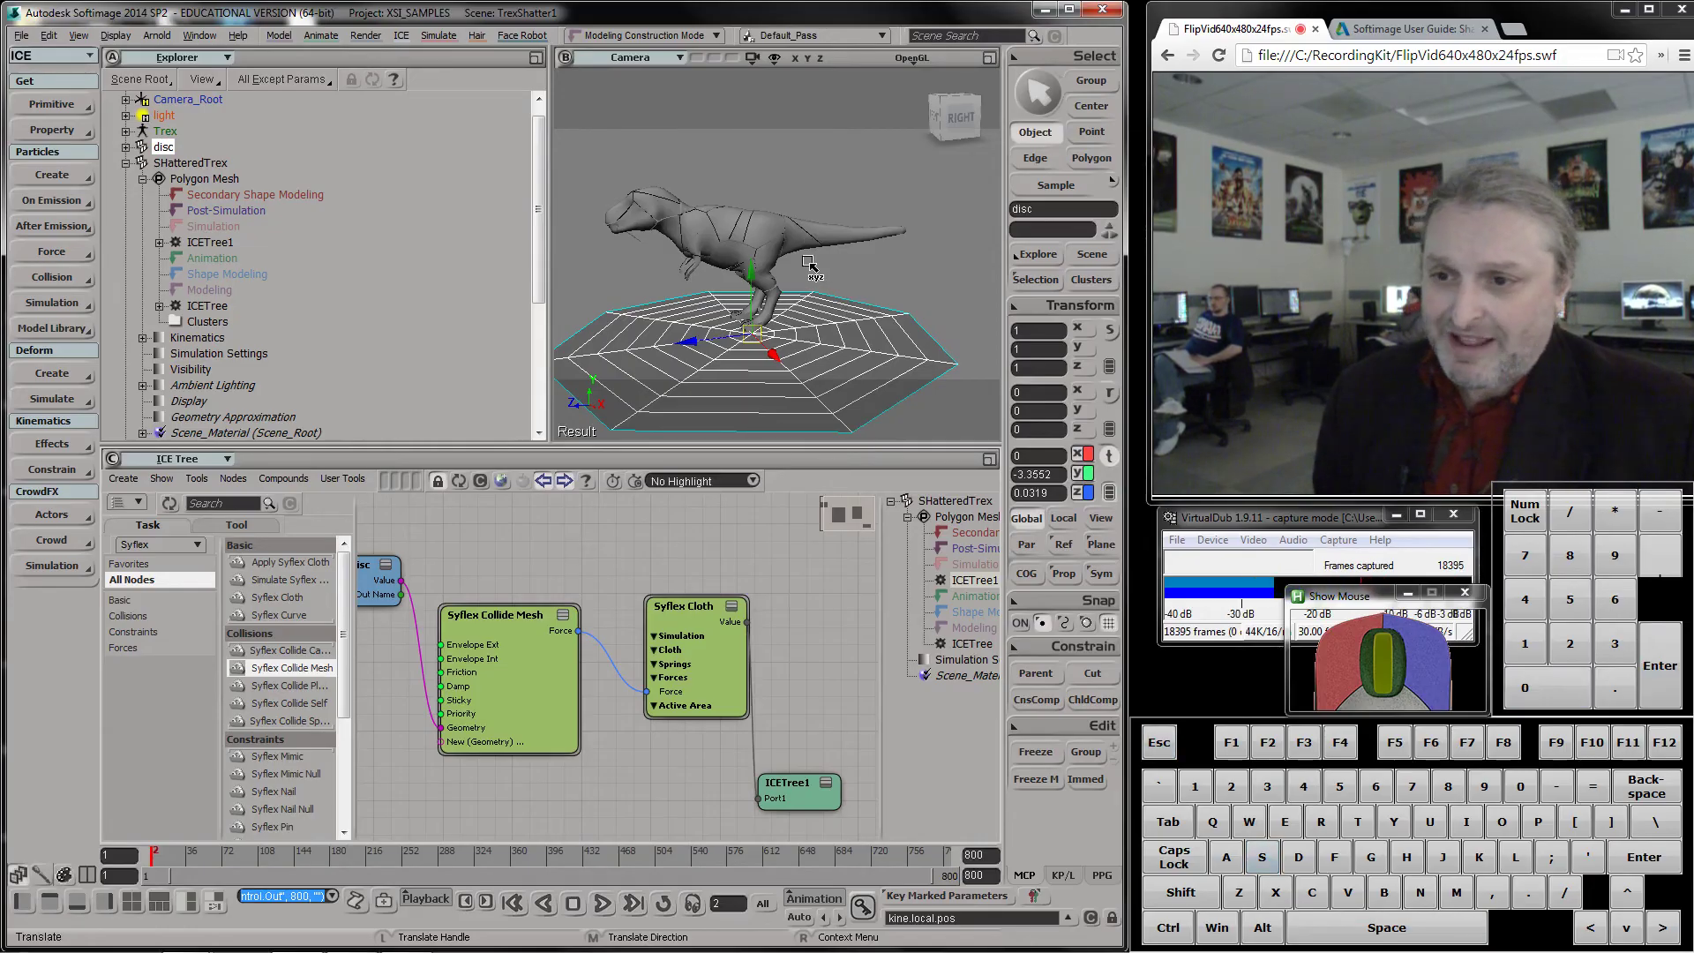
Play the Trex shattering onto the disc, then scrub back to the first frame
key(Escape)
key(s)
drag(812, 268, 837, 334)
scroll(up, 3)
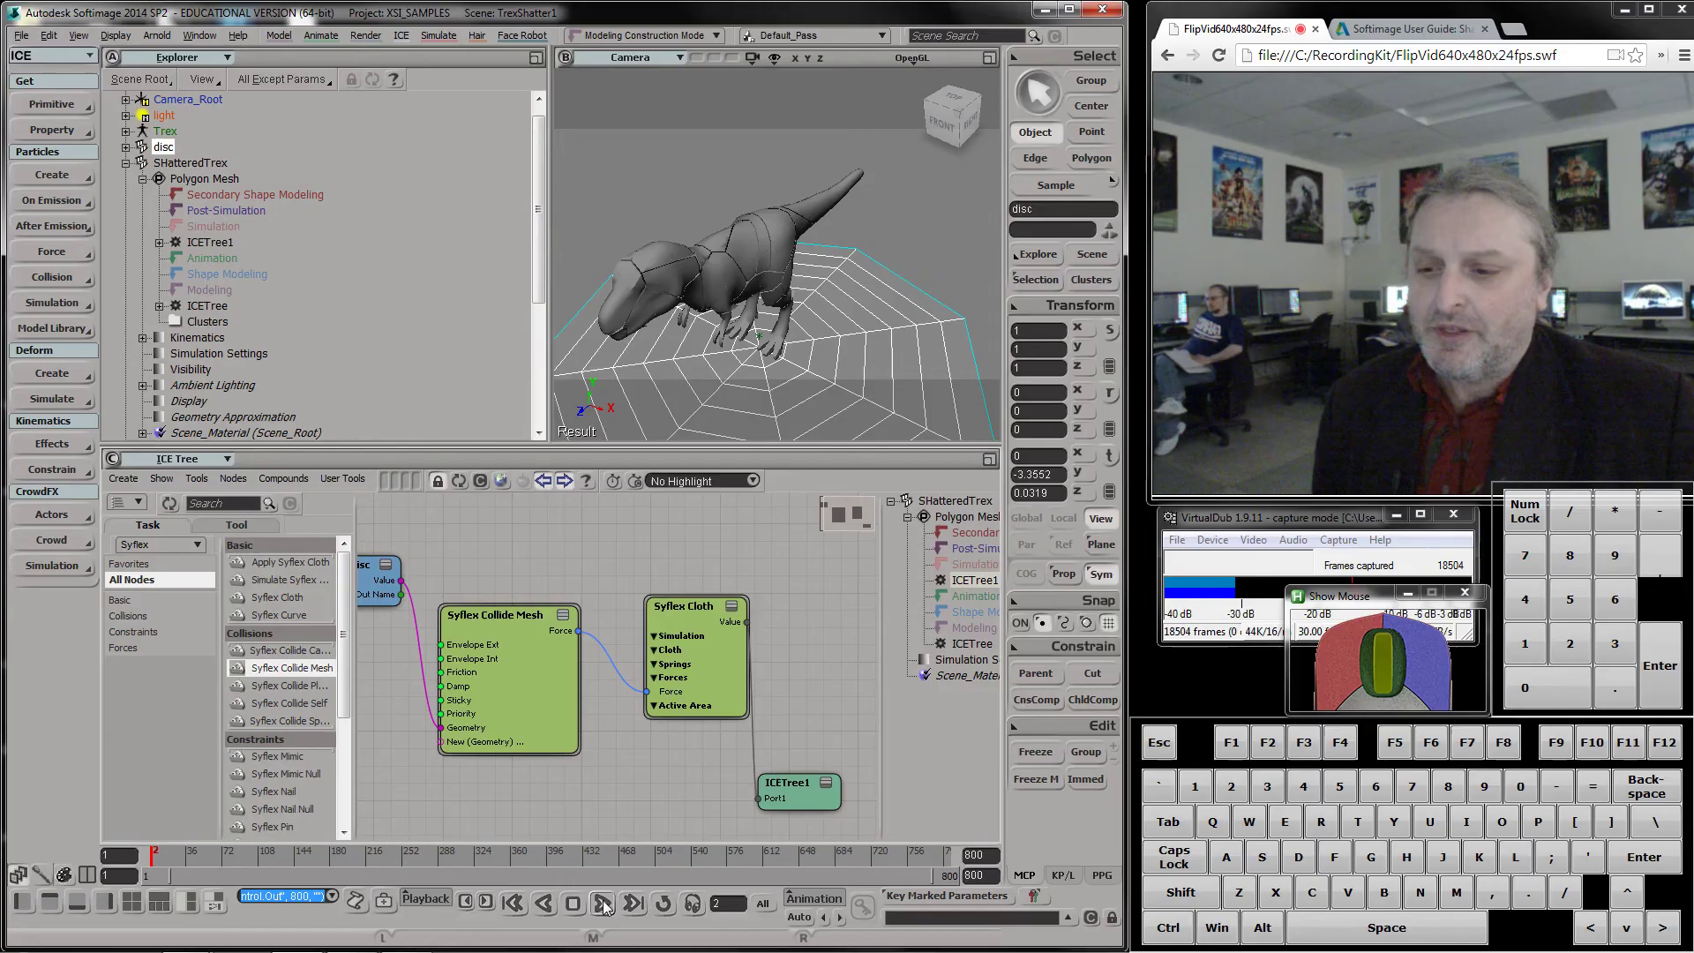
click(611, 913)
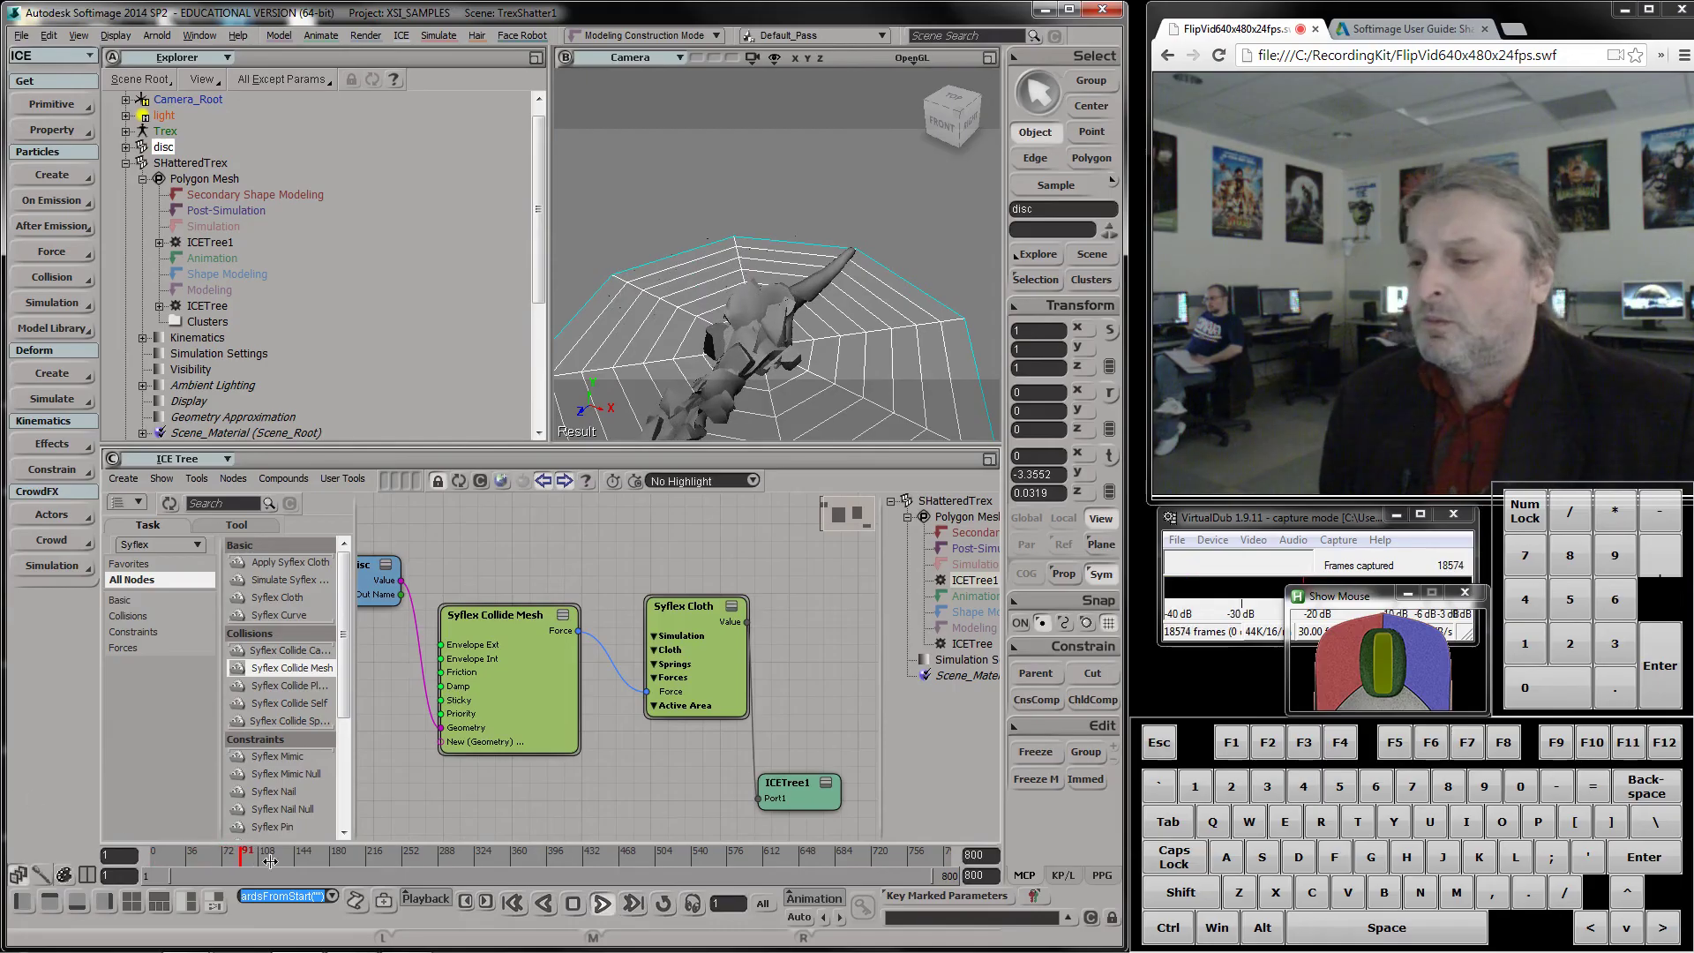
drag(249, 860, 55, 849)
click(198, 749)
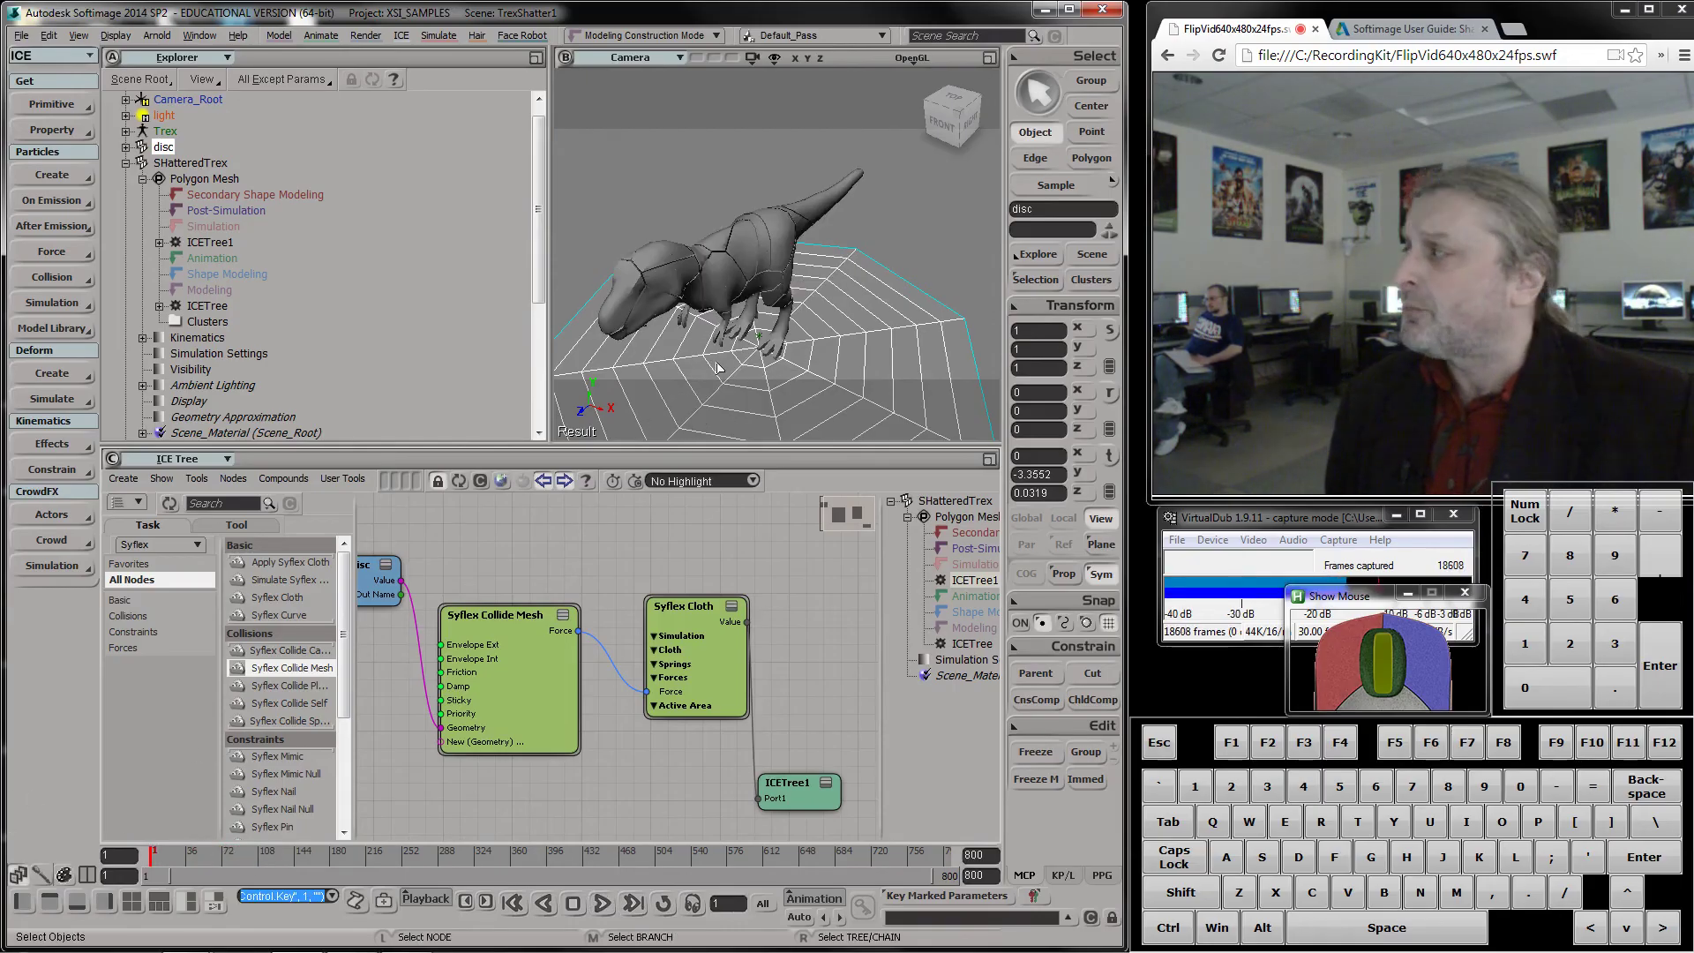
Orbit the Camera viewport with the navigation tool to a side-on view of the Trex
key(s)
right_click(775, 286)
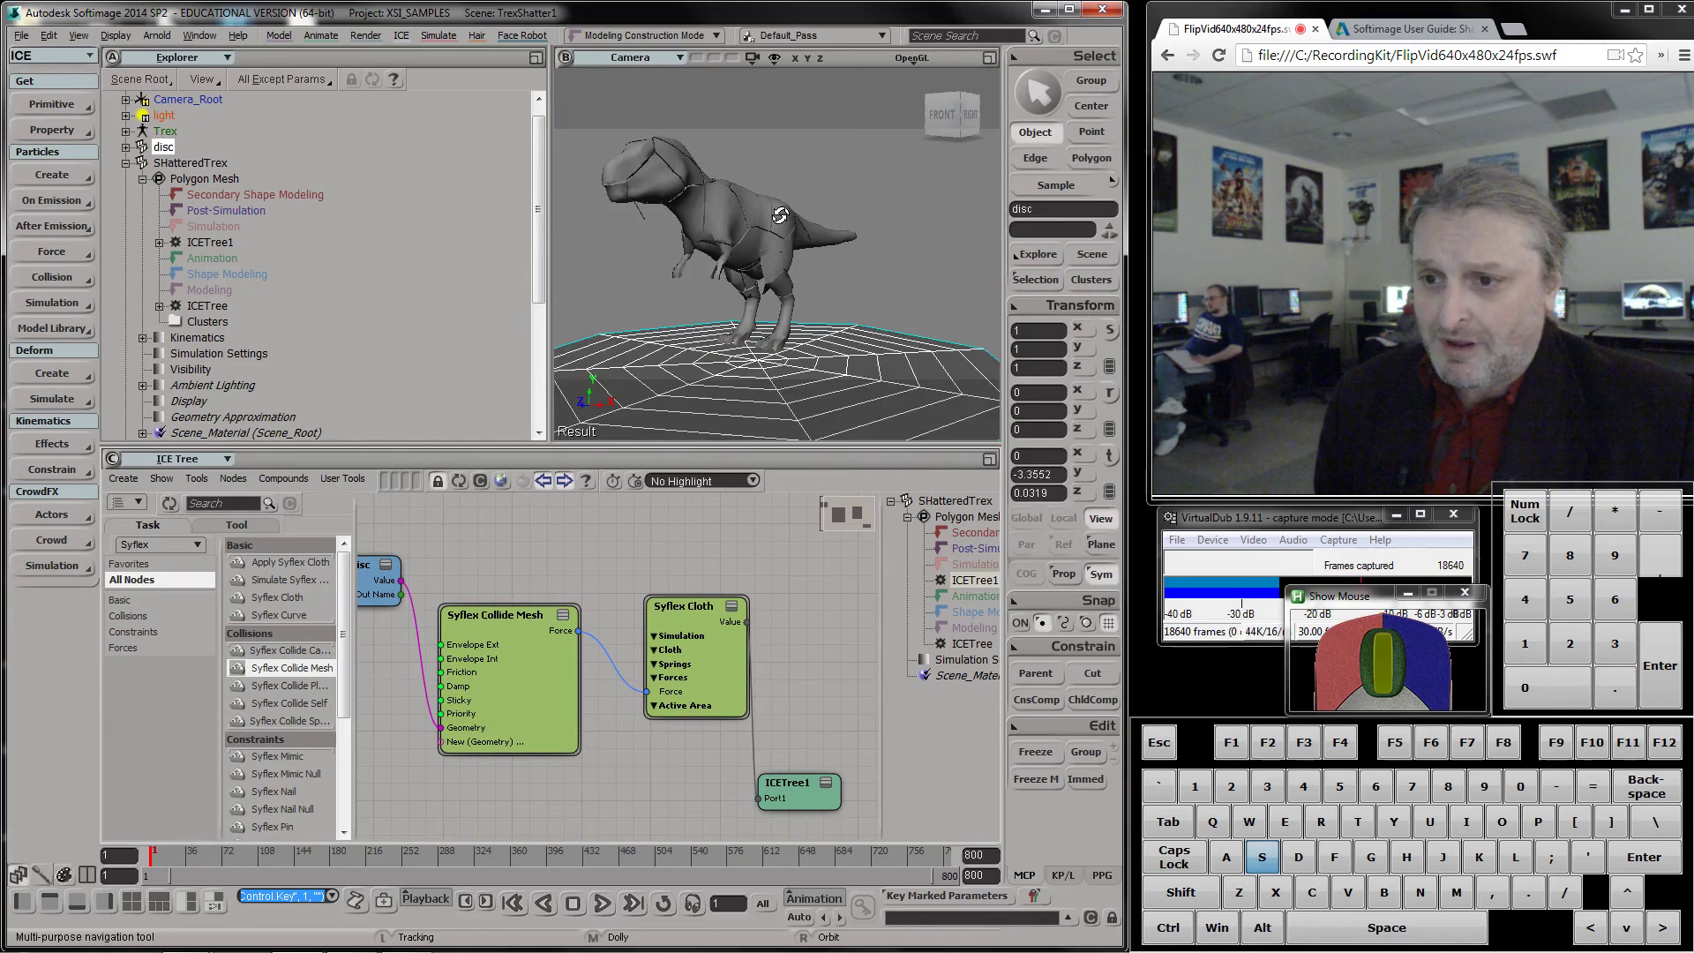
right_click(723, 249)
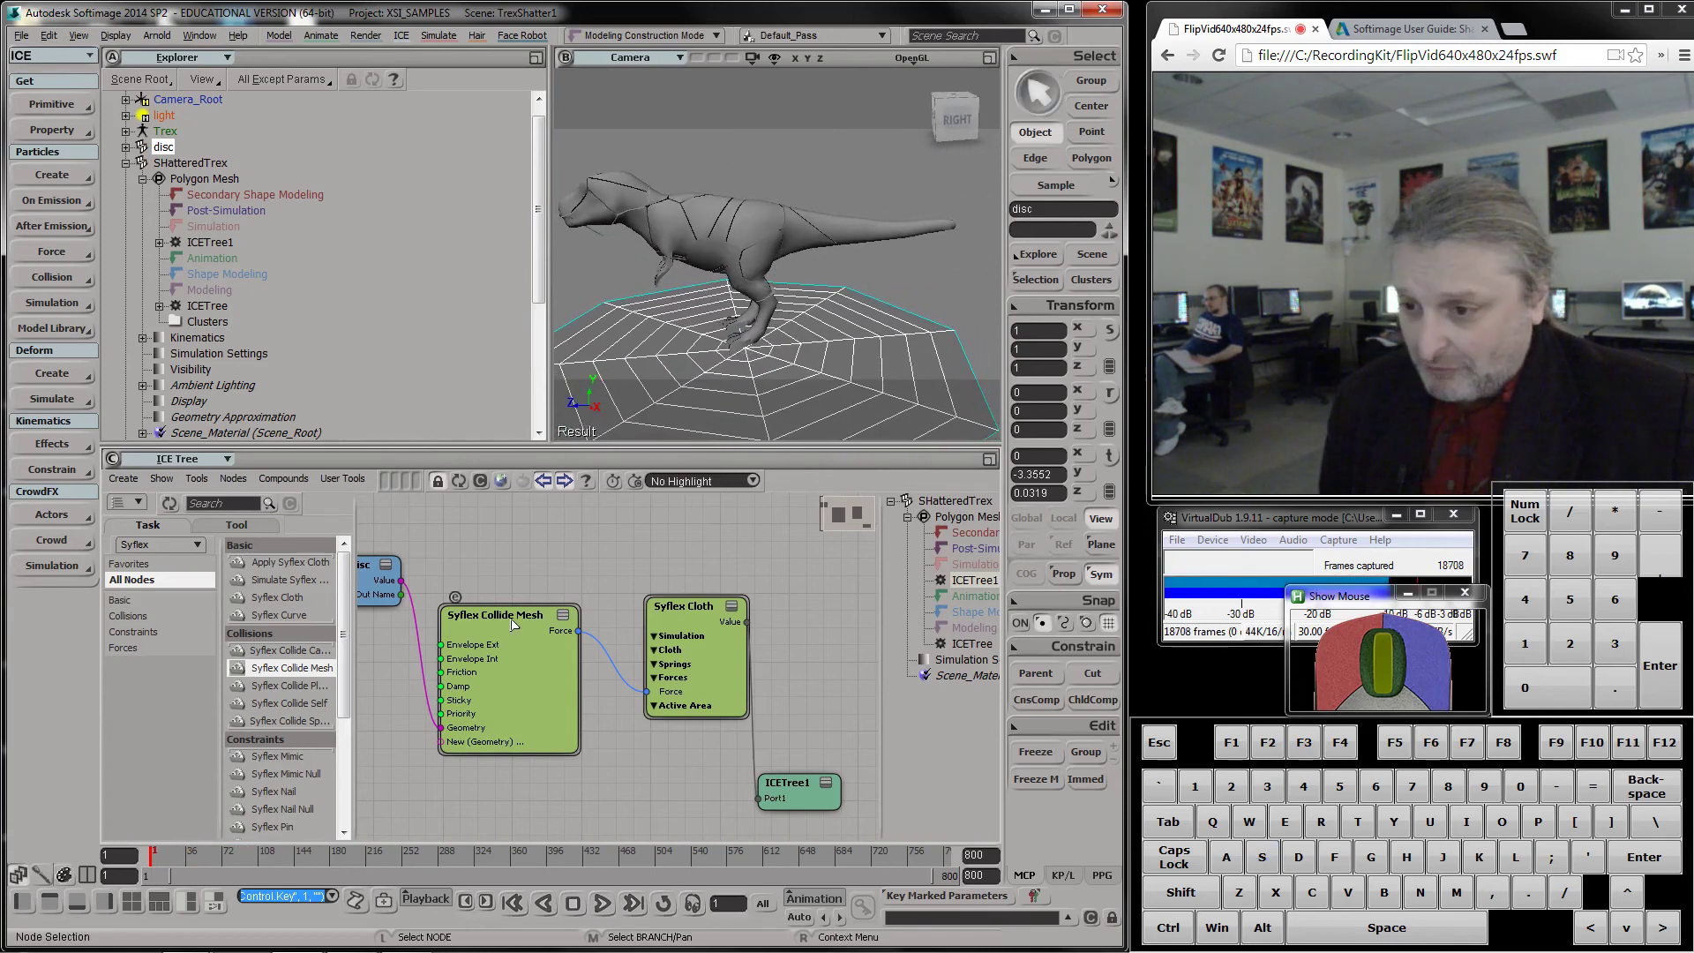
Set the Syflex Cloth Gravity Y to -0.01, play a test, rewind and close the settings
double_click(712, 650)
double_click(682, 650)
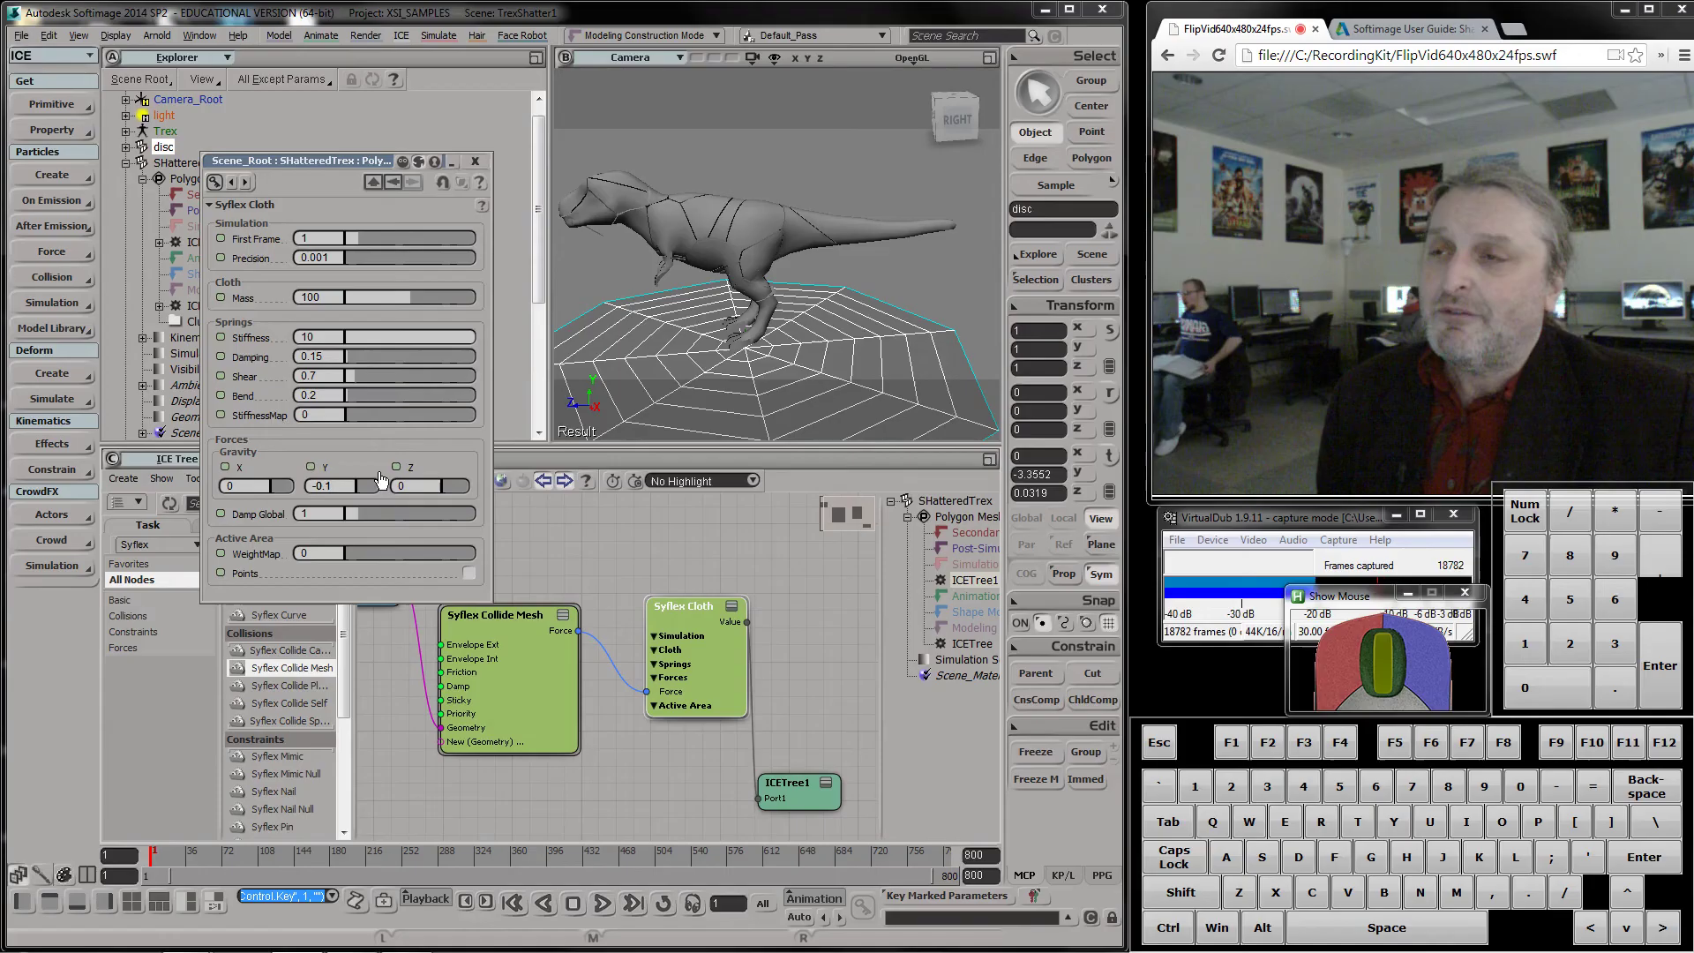
key(Left)
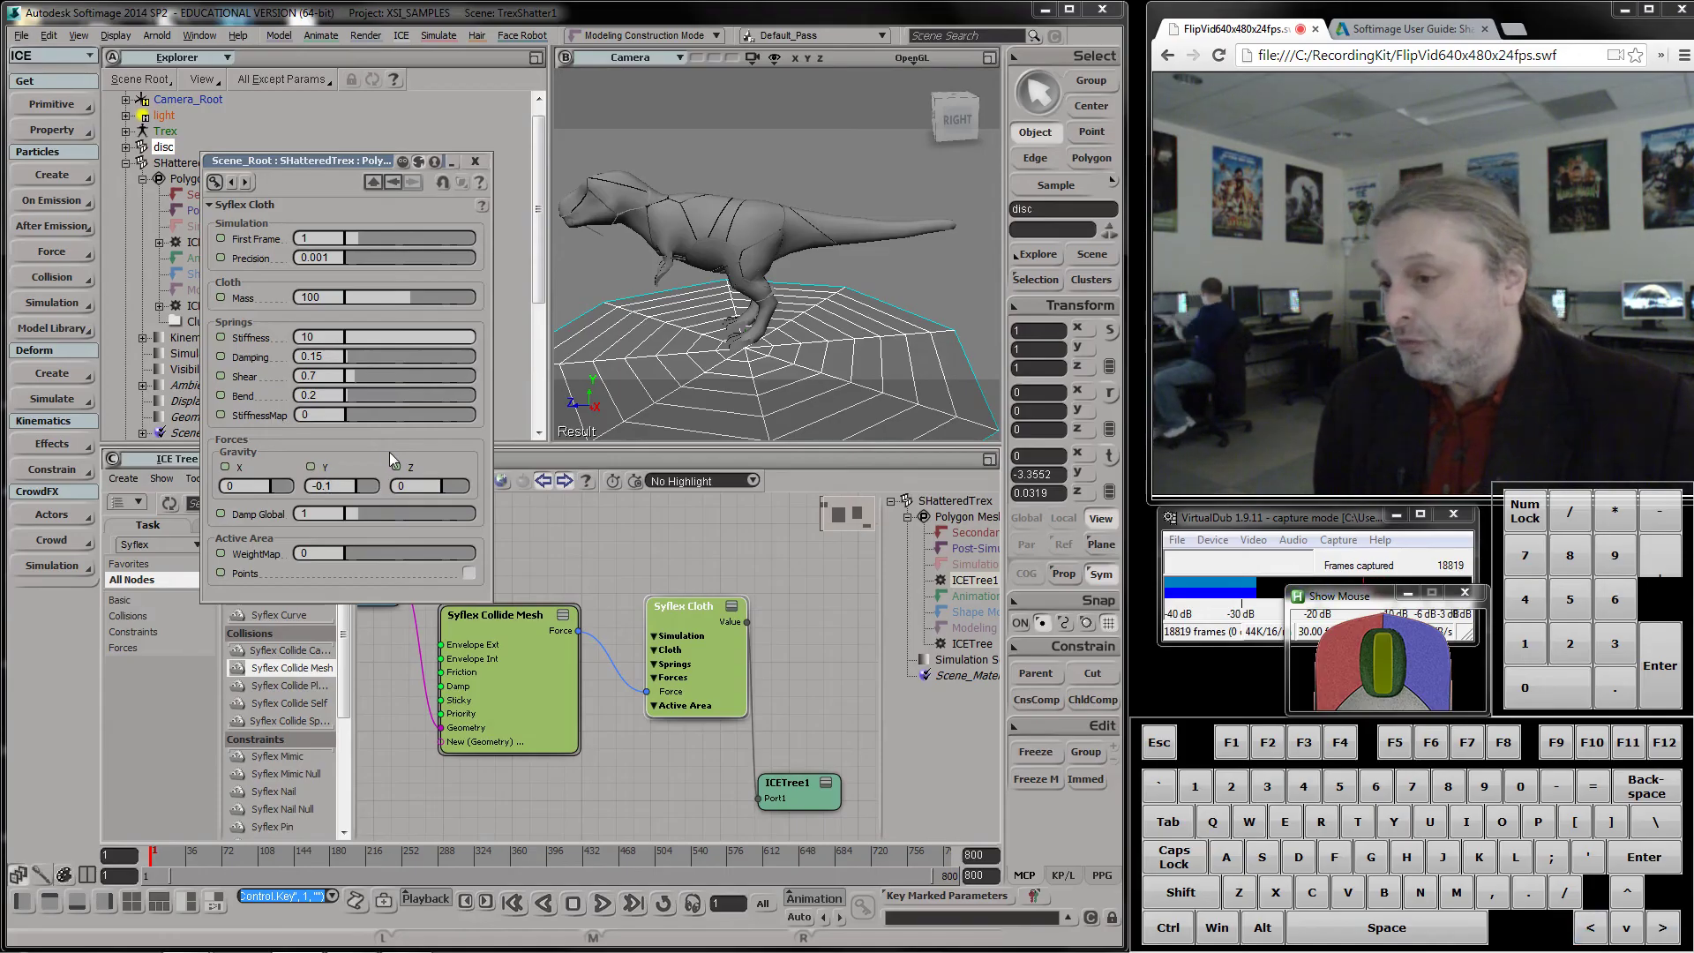
key(KP_0)
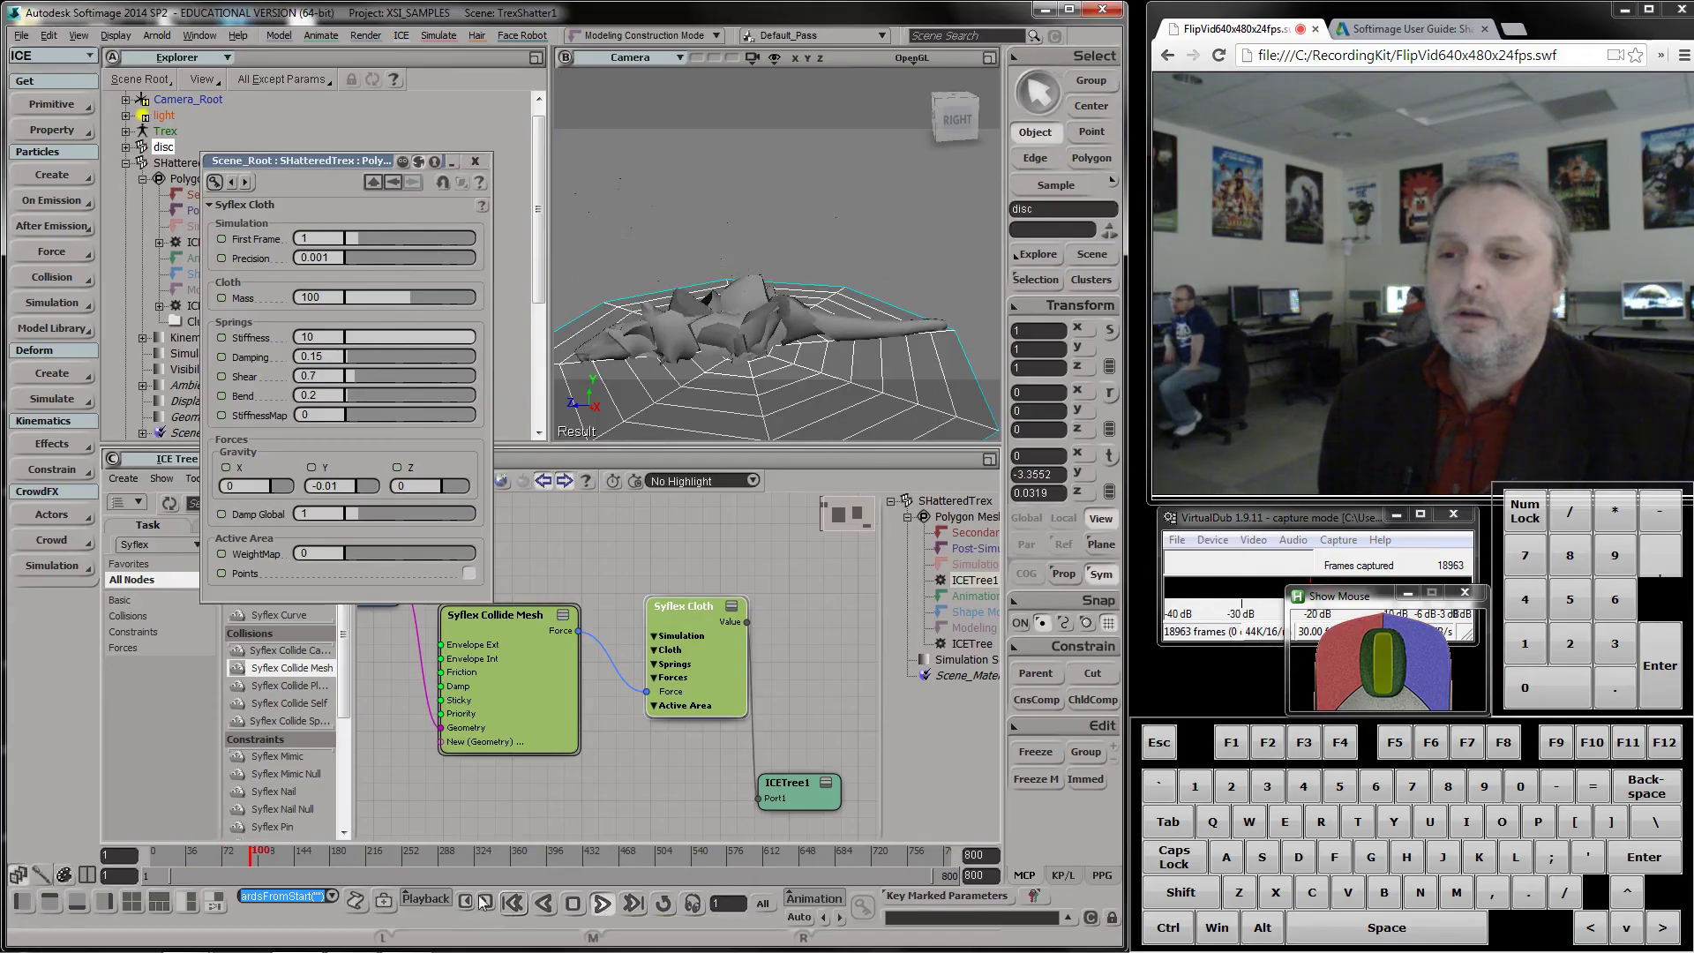
drag(274, 859, 29, 808)
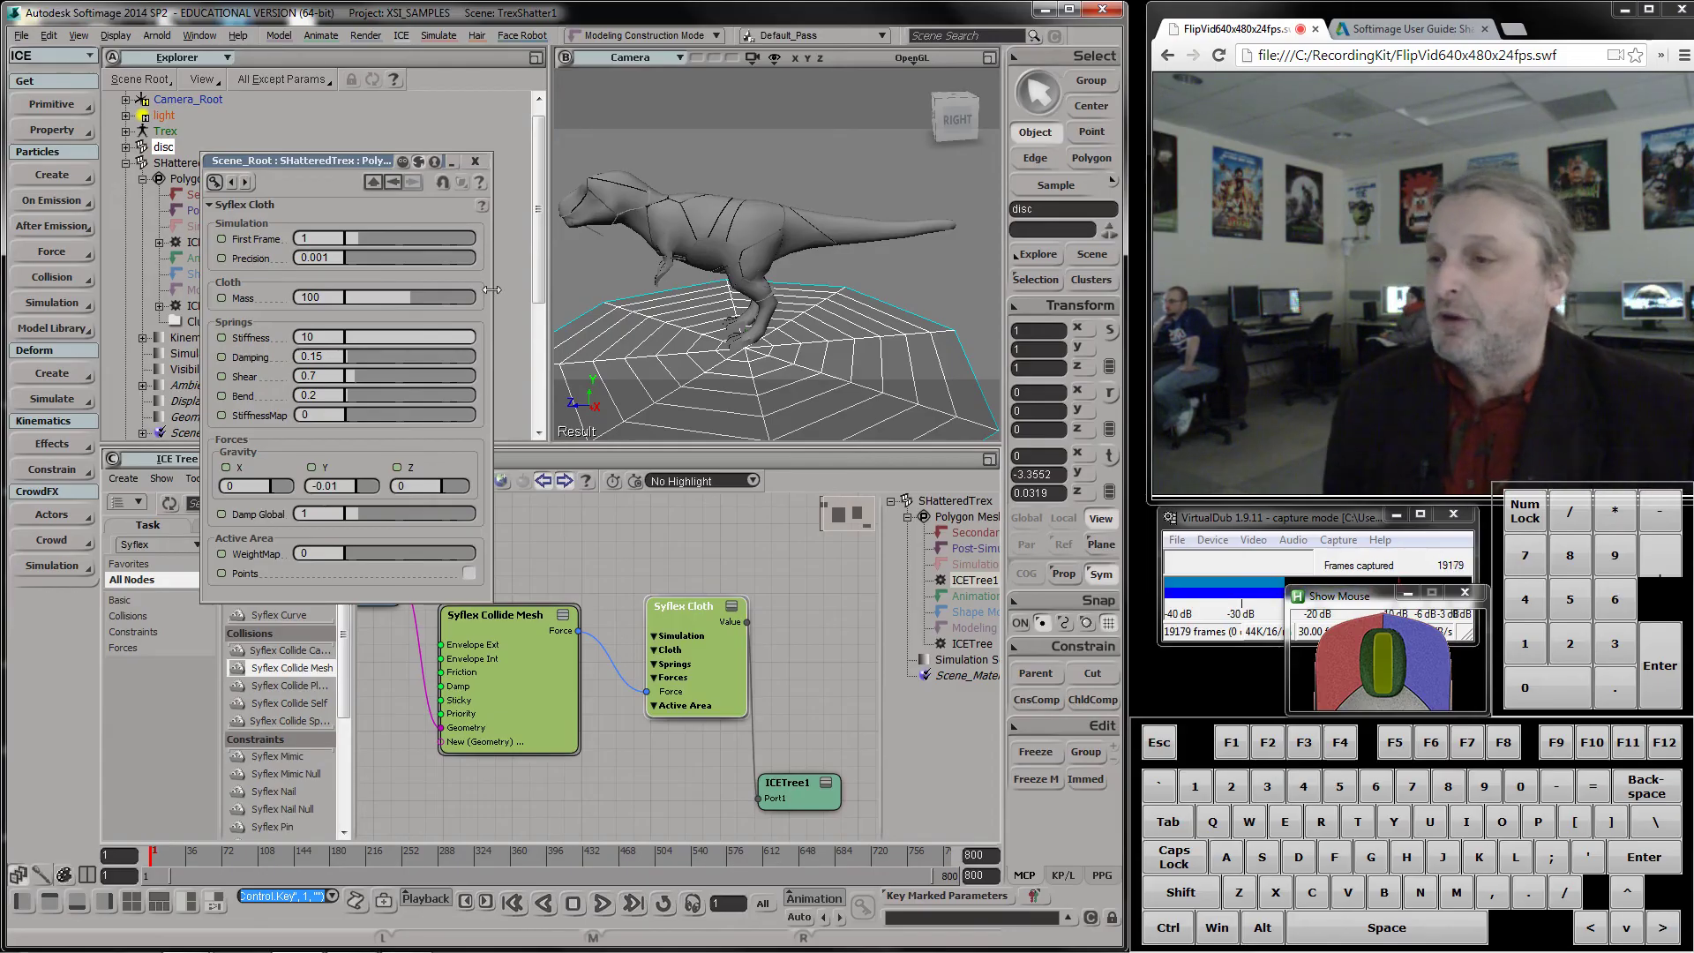
click(484, 161)
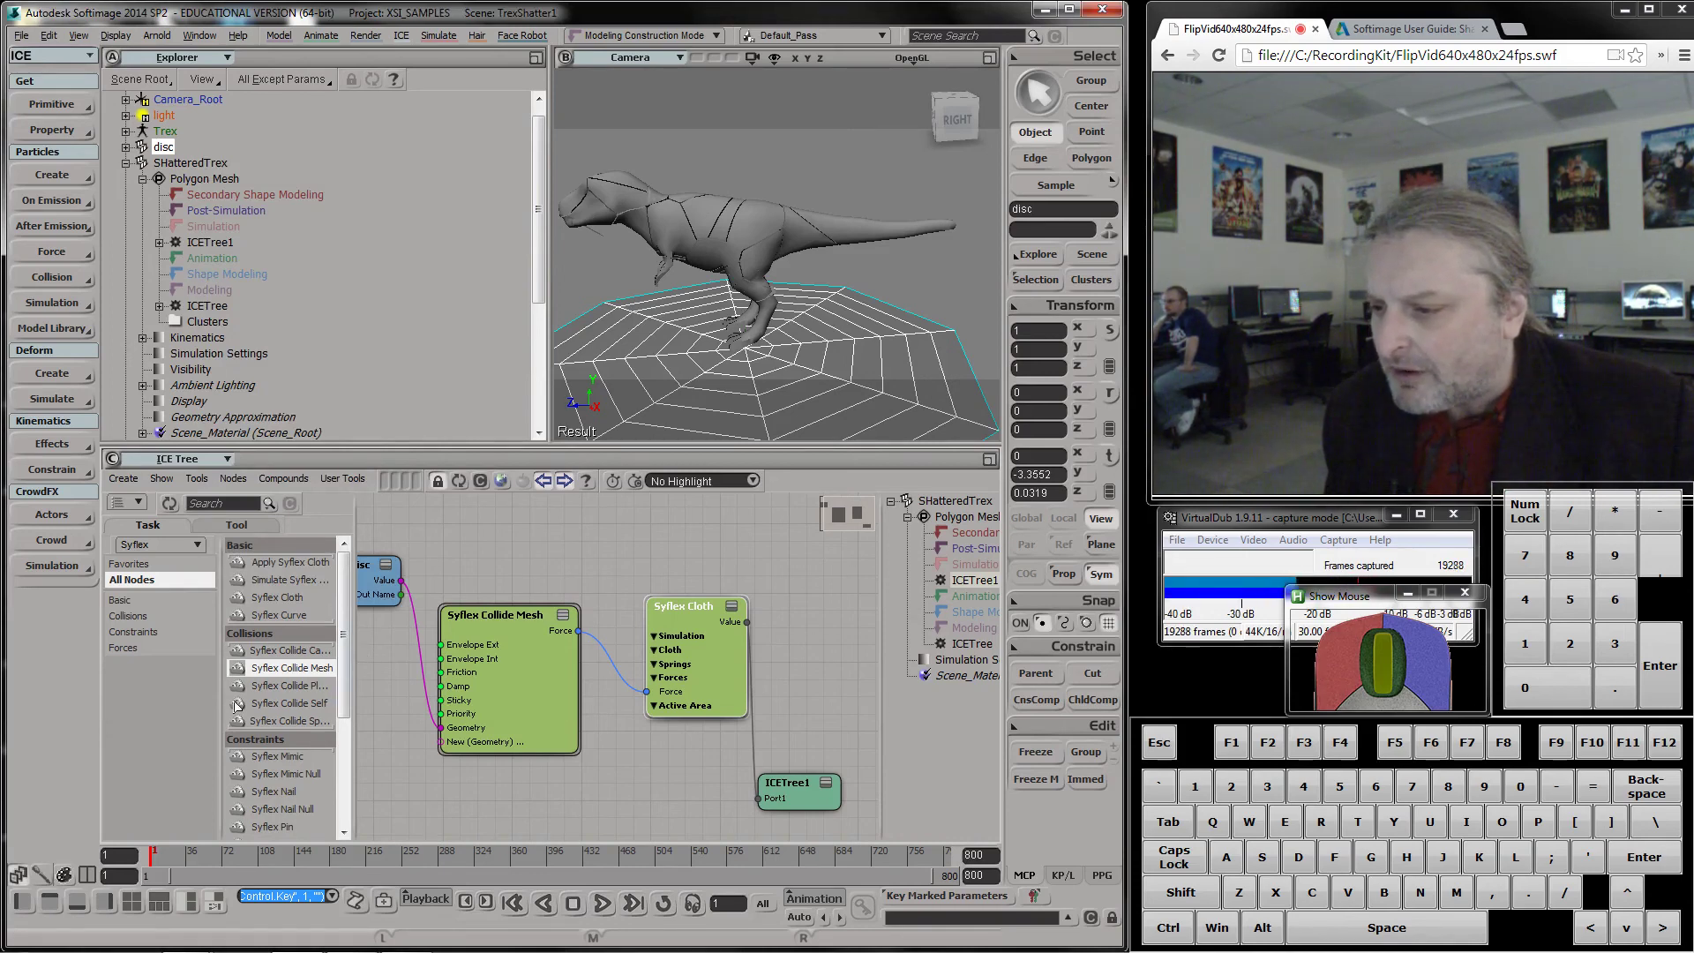
Wire Syflex Collide Self Force into the cloth's Force1 port, play the result and return to frame 1
click(234, 705)
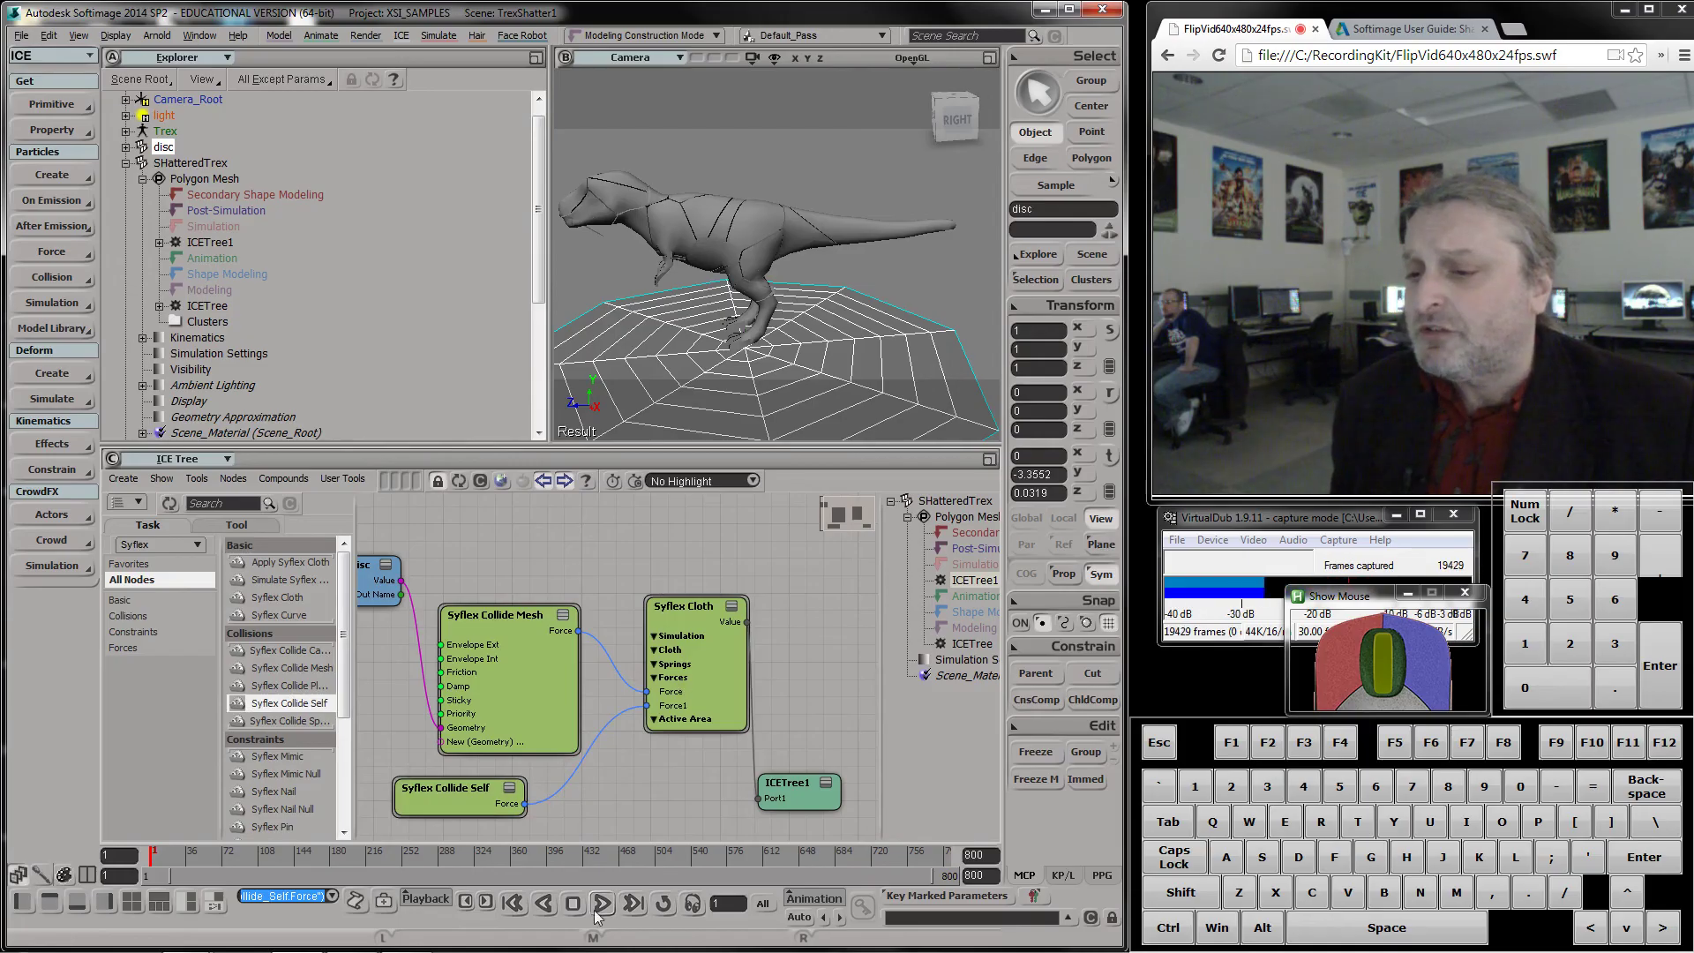
click(611, 906)
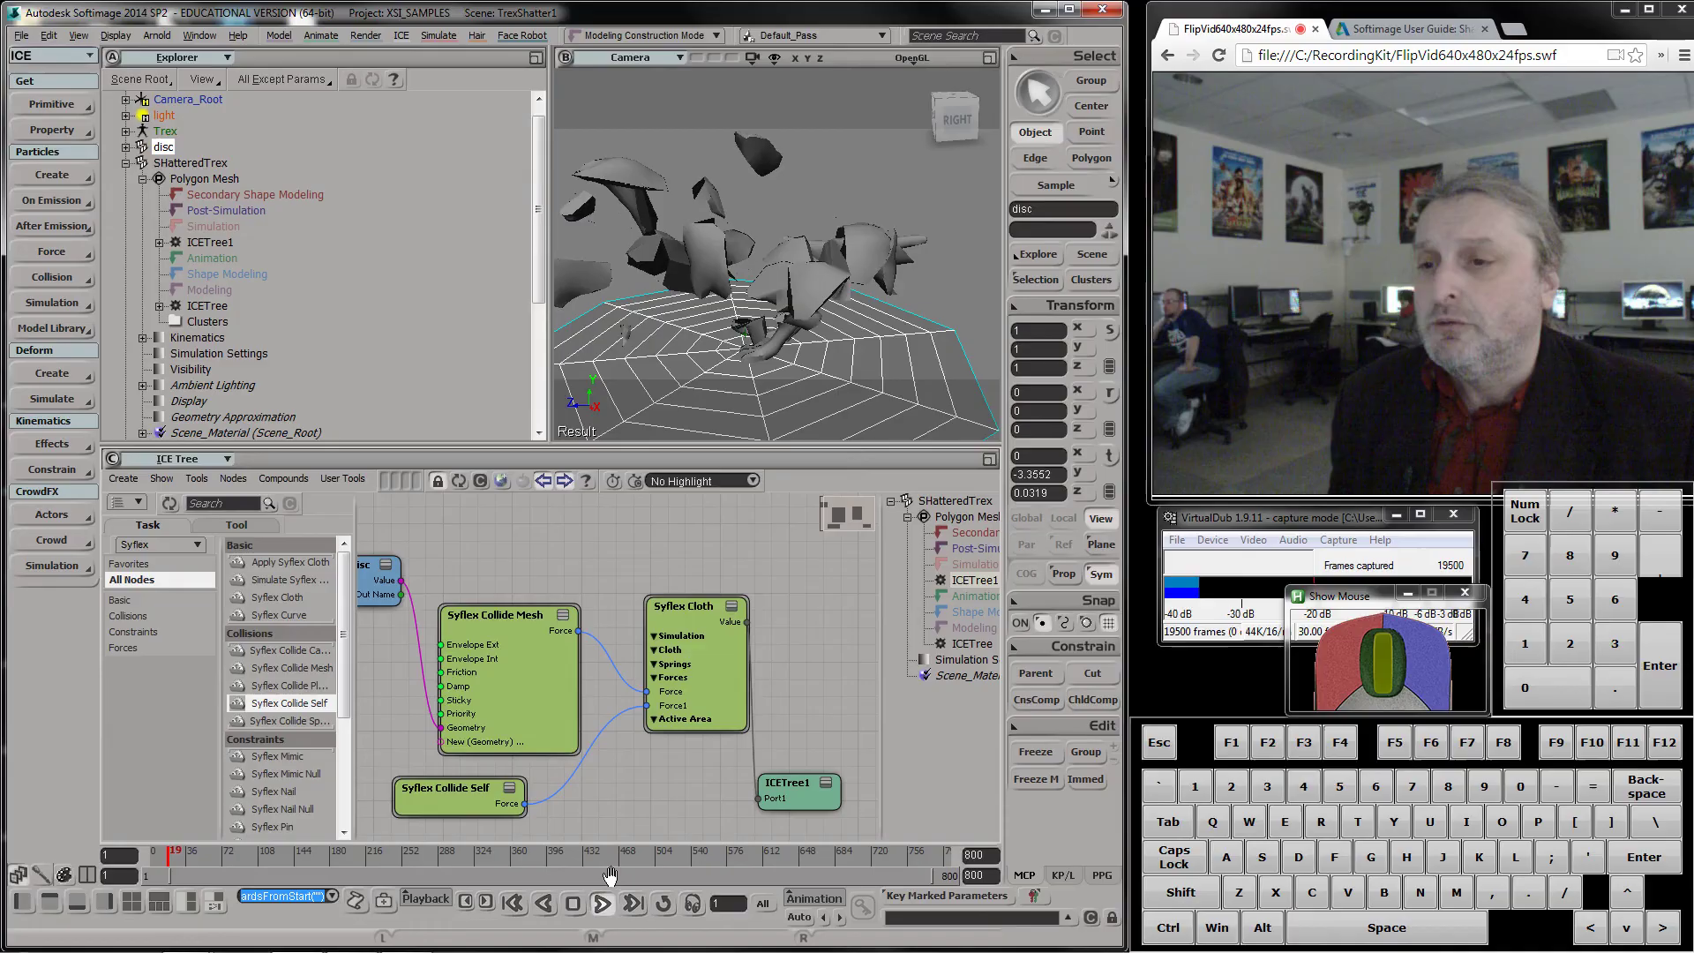
key(s)
drag(771, 299, 786, 303)
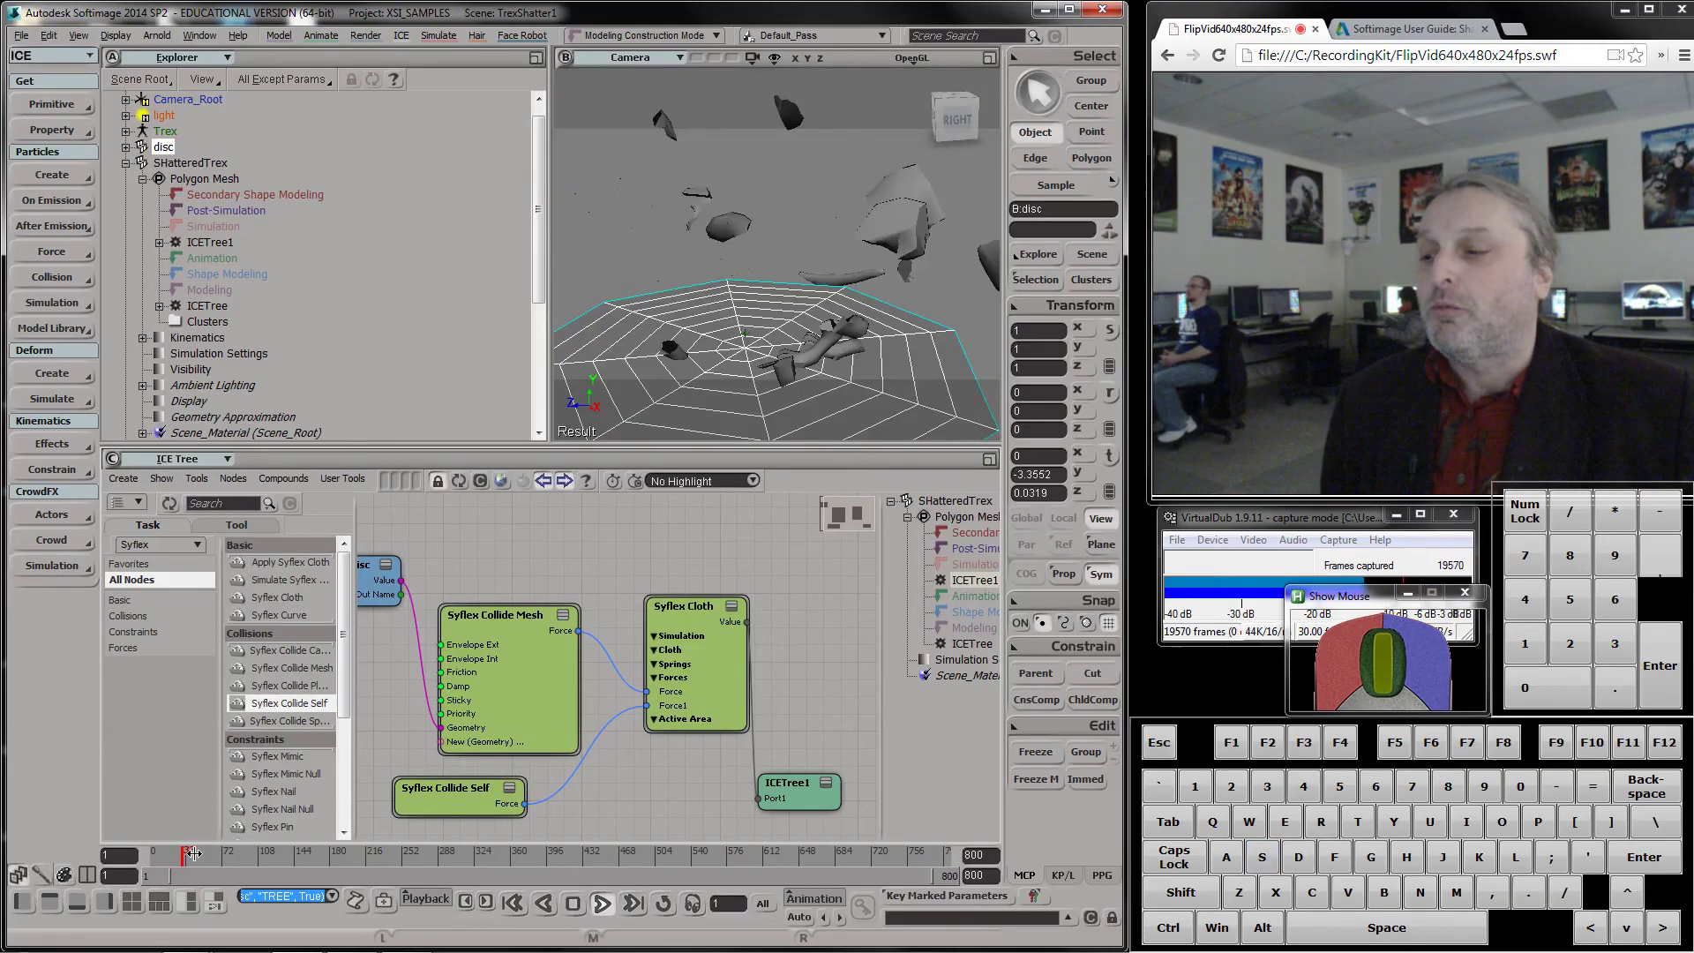
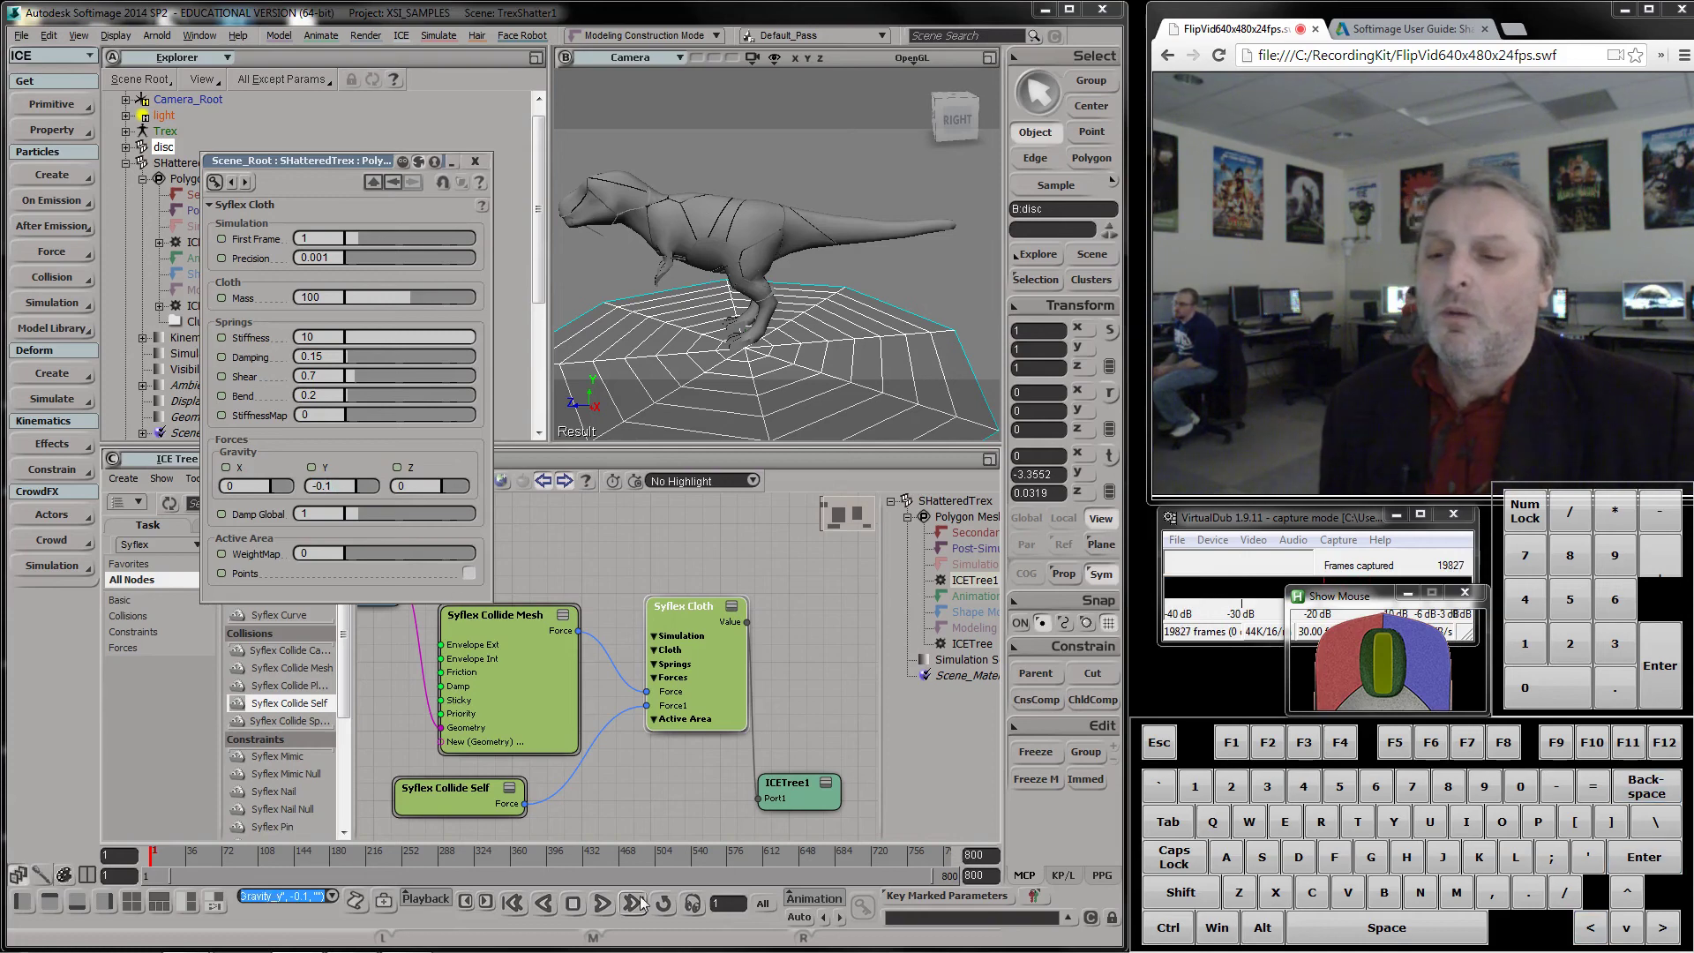
Play the simulation forwards with gravity back at -0.1
click(605, 904)
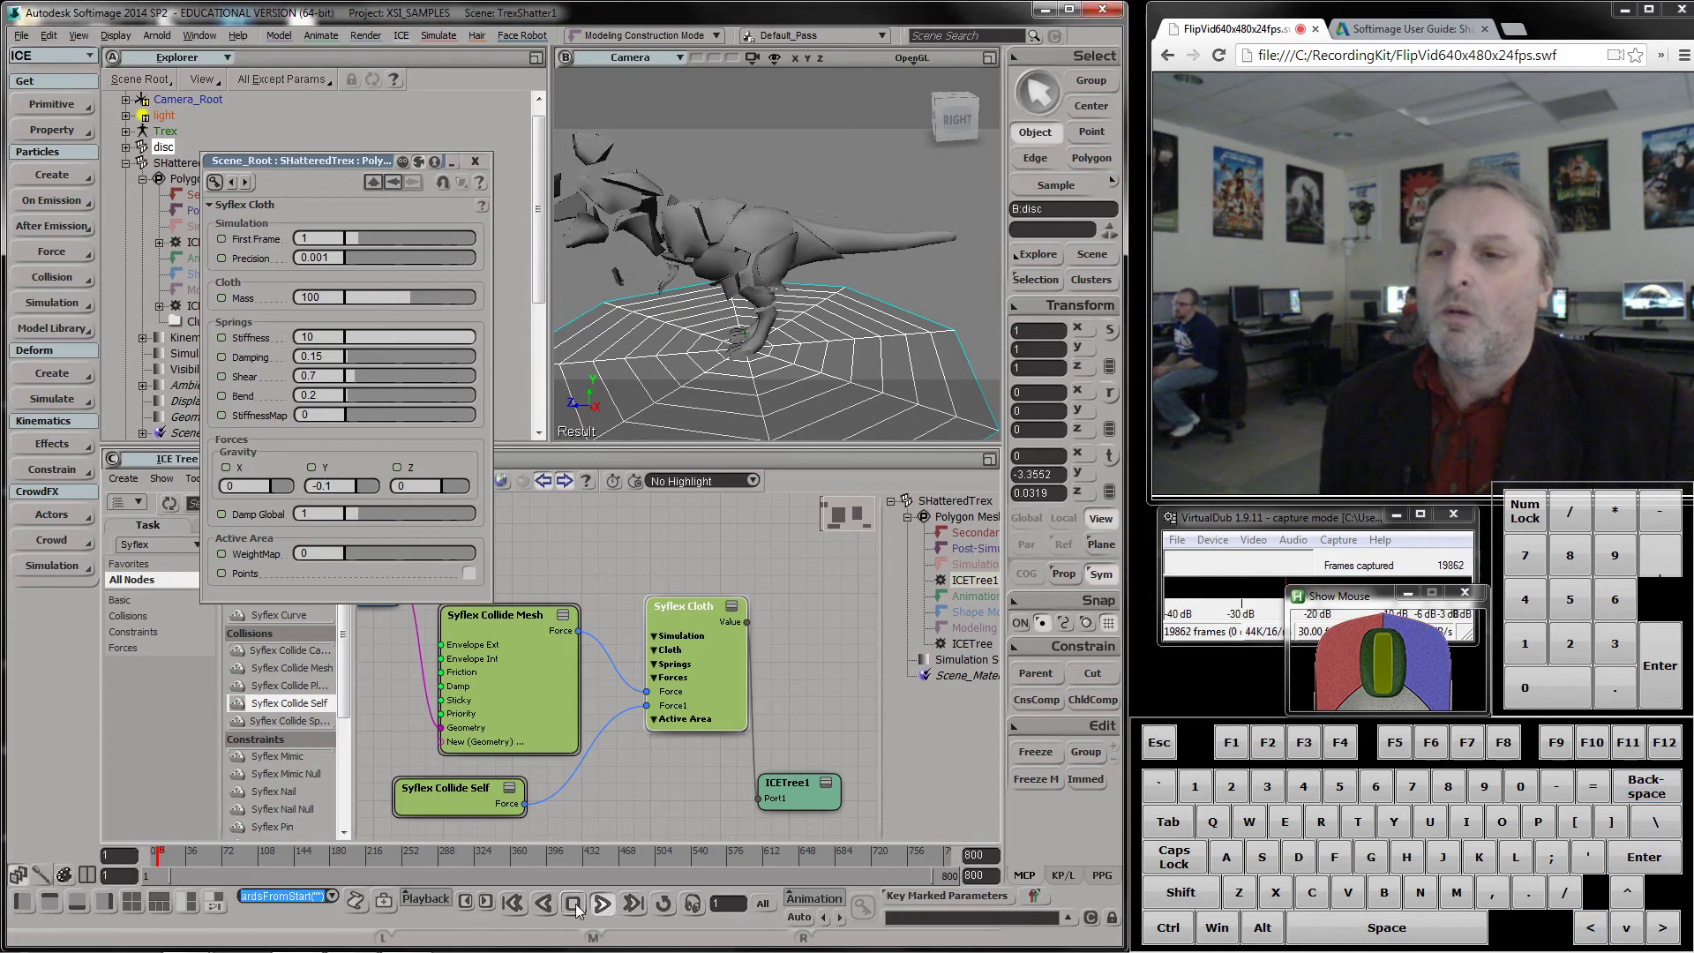
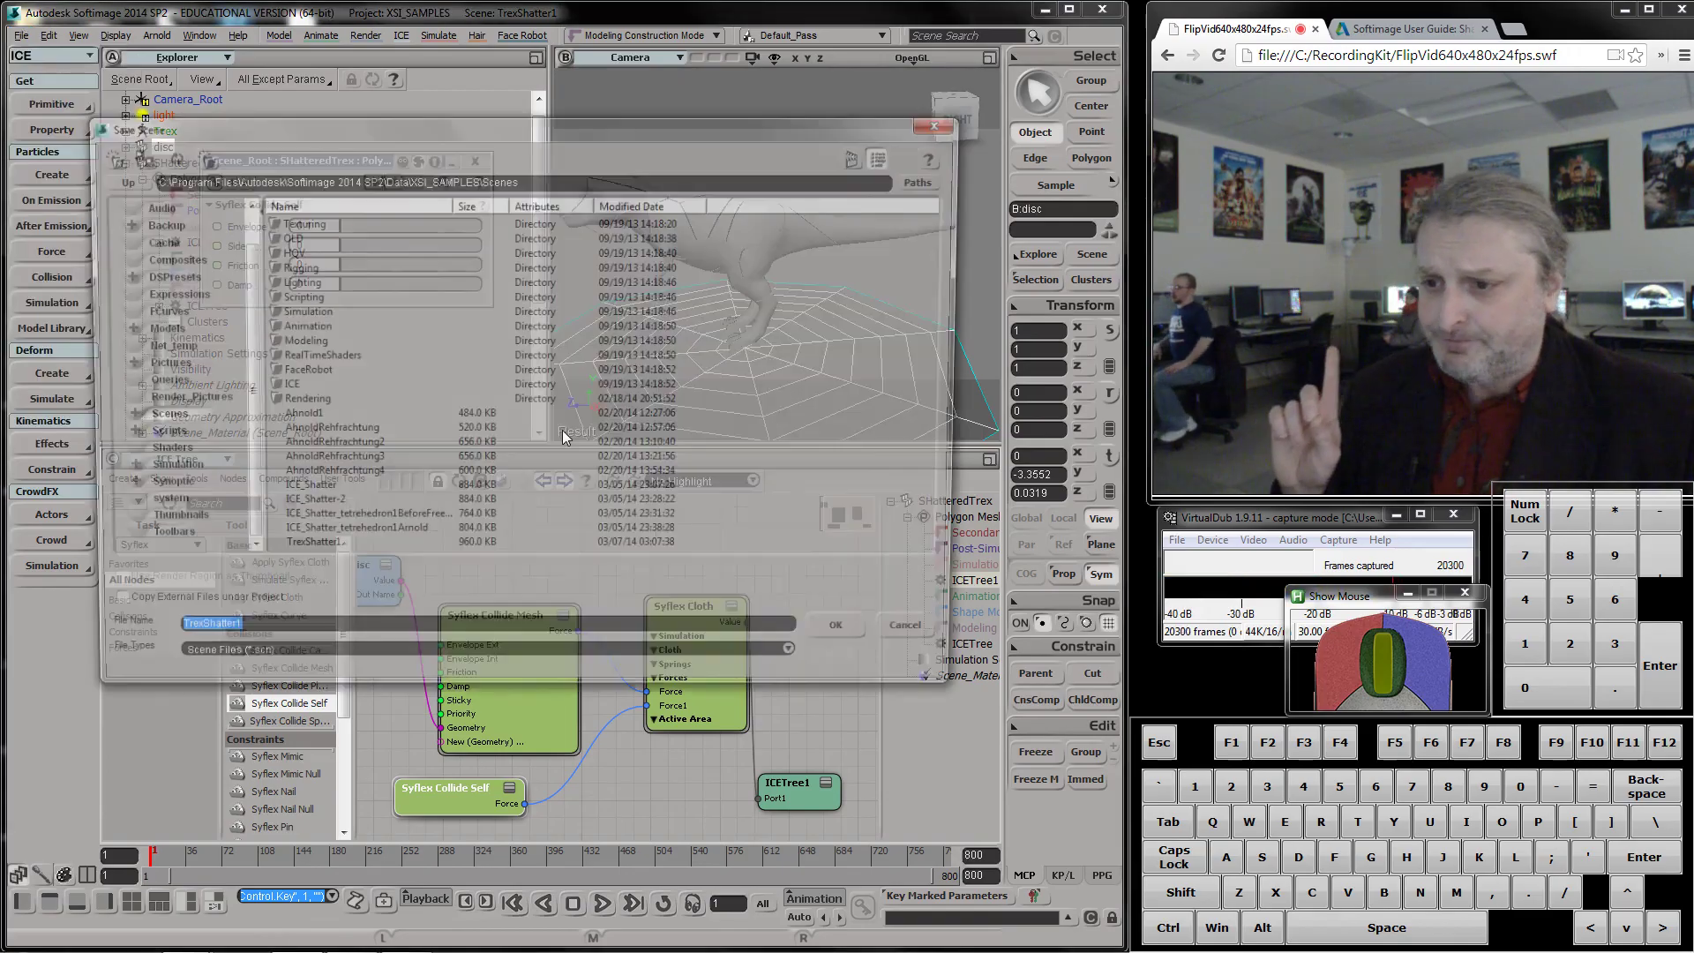
Change the file name's version number to 2 and save the scene as TrexShatter2.scn
middle_click(366, 509)
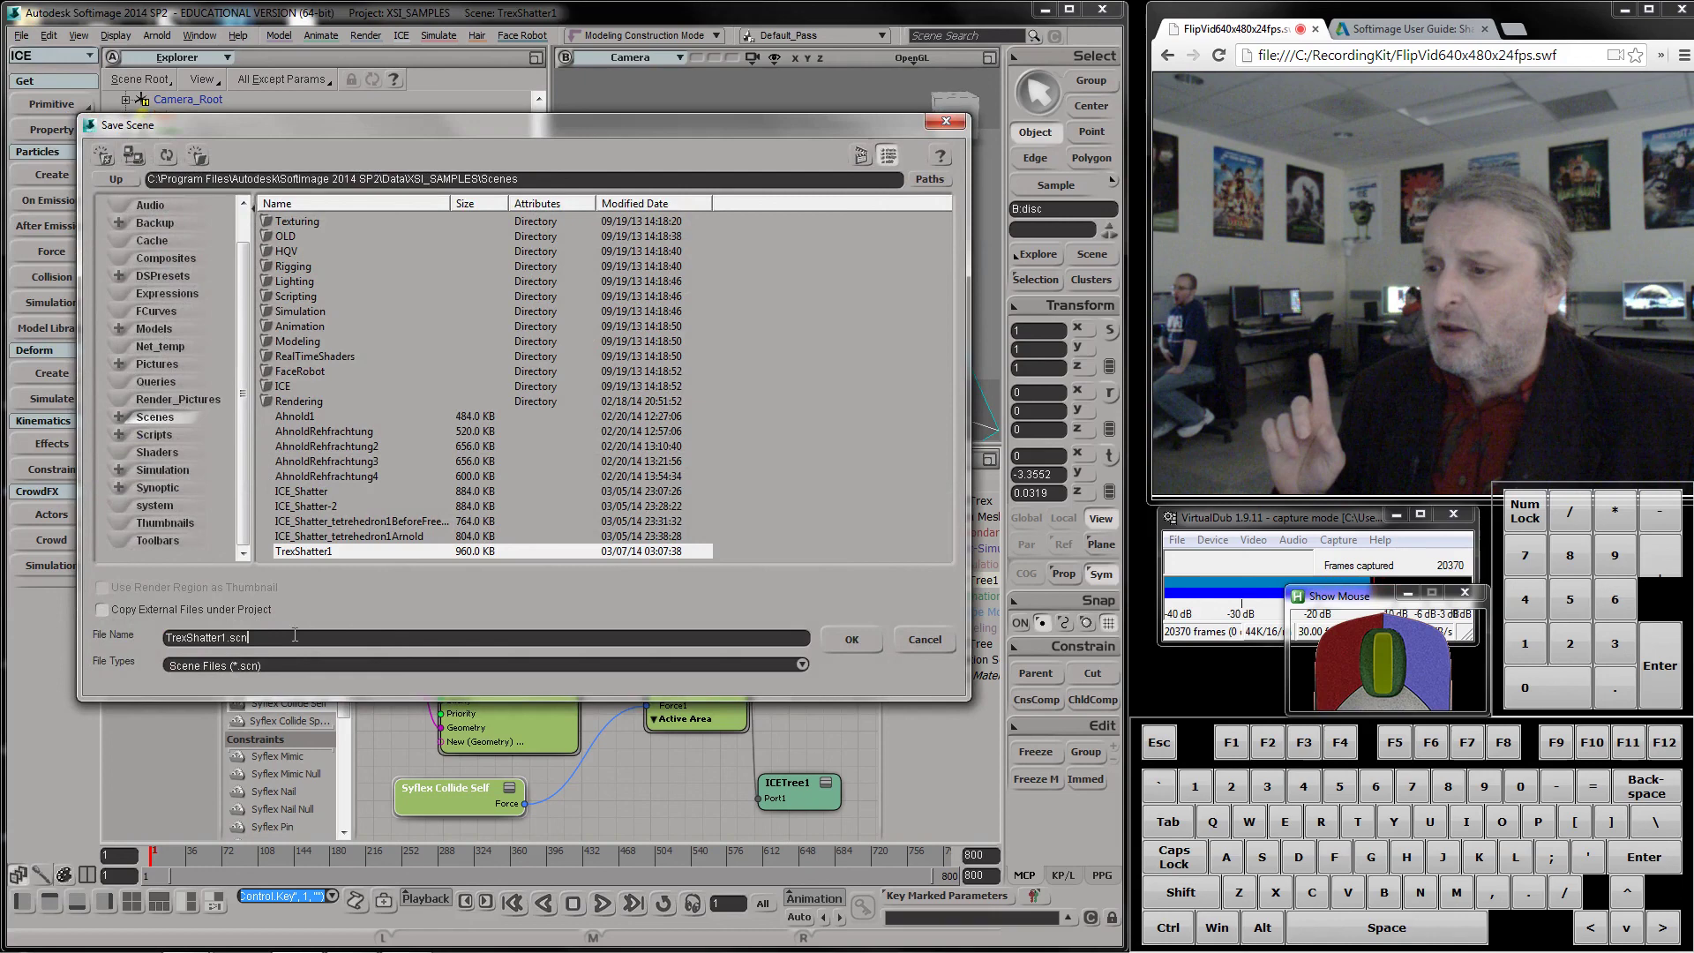
key(Left)
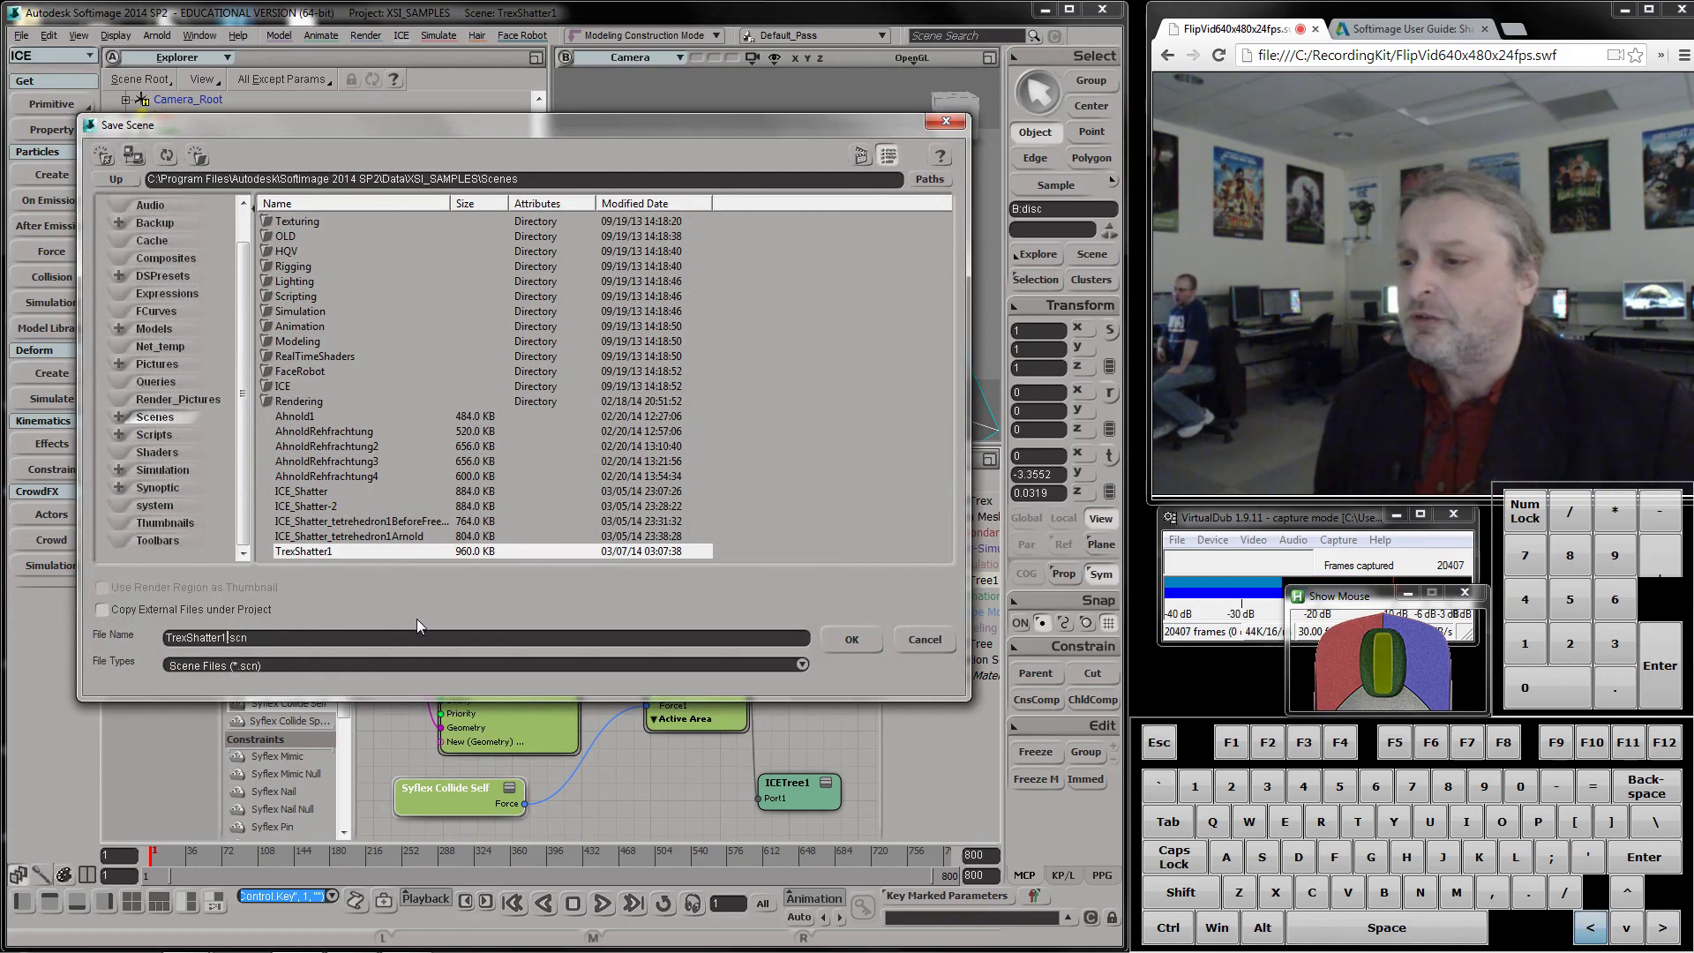
key(BackSpace)
key(2)
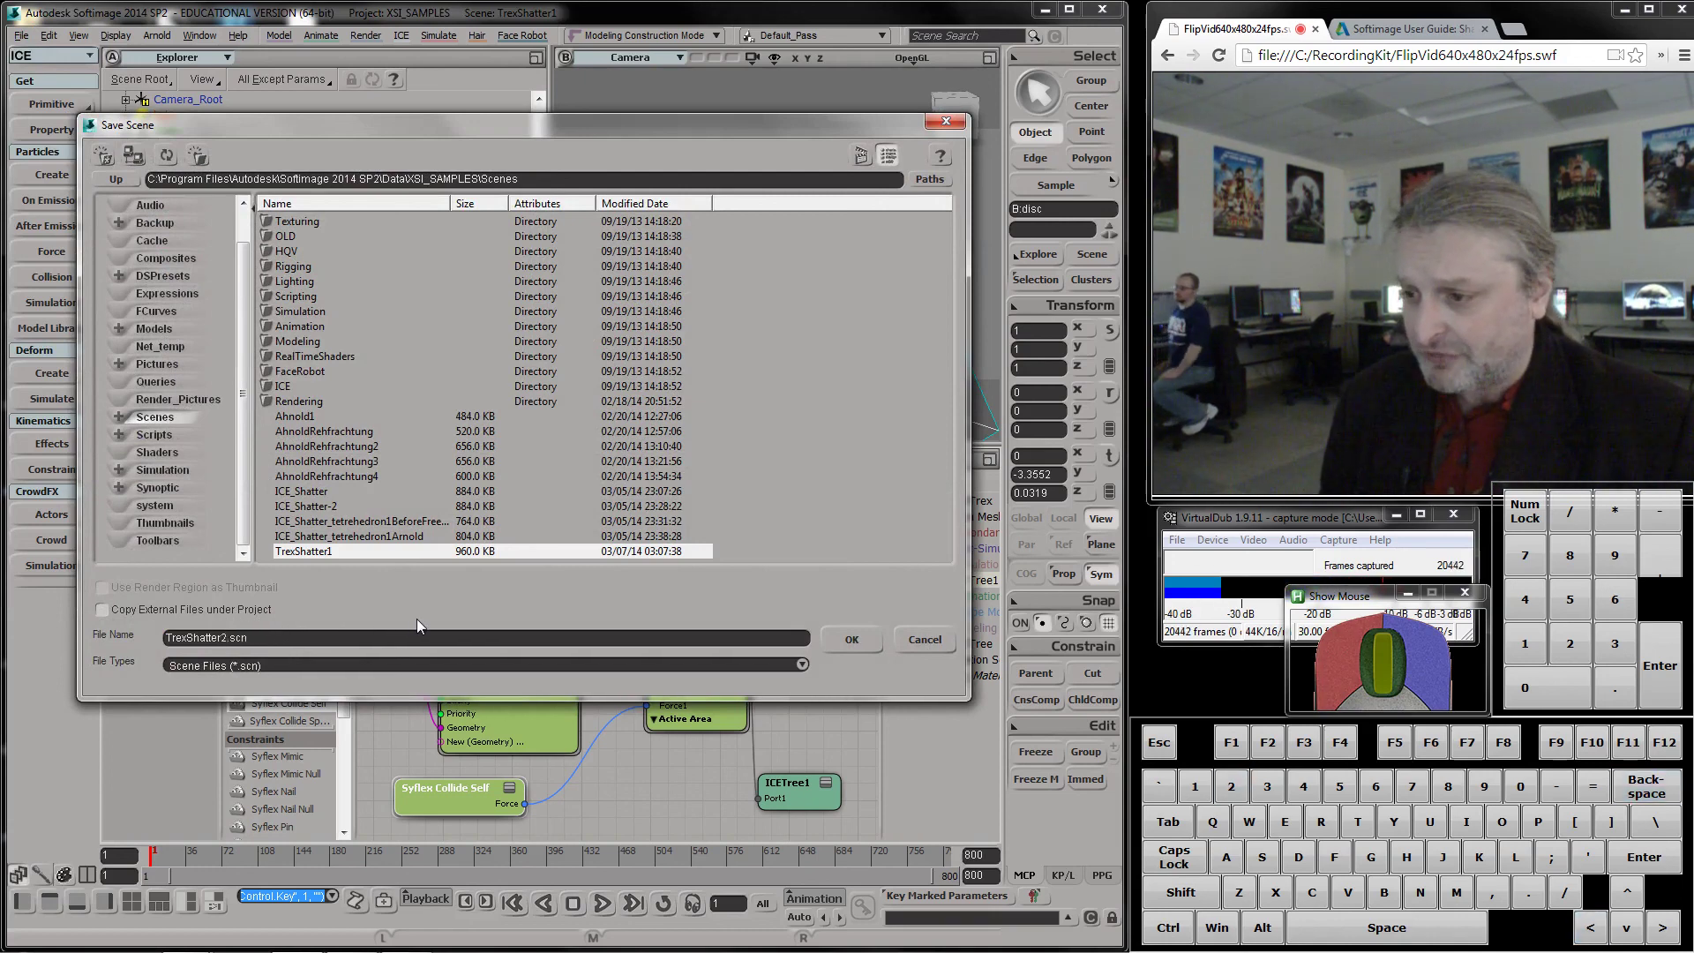
key(Return)
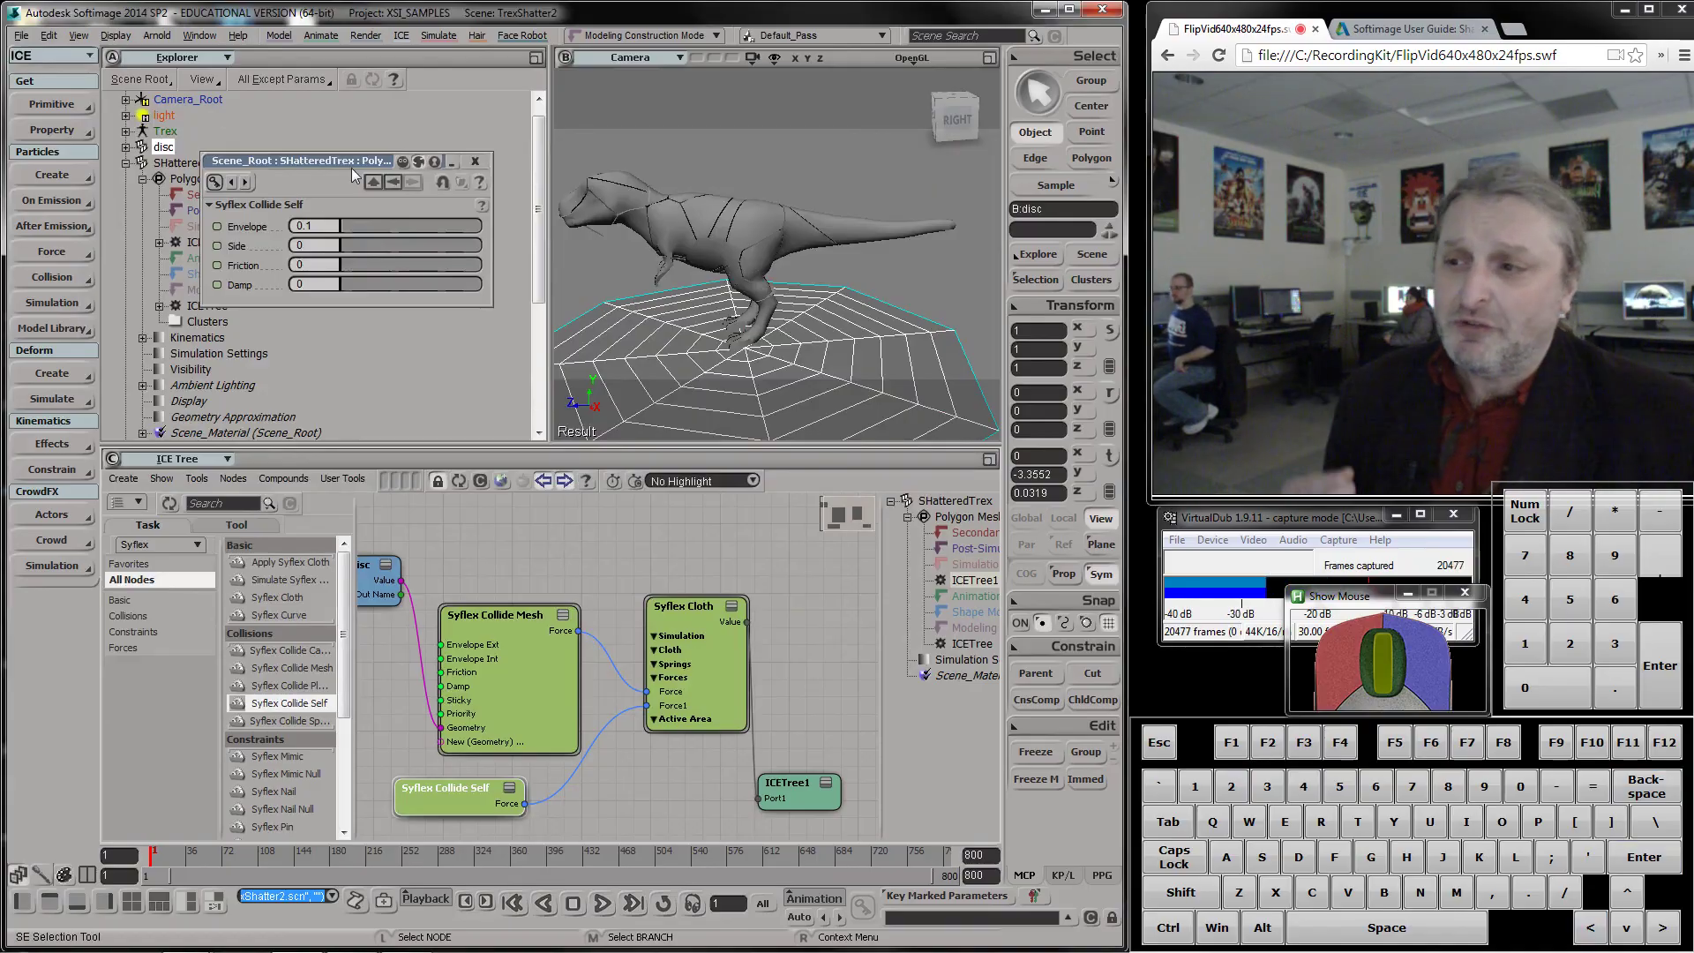
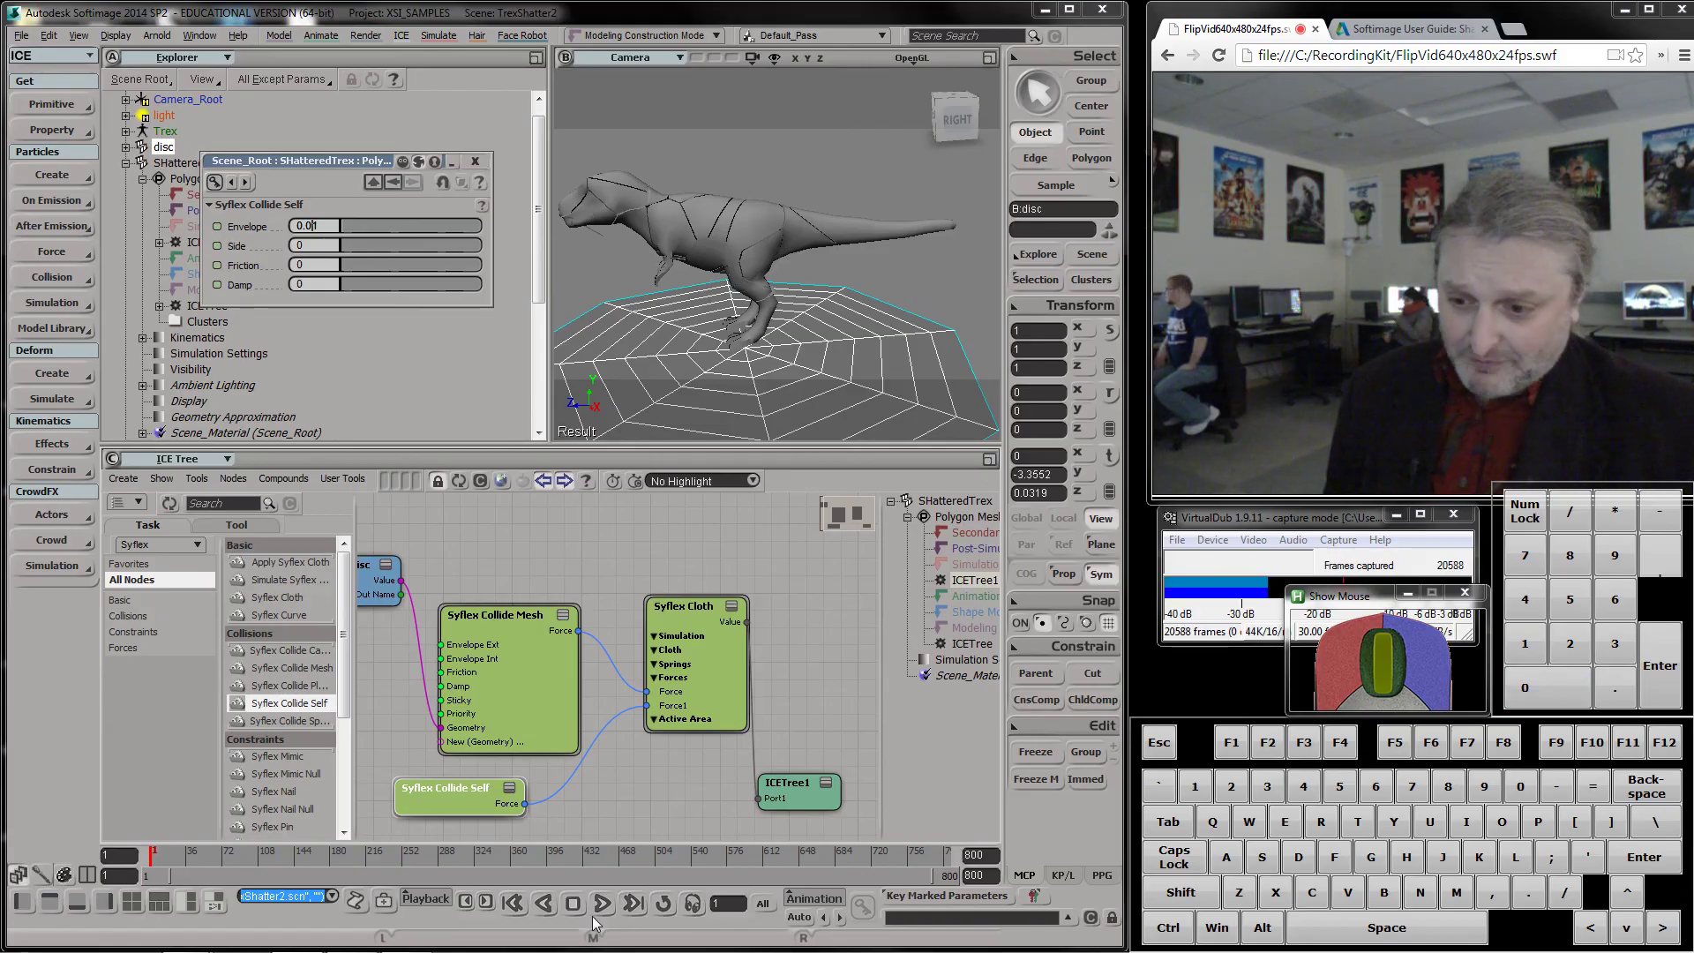
Play the simulation forwards from the start frame with the Collide Self envelope at 0.01
click(605, 909)
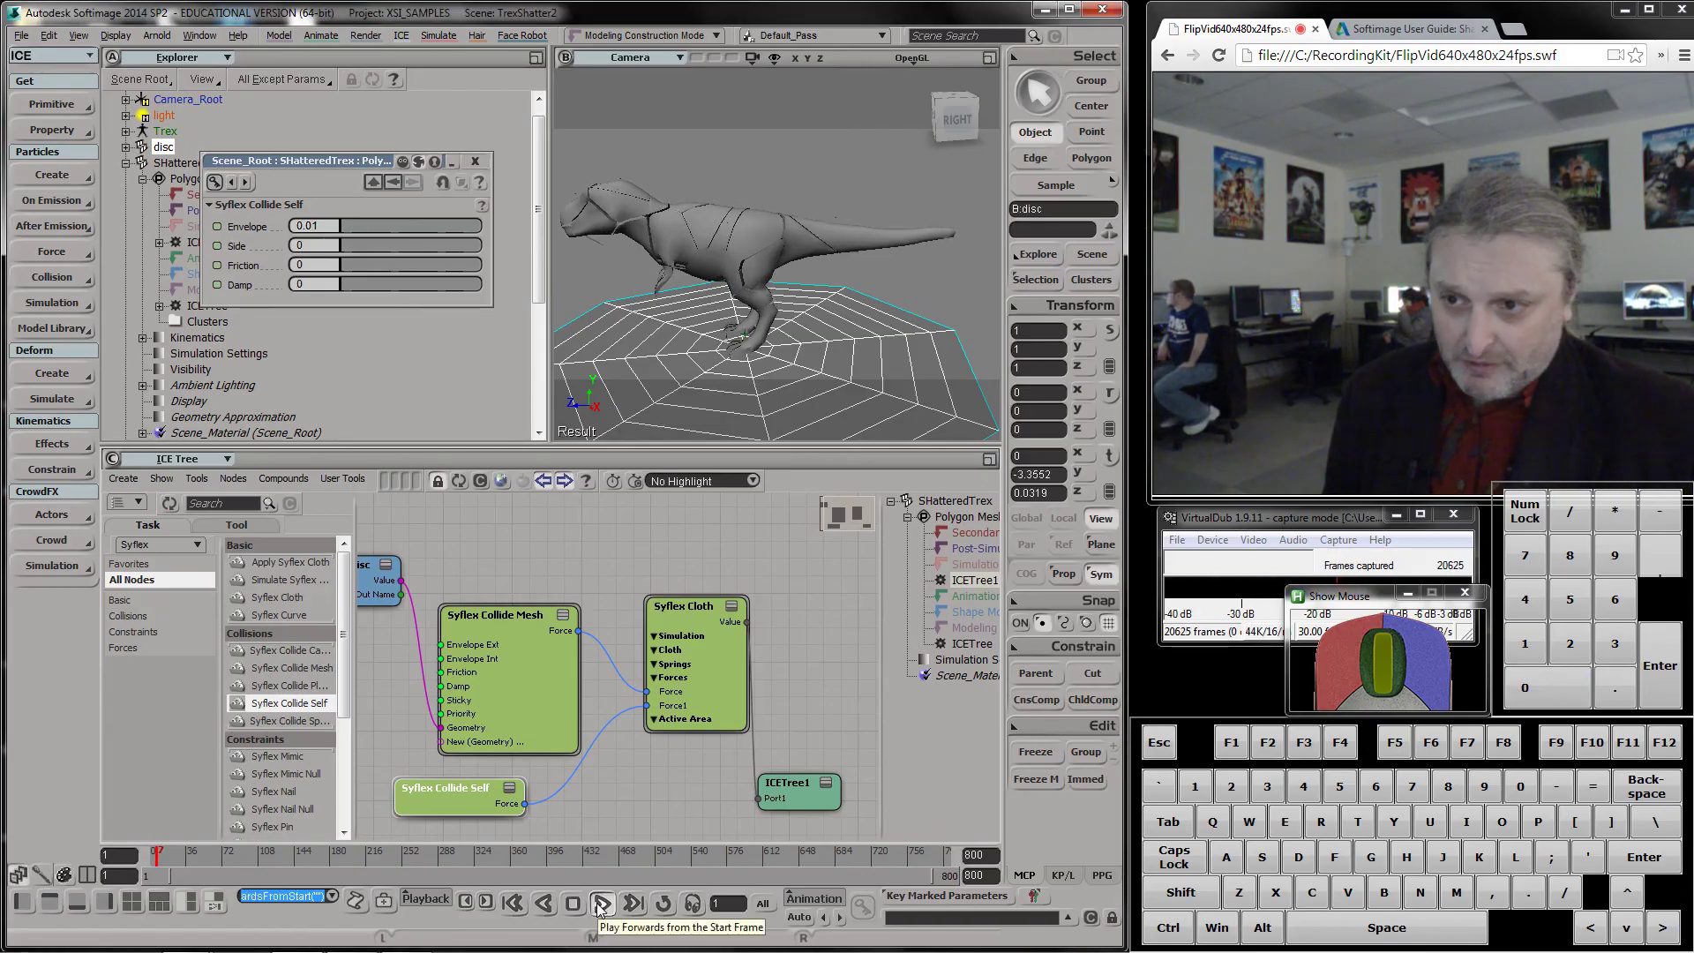